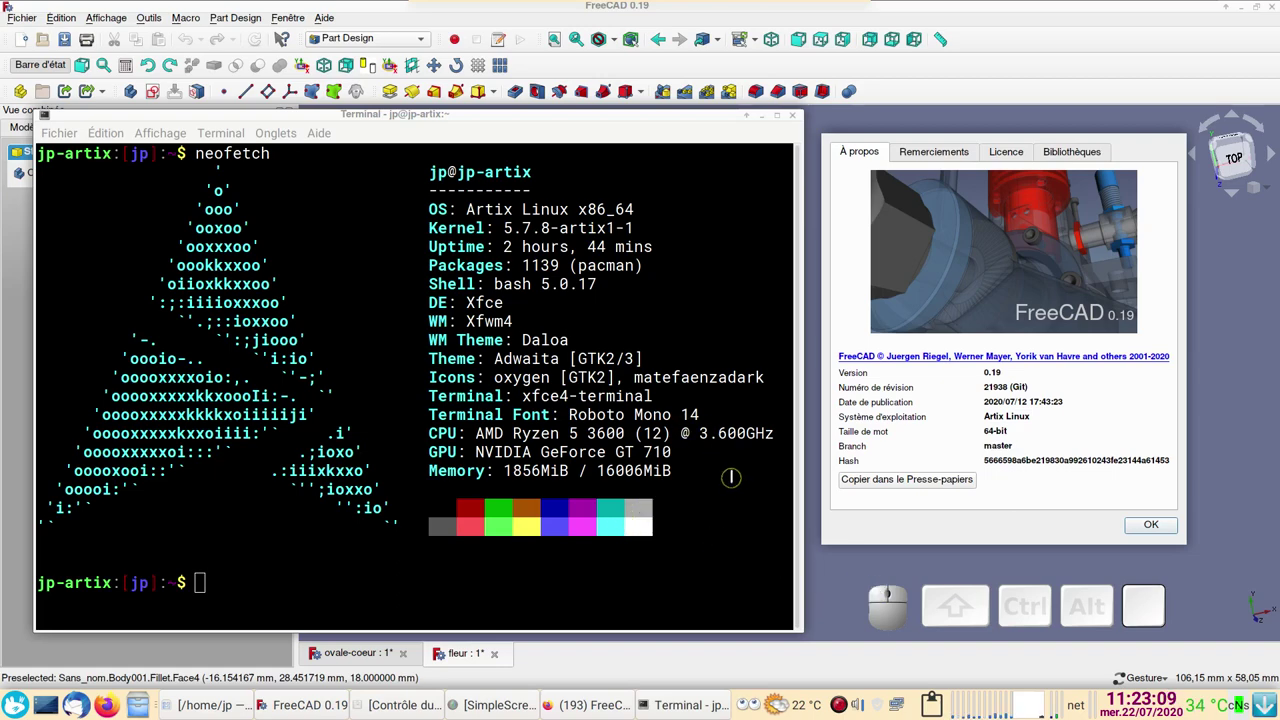
- Put away the neofetch Terminal window so FreeCAD's About dialog shows again
{"action": "scroll", "scroll_direction": "up", "scroll_amount": 3}
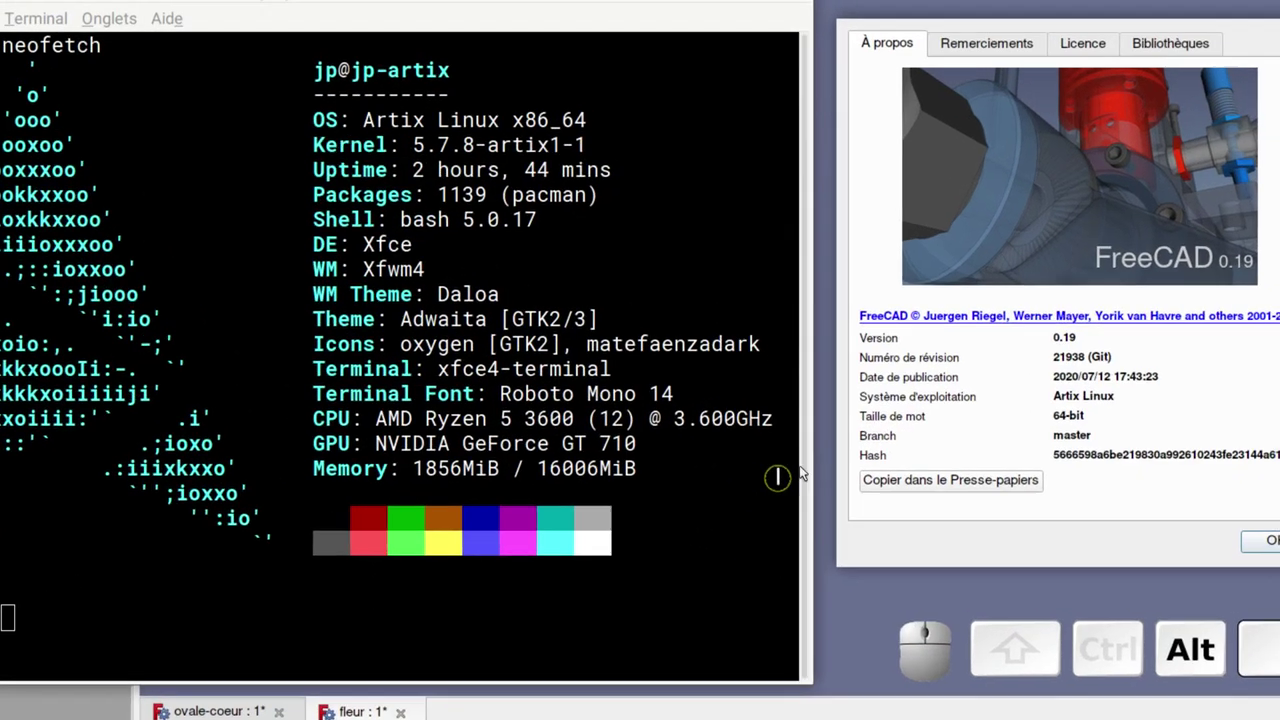
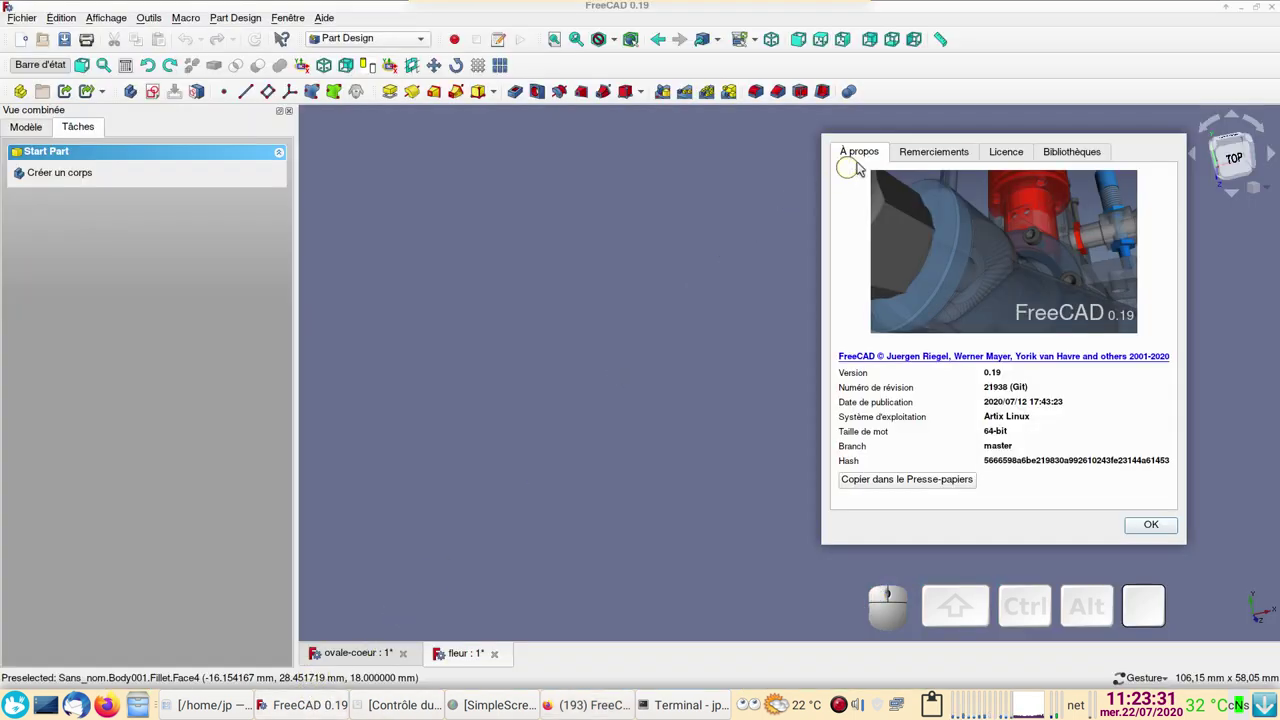
- View the contributors list, close About, and create the new document Sans nom1
{"action": "left_click_drag", "start_coordinate": [923, 145], "coordinate": [1273, 523]}
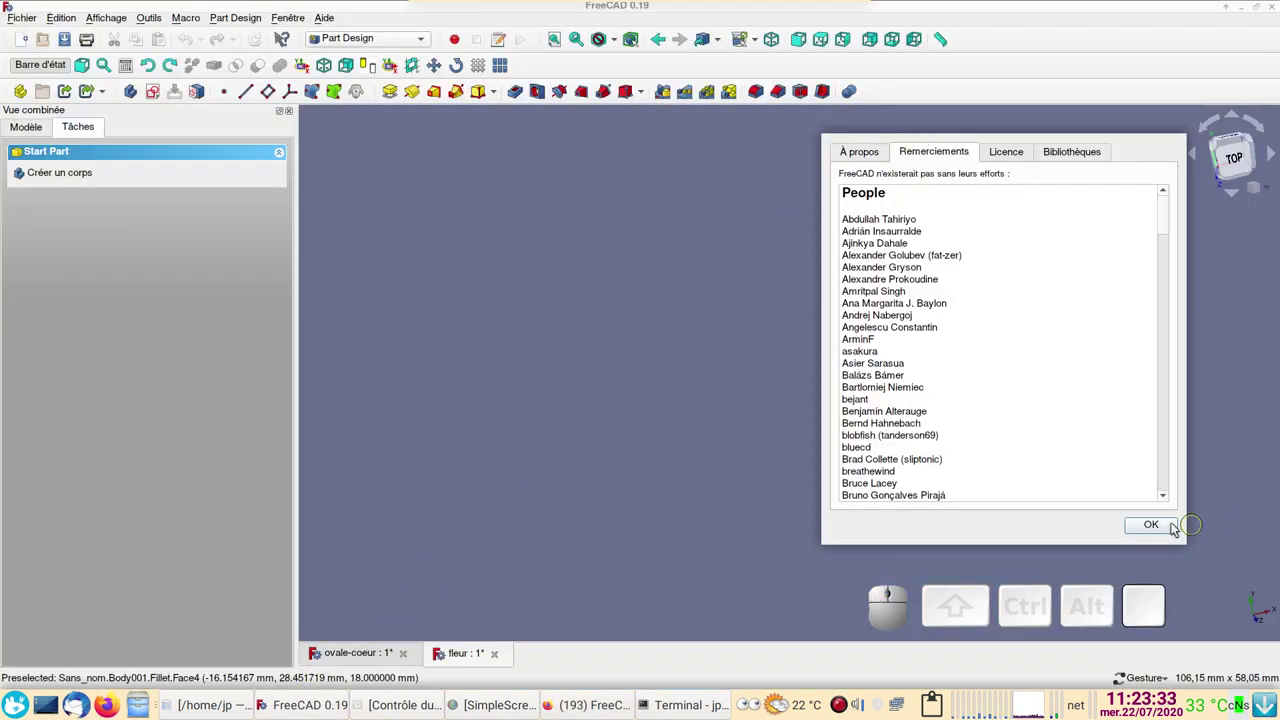
{"action": "left_click", "coordinate": [1150, 527]}
{"action": "left_click_drag", "start_coordinate": [1110, 482], "coordinate": [606, 320]}
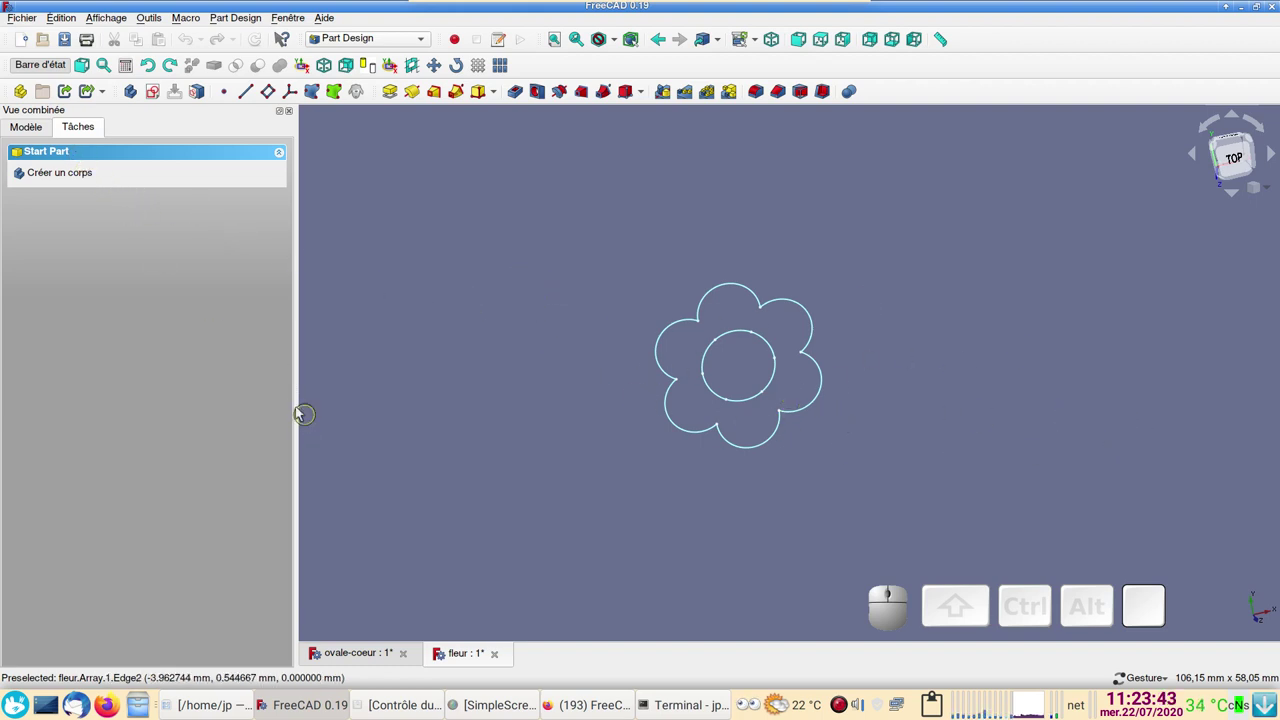
{"action": "left_click", "coordinate": [27, 44]}
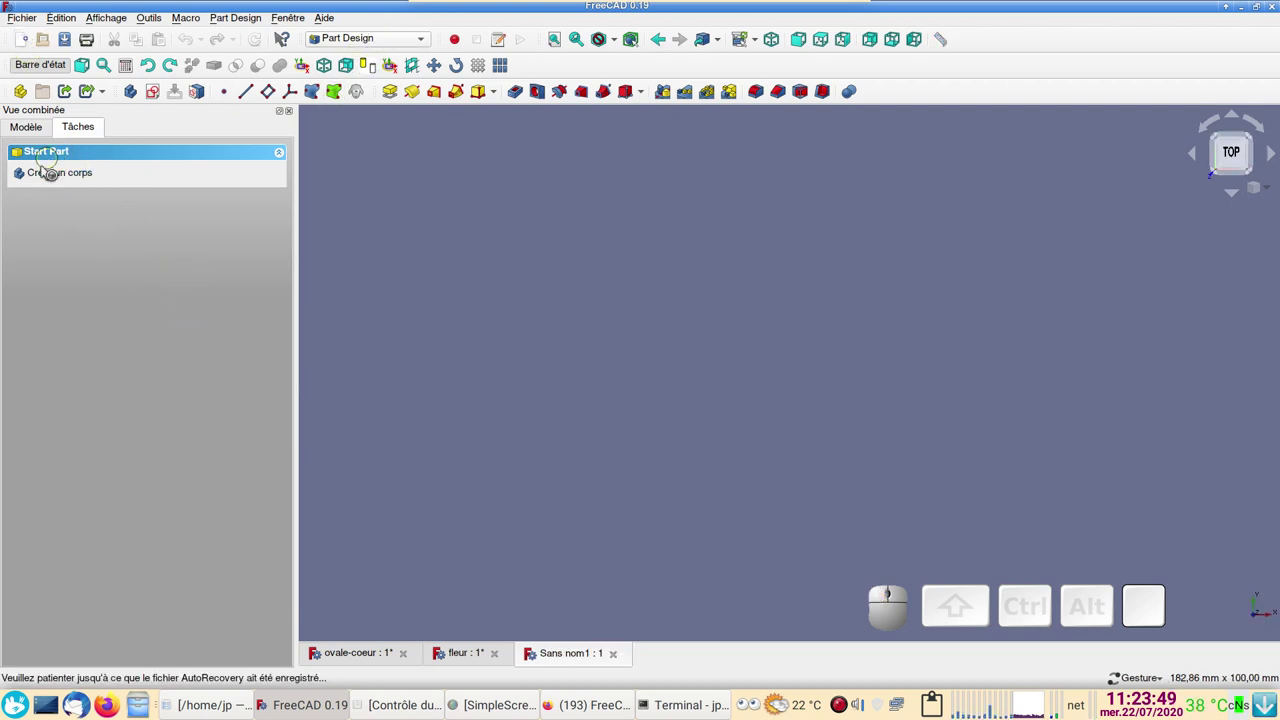
- Create a body in Sans nom1 and a new sketch on XY_Plane
{"action": "left_click", "coordinate": [47, 172]}
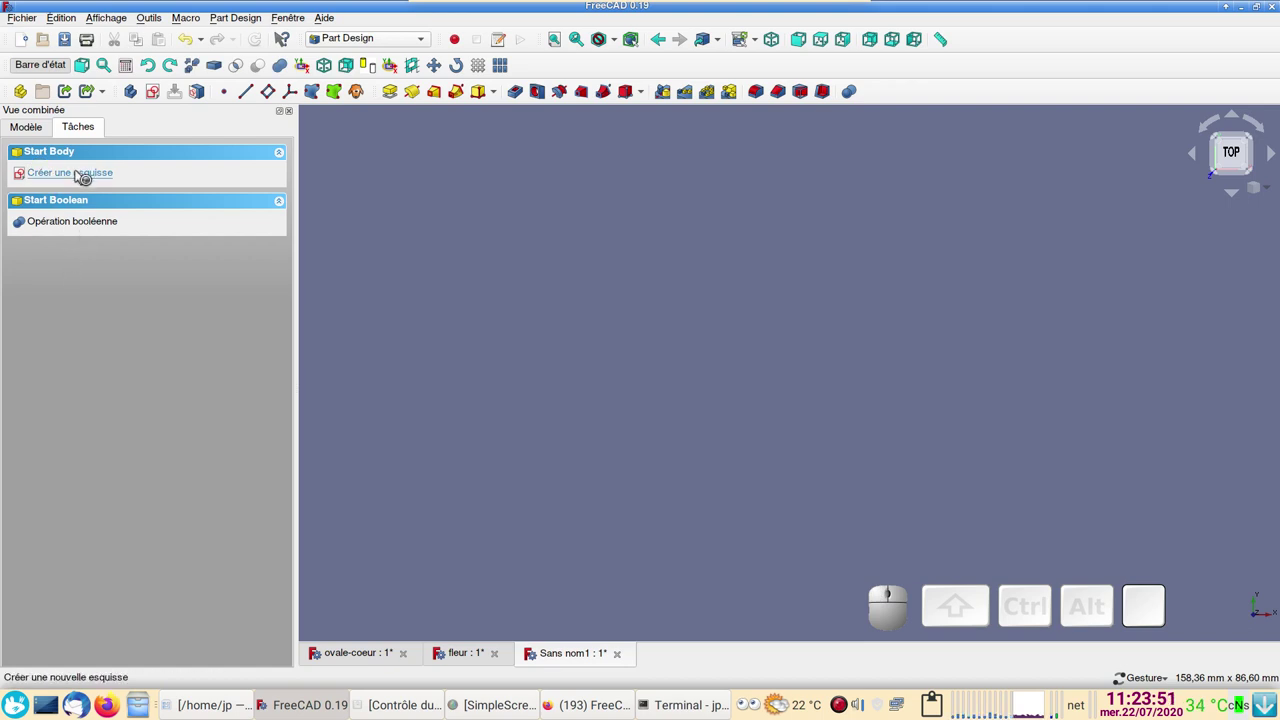
{"action": "left_click", "coordinate": [81, 171]}
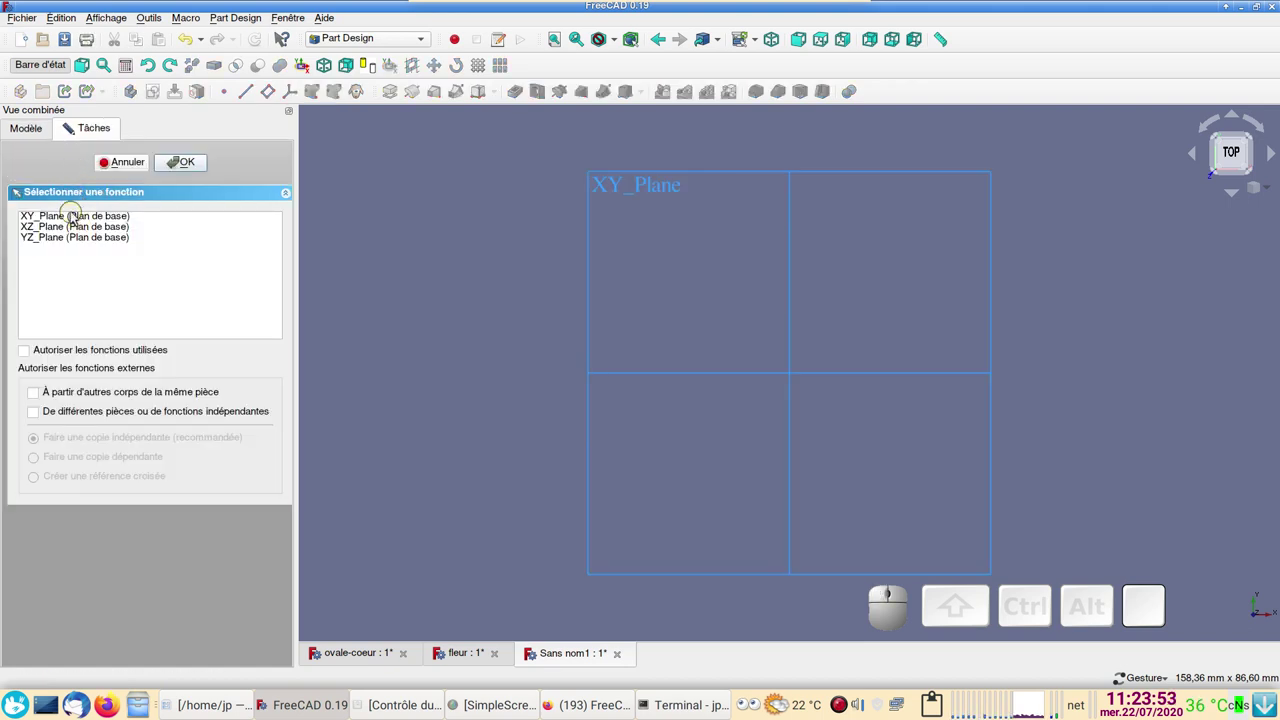
{"action": "left_click", "coordinate": [77, 218]}
{"action": "left_click", "coordinate": [195, 164]}
{"action": "scroll", "scroll_direction": "up", "scroll_amount": 3}
{"action": "left_click_drag", "start_coordinate": [630, 288], "coordinate": [588, 325]}
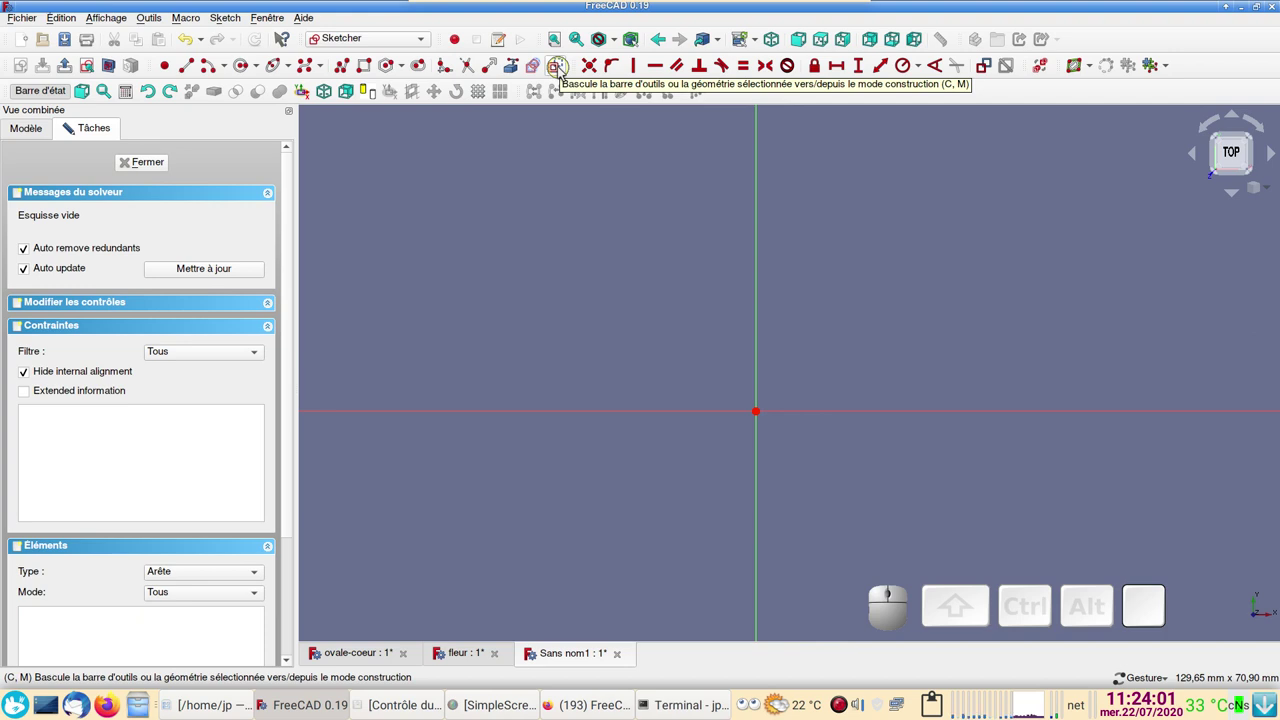
- Draw a two-segment polyline from the origin and constrain the lines to a 60° angle
{"action": "left_click", "coordinate": [564, 73]}
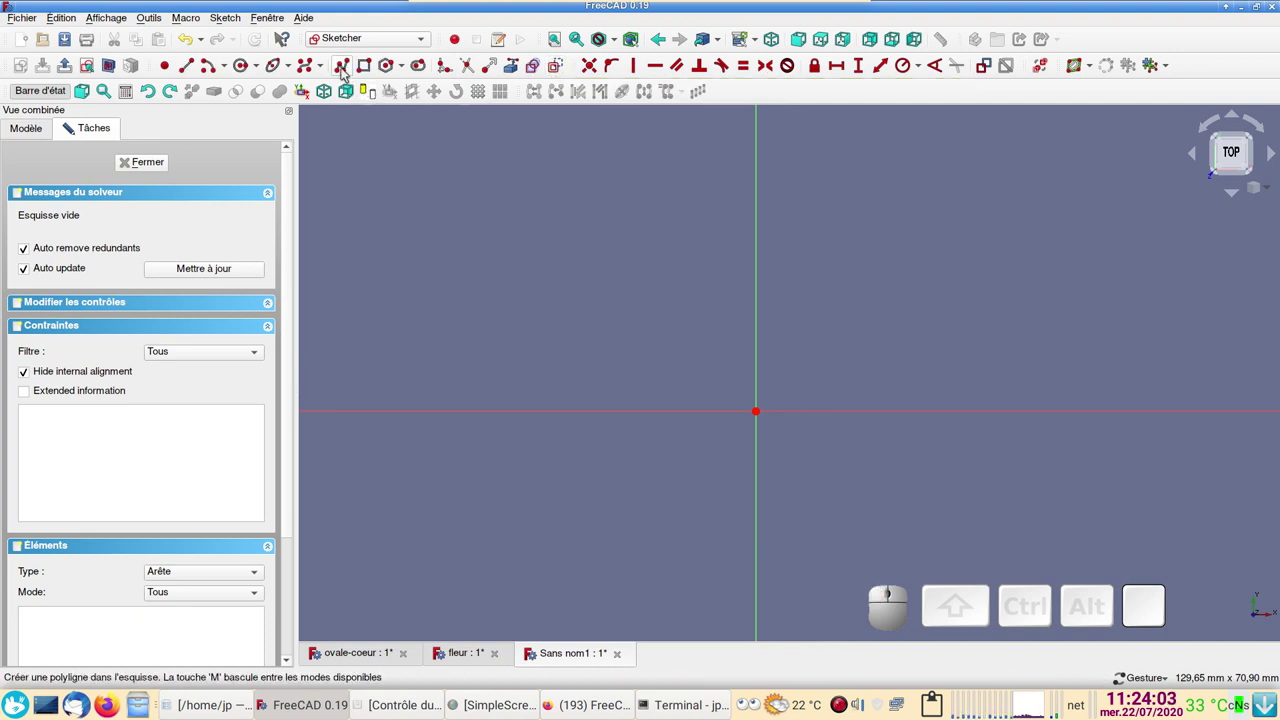
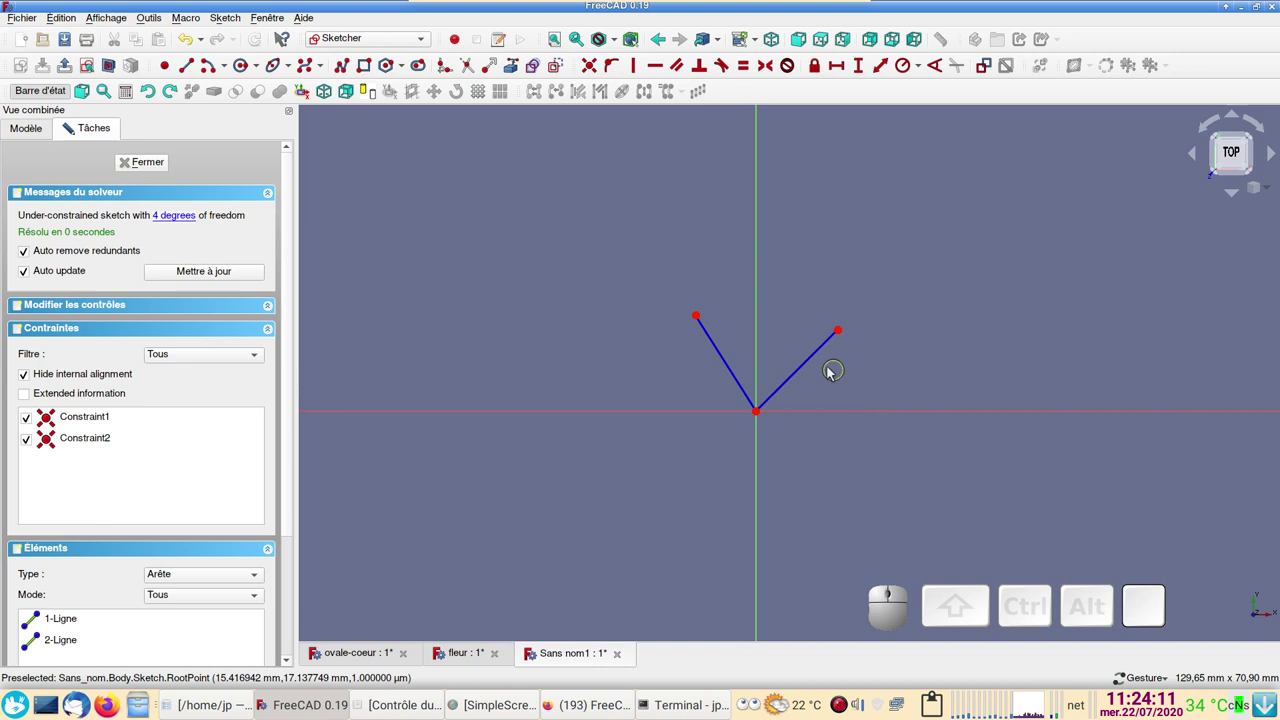
{"action": "left_click", "coordinate": [818, 360]}
{"action": "left_click", "coordinate": [722, 356]}
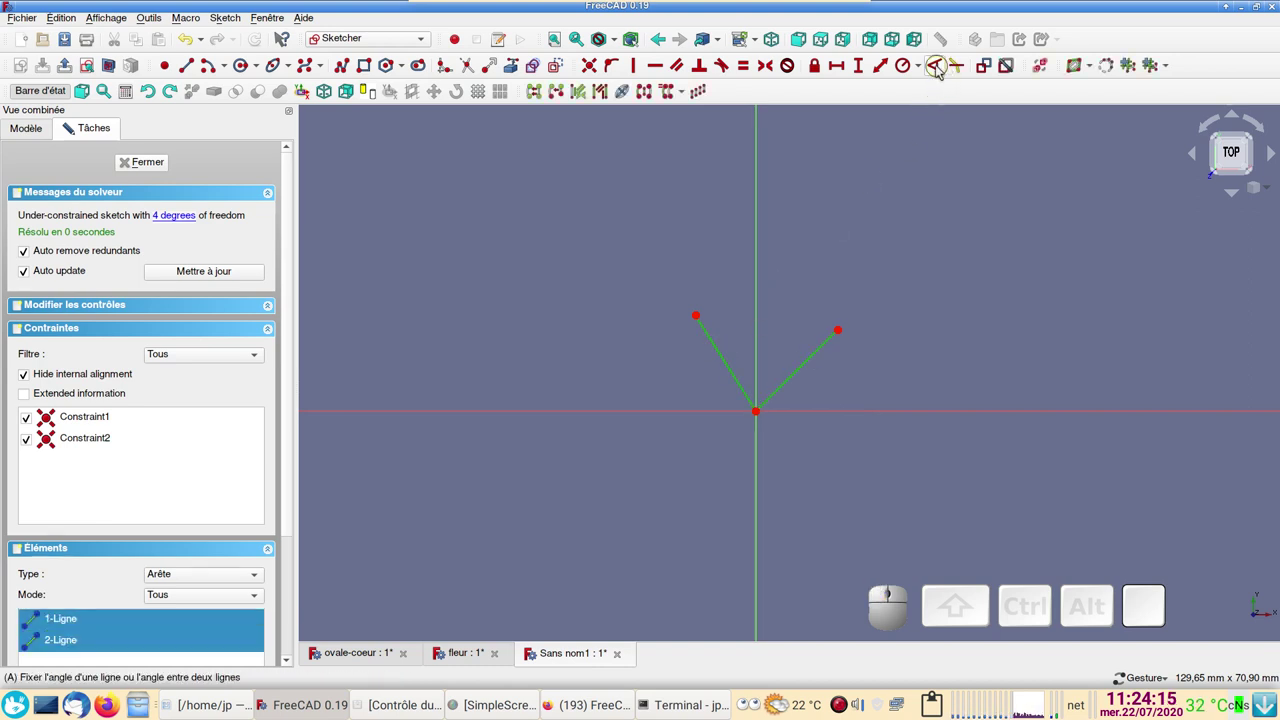
{"action": "left_click", "coordinate": [942, 69]}
{"action": "key", "text": "KP_6"}
{"action": "key", "text": "KP_0"}
{"action": "key", "text": "KP_Enter"}
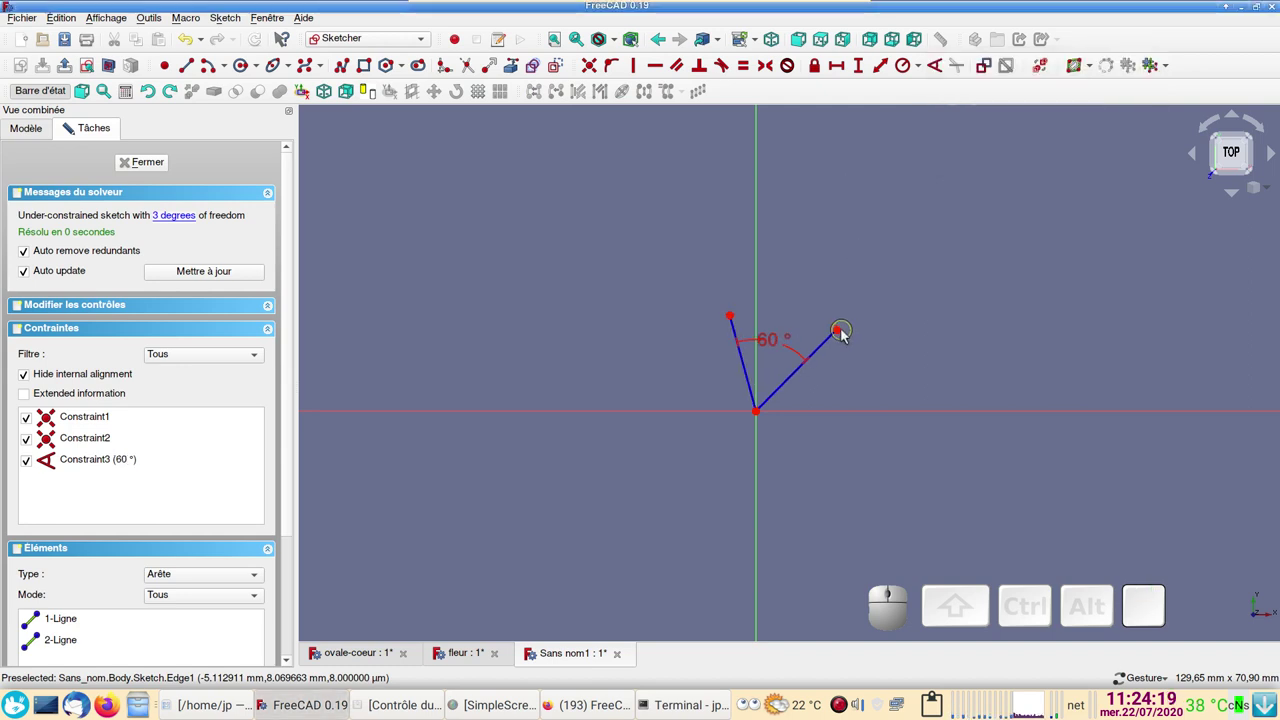
- Make the two line end points symmetric about the vertical axis
{"action": "left_click_drag", "start_coordinate": [845, 336], "coordinate": [923, 346]}
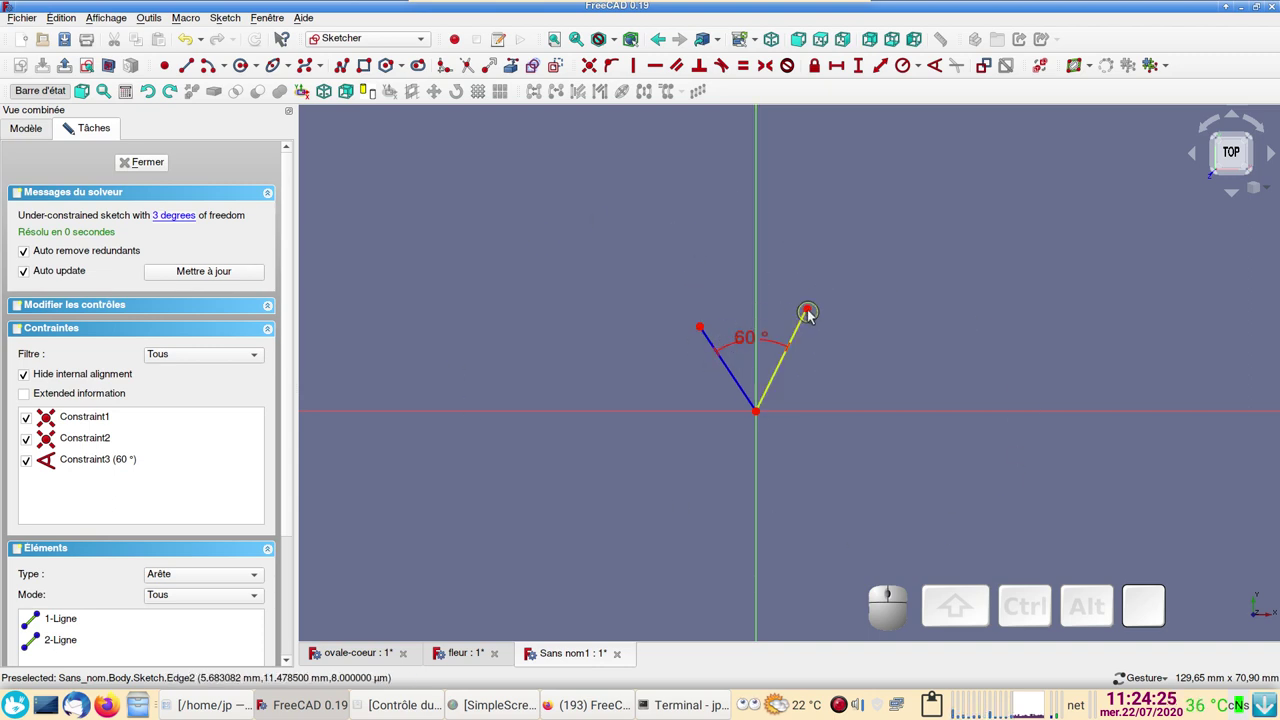
{"action": "left_click", "coordinate": [814, 315]}
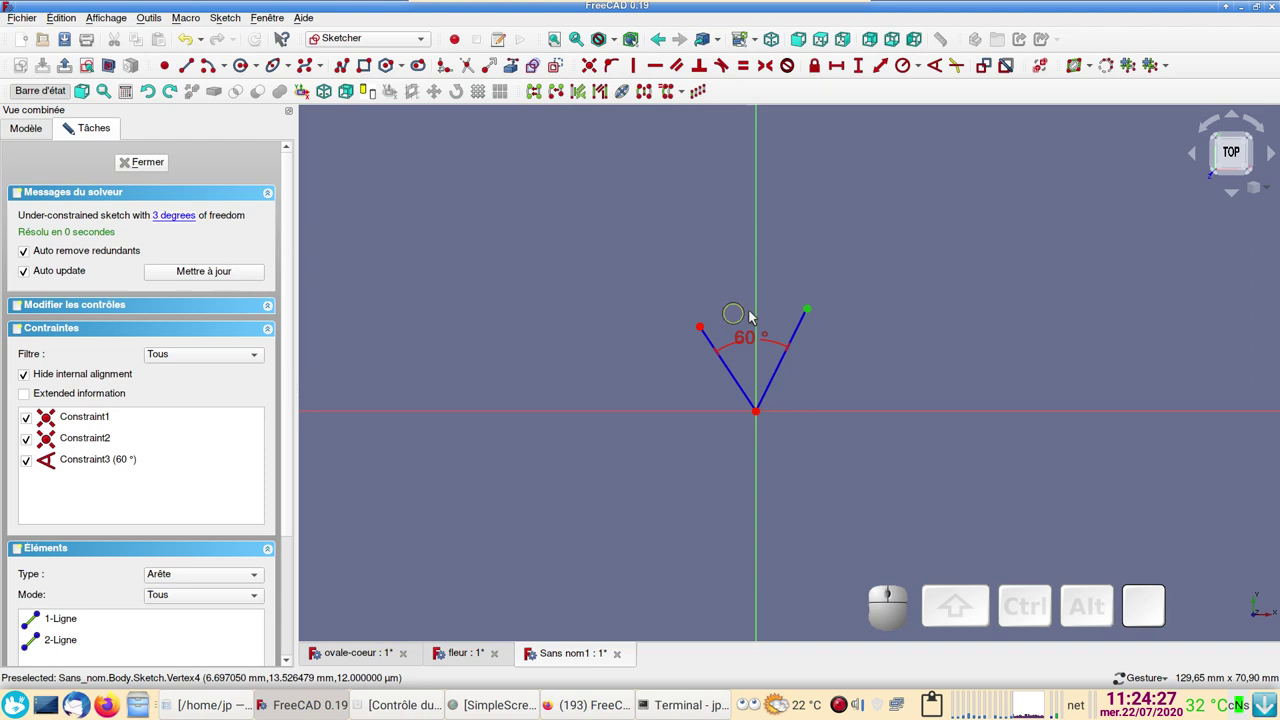
{"action": "left_click", "coordinate": [762, 311]}
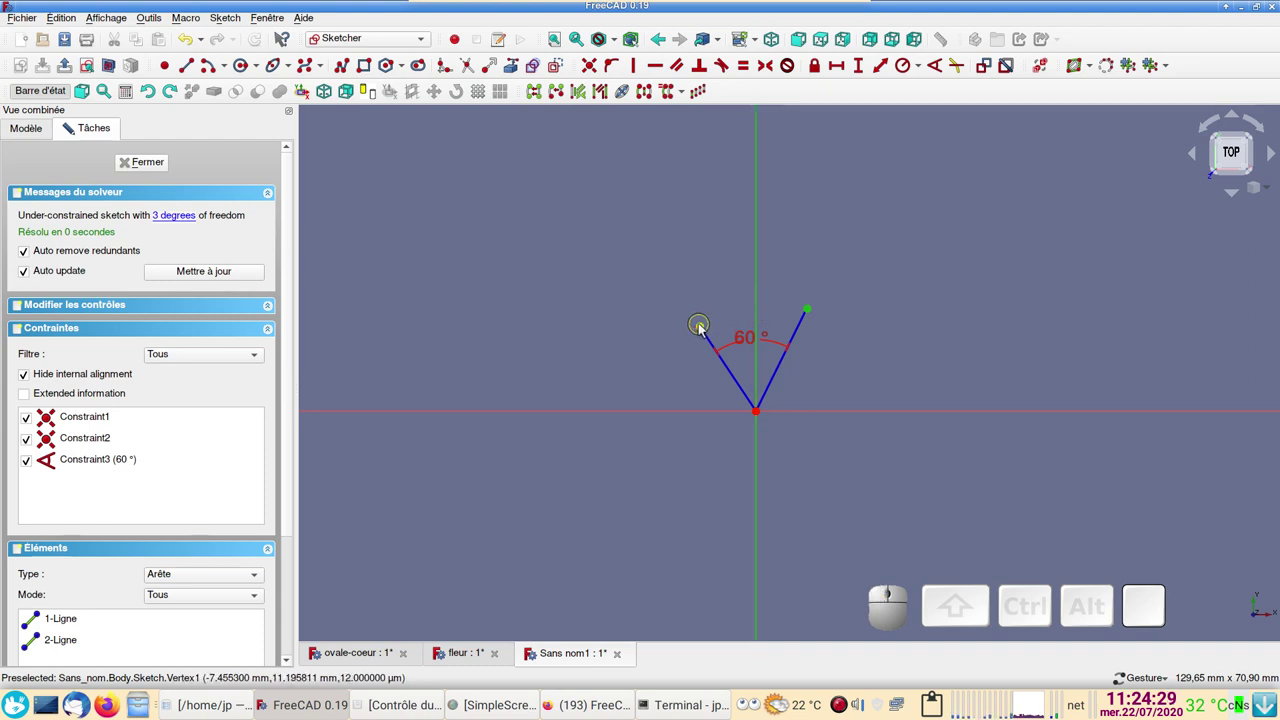
{"action": "left_click", "coordinate": [705, 330]}
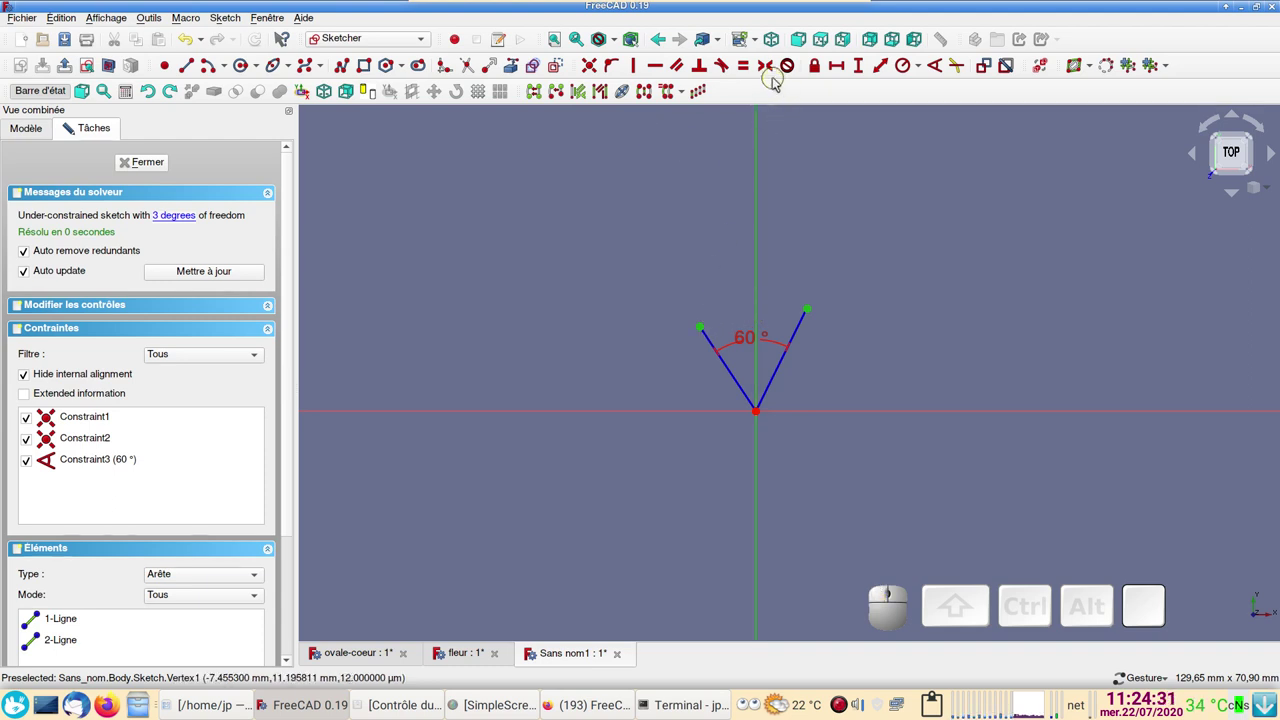
{"action": "left_click", "coordinate": [772, 71]}
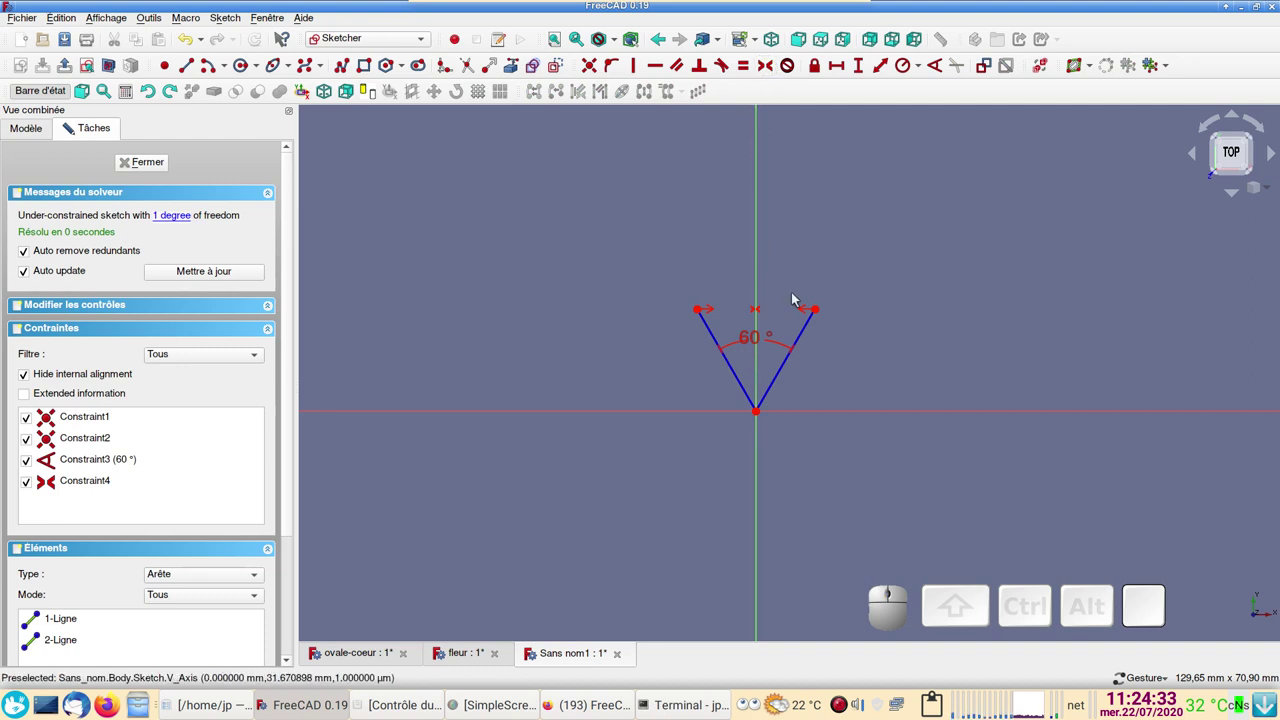
{"action": "left_click_drag", "start_coordinate": [822, 312], "coordinate": [744, 174]}
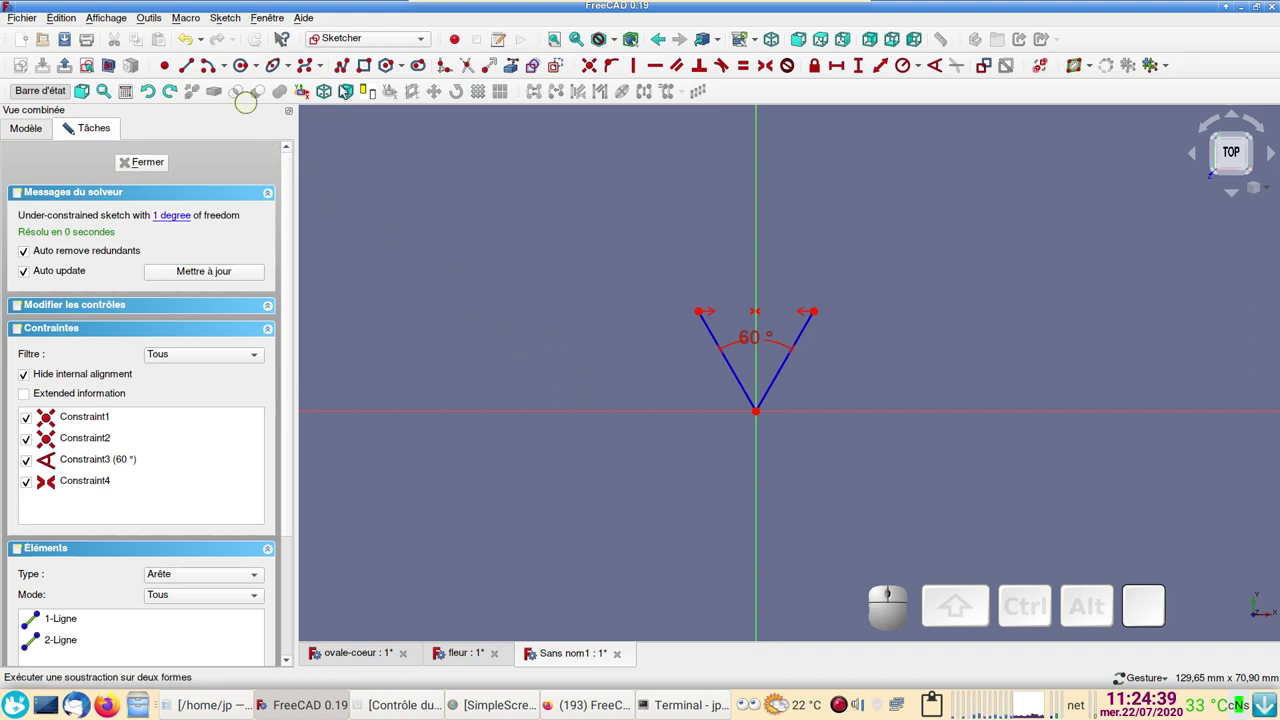
- Draw a centre arc capping the V and set its centre 6 mm above the origin
{"action": "left_click", "coordinate": [561, 76]}
{"action": "left_click", "coordinate": [220, 71]}
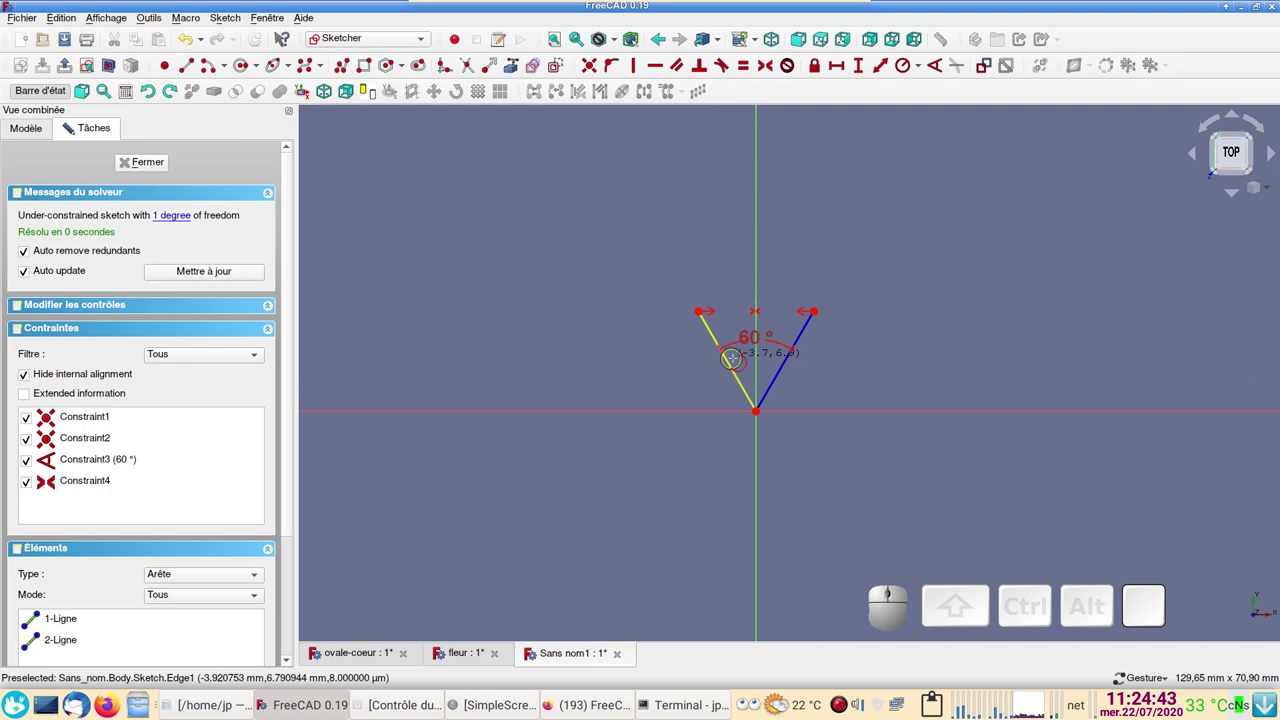
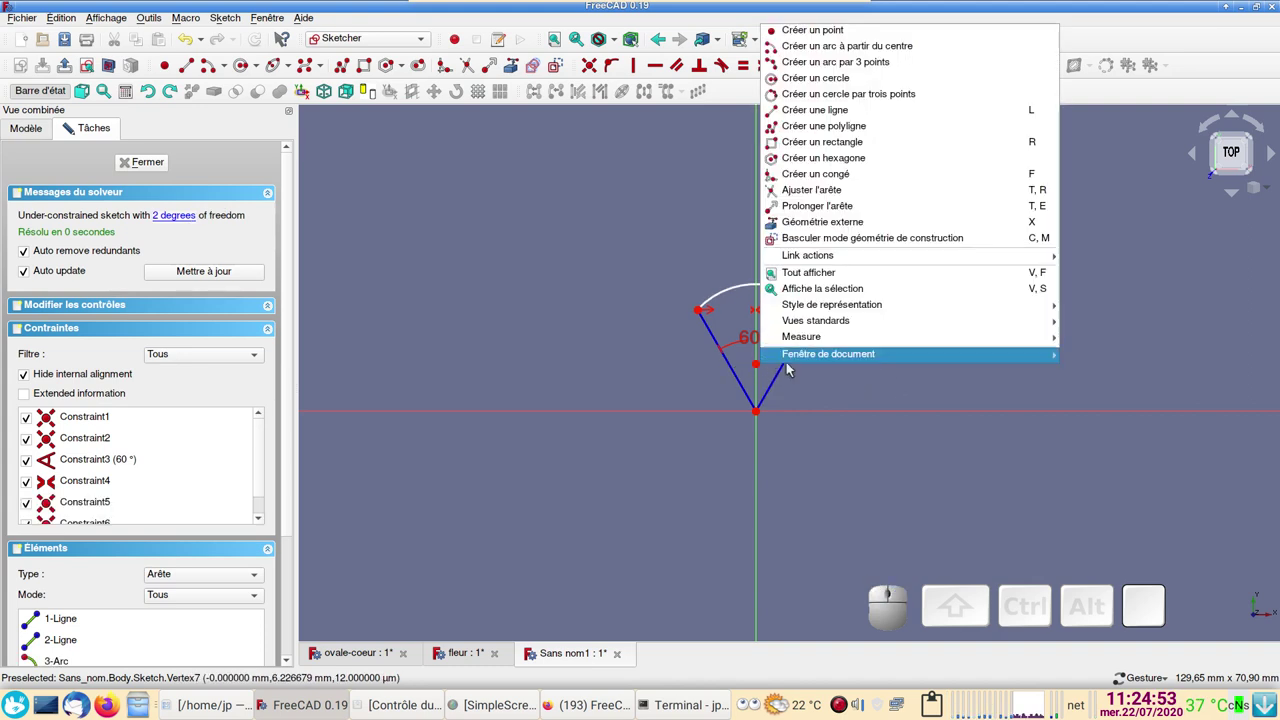
{"action": "left_click", "coordinate": [852, 380]}
{"action": "left_click", "coordinate": [762, 368]}
{"action": "left_click", "coordinate": [762, 416]}
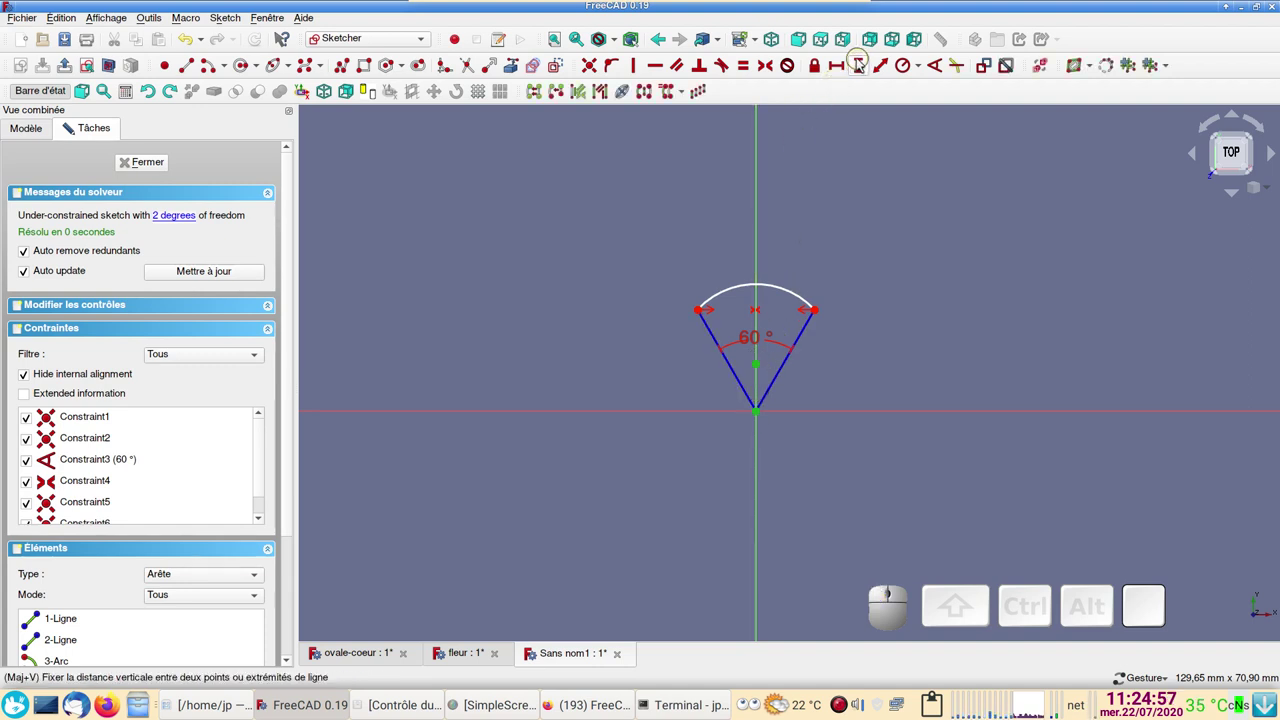
{"action": "left_click", "coordinate": [863, 65]}
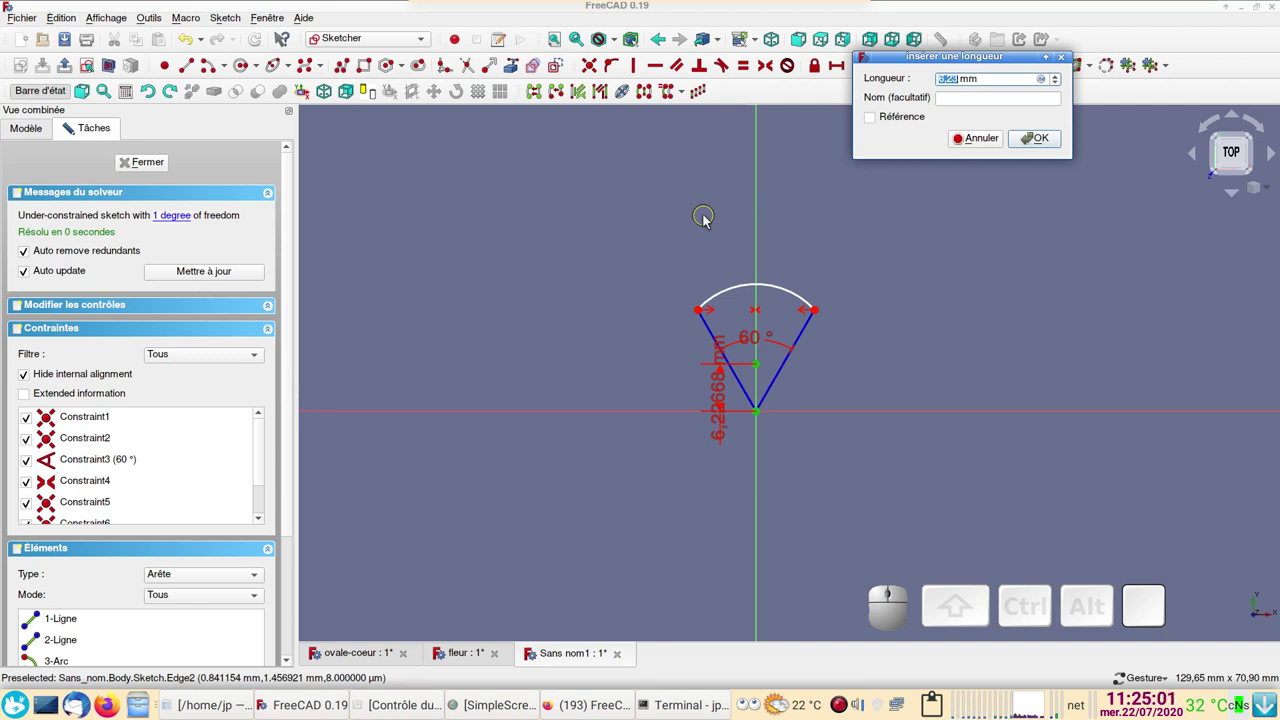
{"action": "key", "text": "KP_6"}
{"action": "key", "text": "KP_Enter"}
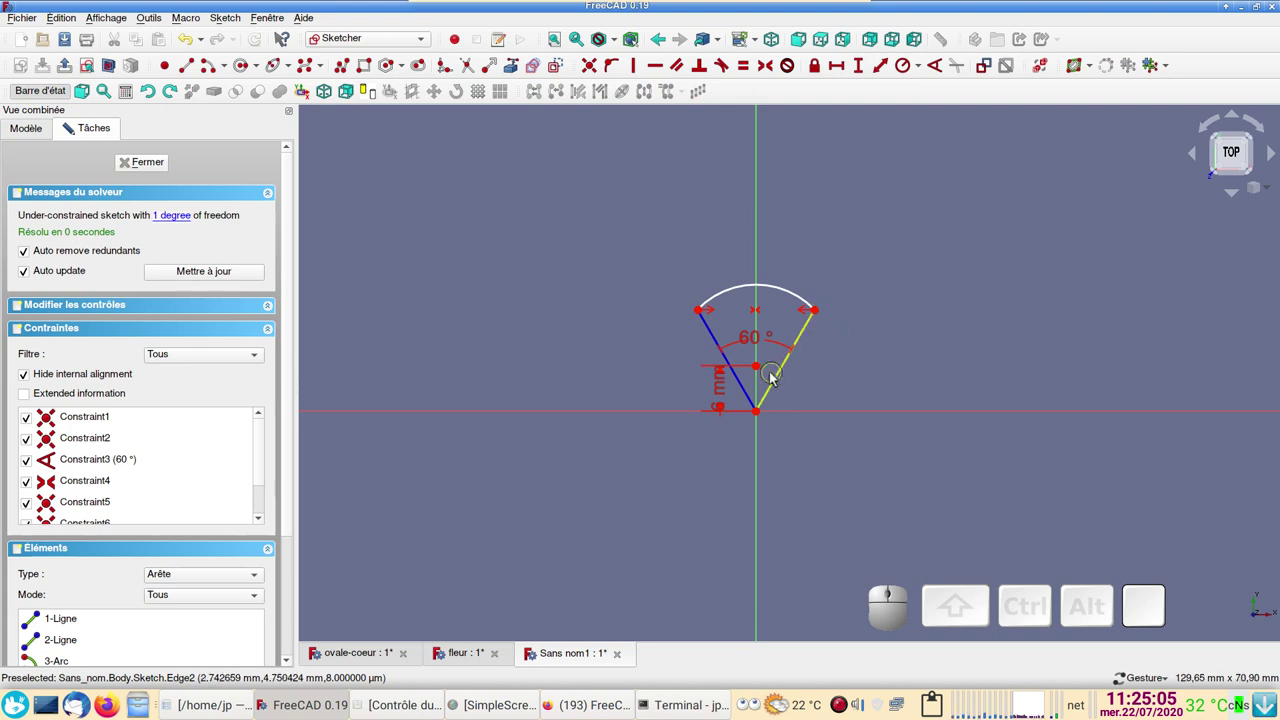
- Add the final constraint between the arc centre and line end to fully fix the sketch
{"action": "left_click", "coordinate": [820, 317]}
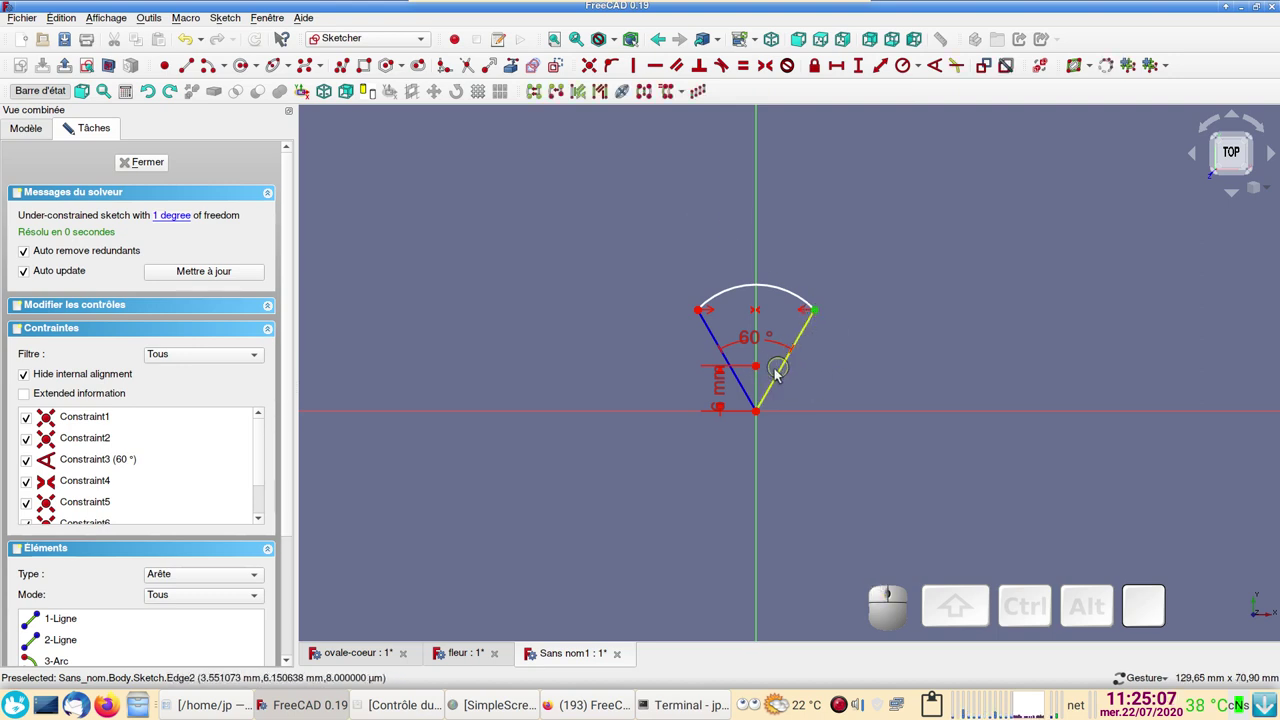
{"action": "left_click", "coordinate": [763, 372]}
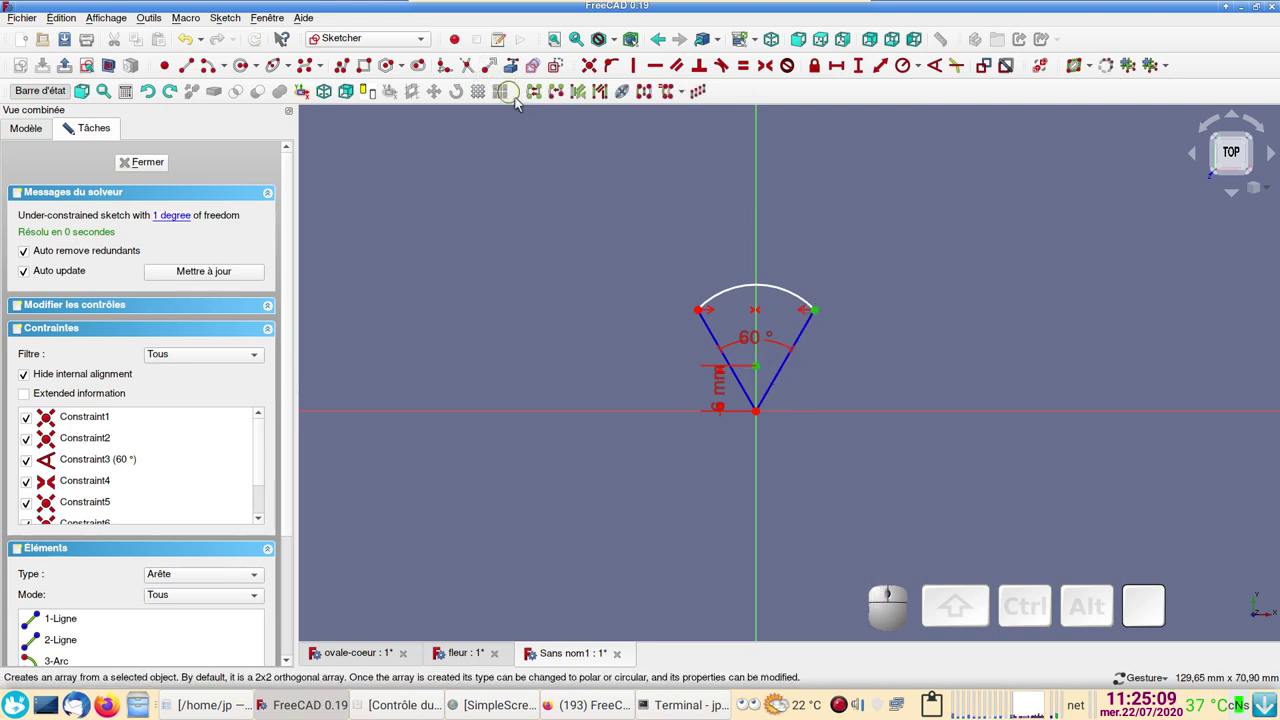
{"action": "left_click", "coordinate": [667, 70]}
{"action": "scroll", "scroll_direction": "up", "scroll_amount": 3}
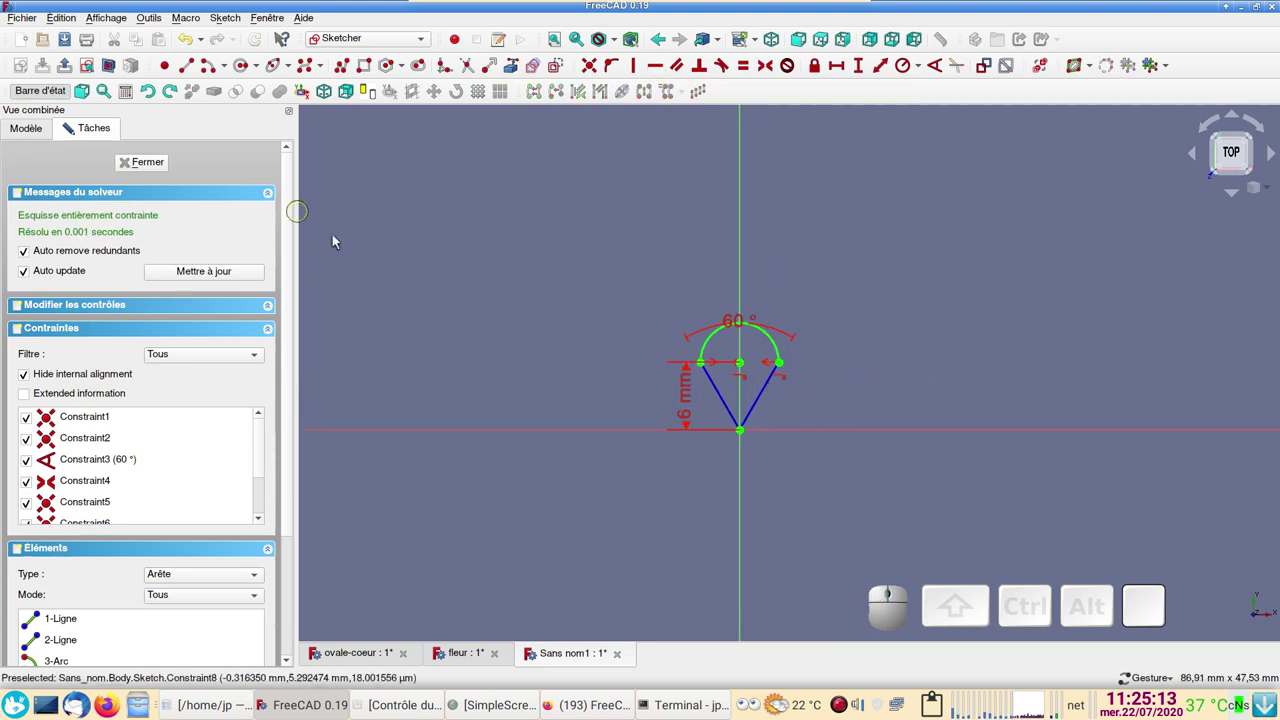
- Draw the small inner arc across the V and give it a 4 mm radius
{"action": "scroll", "scroll_direction": "up", "scroll_amount": 3}
{"action": "left_click_drag", "start_coordinate": [519, 347], "coordinate": [583, 403]}
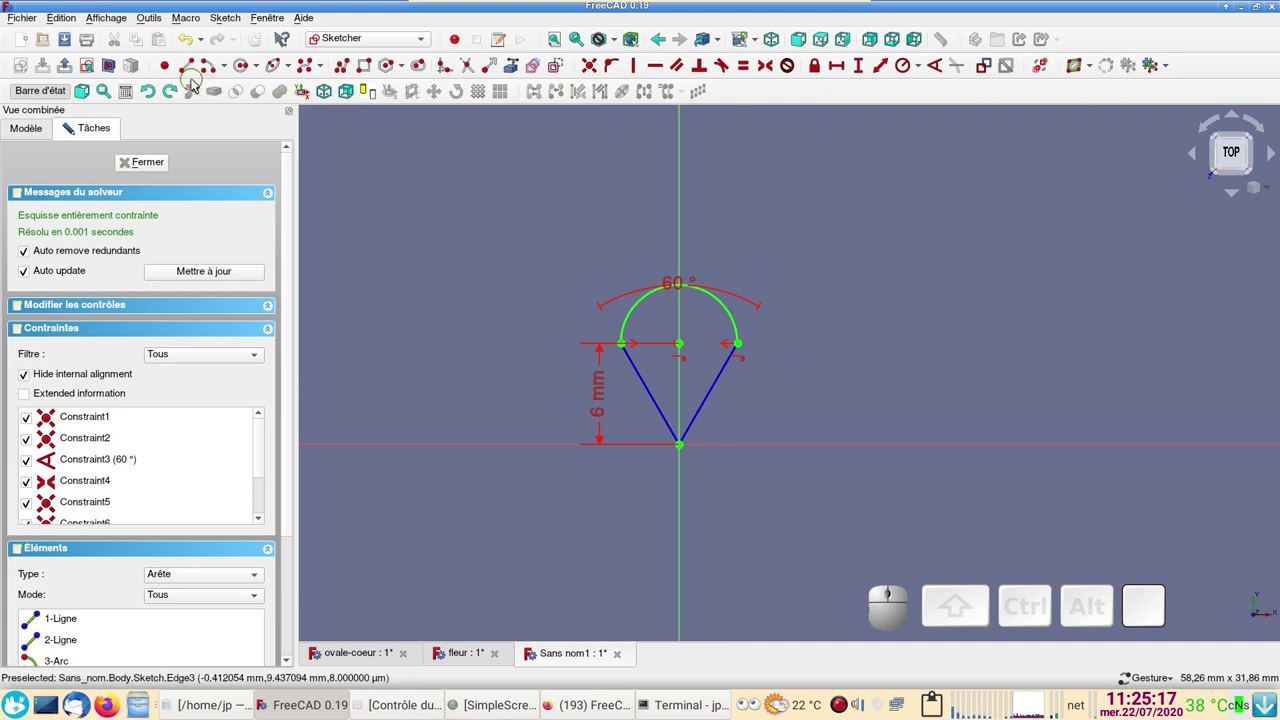
{"action": "left_click", "coordinate": [209, 72]}
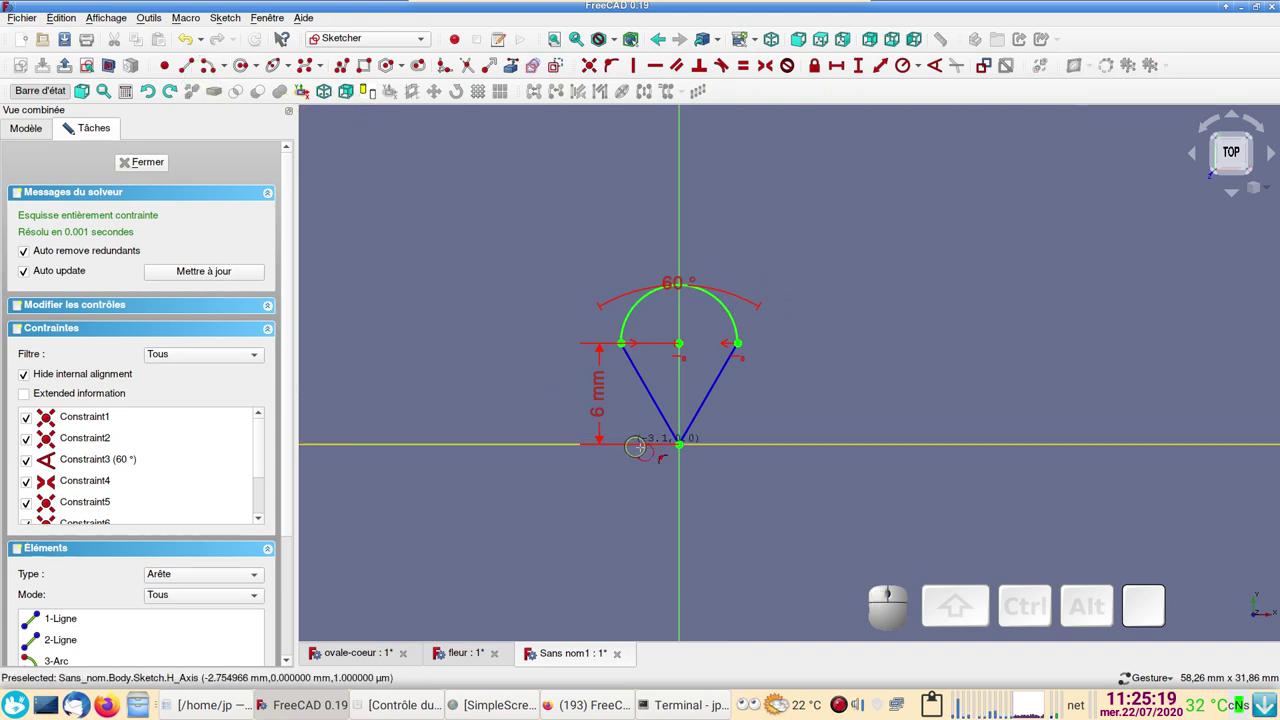
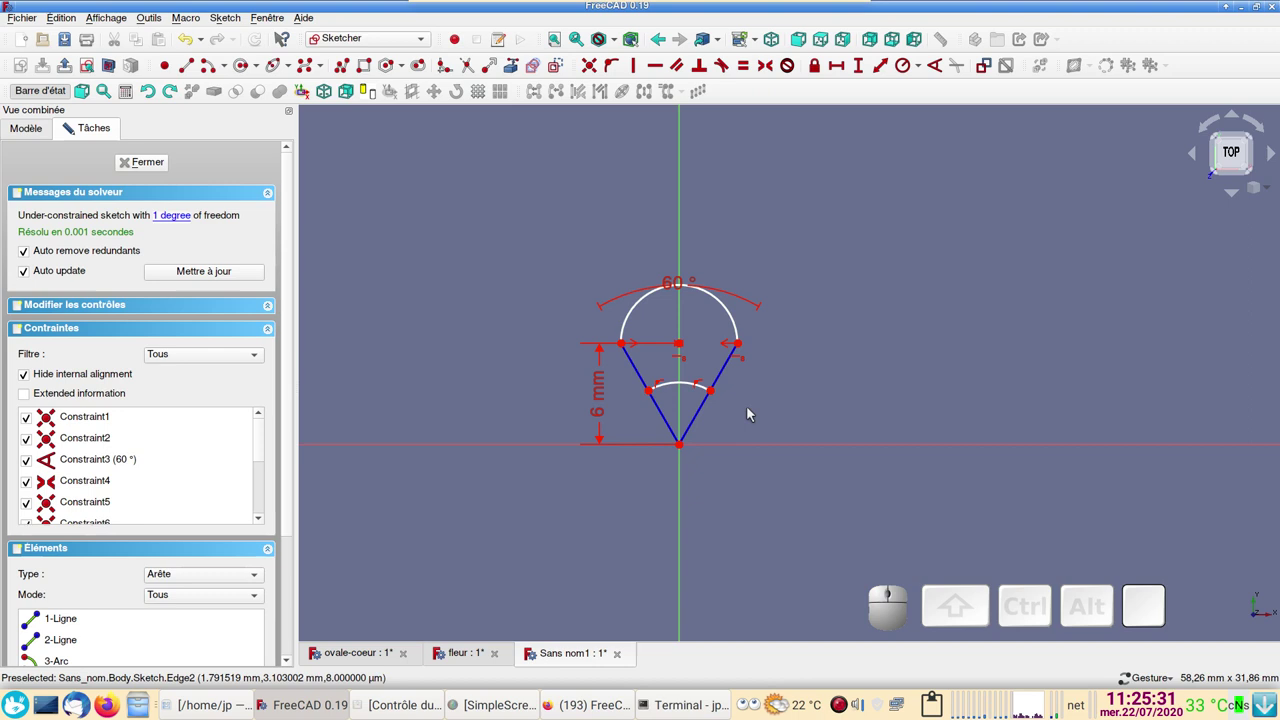
{"action": "left_click", "coordinate": [675, 391]}
{"action": "left_click", "coordinate": [910, 71]}
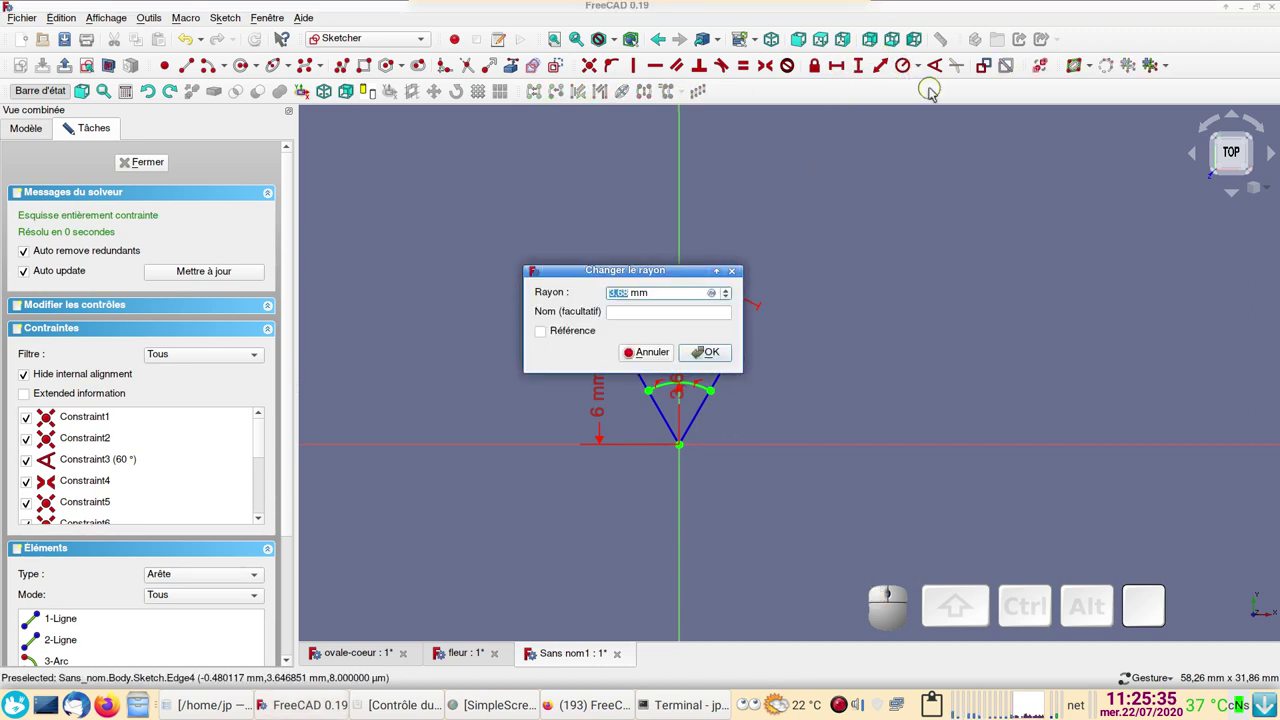
{"action": "key", "text": "KP_4"}
{"action": "key", "text": "KP_Enter"}
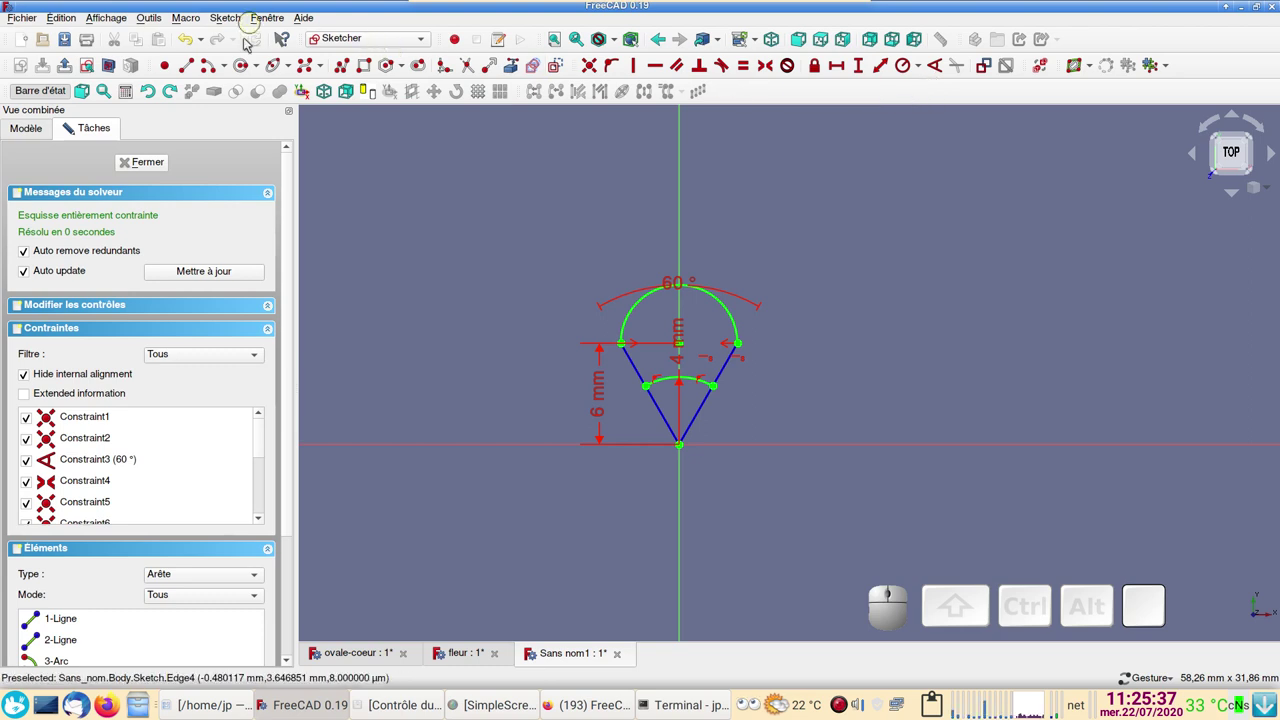
- Close the petal sketch, switch to Draft, set its working plane and select Sketch in the tree
{"action": "left_click", "coordinate": [157, 169]}
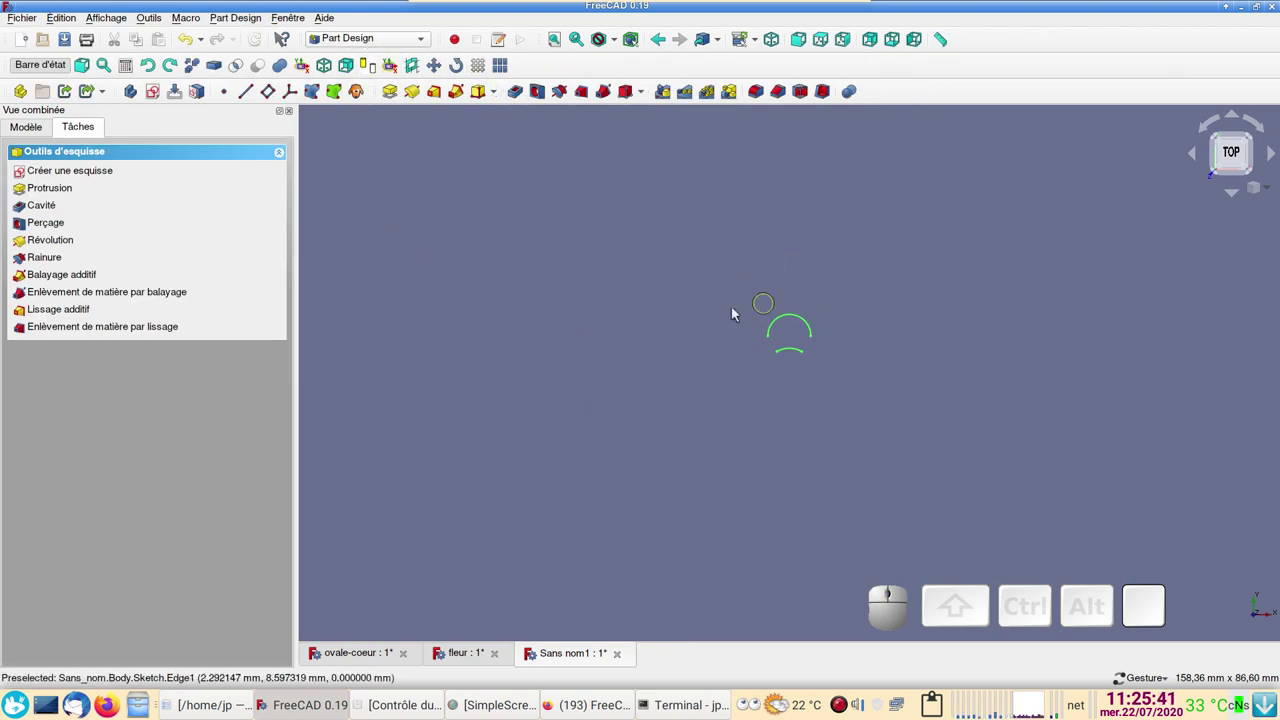
{"action": "left_click", "coordinate": [366, 43]}
{"action": "left_click", "coordinate": [374, 9]}
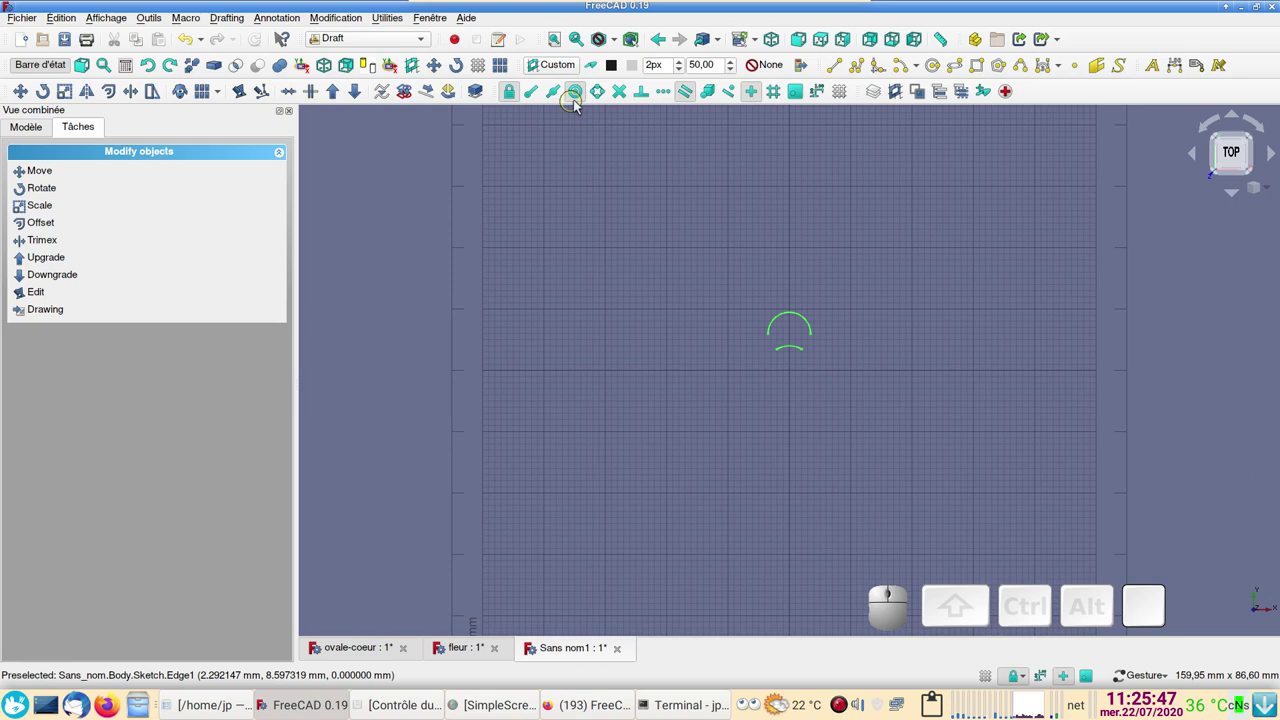
{"action": "left_click", "coordinate": [563, 66]}
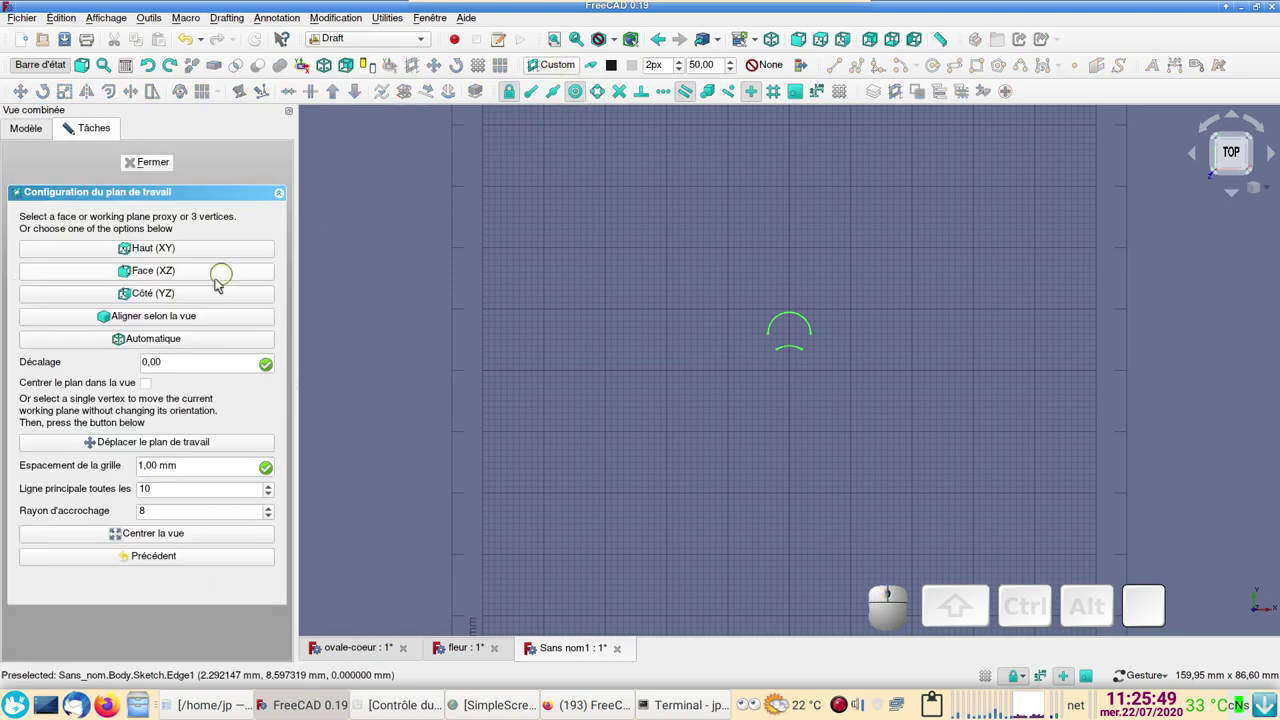
{"action": "left_click", "coordinate": [183, 314]}
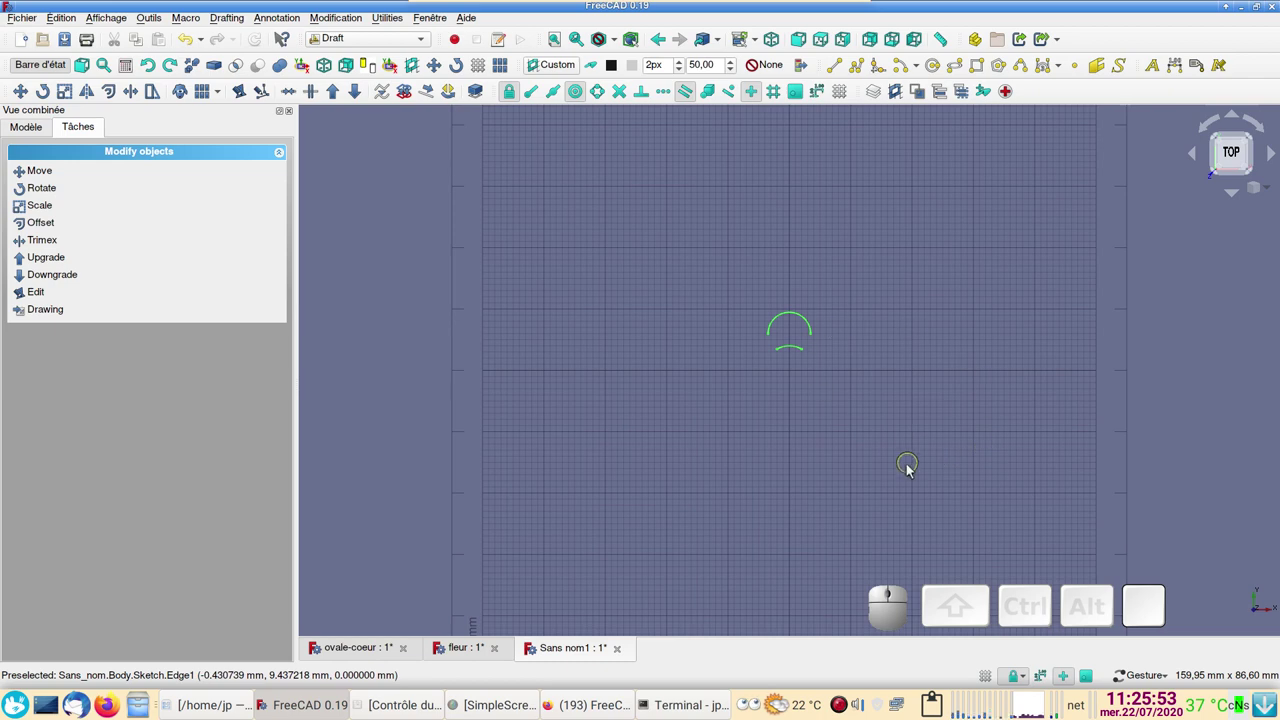
{"action": "left_click", "coordinate": [35, 139]}
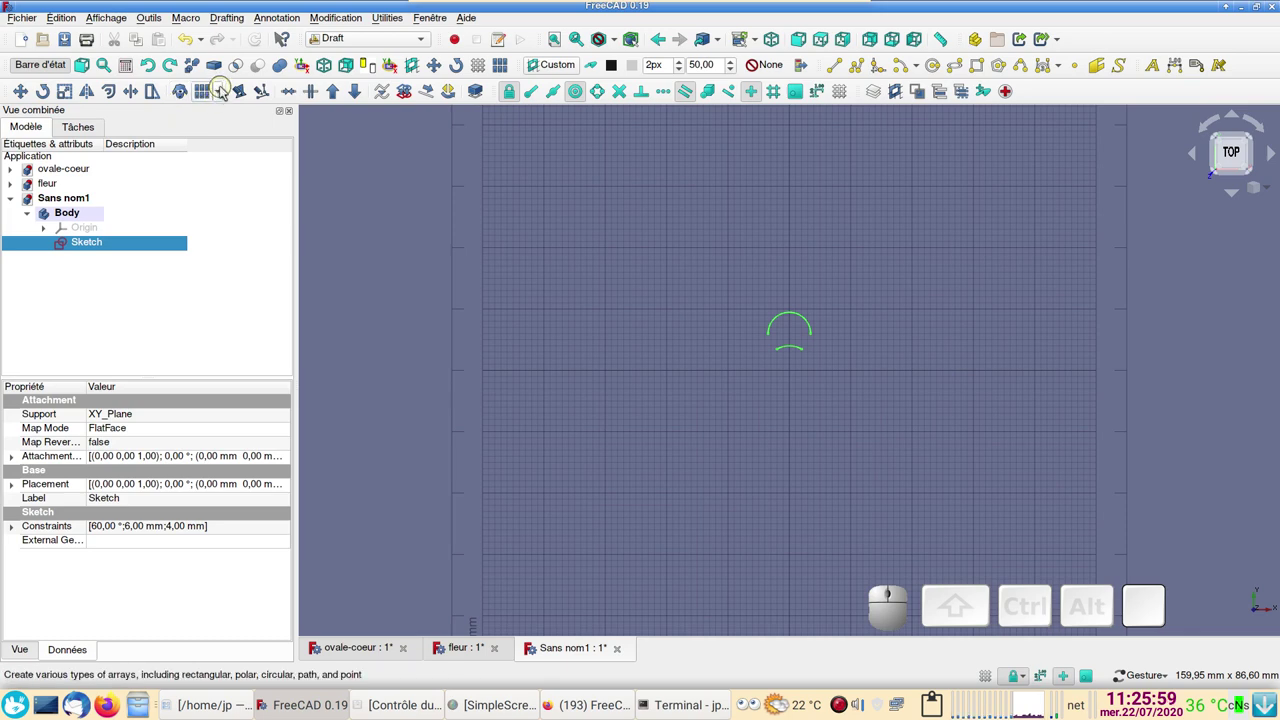
- Create a 360° polar array of 5 petal copies around the origin
{"action": "left_click", "coordinate": [223, 94]}
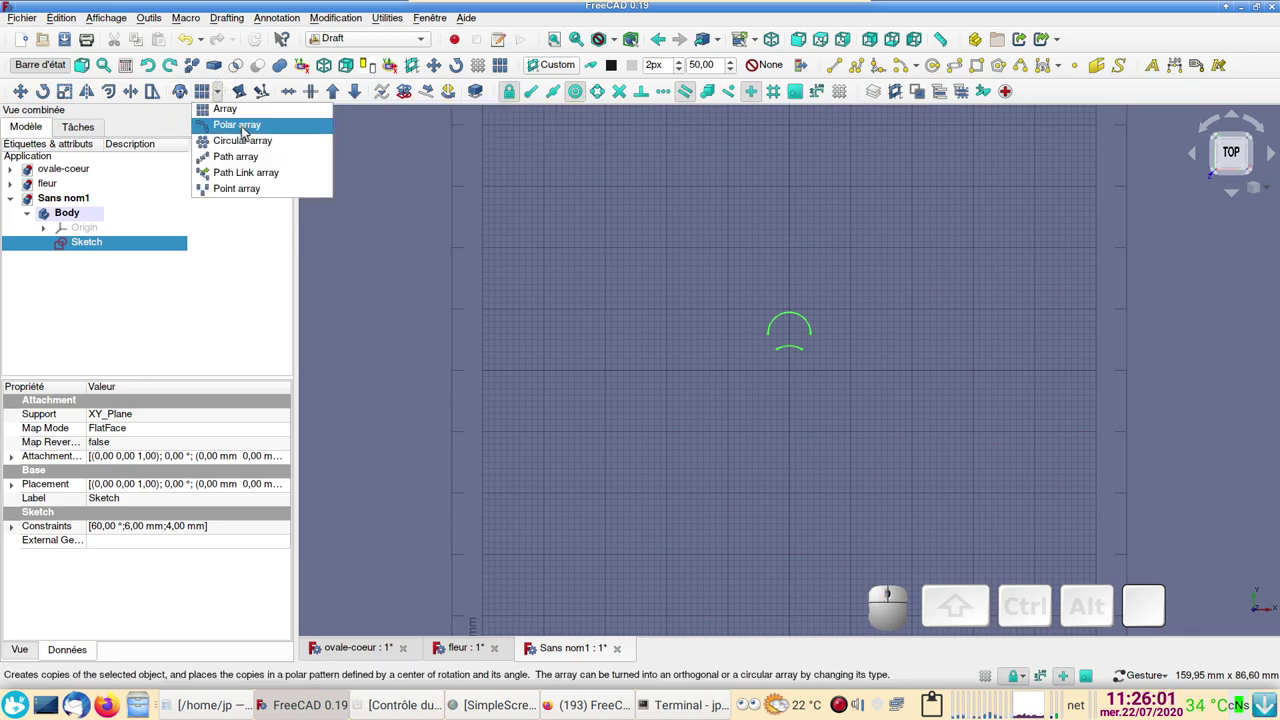
{"action": "left_click", "coordinate": [248, 132]}
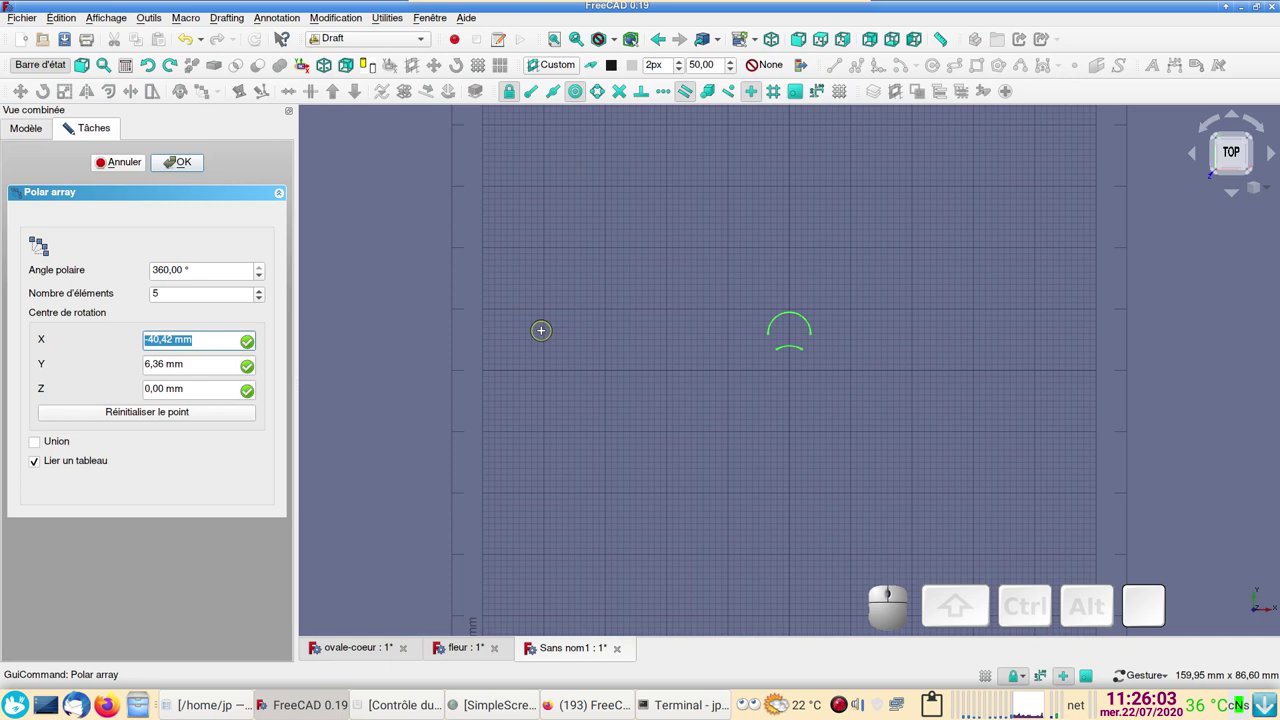
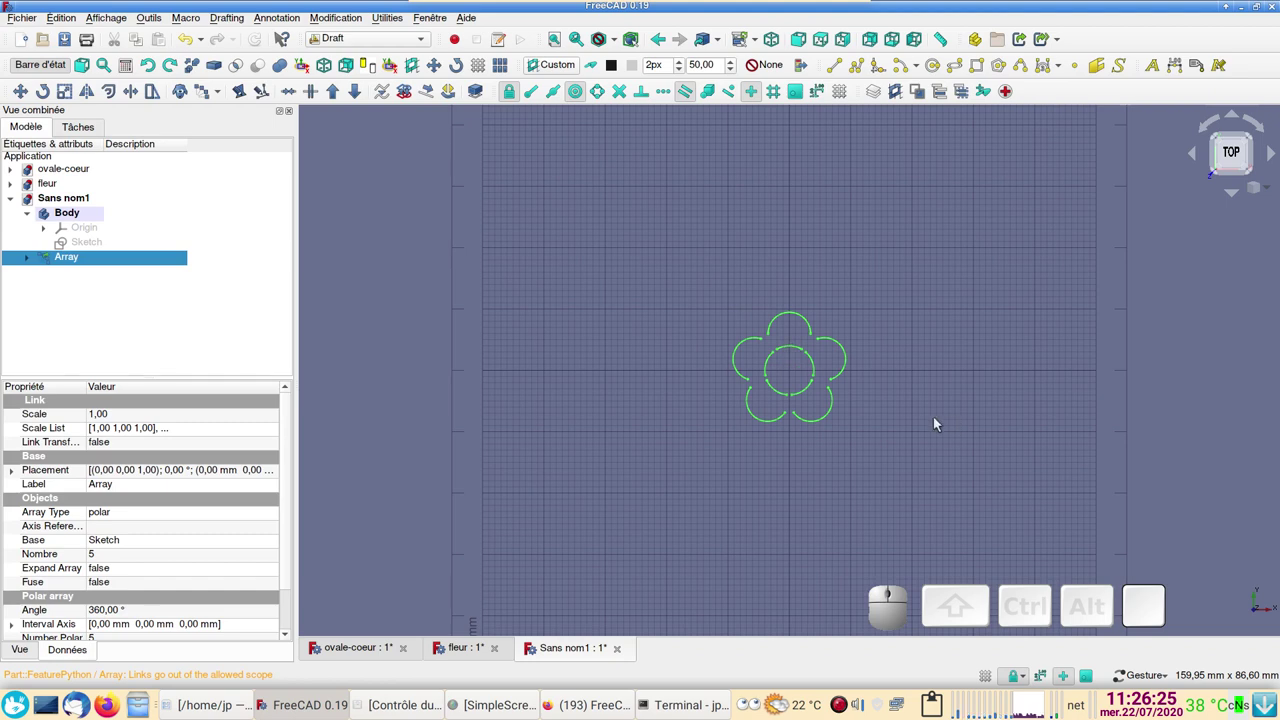
{"action": "scroll", "scroll_direction": "up", "scroll_amount": 3}
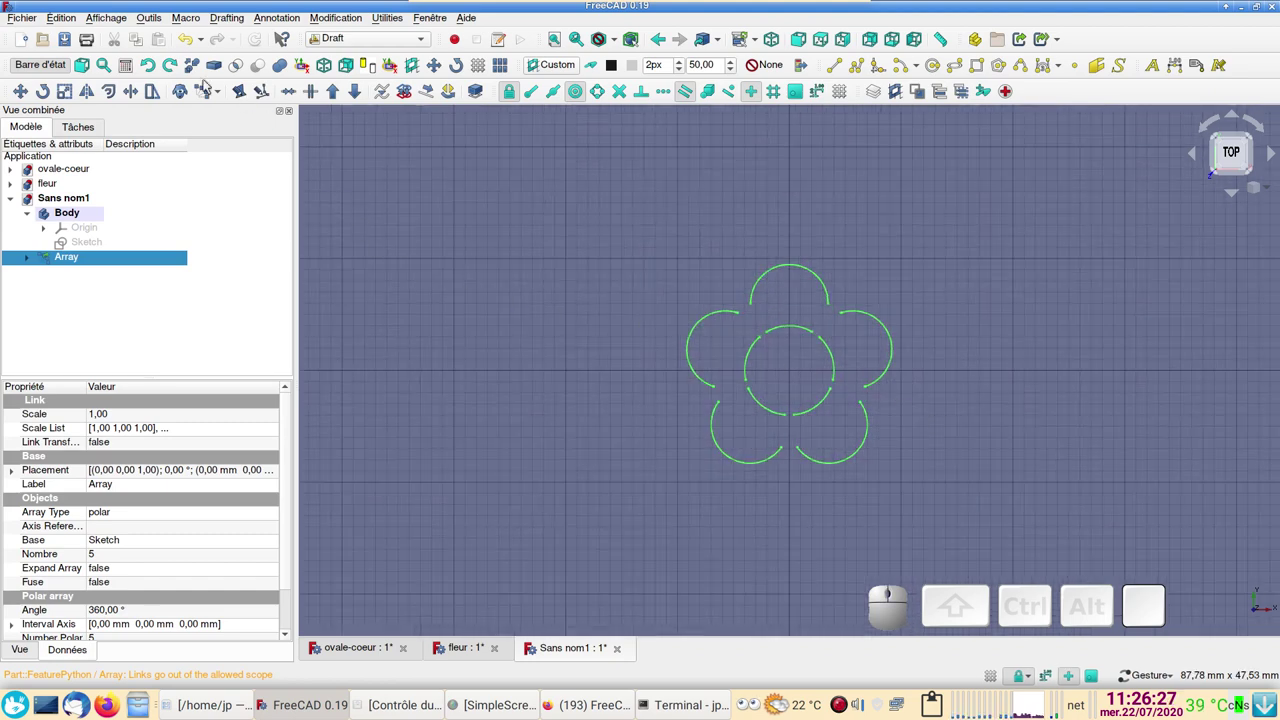
- Delete the Array object, reopen the petal sketch and tidy the 4 mm dimension placement
{"action": "left_click", "coordinate": [186, 43]}
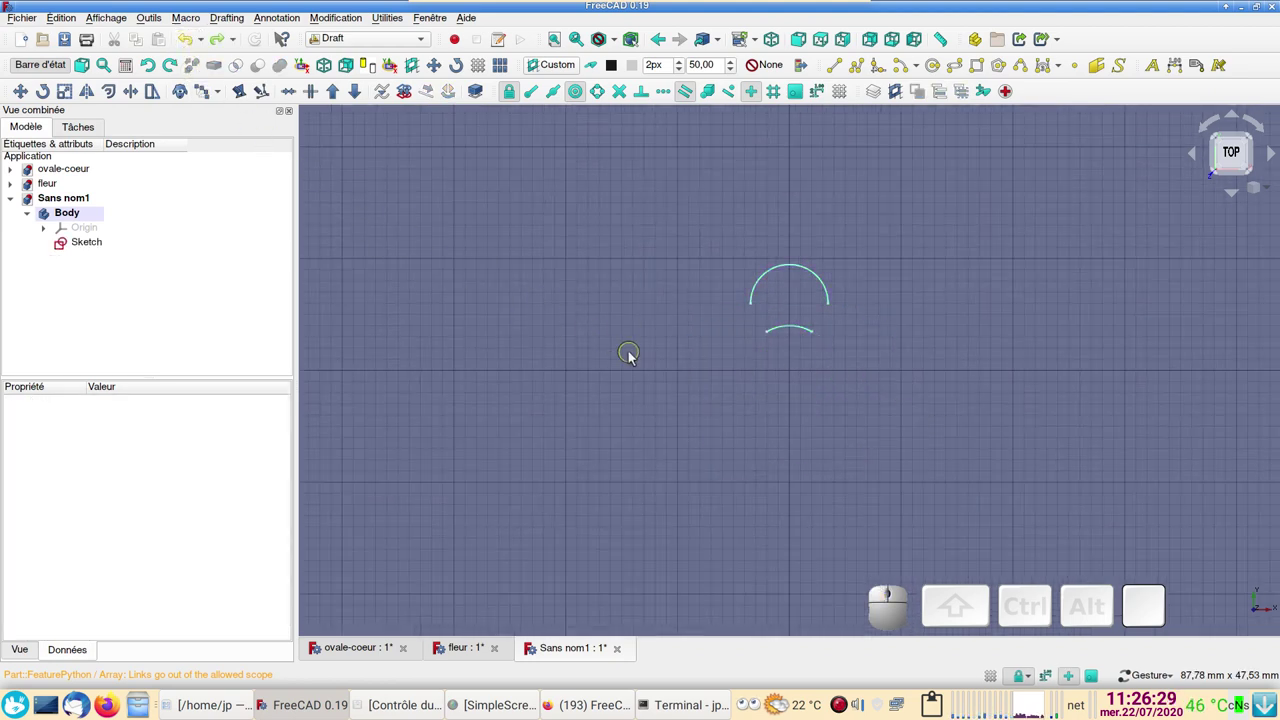
{"action": "left_click", "coordinate": [95, 246]}
{"action": "scroll", "scroll_direction": "up", "scroll_amount": 3}
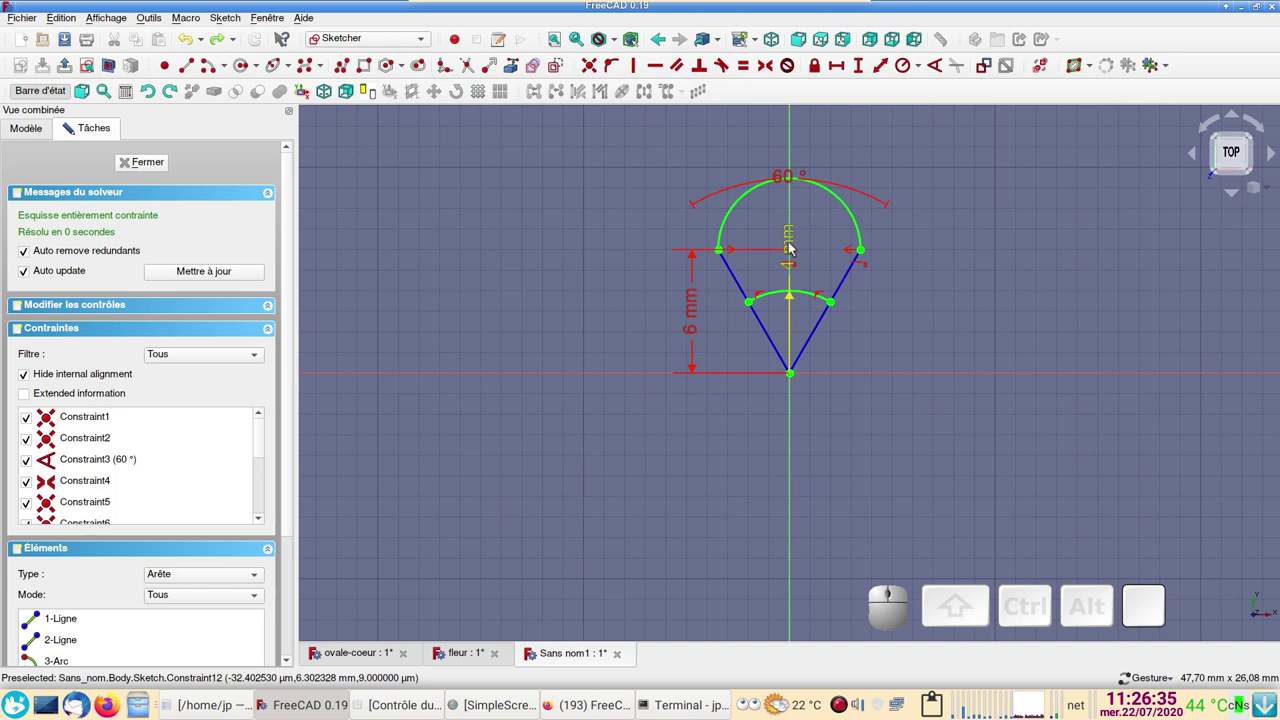
{"action": "left_click_drag", "start_coordinate": [795, 249], "coordinate": [916, 286]}
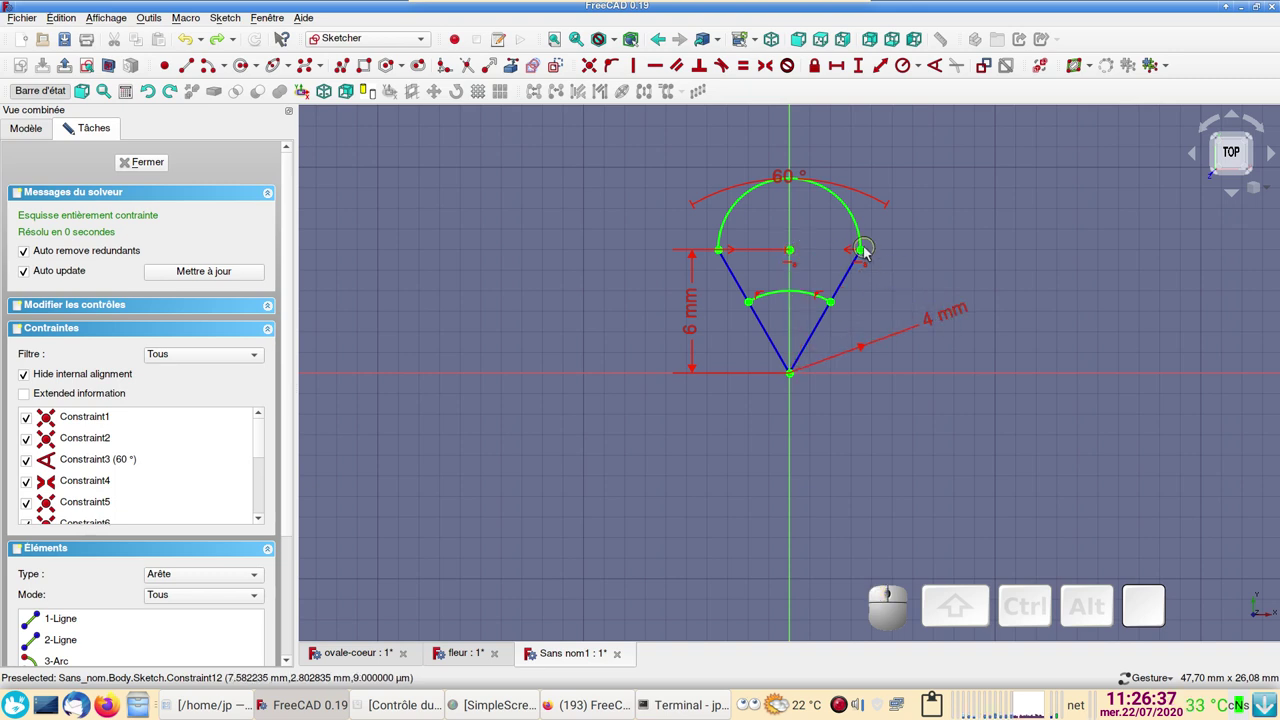
{"action": "left_click_drag", "start_coordinate": [867, 255], "coordinate": [814, 202]}
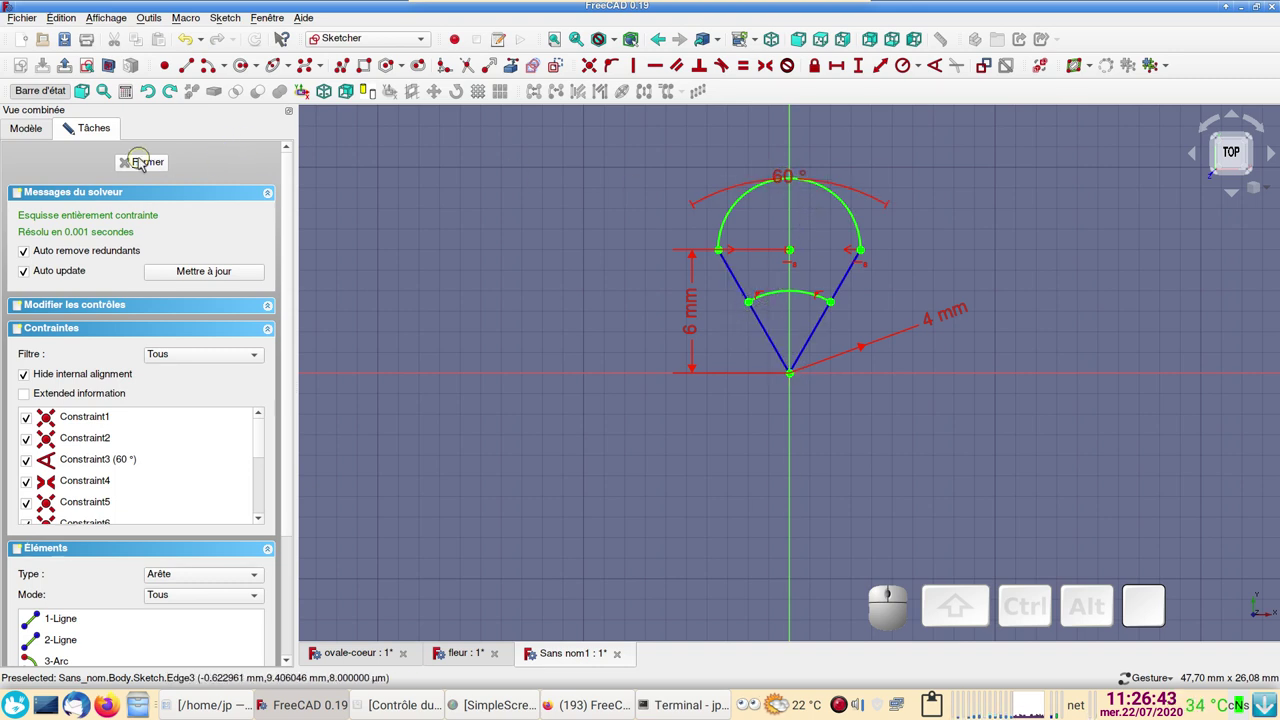
- Leave the sketch and create a polar array of 6 petals centred on 0,0,0
{"action": "left_click", "coordinate": [142, 161]}
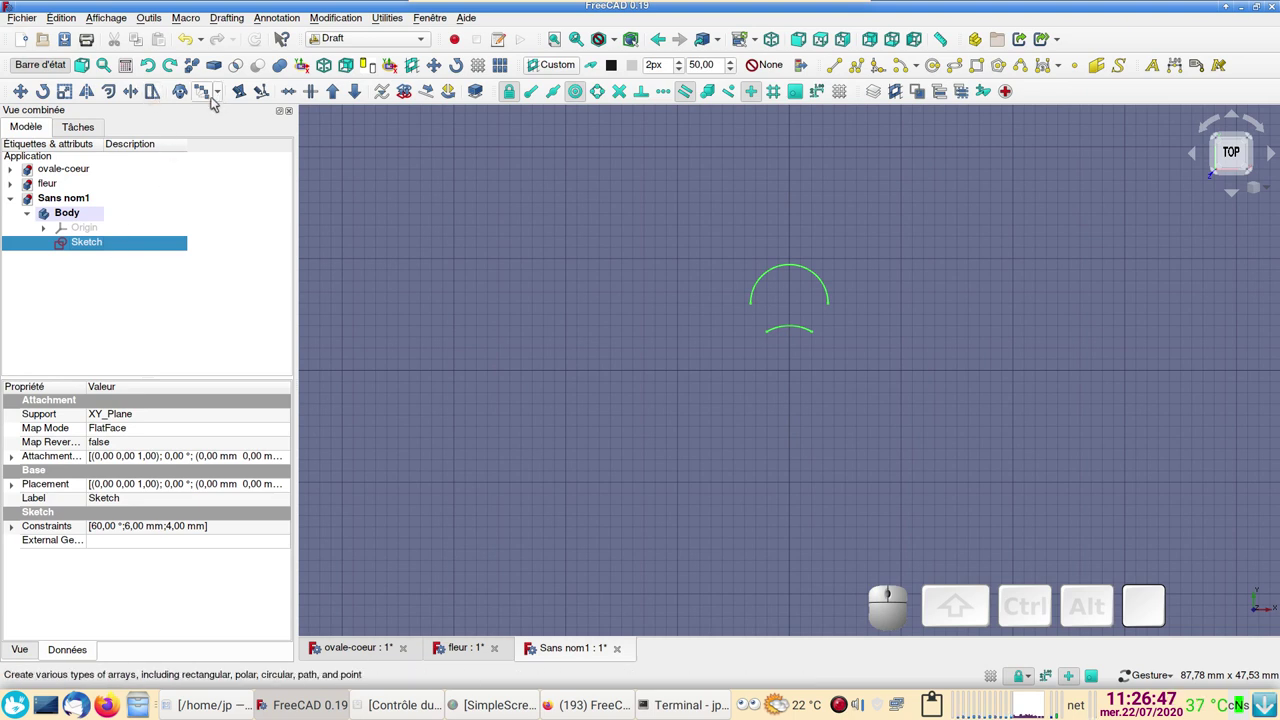
{"action": "left_click", "coordinate": [206, 93]}
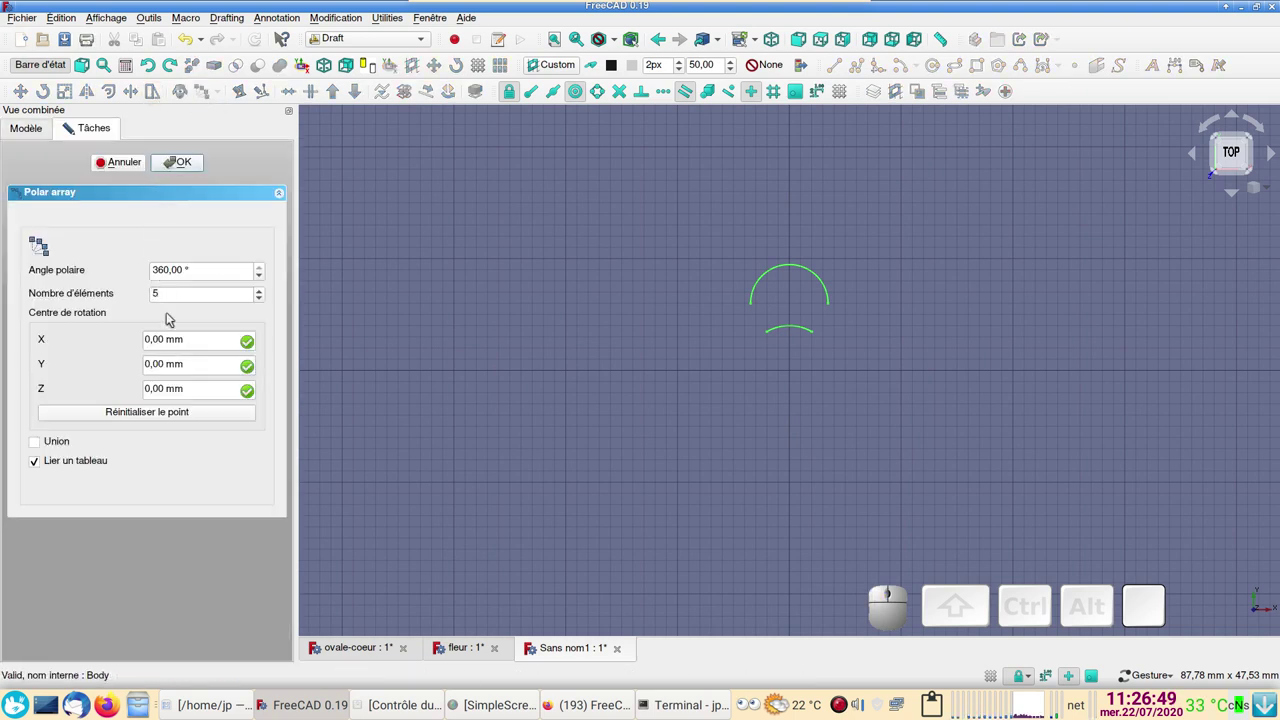
{"action": "left_click", "coordinate": [265, 293]}
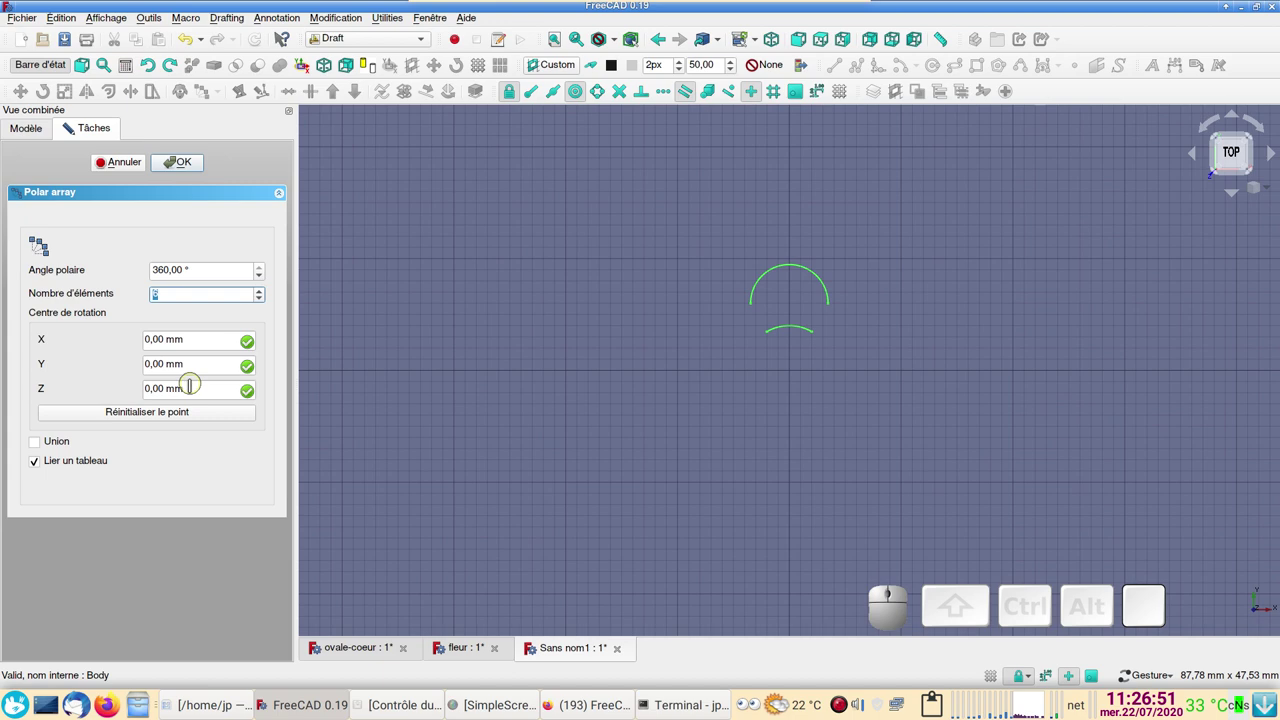
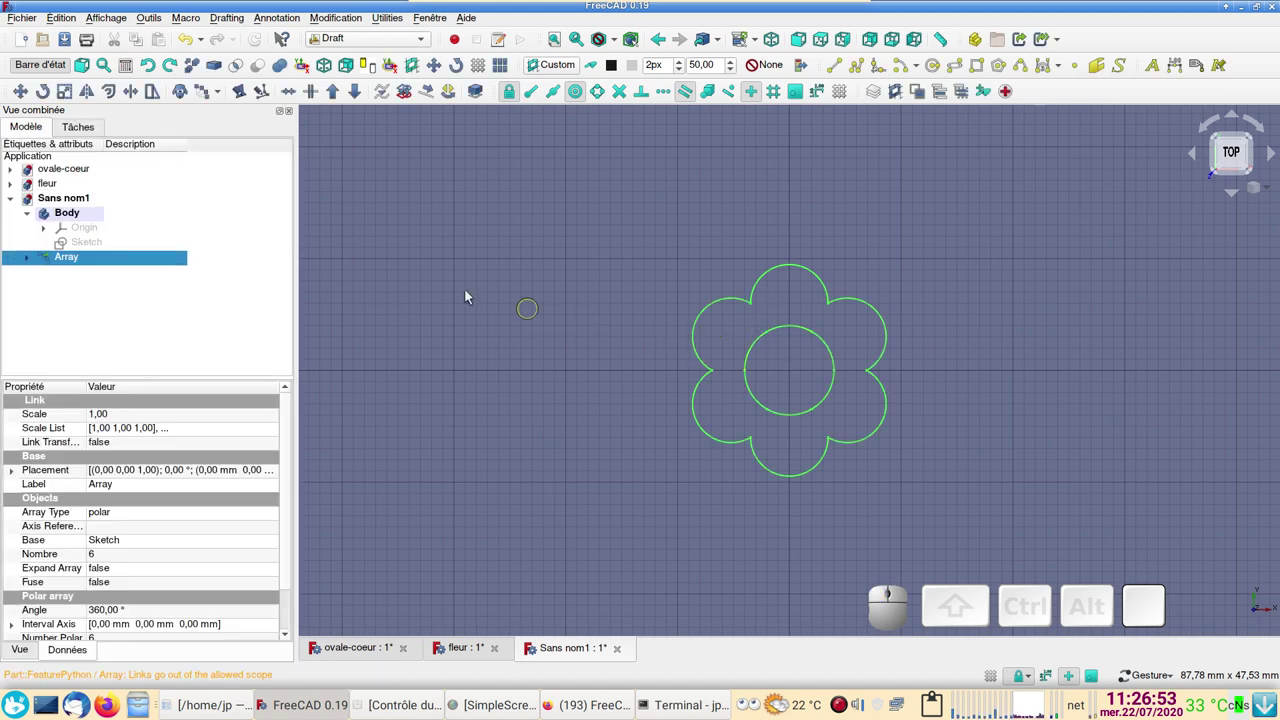
{"action": "scroll", "scroll_direction": "down", "scroll_amount": 3}
{"action": "left_click_drag", "start_coordinate": [633, 461], "coordinate": [539, 449]}
{"action": "scroll", "scroll_direction": "up", "scroll_amount": 3}
- Pan and zoom around the six-petal flower to inspect it
{"action": "left_click_drag", "start_coordinate": [571, 474], "coordinate": [898, 367]}
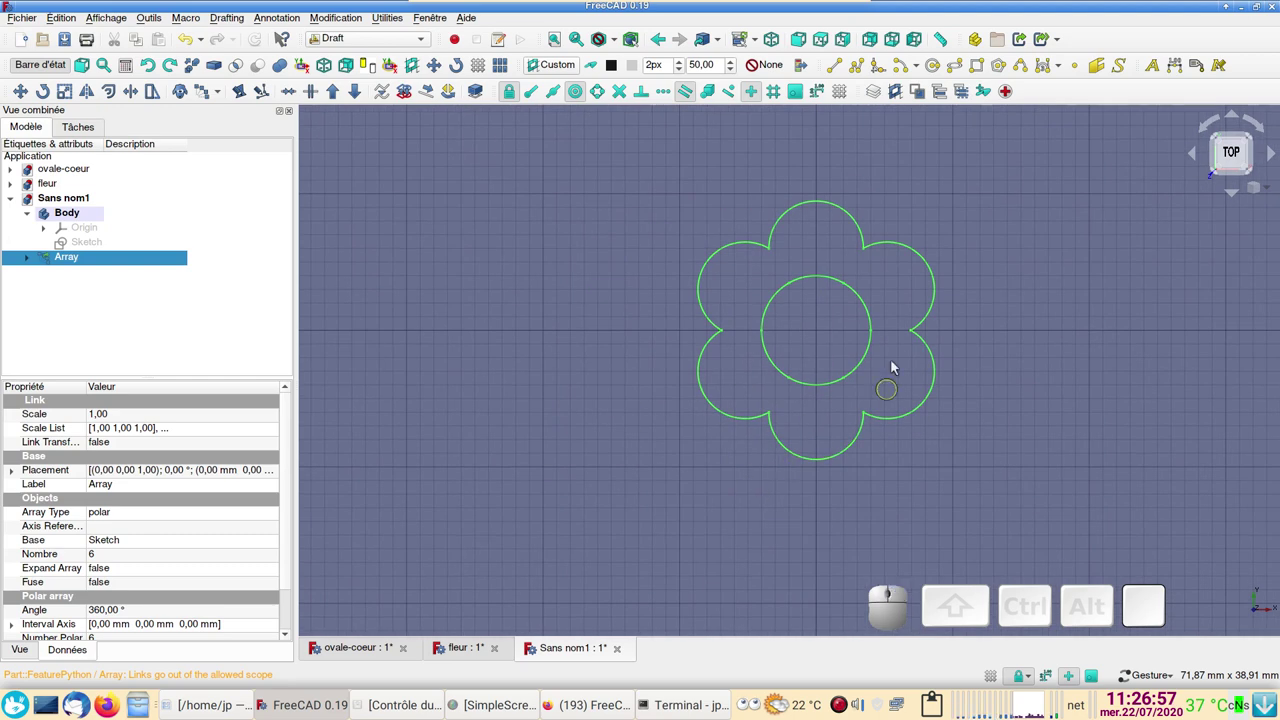
{"action": "scroll", "scroll_direction": "down", "scroll_amount": 3}
{"action": "left_click_drag", "start_coordinate": [767, 497], "coordinate": [661, 529]}
{"action": "scroll", "scroll_direction": "down", "scroll_amount": 3}
{"action": "scroll", "scroll_direction": "up", "scroll_amount": 3}
{"action": "left_click_drag", "start_coordinate": [729, 506], "coordinate": [599, 507]}
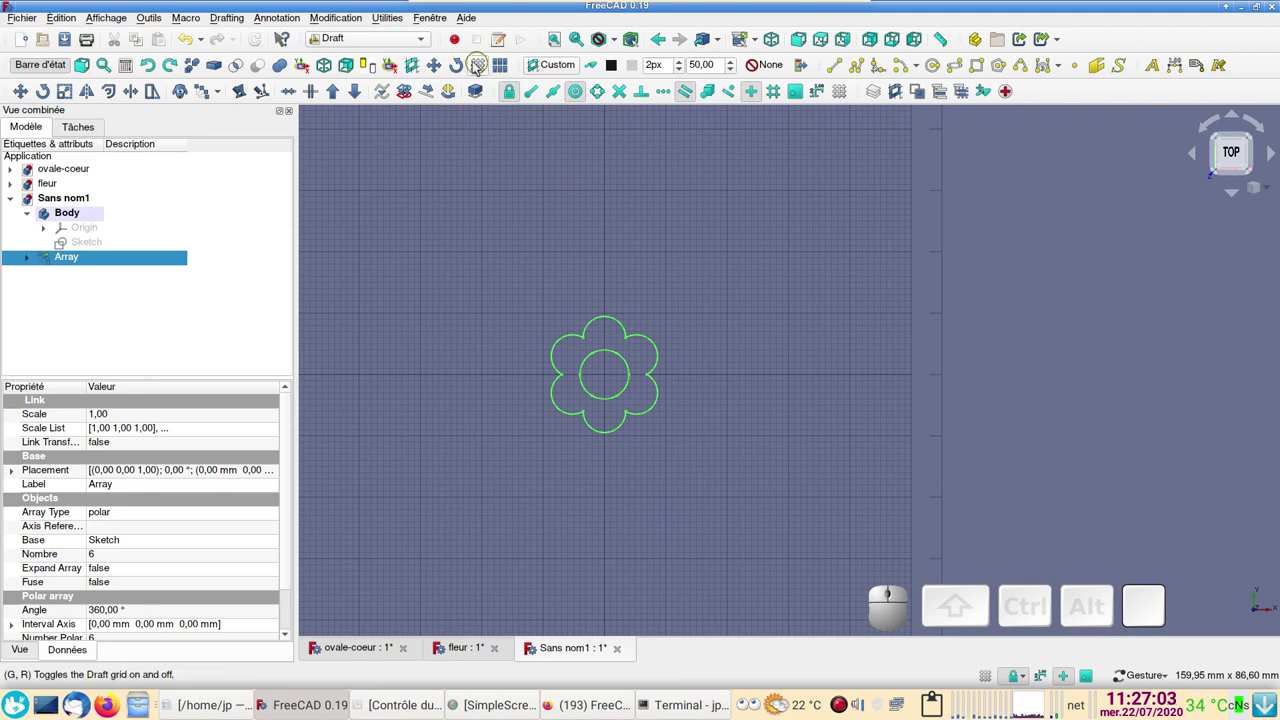
- Hide the grid and start an orthogonal array of the flower with 6 copies along X and 1 along Y
{"action": "left_click", "coordinate": [481, 66]}
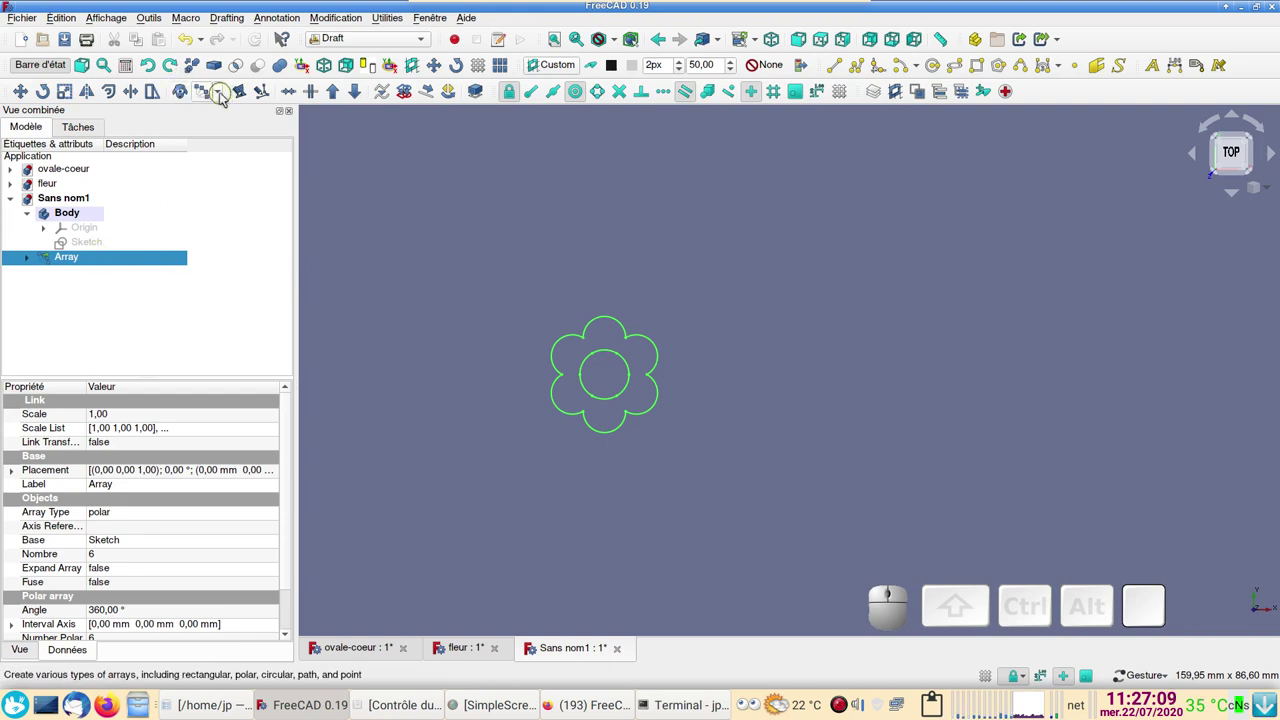
{"action": "left_click", "coordinate": [226, 99]}
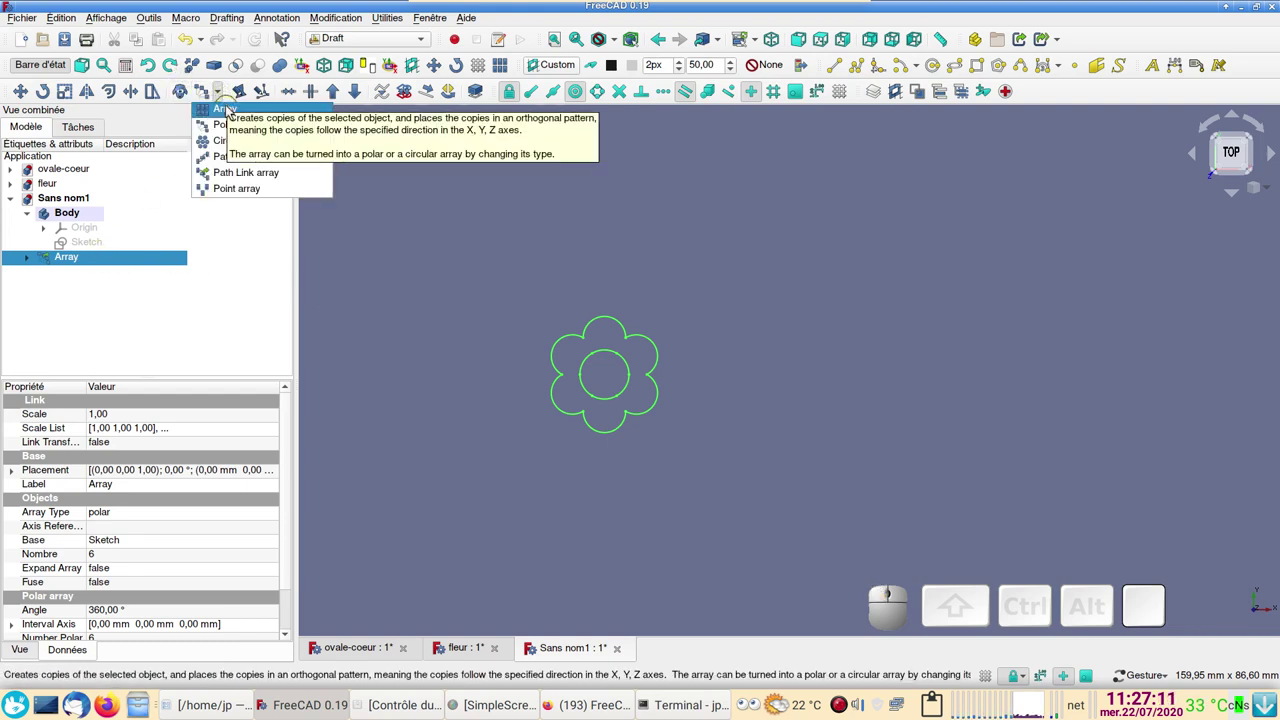
{"action": "left_click", "coordinate": [232, 112]}
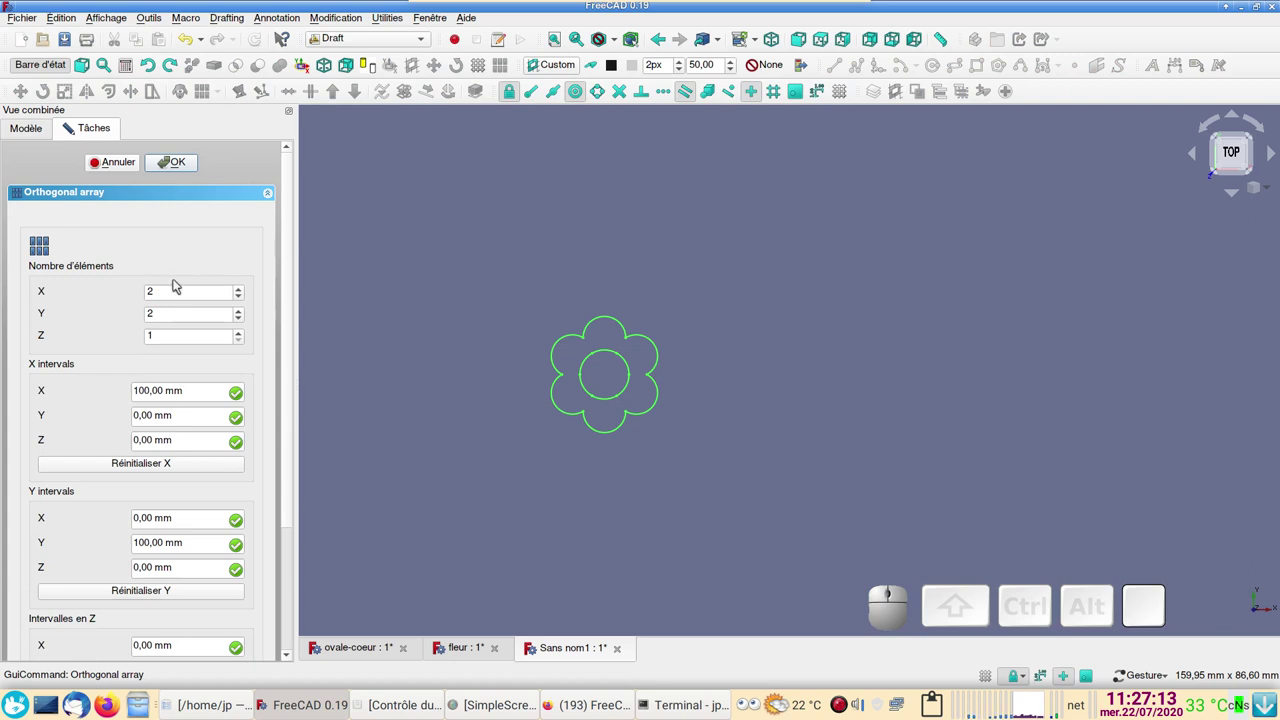
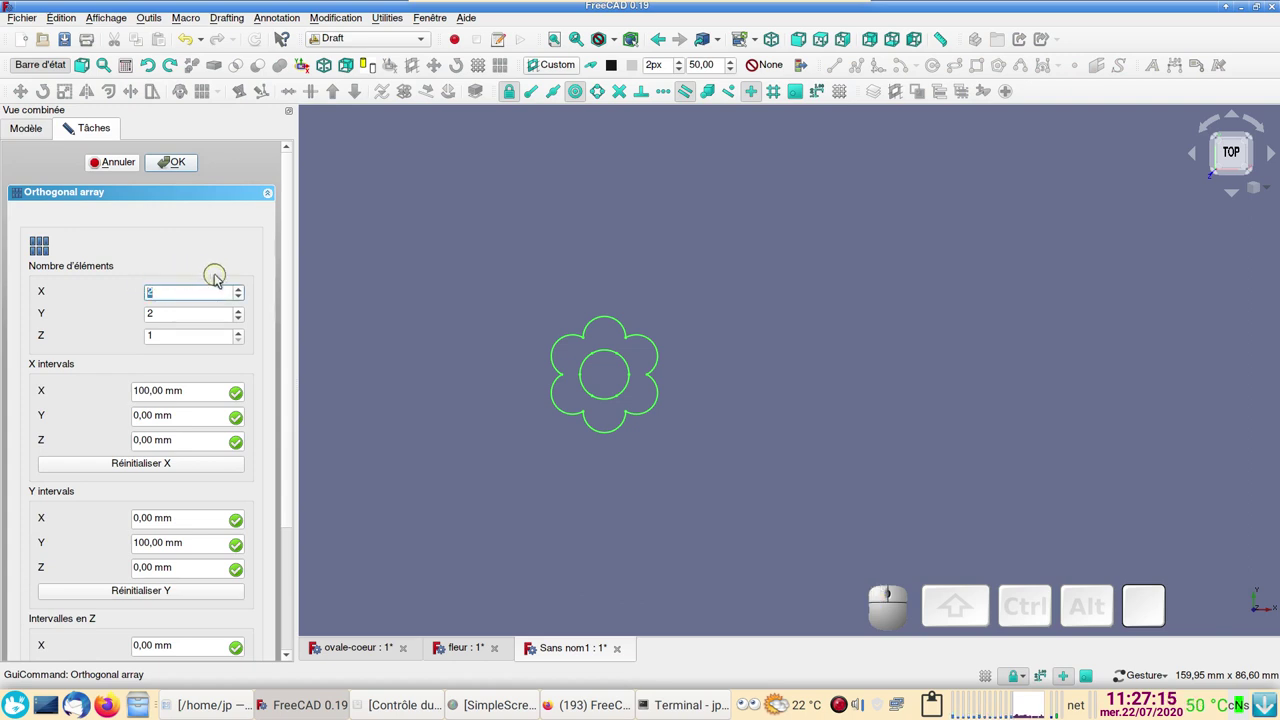
{"action": "key", "text": "KP_6"}
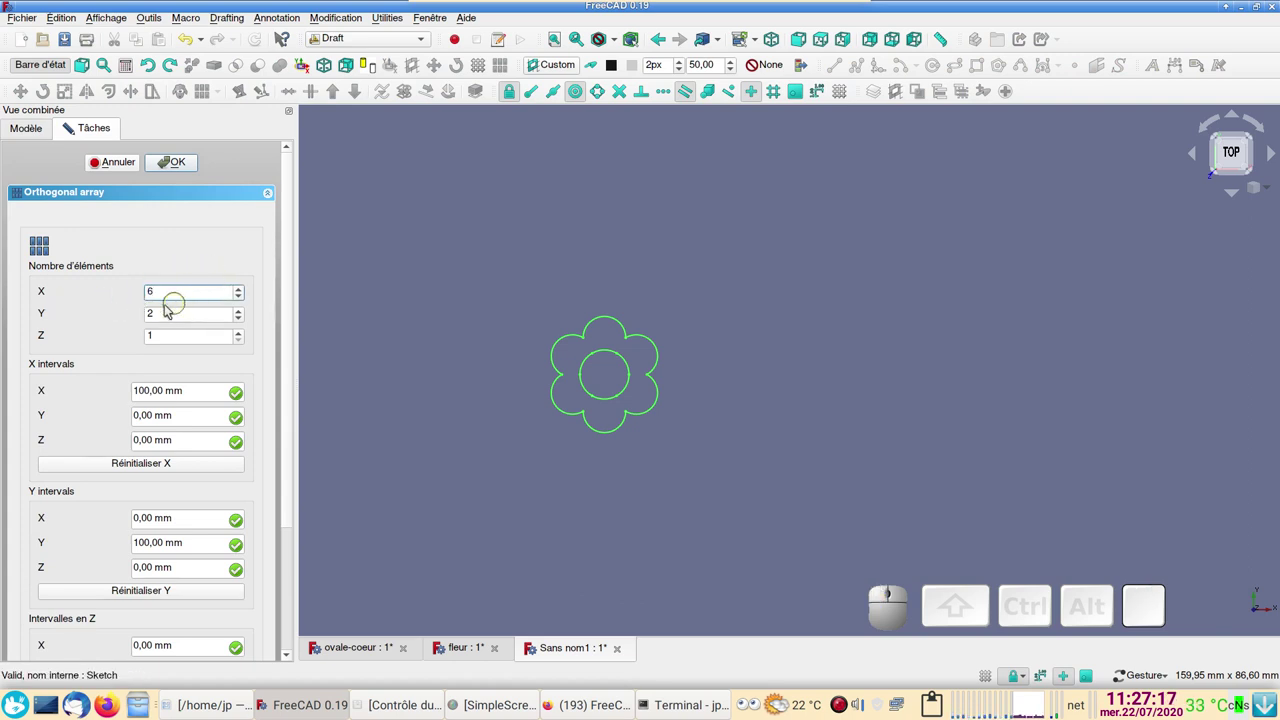
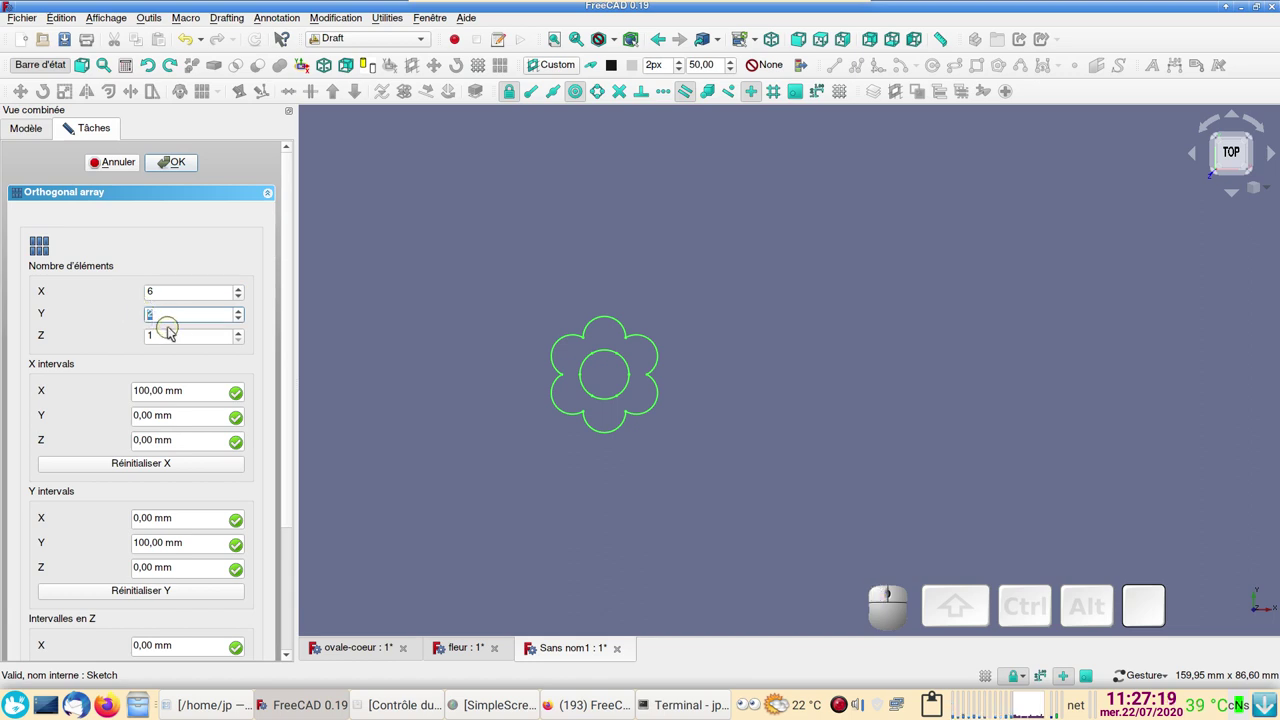
{"action": "key", "text": "KP_1"}
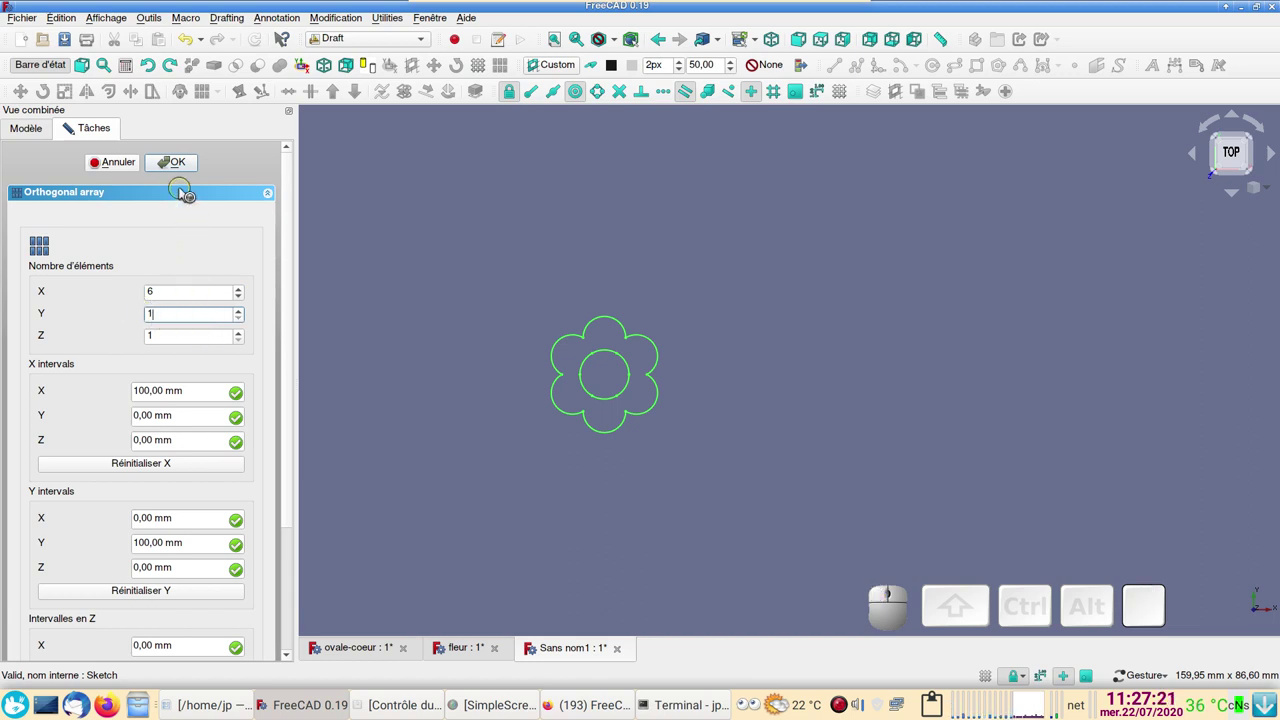
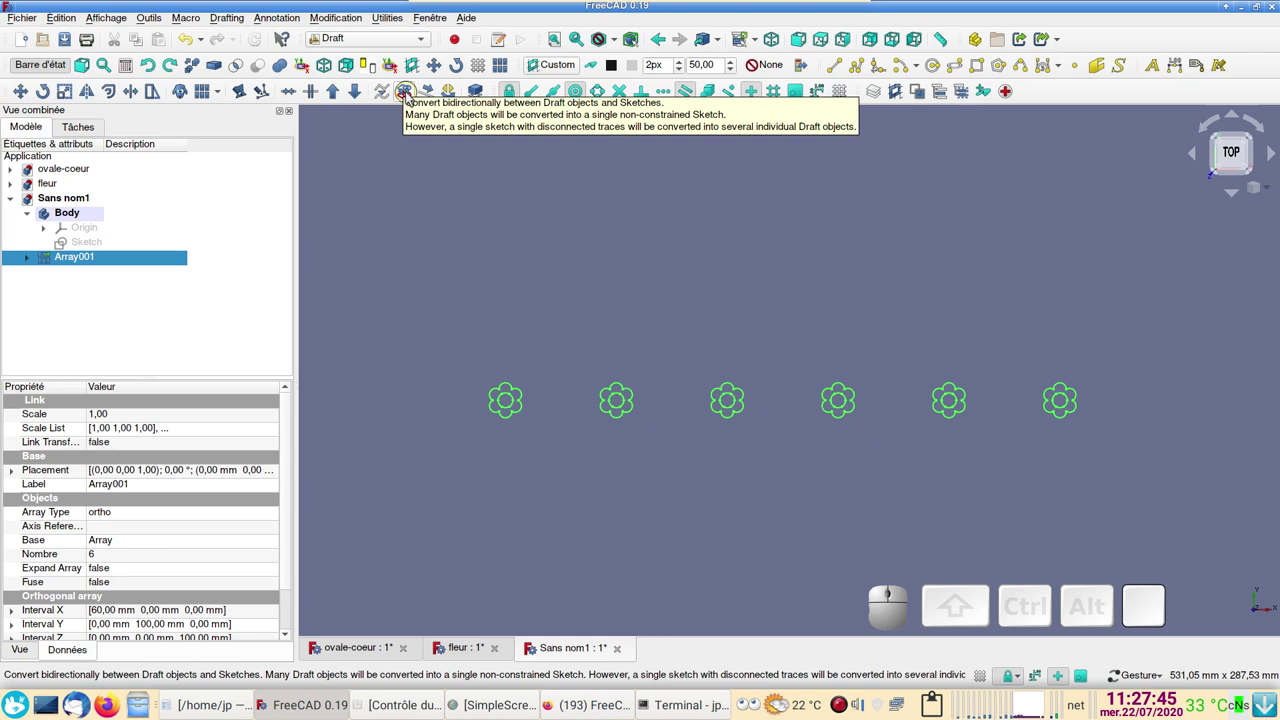
- Convert the flower array to Sketch001, open it and switch to construction geometry mode
{"action": "left_click", "coordinate": [412, 96]}
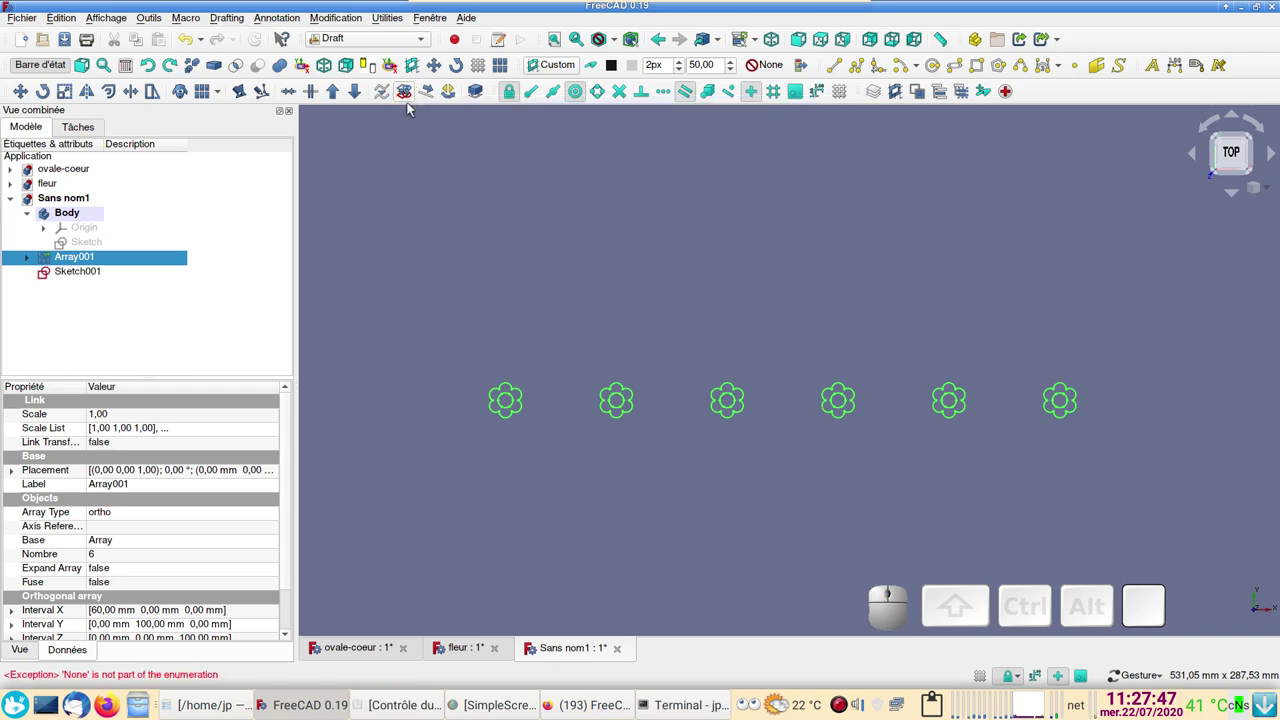
{"action": "left_click", "coordinate": [102, 275]}
{"action": "left_click", "coordinate": [94, 261]}
{"action": "key", "text": "space"}
{"action": "left_click", "coordinate": [95, 278]}
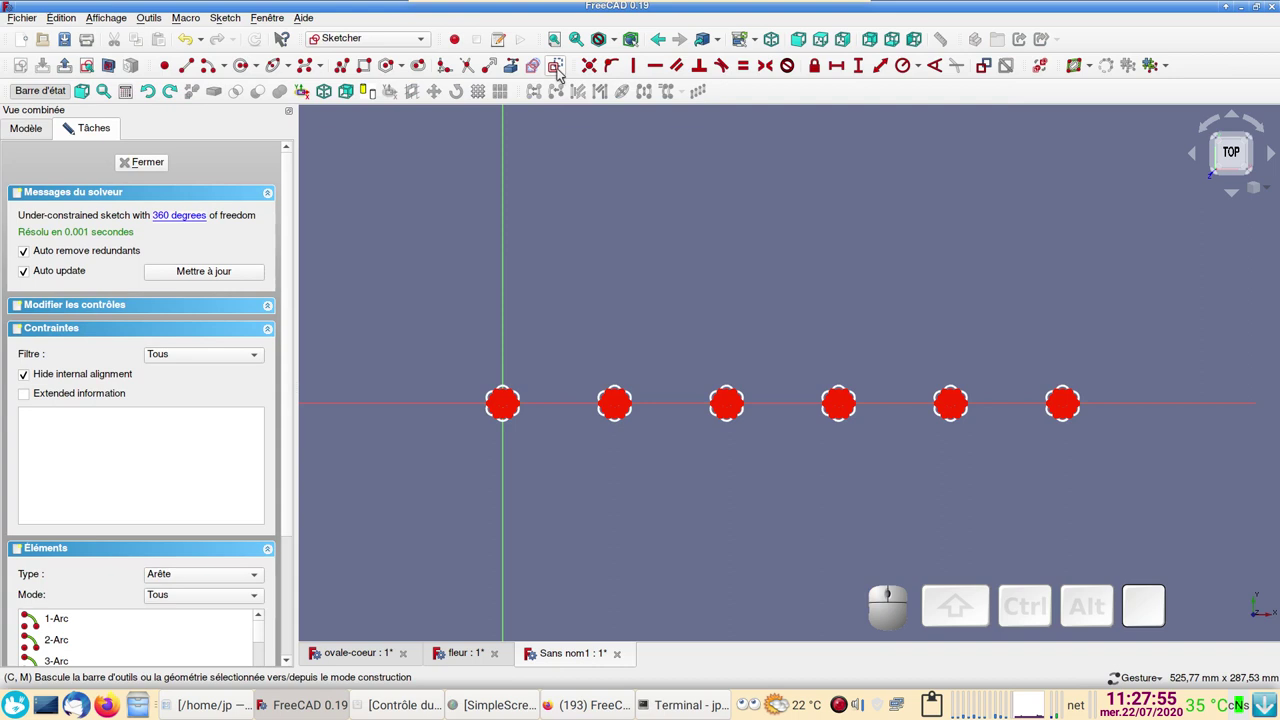
- Draw a construction rectangle framing the flower row, tighten its edges to the flowers, and close the sketch
{"action": "left_click", "coordinate": [563, 72]}
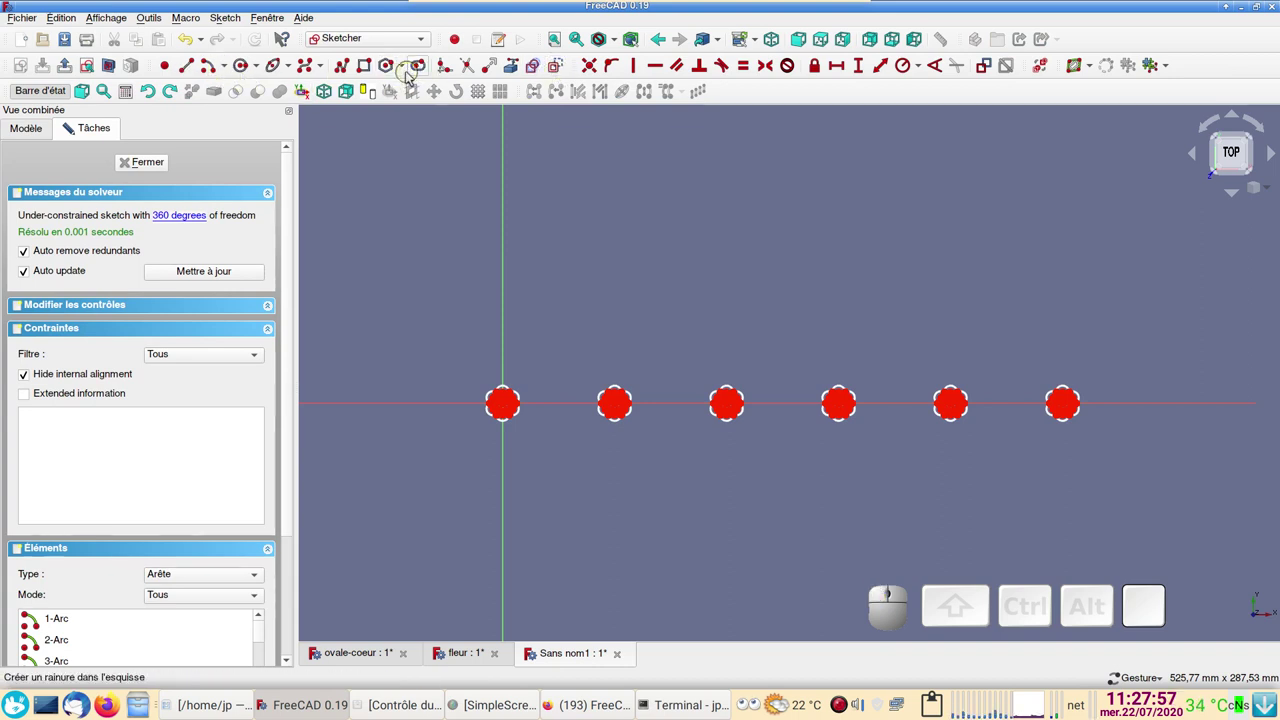
{"action": "left_click", "coordinate": [374, 72]}
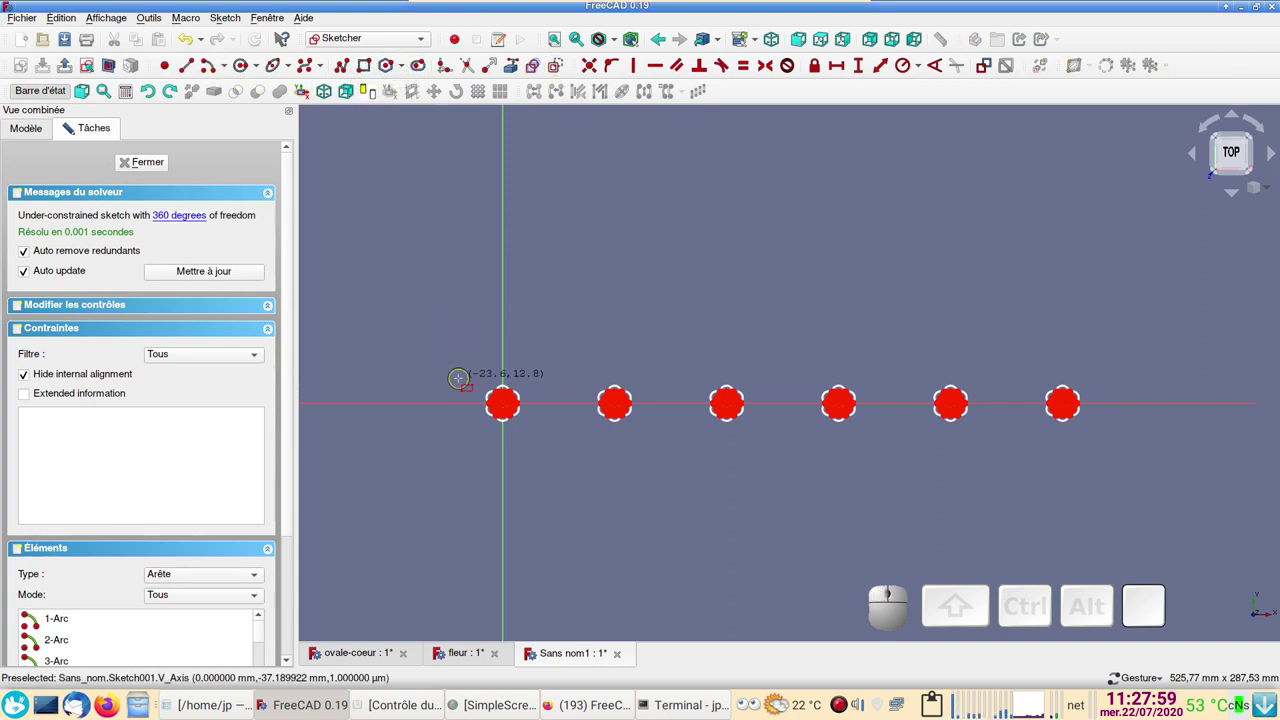
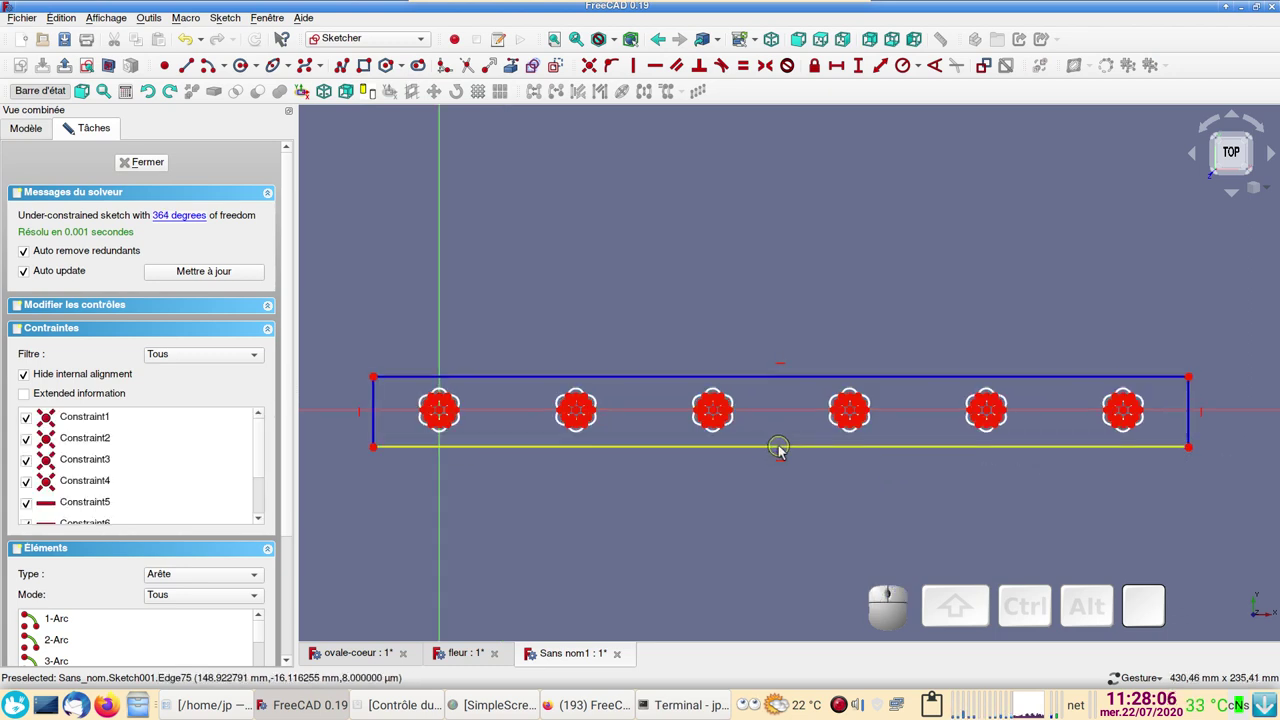
{"action": "left_click_drag", "start_coordinate": [785, 452], "coordinate": [784, 398]}
{"action": "left_click_drag", "start_coordinate": [786, 383], "coordinate": [786, 388]}
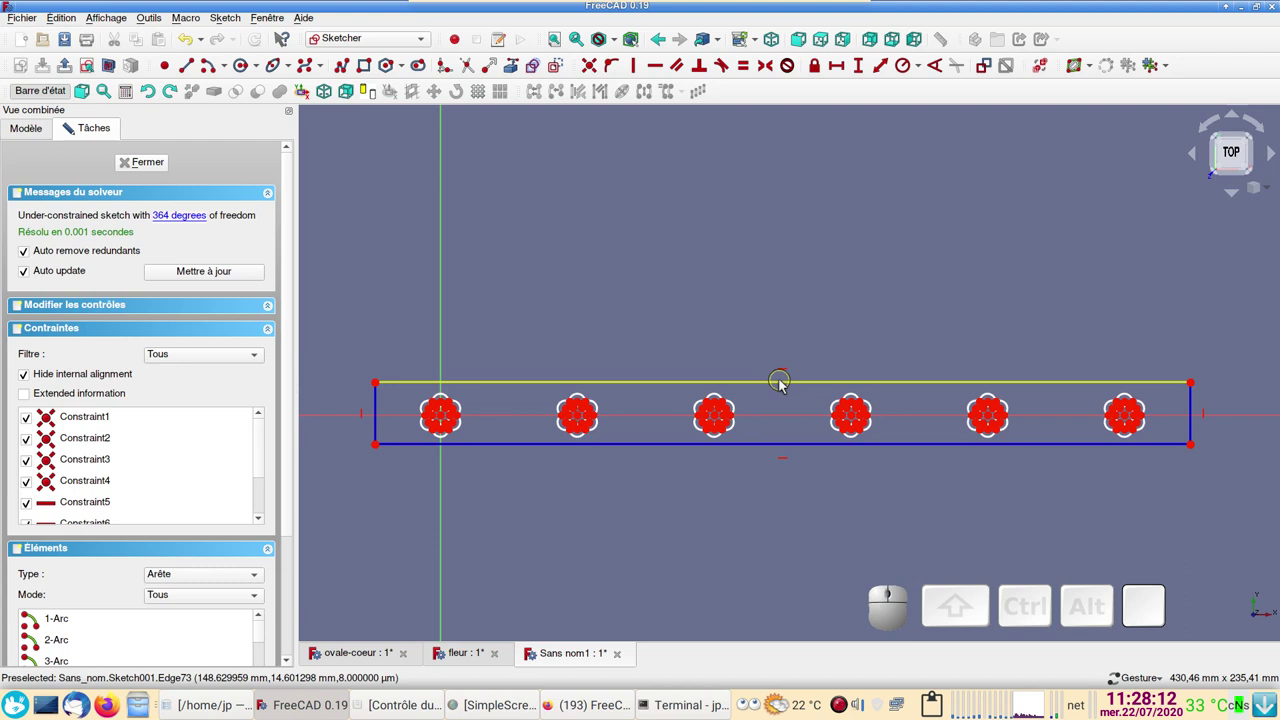
{"action": "left_click", "coordinate": [786, 386]}
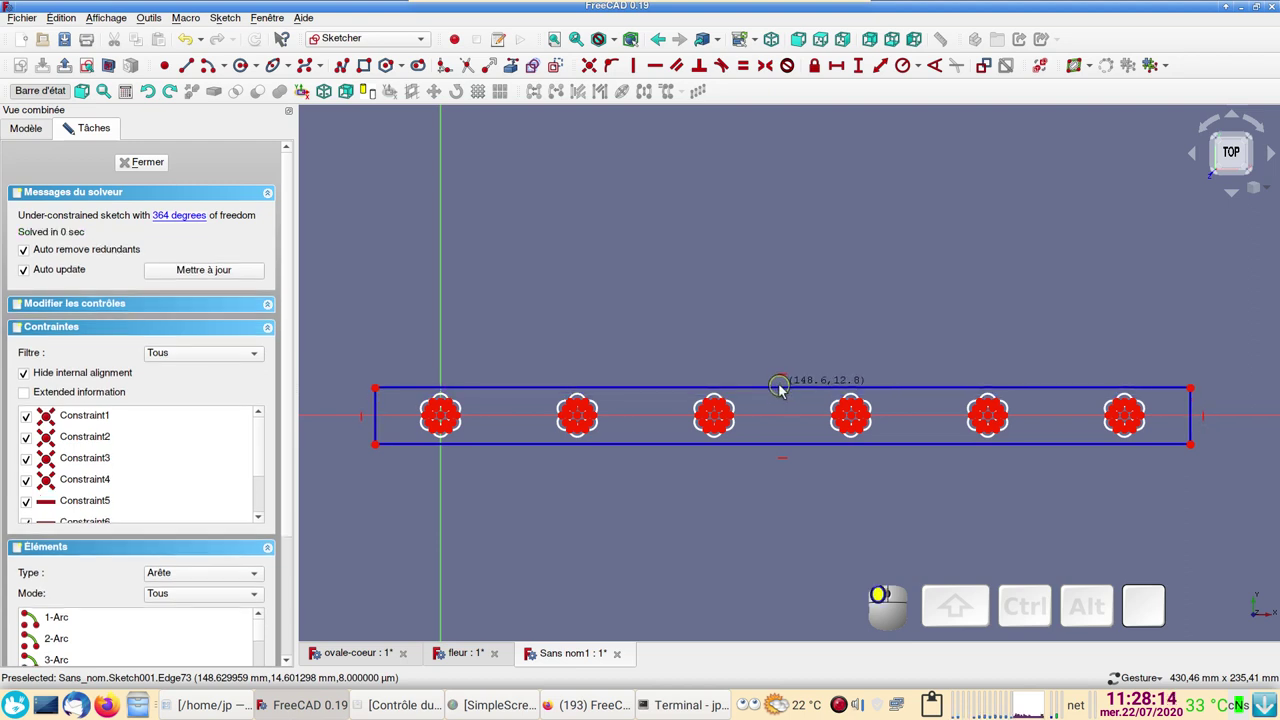
{"action": "left_click_drag", "start_coordinate": [713, 409], "coordinate": [156, 166]}
{"action": "scroll", "scroll_direction": "up", "scroll_amount": 3}
{"action": "left_click", "coordinate": [156, 166]}
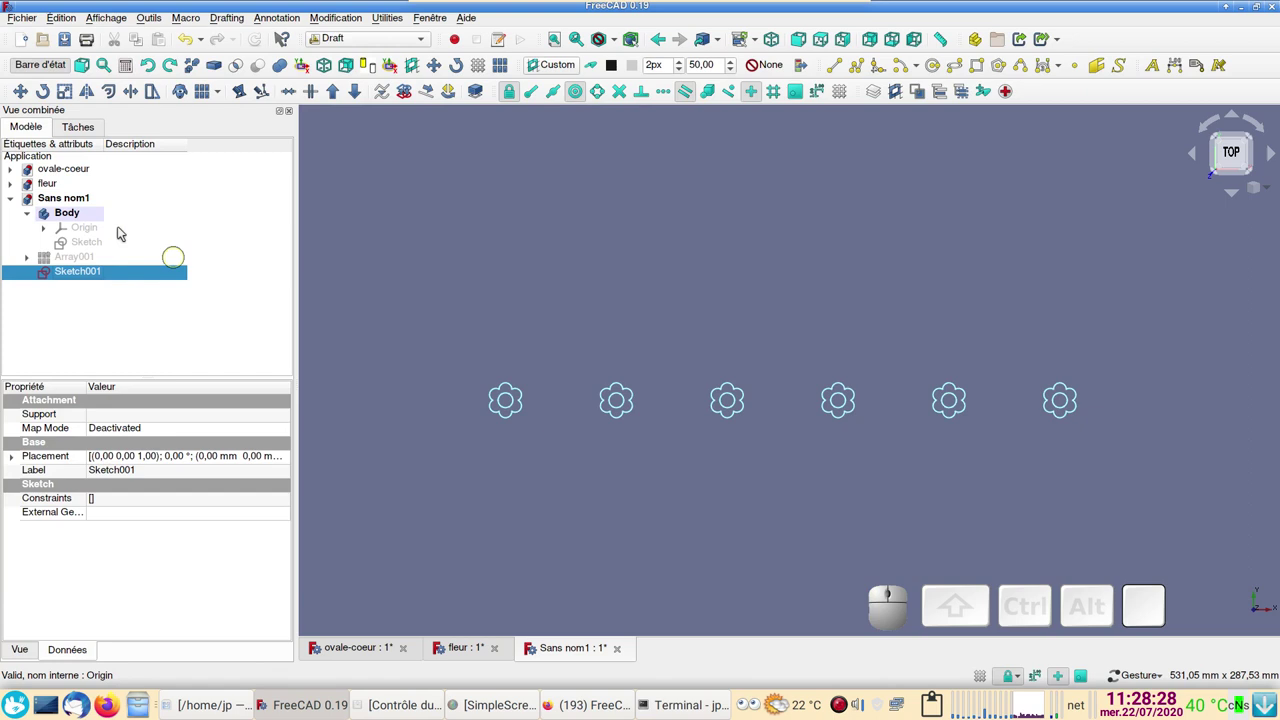
- In the Part Design workbench create a new body and a sketch on its XY_Plane001
{"action": "left_click", "coordinate": [89, 305]}
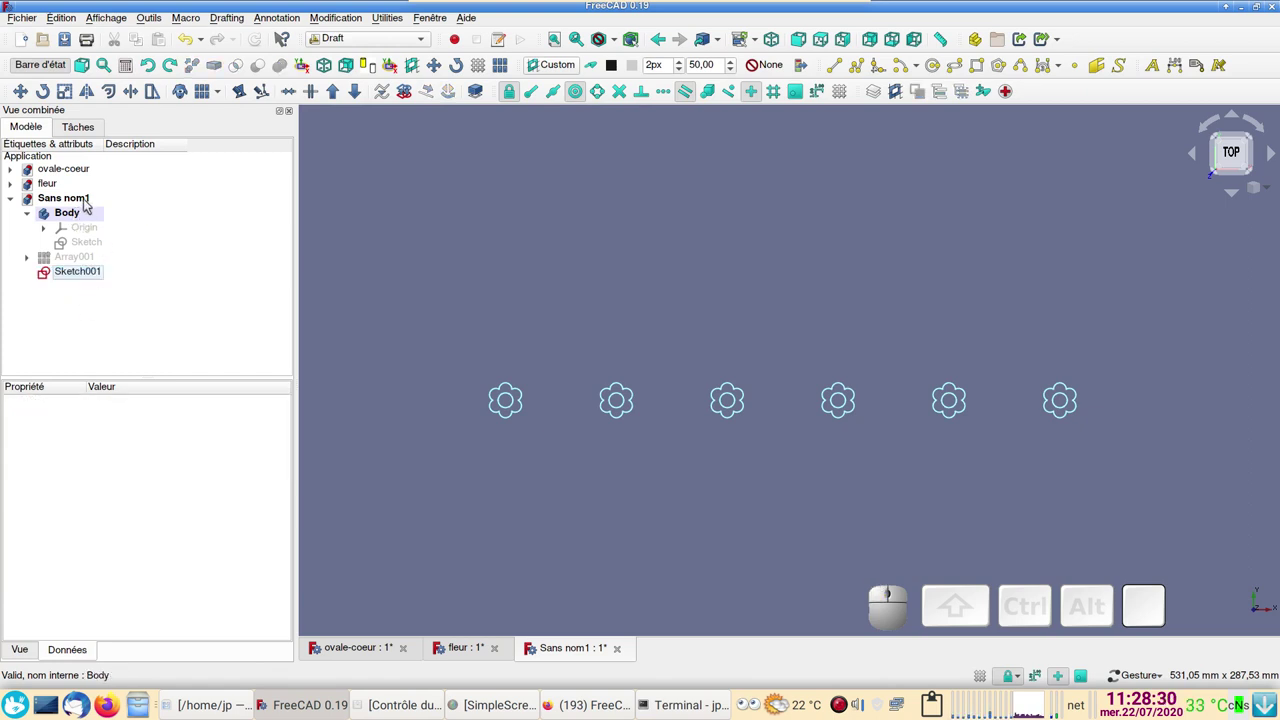
{"action": "left_click", "coordinate": [369, 38]}
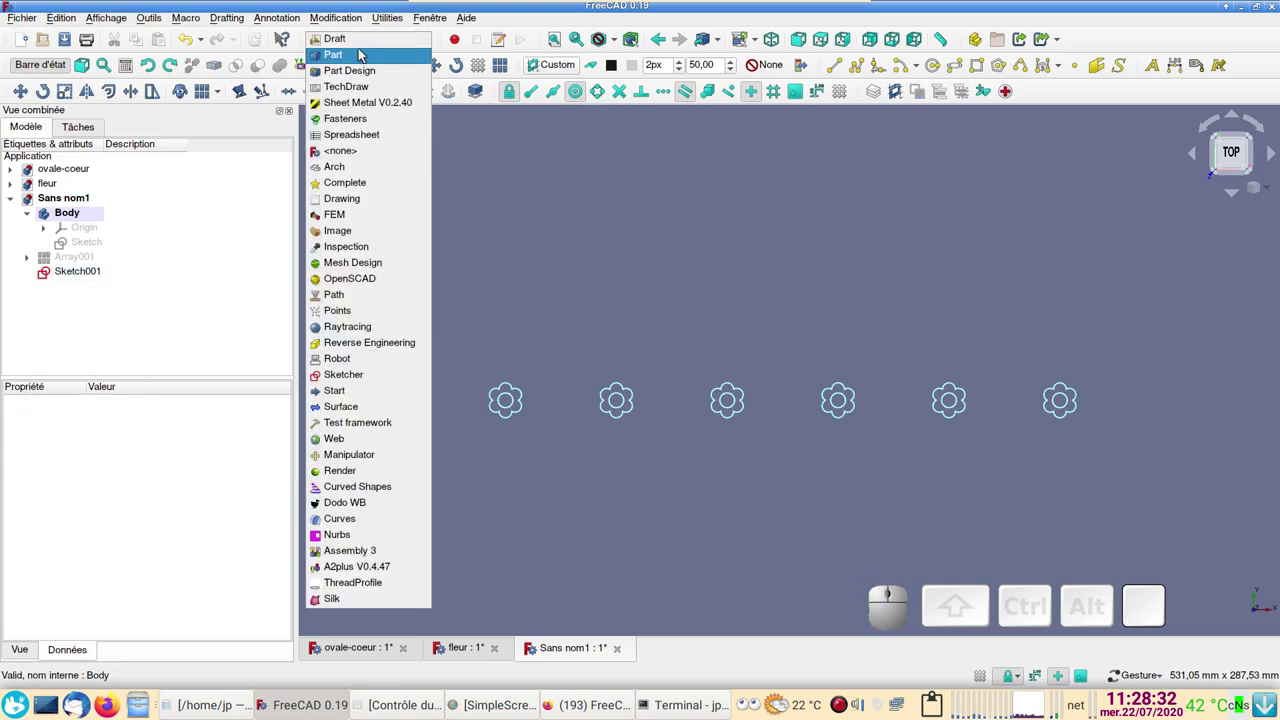
{"action": "left_click", "coordinate": [367, 75]}
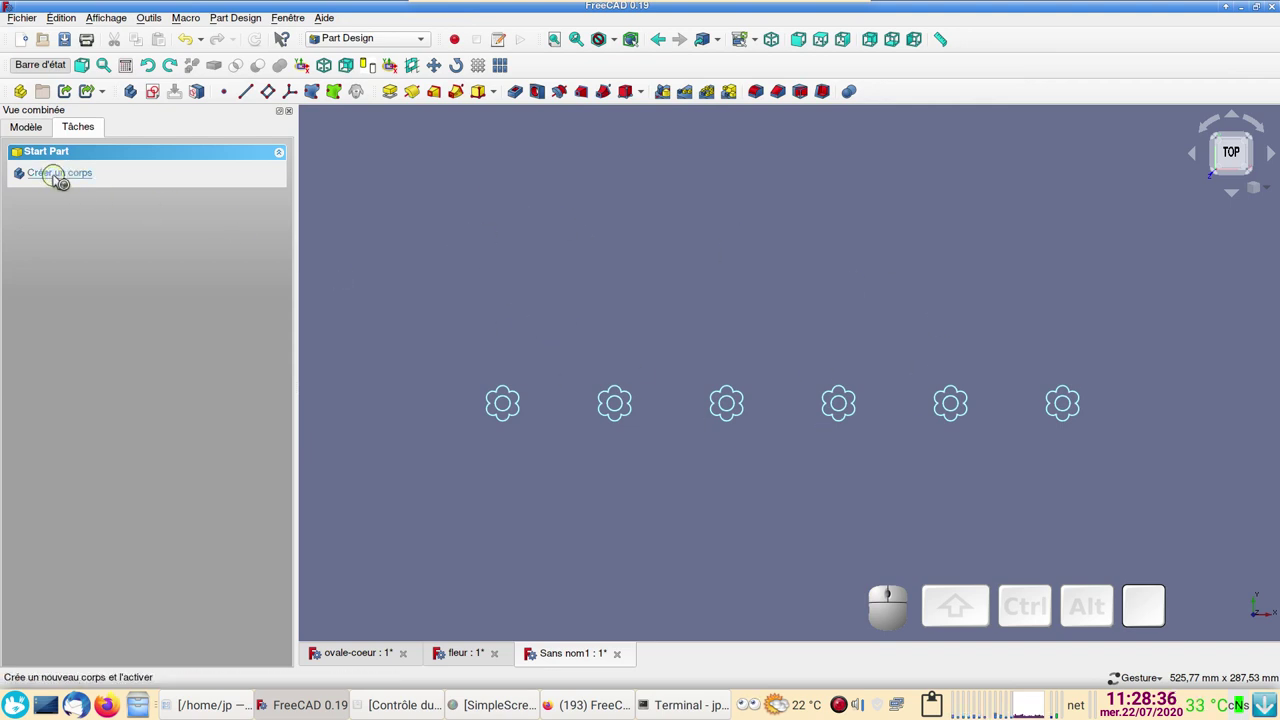
{"action": "left_click", "coordinate": [60, 180]}
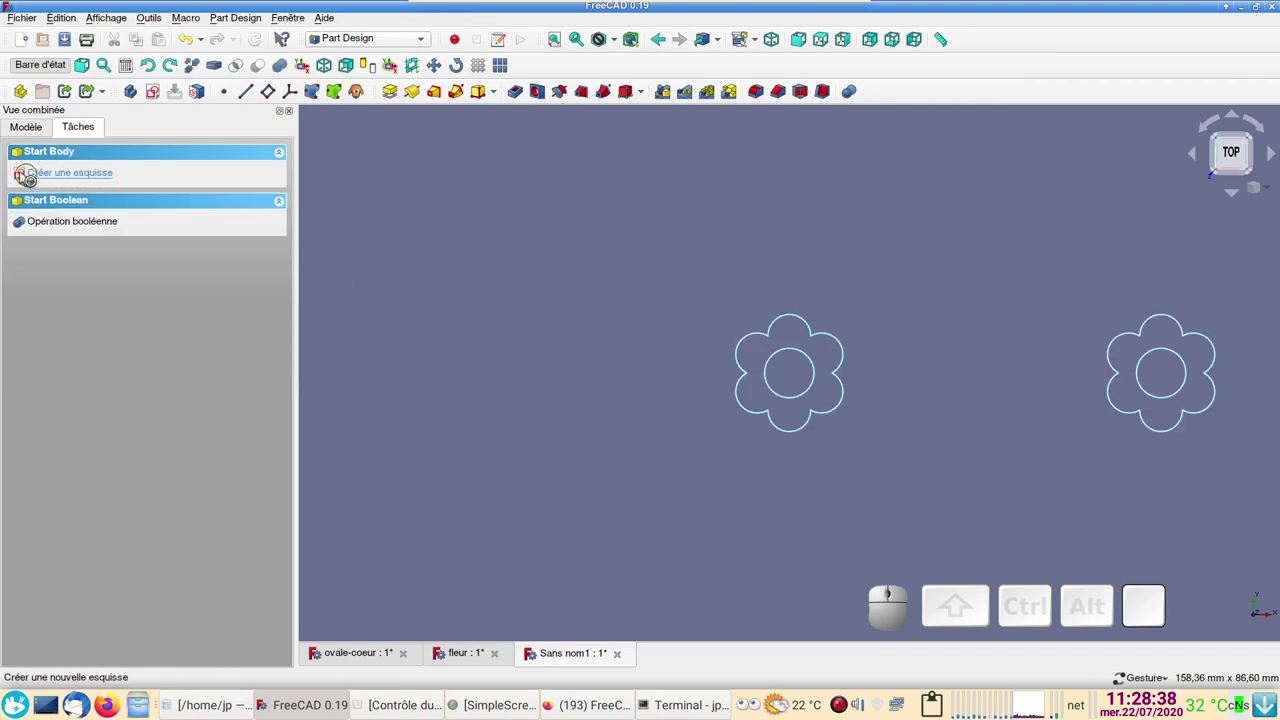
{"action": "left_click", "coordinate": [27, 175]}
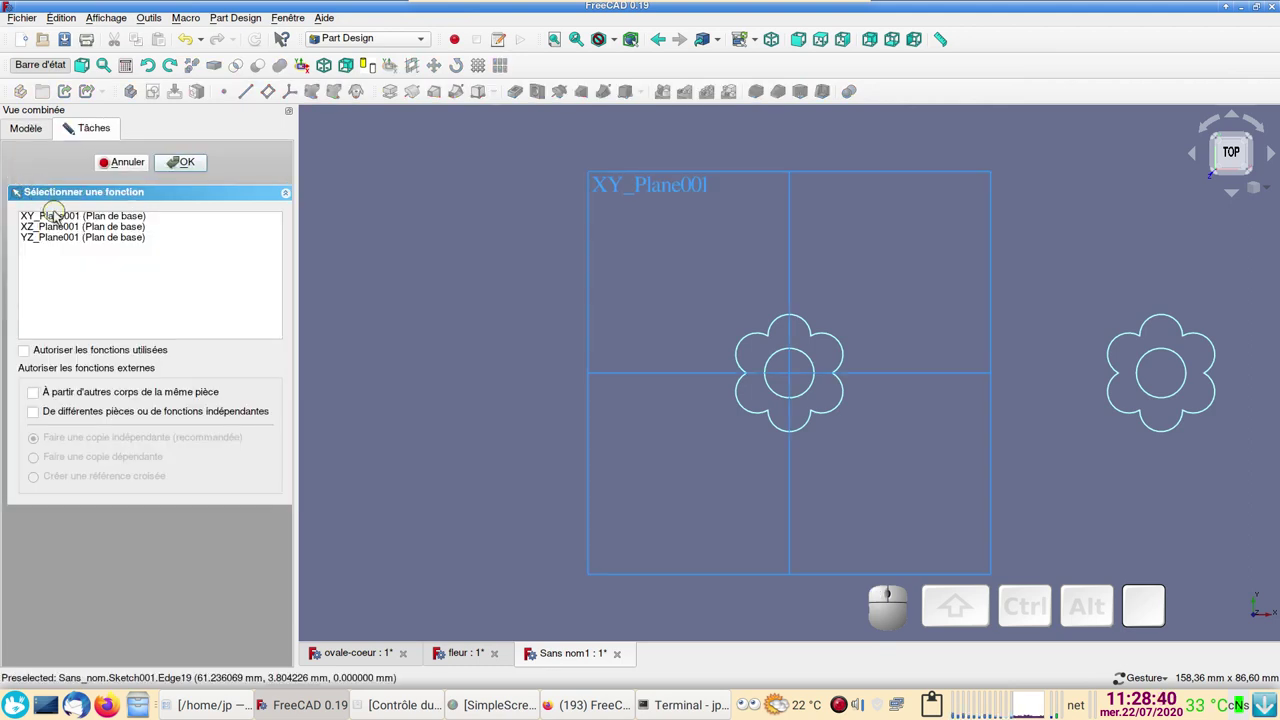
{"action": "left_click", "coordinate": [60, 217]}
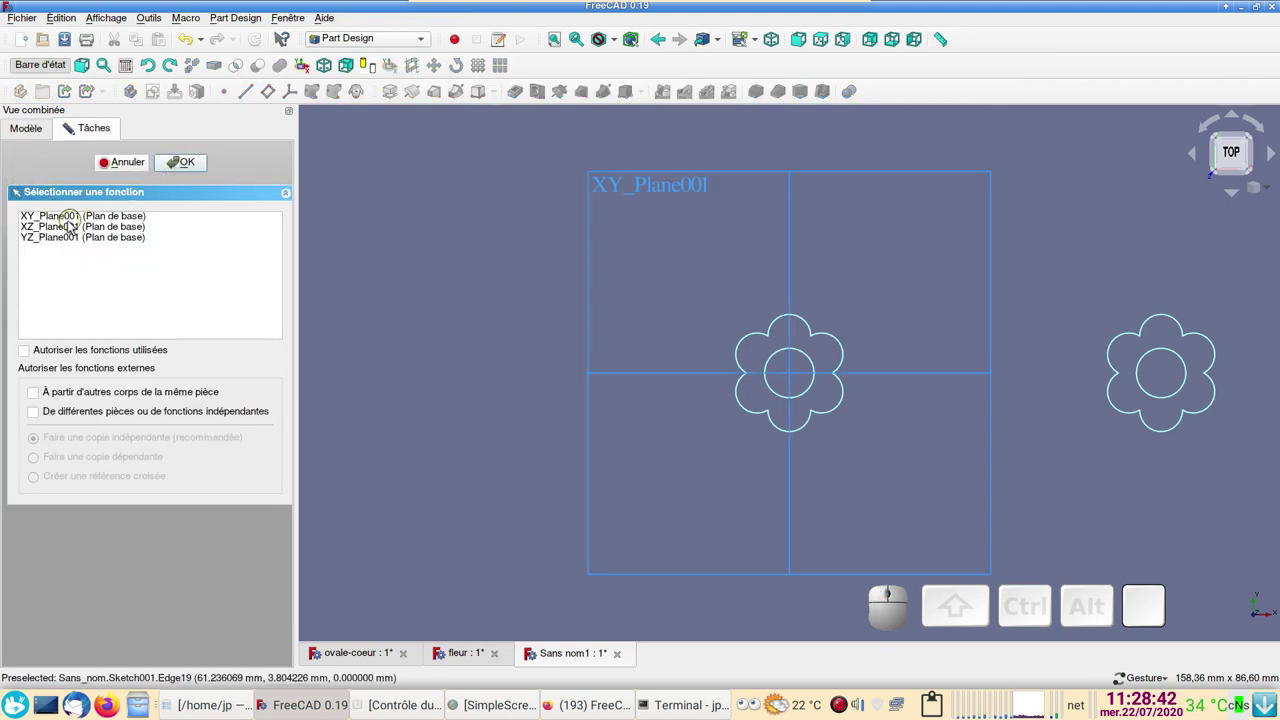
{"action": "left_click", "coordinate": [73, 224]}
- Draw a centre ellipse around the first flower, make it real geometry, and close the sketch
{"action": "left_click", "coordinate": [190, 166]}
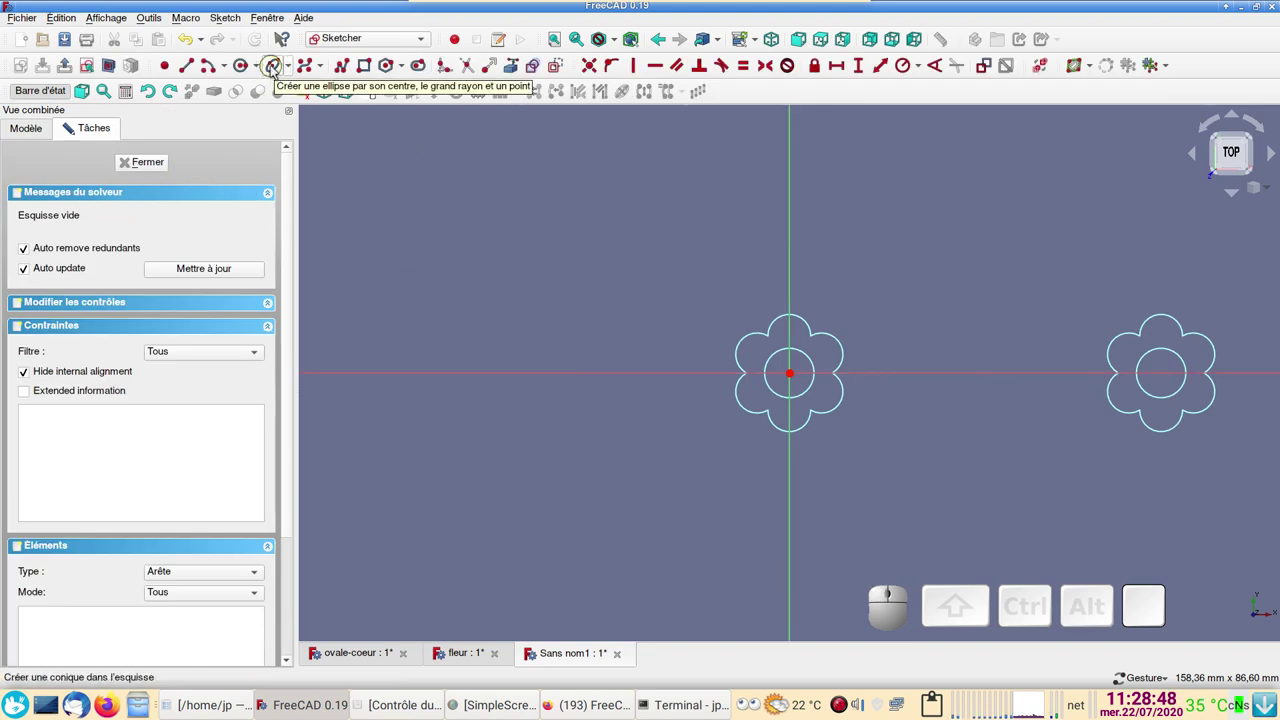
{"action": "left_click", "coordinate": [277, 72]}
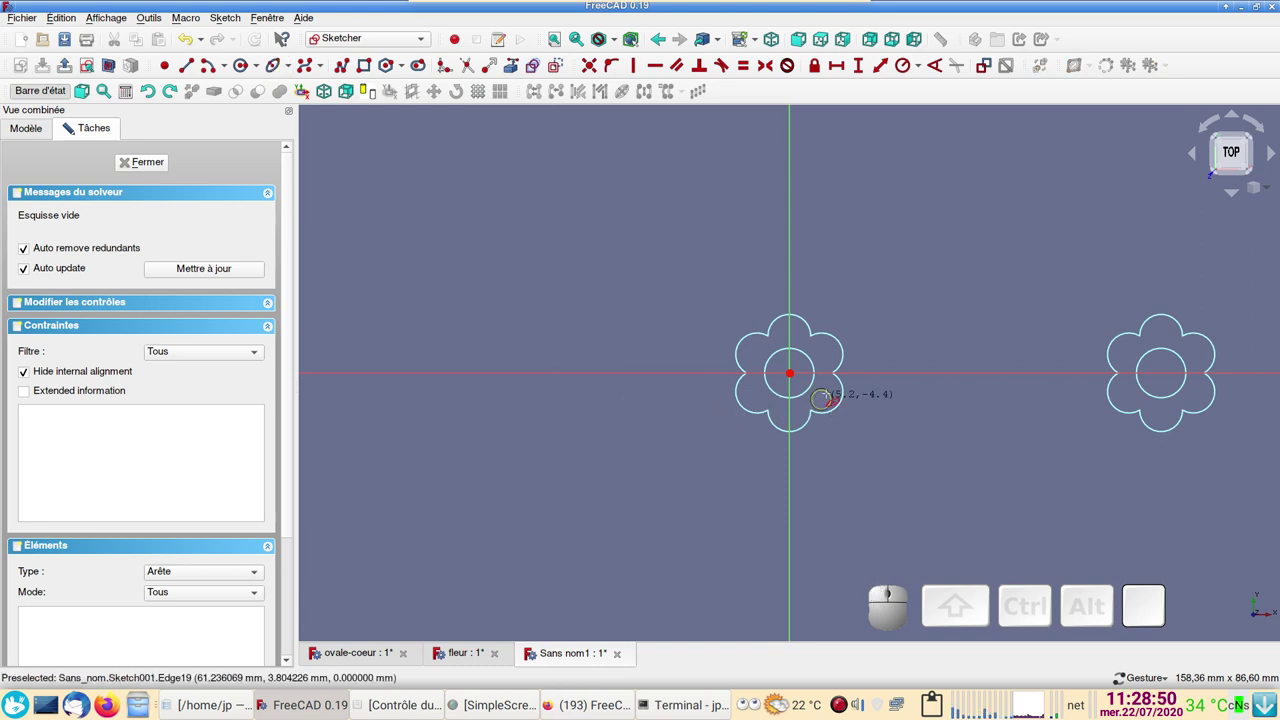
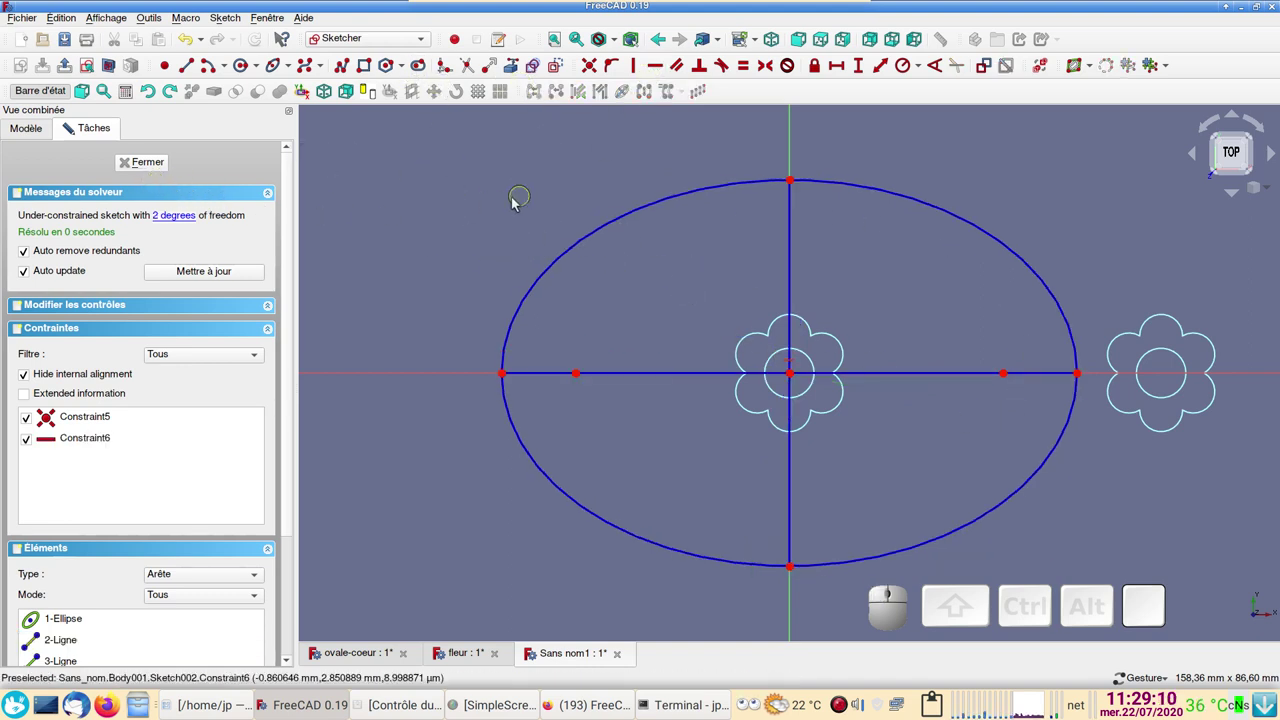
{"action": "right_click", "coordinate": [538, 186]}
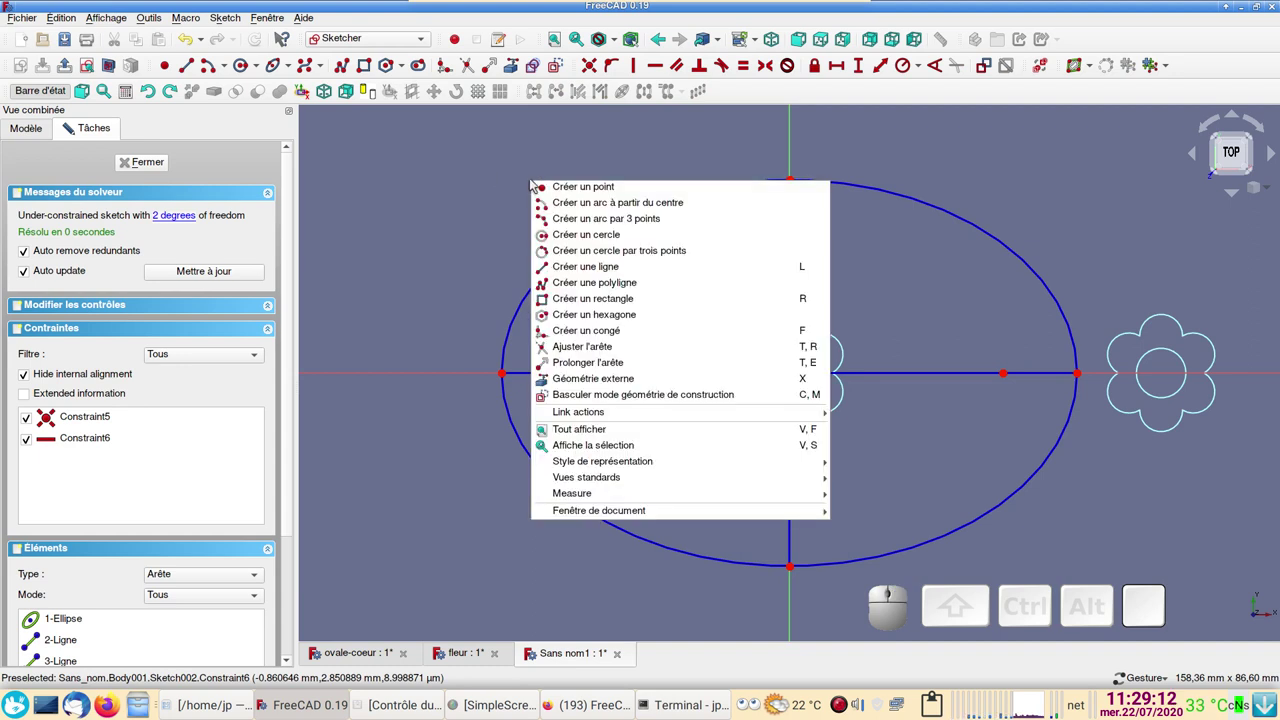
{"action": "left_click", "coordinate": [503, 175]}
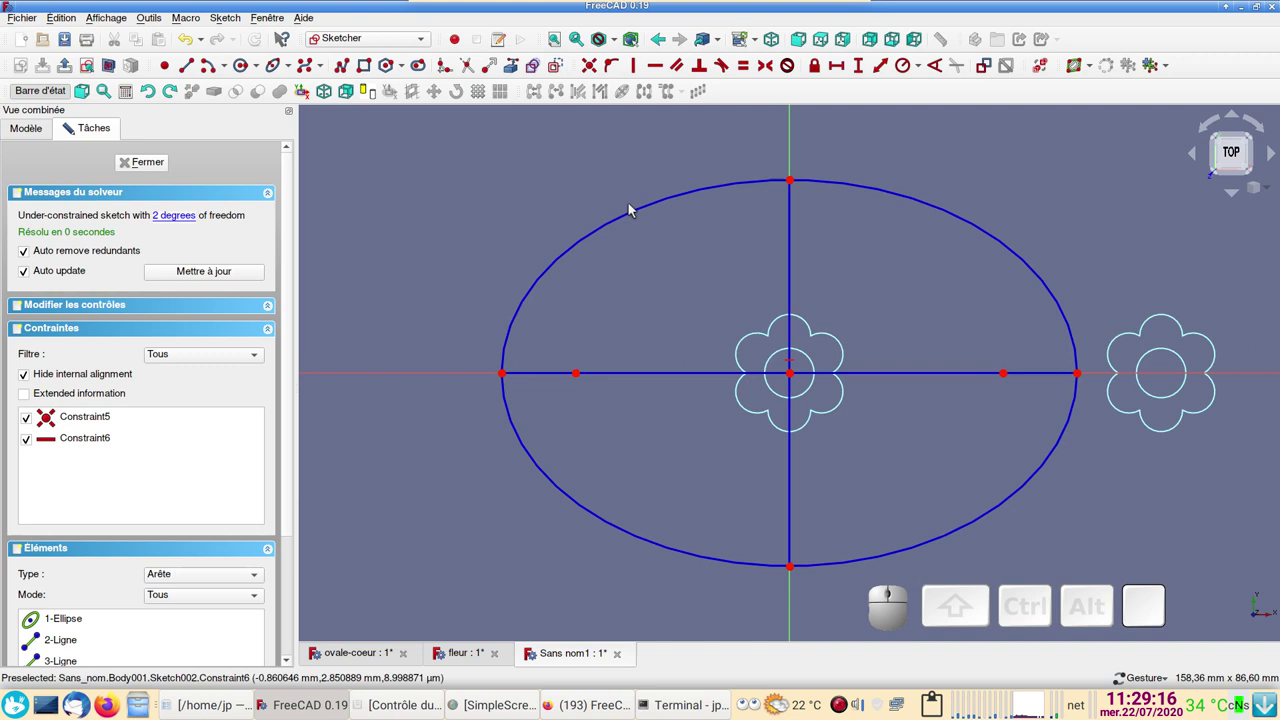
{"action": "left_click", "coordinate": [640, 216]}
{"action": "left_click", "coordinate": [564, 64]}
{"action": "left_click", "coordinate": [549, 172]}
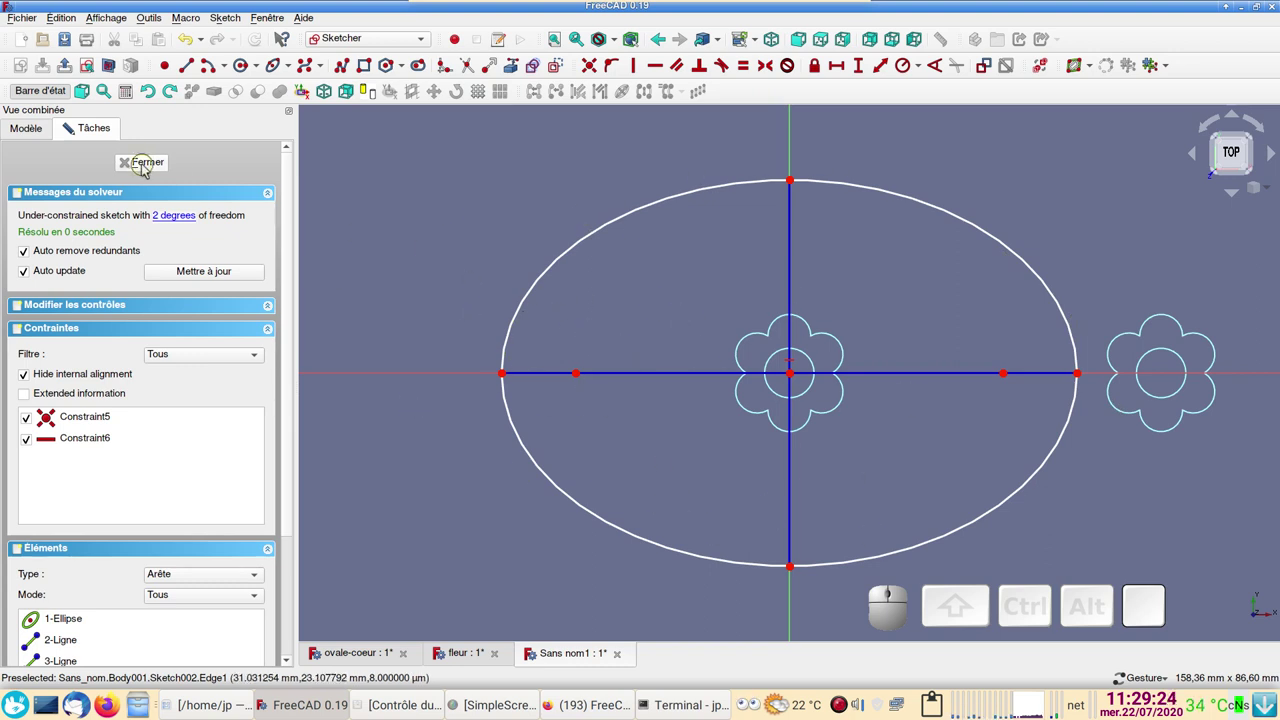
{"action": "left_click", "coordinate": [148, 170]}
- Start a second sketch in the body on the XY plane
{"action": "scroll", "scroll_direction": "down", "scroll_amount": 3}
{"action": "left_click", "coordinate": [63, 169]}
{"action": "left_click", "coordinate": [62, 221]}
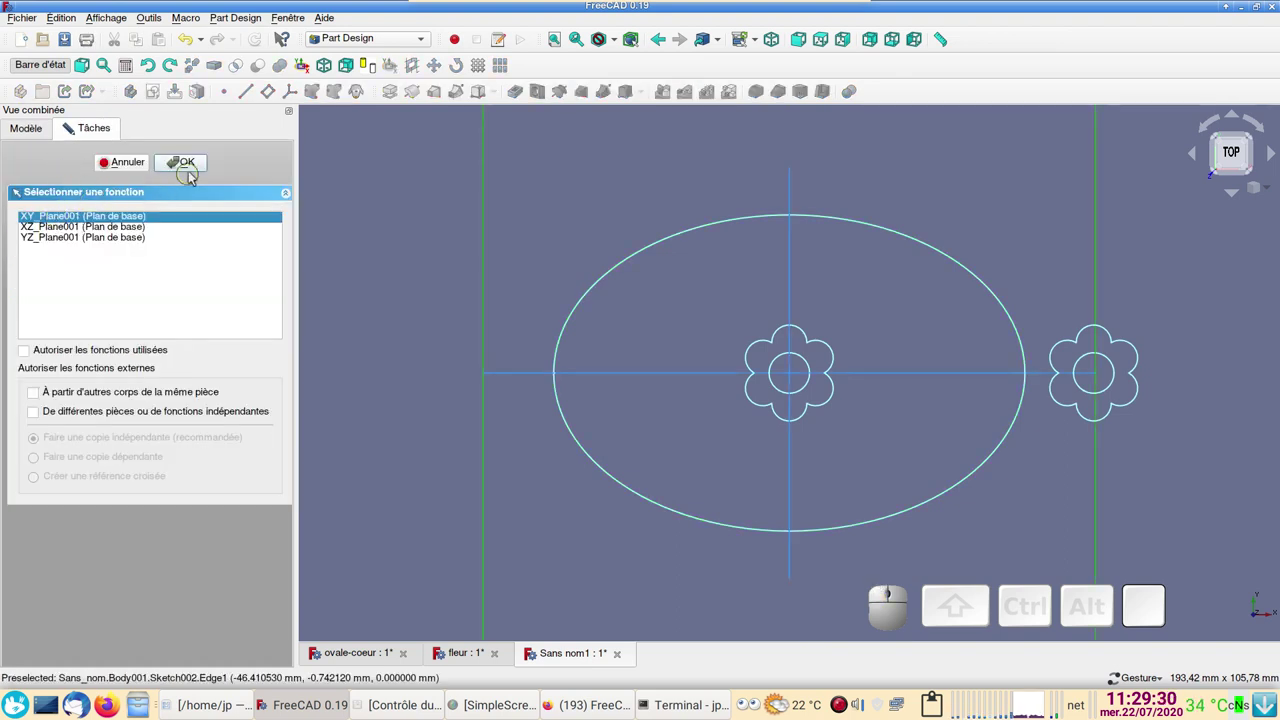
- Draw a second normal-geometry ellipse from the origin with its long axis horizontal
{"action": "left_click", "coordinate": [197, 168]}
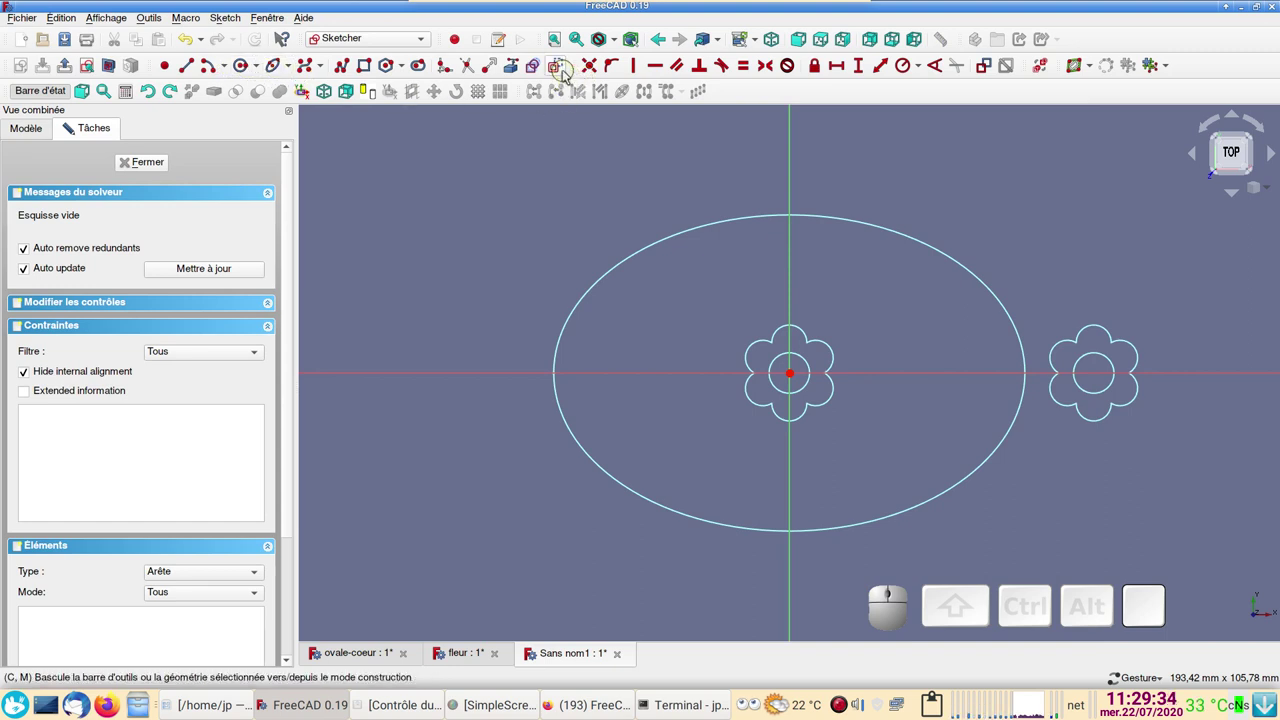
{"action": "left_click", "coordinate": [568, 73]}
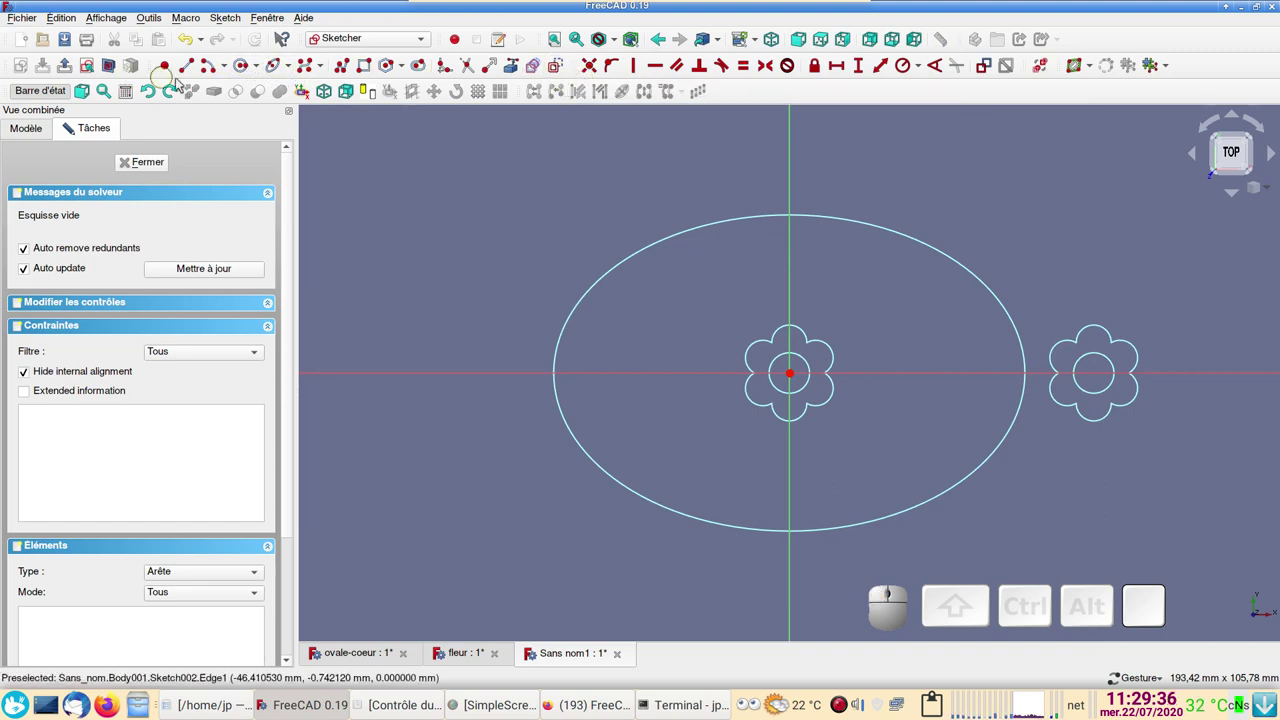
{"action": "left_click", "coordinate": [280, 75]}
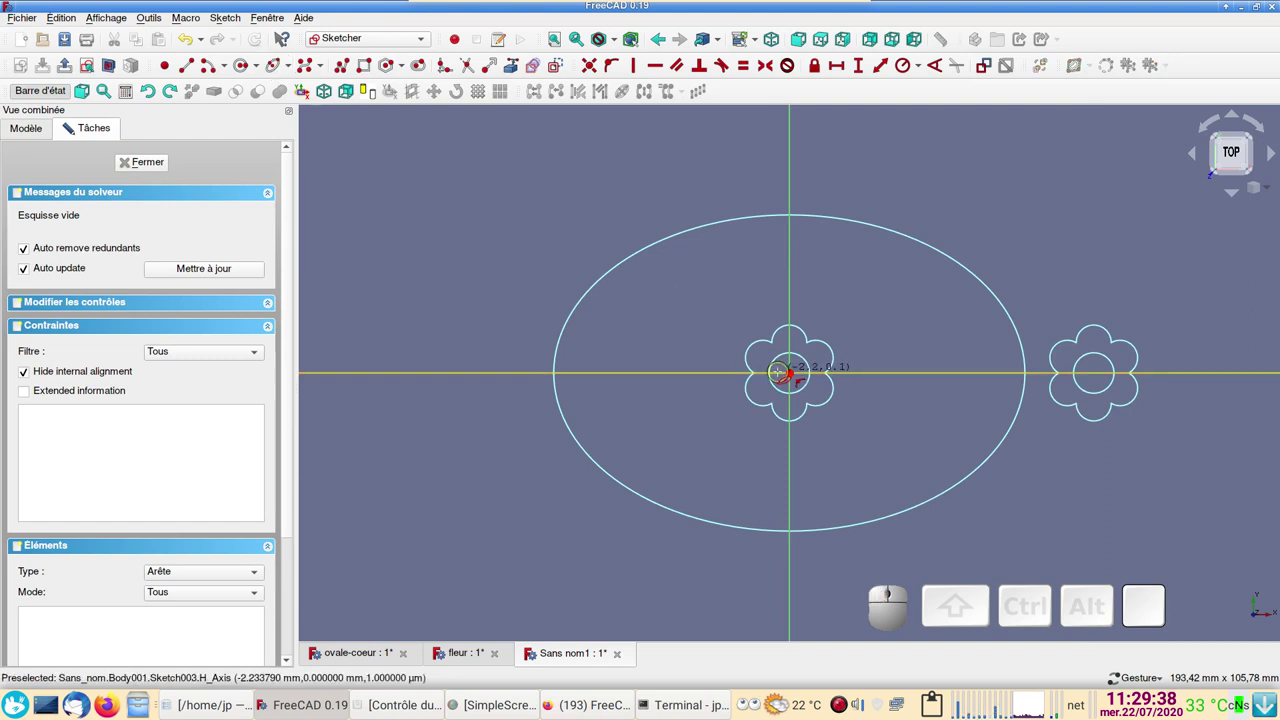
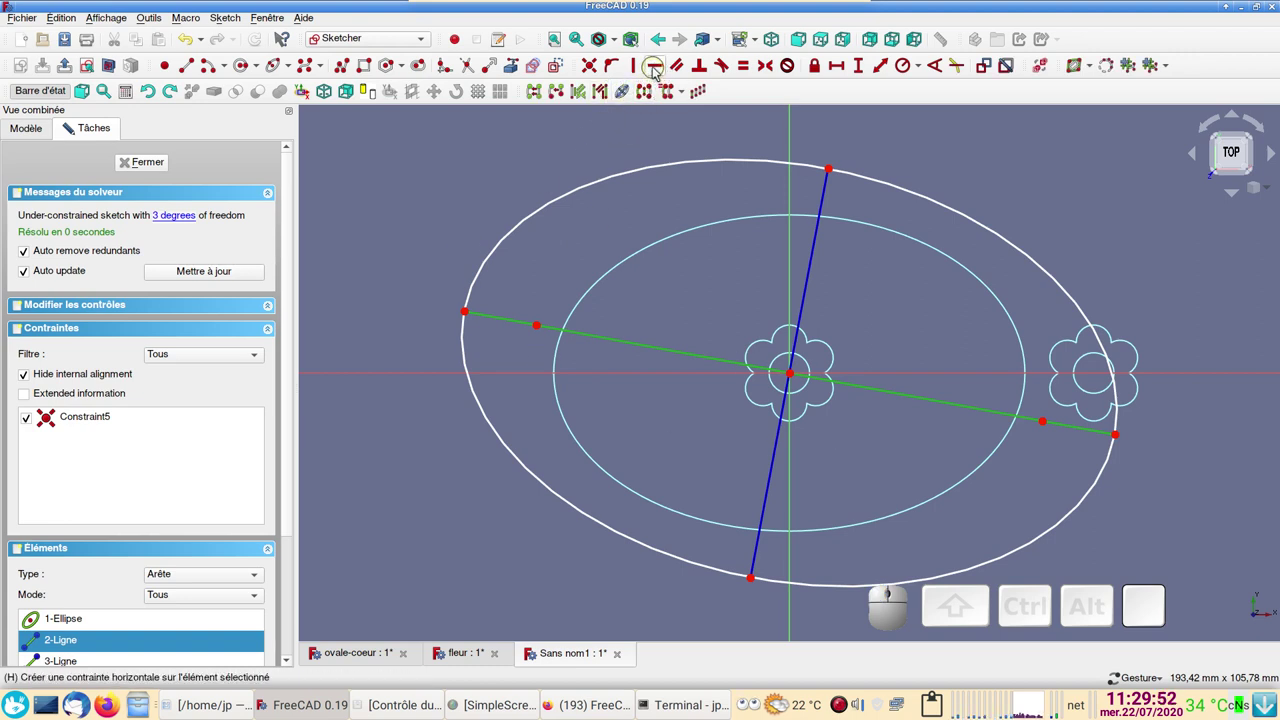
{"action": "left_click", "coordinate": [658, 70]}
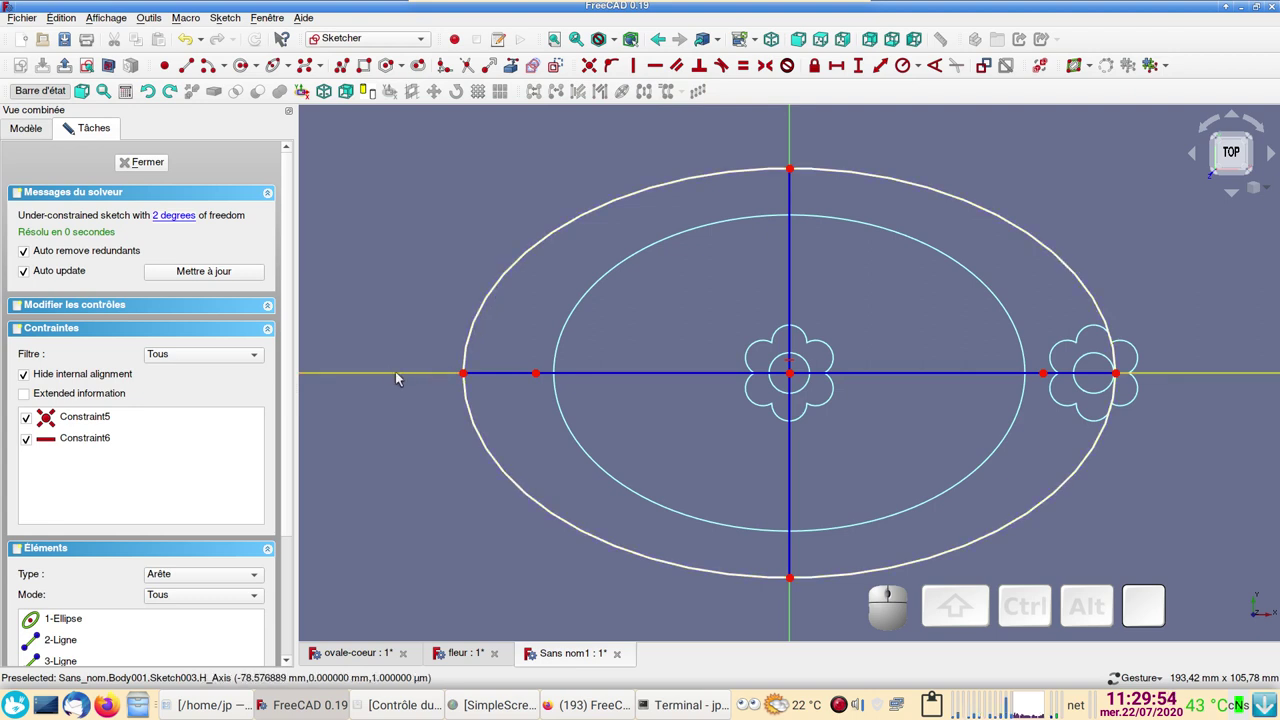
- Resize the outer ellipse slightly larger than the first oval and close Sketch003
{"action": "left_click_drag", "start_coordinate": [467, 380], "coordinate": [706, 248]}
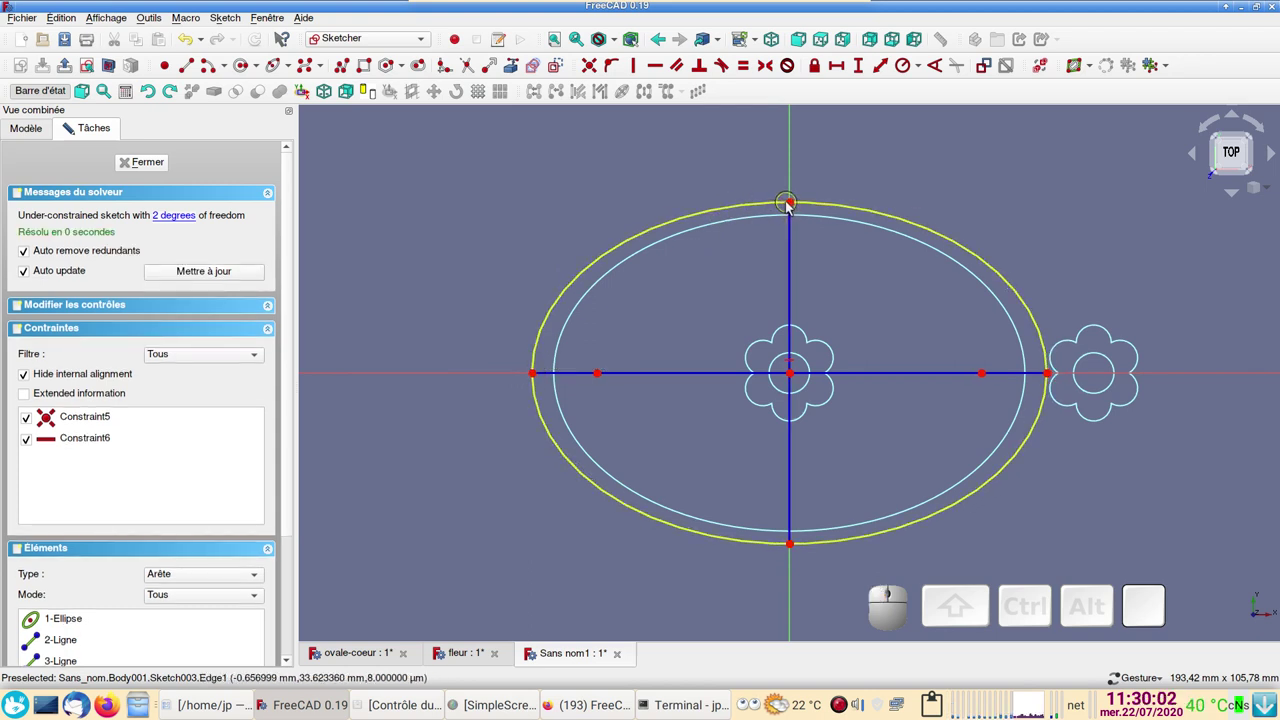
{"action": "left_click_drag", "start_coordinate": [794, 208], "coordinate": [802, 205]}
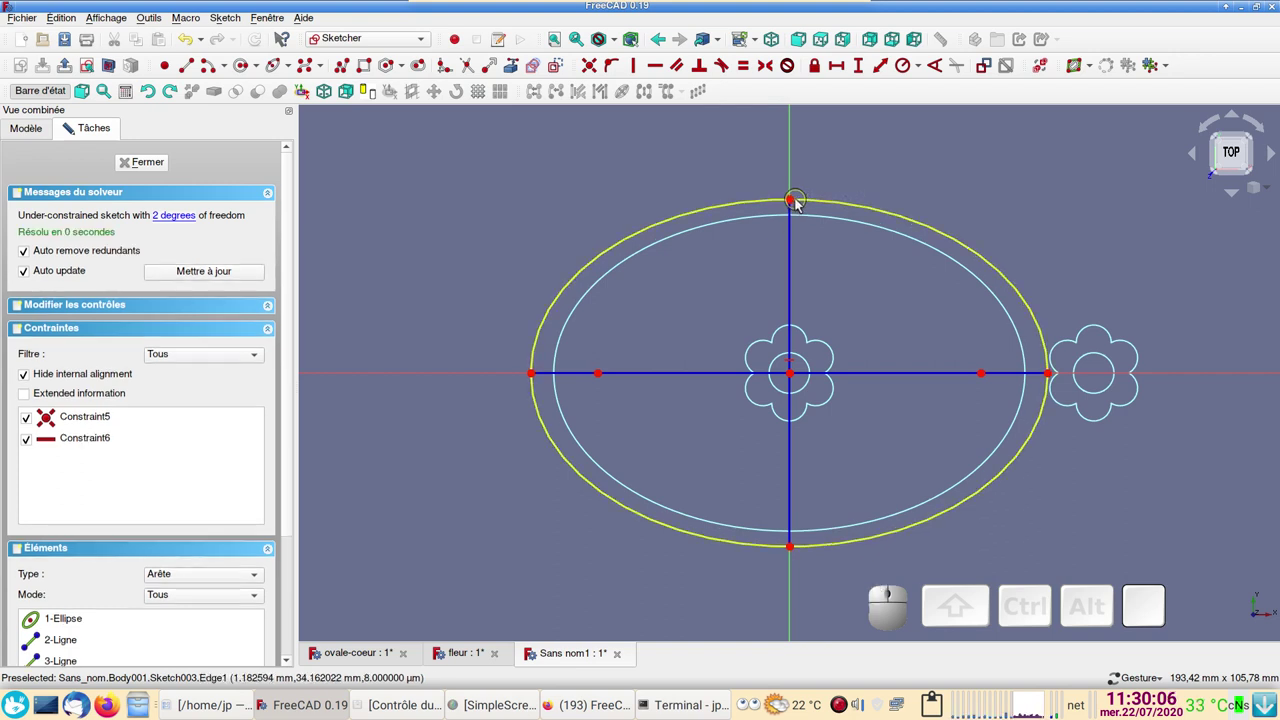
{"action": "left_click", "coordinate": [540, 378]}
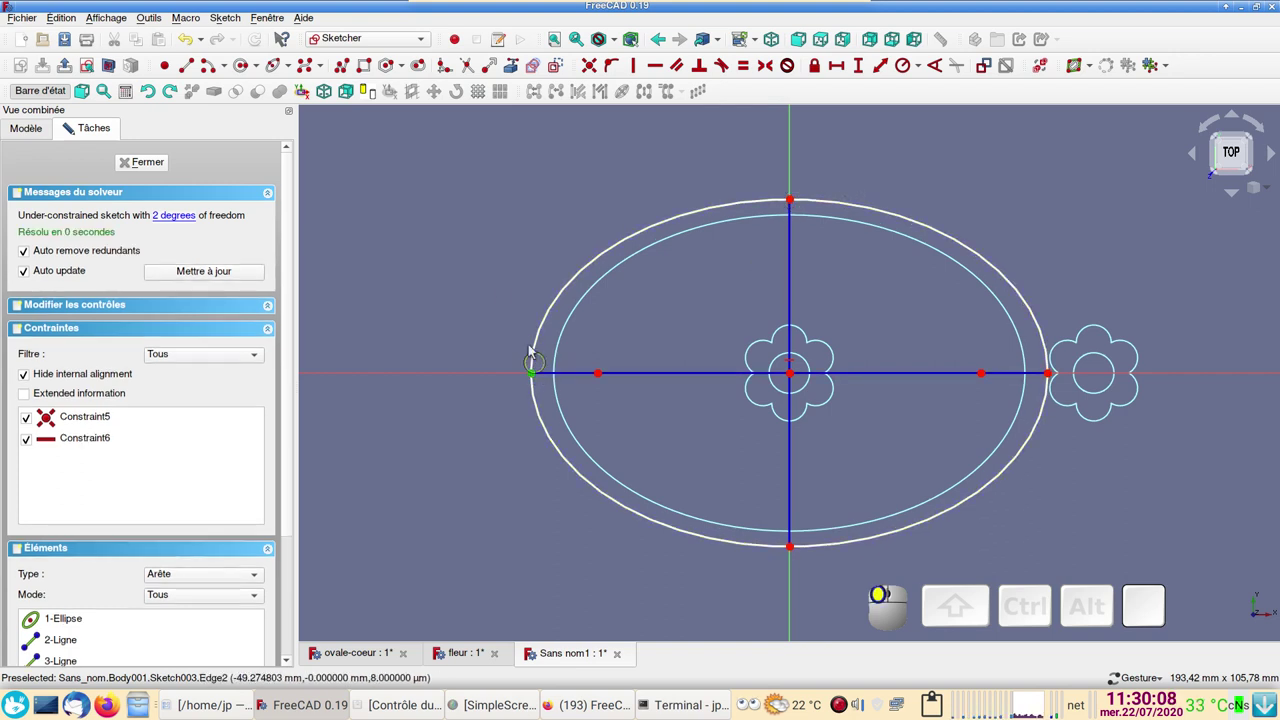
{"action": "left_click", "coordinate": [138, 169]}
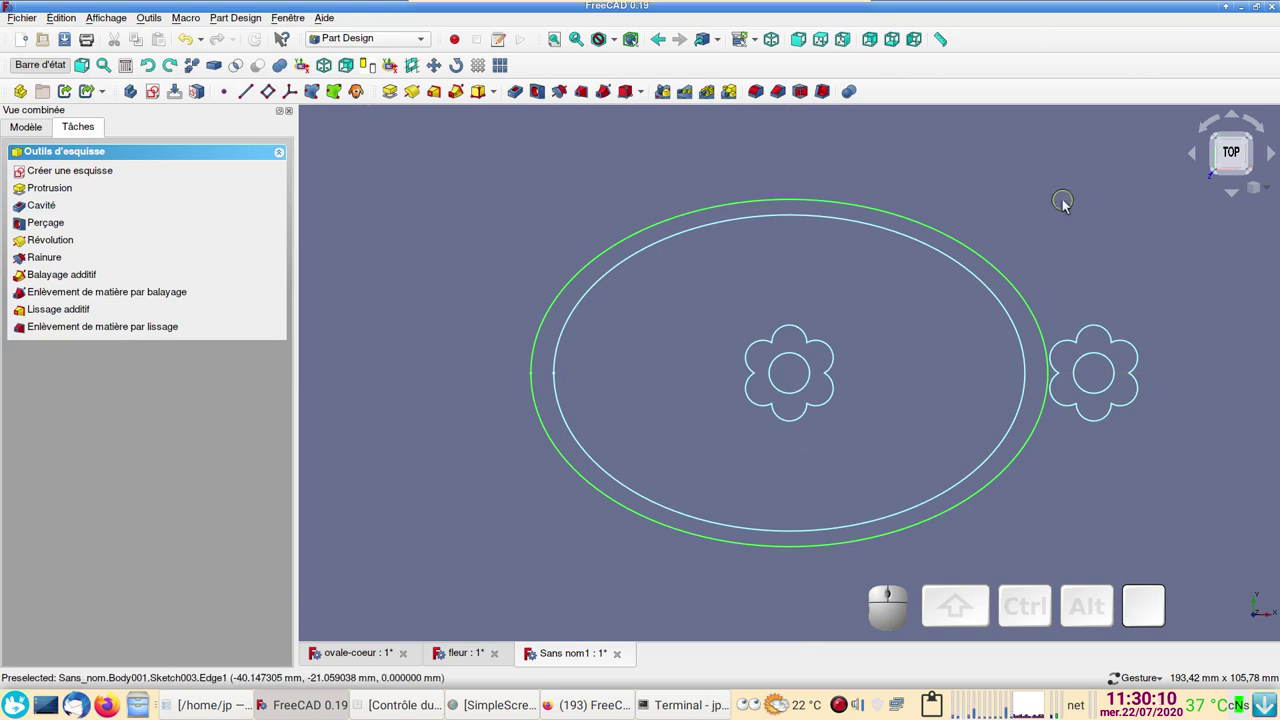
{"action": "left_click_drag", "start_coordinate": [600, 563], "coordinate": [679, 510]}
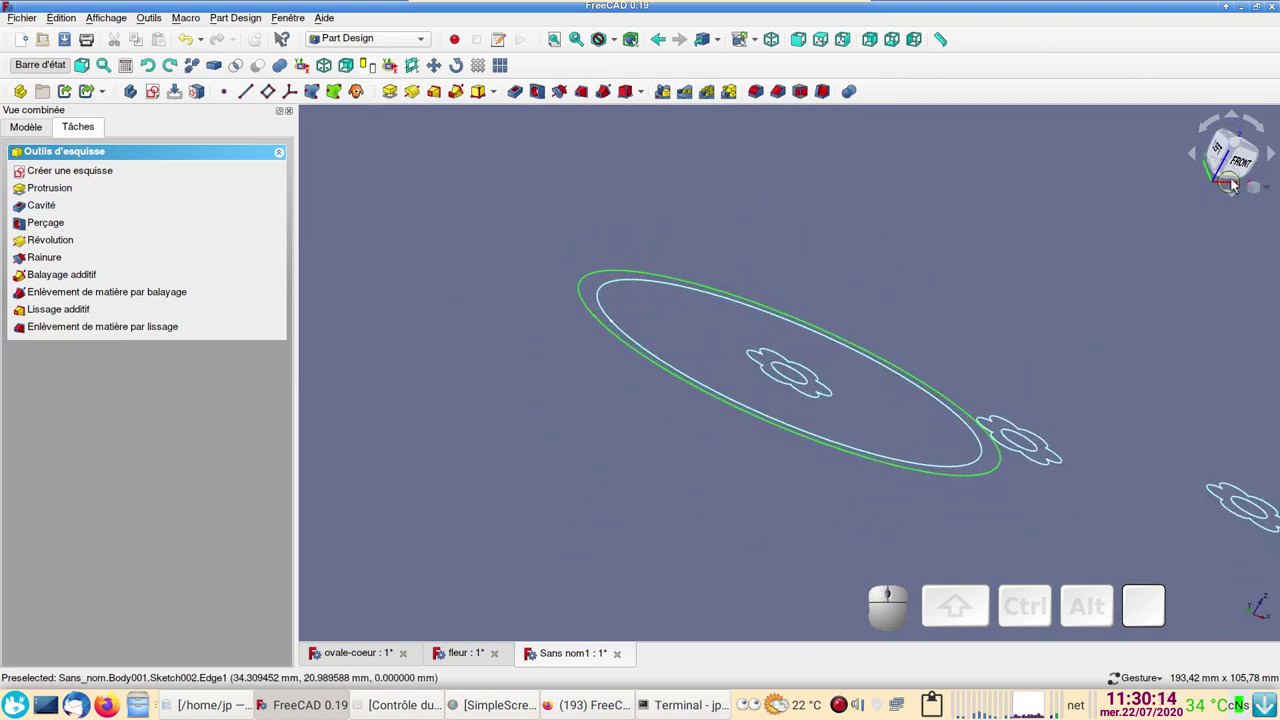
- Set Sketch003's Attachment Offset z position to 17 mm in the property panel
{"action": "left_click", "coordinate": [1250, 169]}
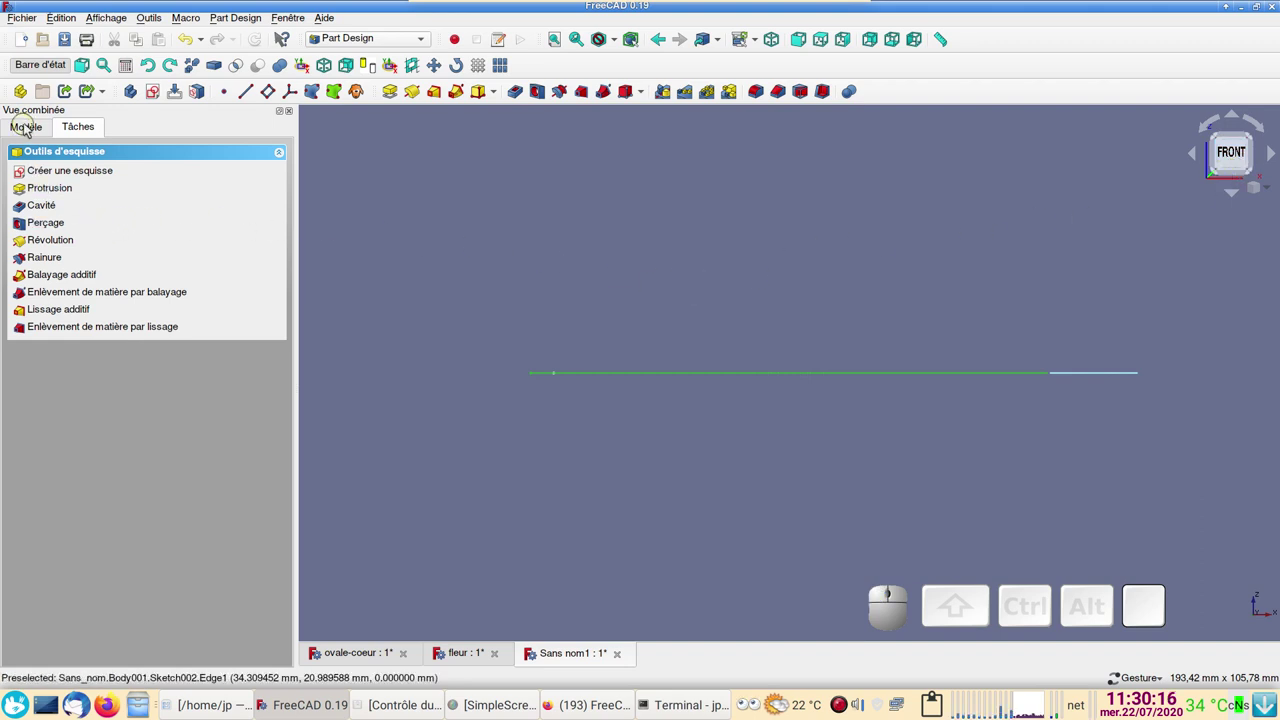
{"action": "left_click", "coordinate": [34, 134]}
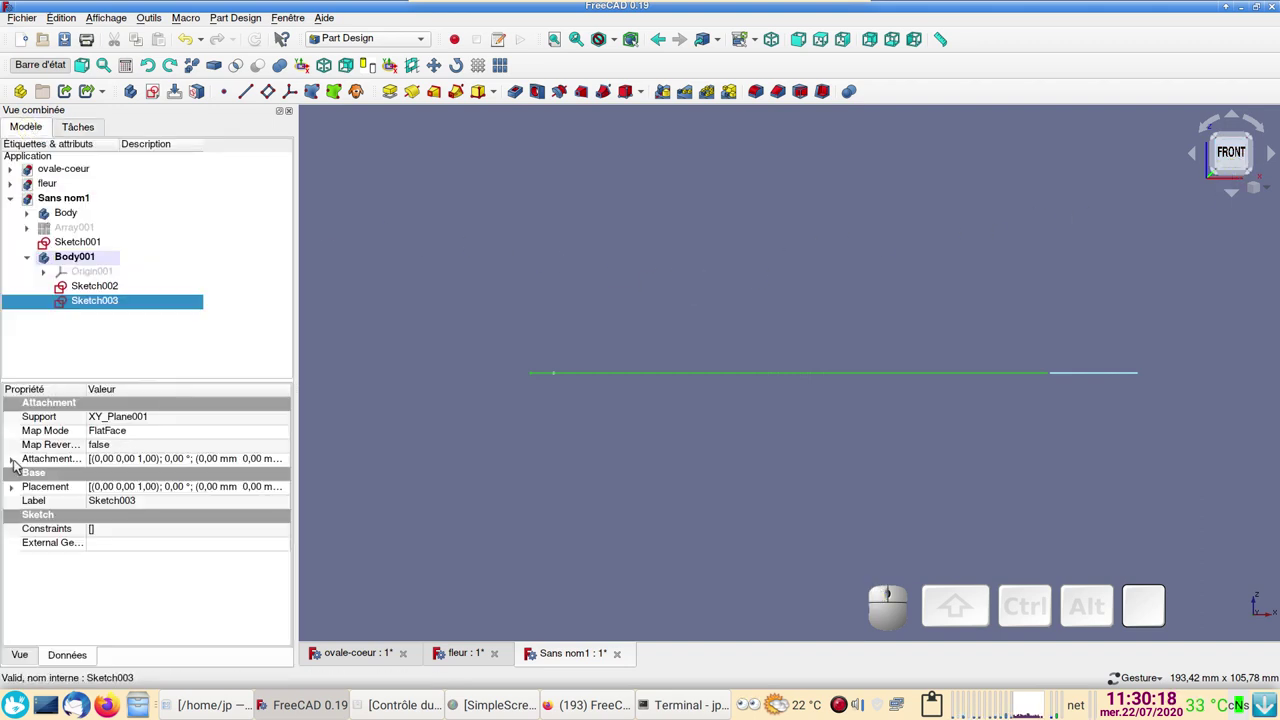
{"action": "left_click", "coordinate": [18, 463]}
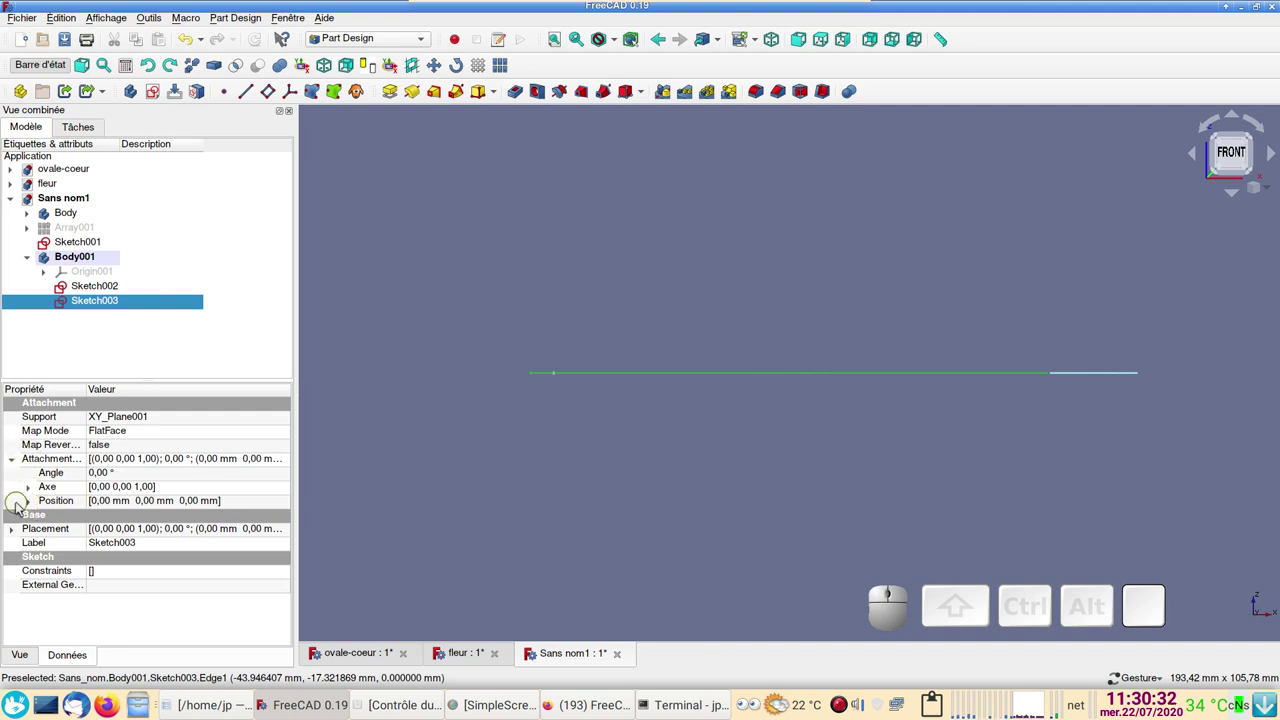
{"action": "left_click", "coordinate": [31, 507]}
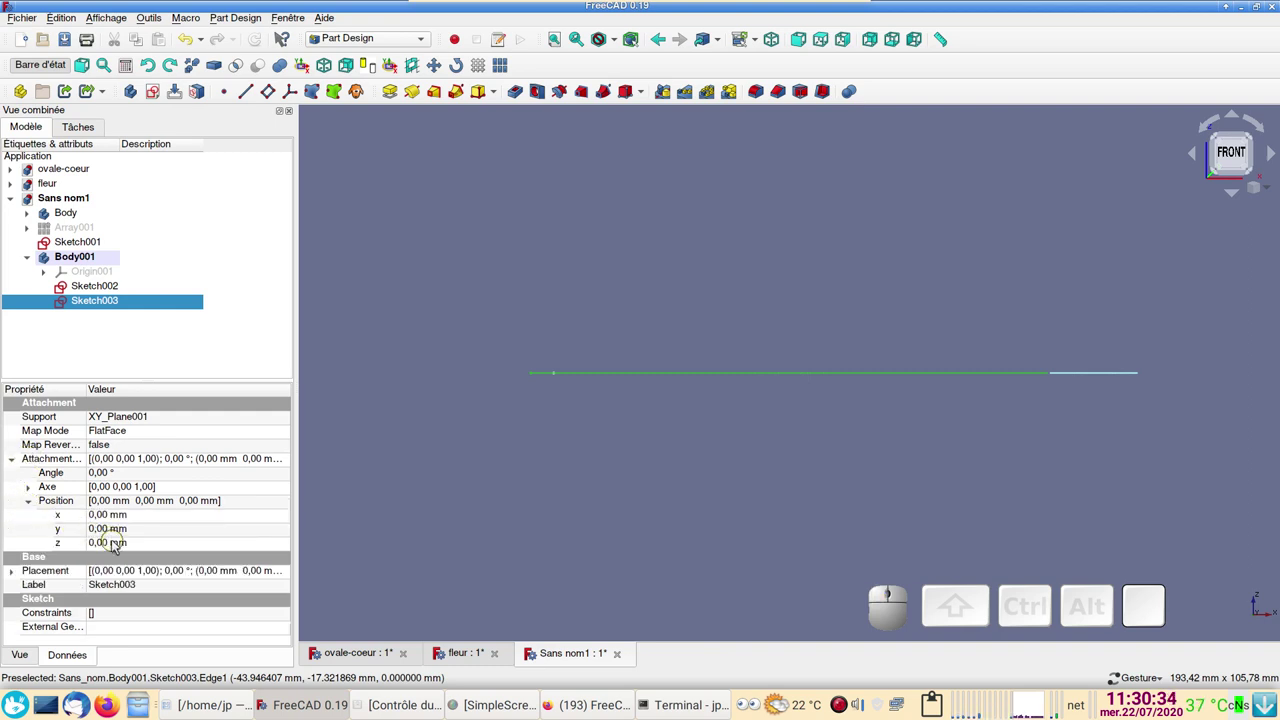
{"action": "left_click", "coordinate": [118, 544]}
{"action": "scroll", "scroll_direction": "up", "scroll_amount": 3}
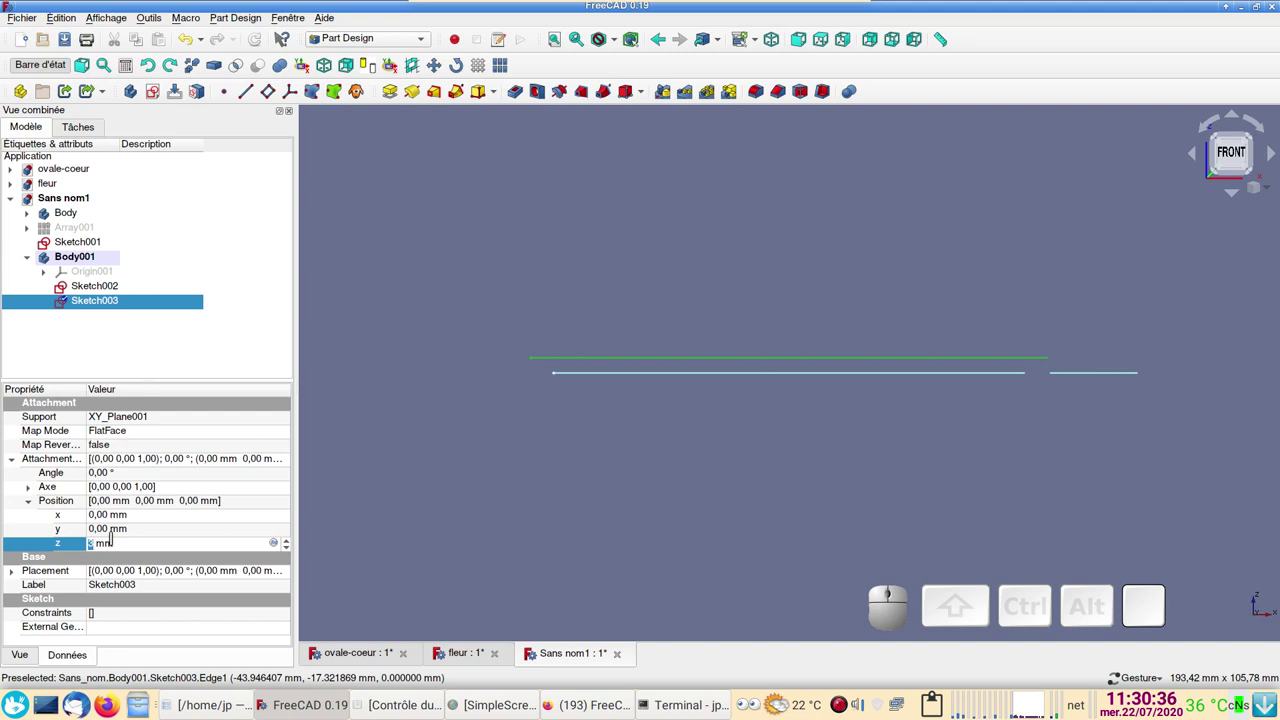
{"action": "scroll", "scroll_direction": "up", "scroll_amount": 3}
{"action": "scroll", "scroll_direction": "up", "scroll_amount": 3}
{"action": "scroll", "scroll_direction": "up", "scroll_amount": 3}
{"action": "scroll", "scroll_direction": "up", "scroll_amount": 3}
{"action": "scroll", "scroll_direction": "up", "scroll_amount": 3}
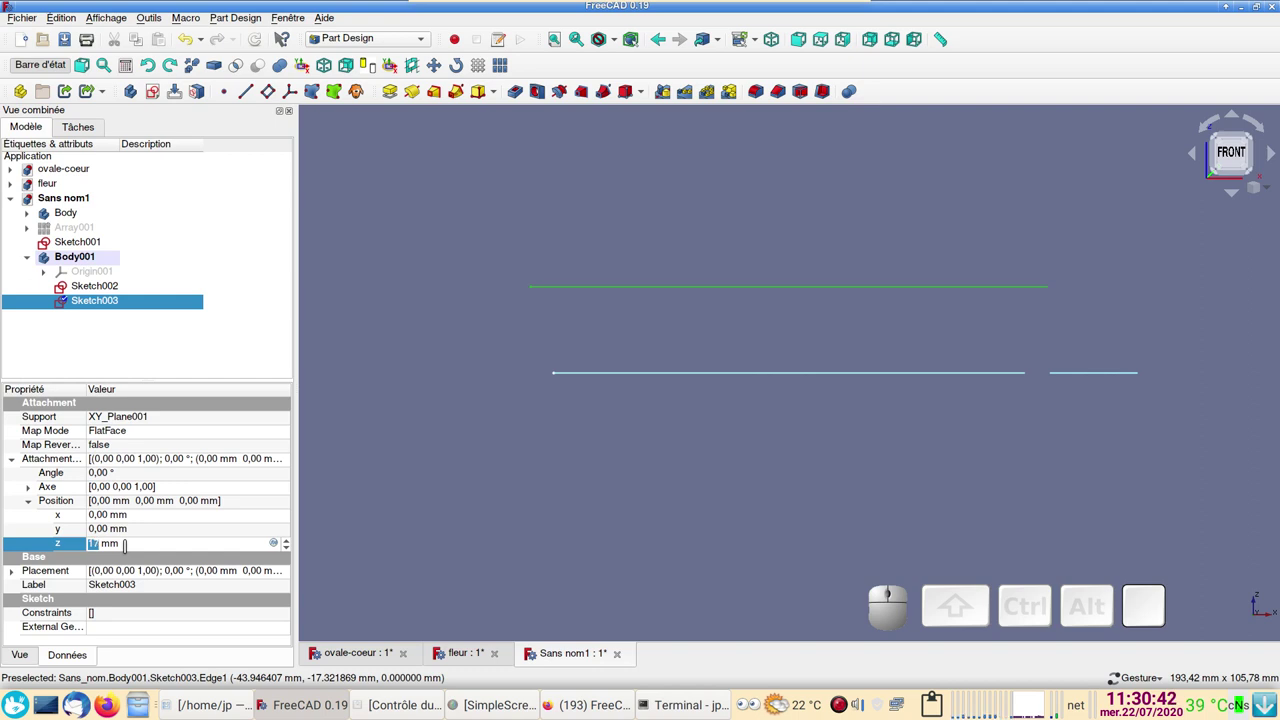
- Reopen the raised Sketch003 to check it and leave the sketch editor
{"action": "left_click", "coordinate": [104, 303]}
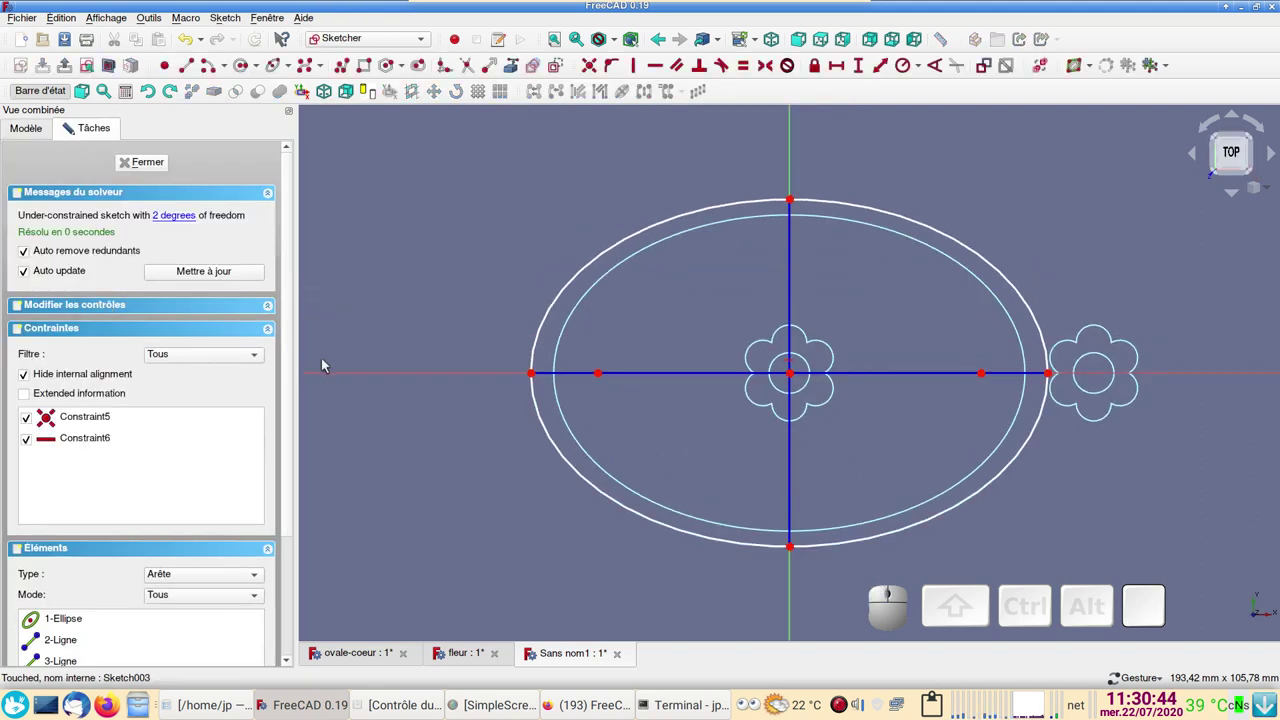
{"action": "left_click_drag", "start_coordinate": [535, 376], "coordinate": [544, 383]}
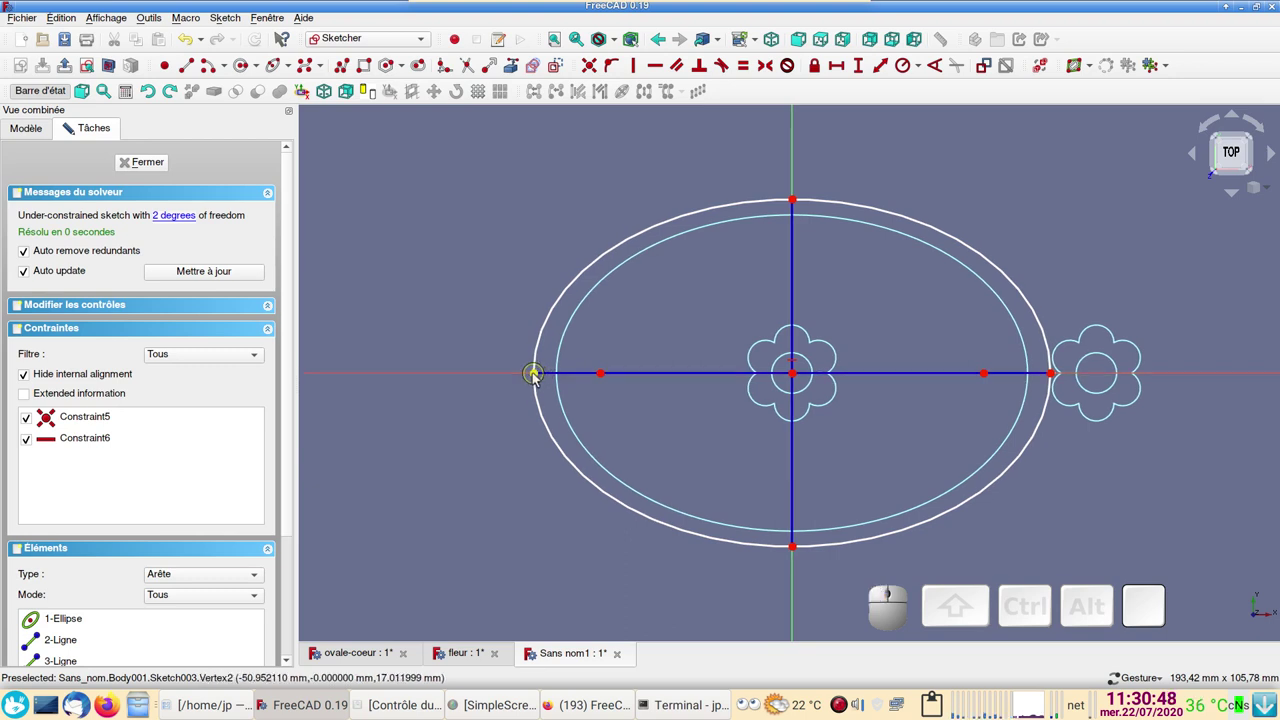
{"action": "left_click_drag", "start_coordinate": [539, 379], "coordinate": [219, 239]}
{"action": "left_click", "coordinate": [152, 171]}
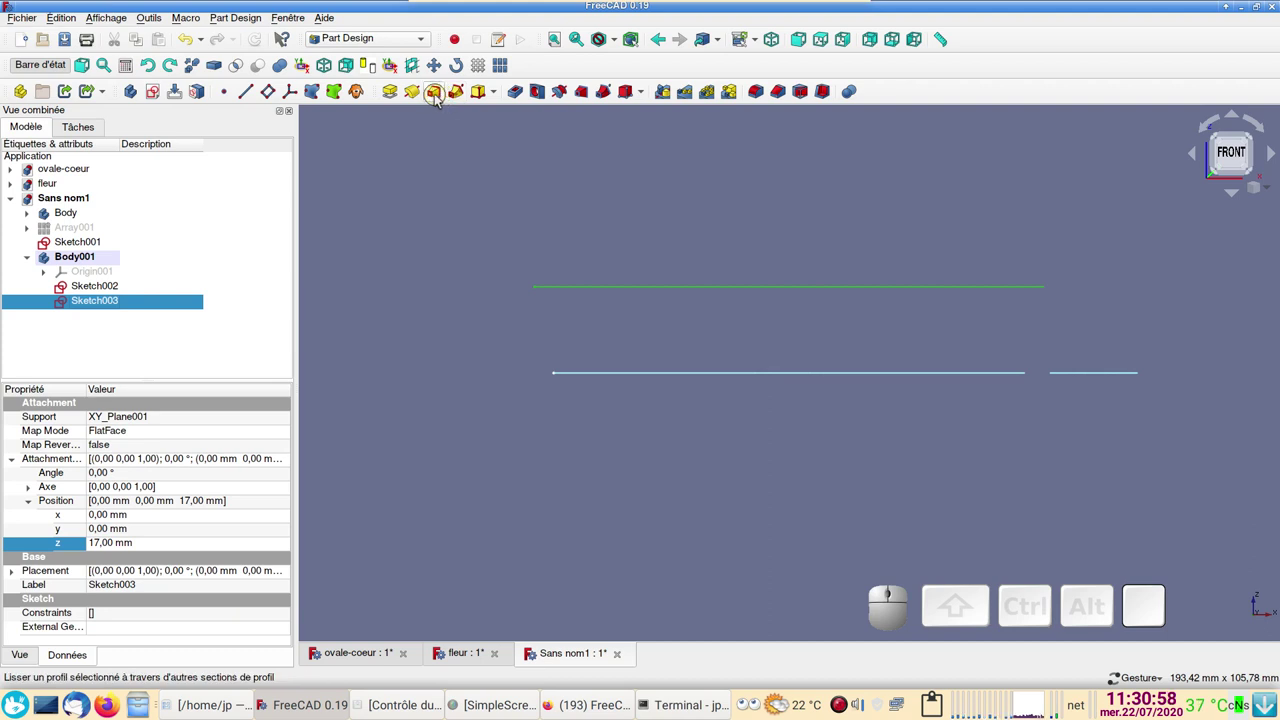
- Create an Additive Loft from Sketch002 with Sketch003 as the added section and confirm it
{"action": "left_click", "coordinate": [417, 144]}
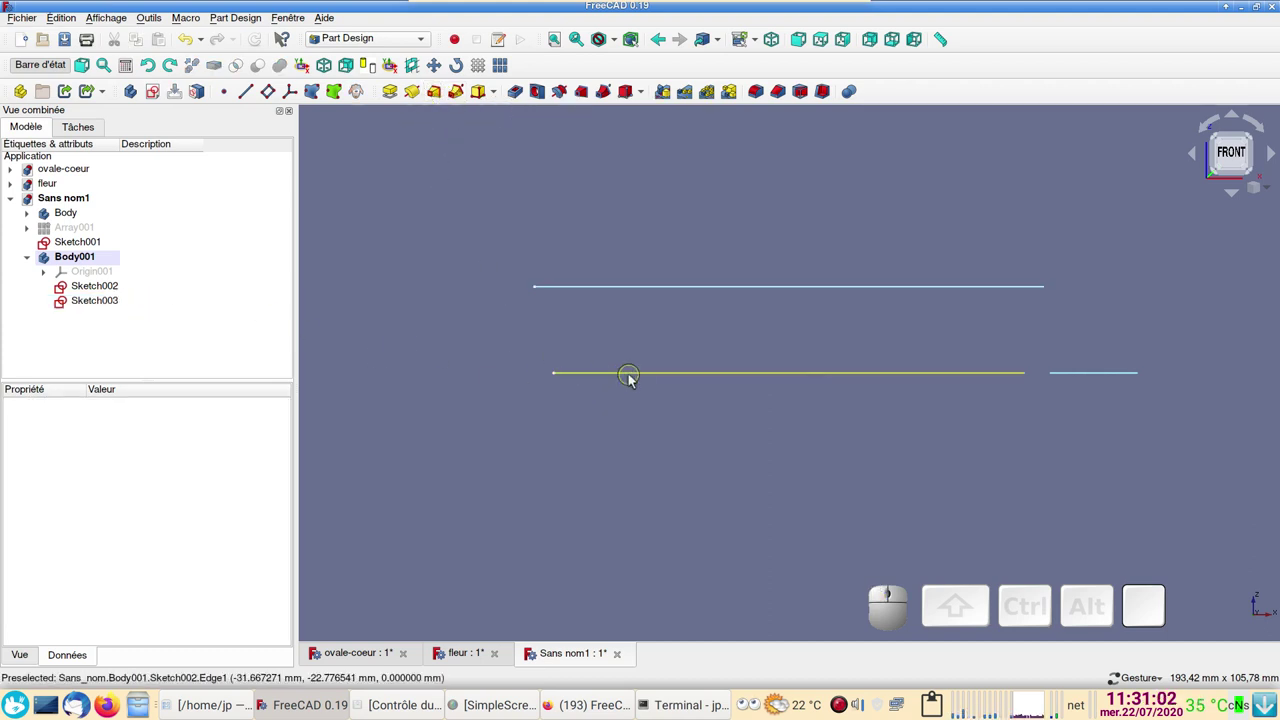
{"action": "left_click", "coordinate": [635, 381]}
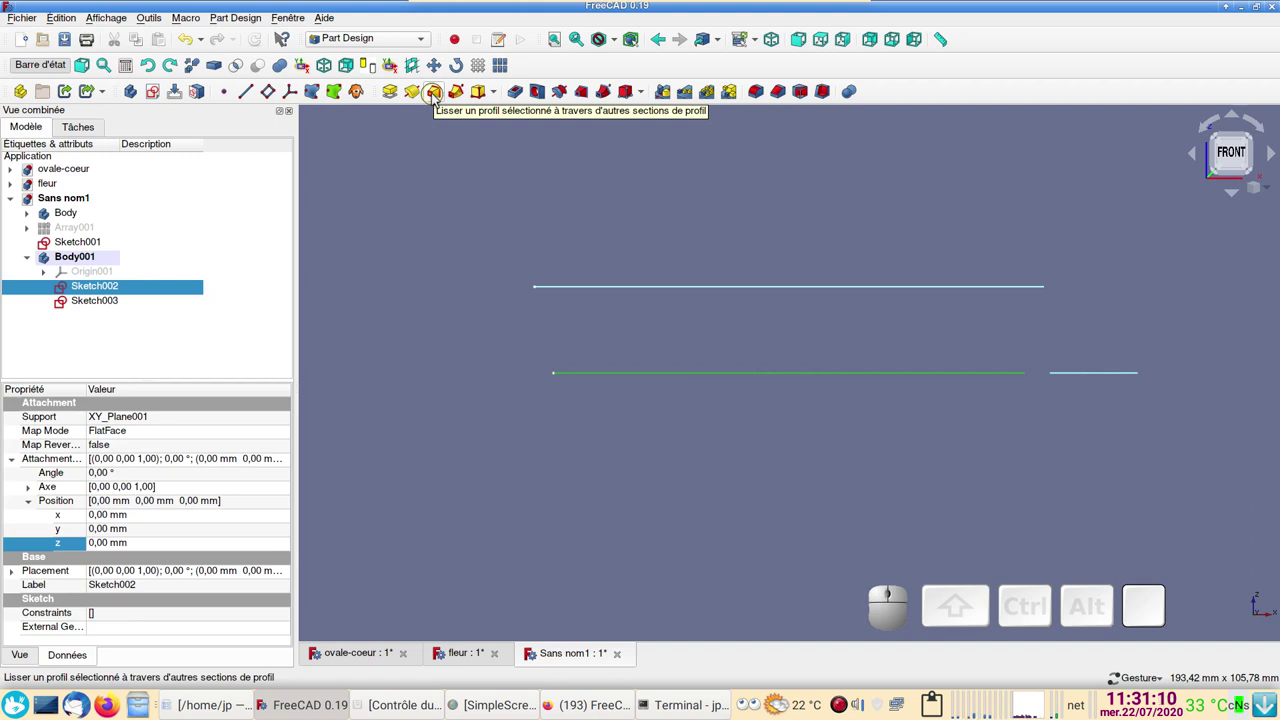
{"action": "left_click", "coordinate": [438, 100]}
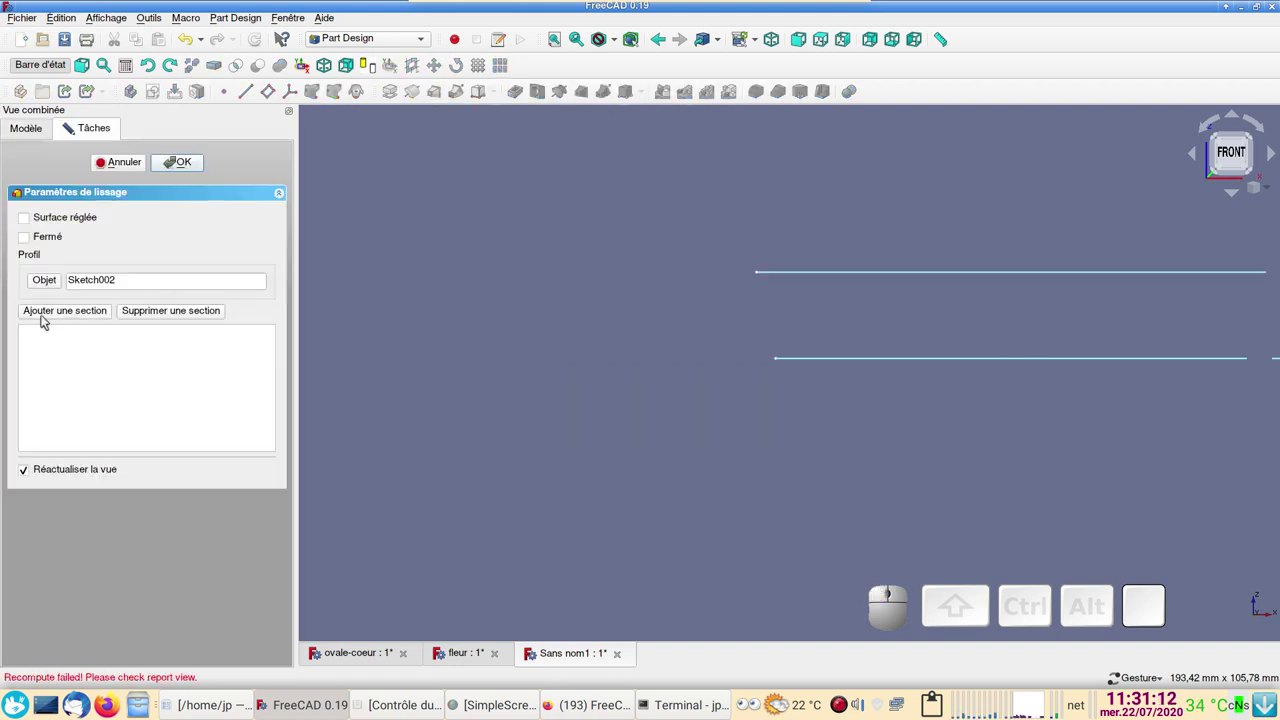
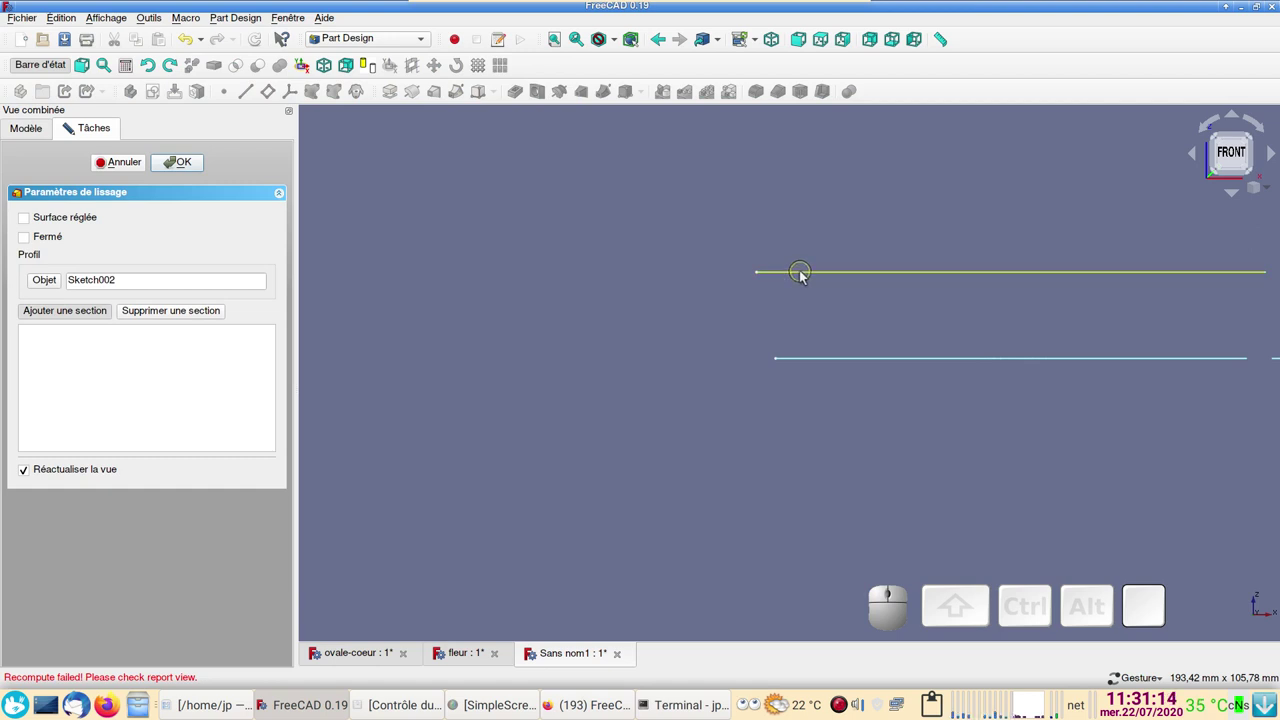
{"action": "left_click", "coordinate": [806, 277]}
{"action": "right_click", "coordinate": [741, 470]}
{"action": "left_click_drag", "start_coordinate": [698, 493], "coordinate": [449, 365]}
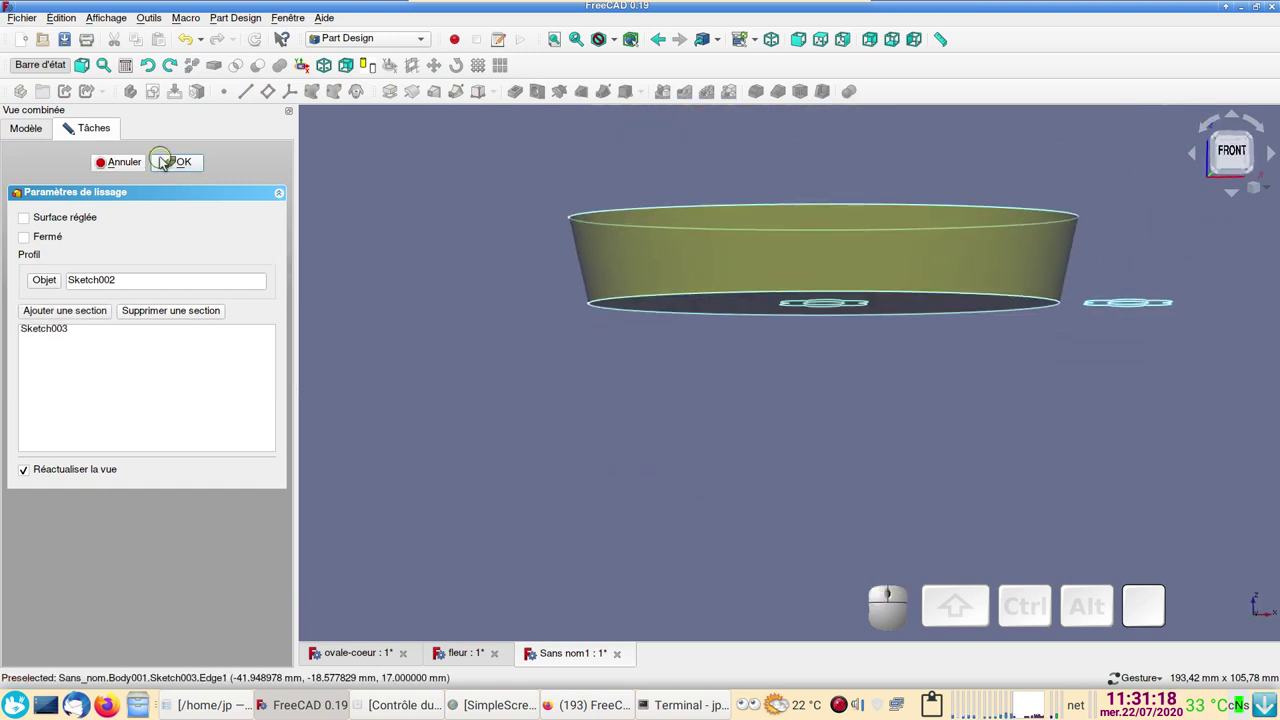
{"action": "left_click", "coordinate": [178, 170]}
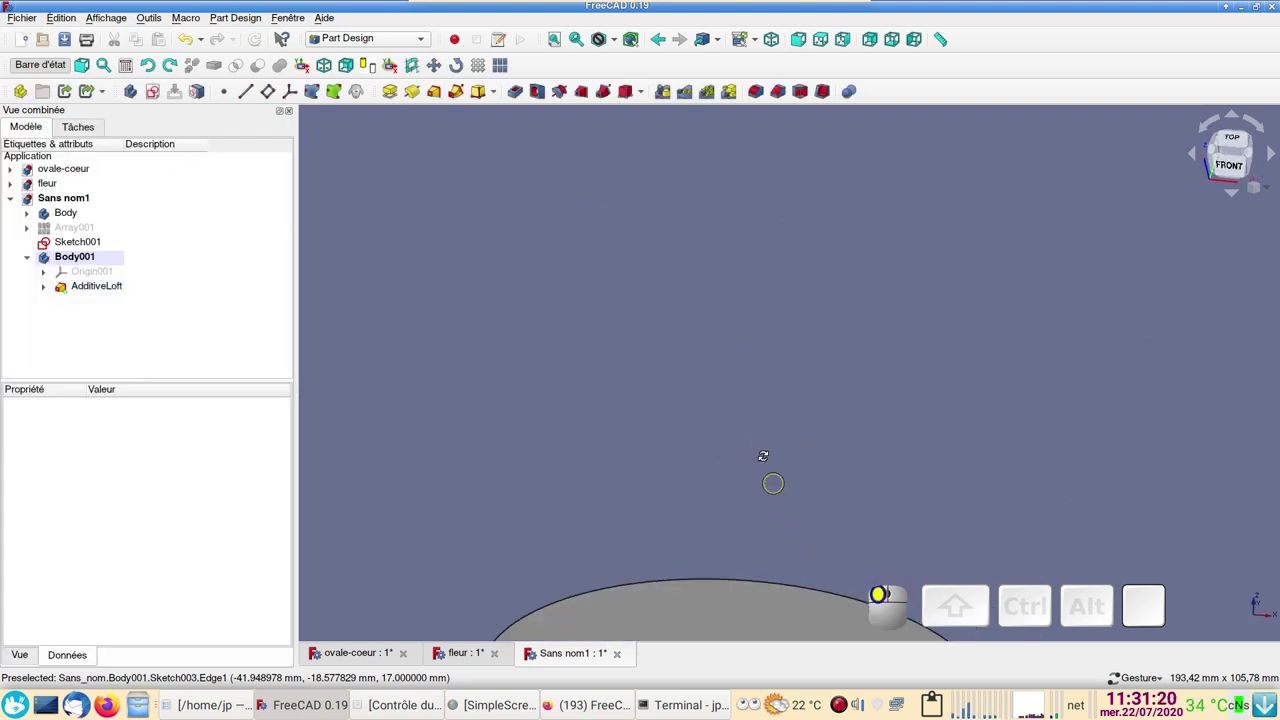
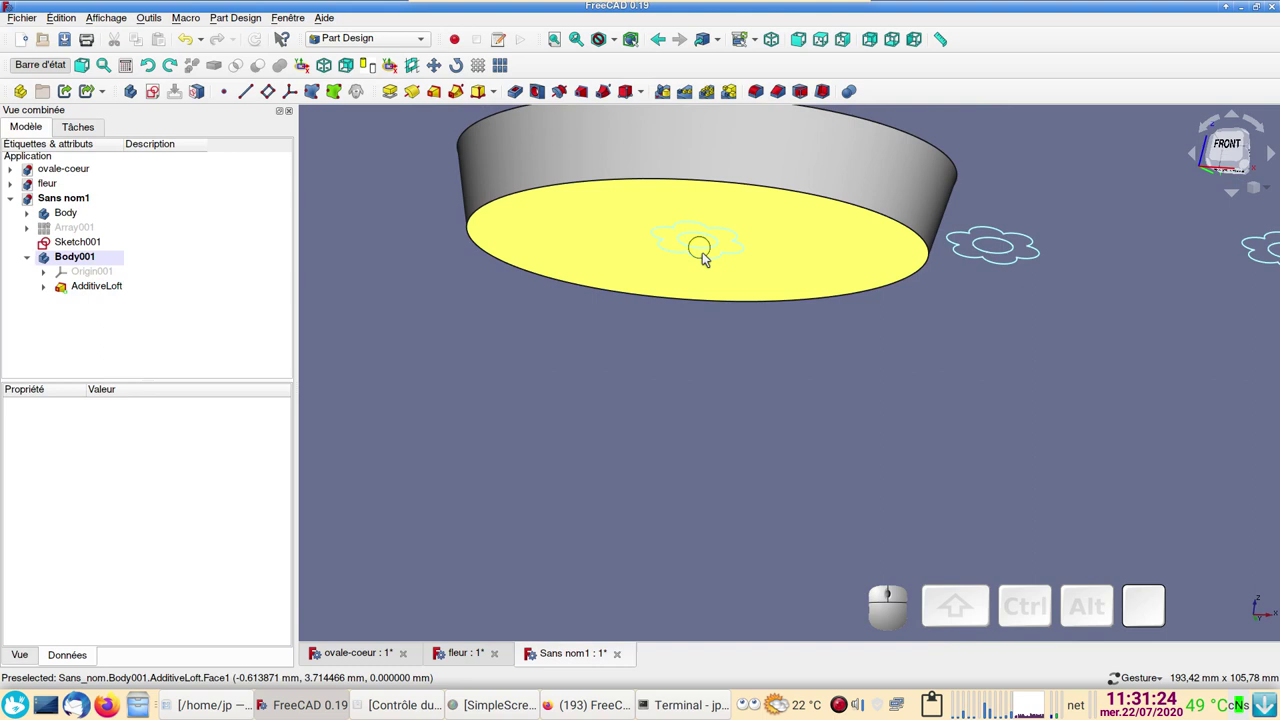
{"action": "middle_click", "coordinate": [707, 247]}
{"action": "left_click_drag", "start_coordinate": [587, 474], "coordinate": [998, 584]}
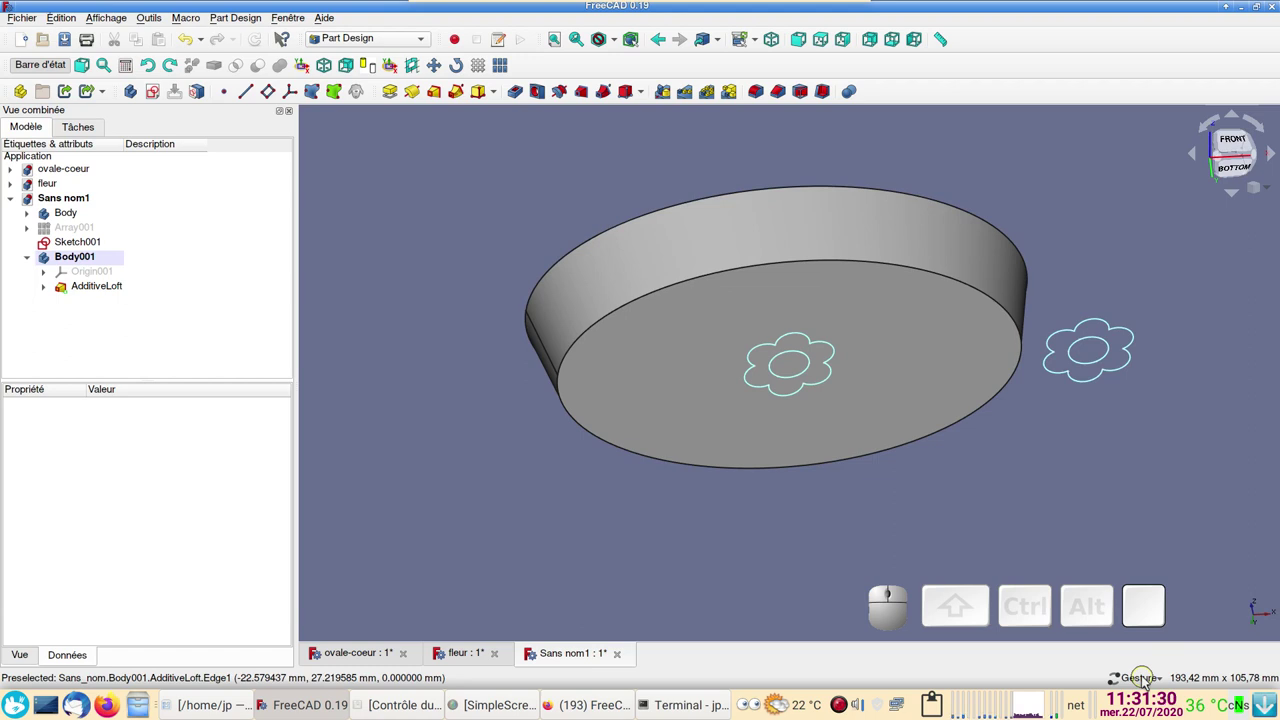
{"action": "left_click", "coordinate": [1148, 682]}
{"action": "left_click", "coordinate": [1033, 545]}
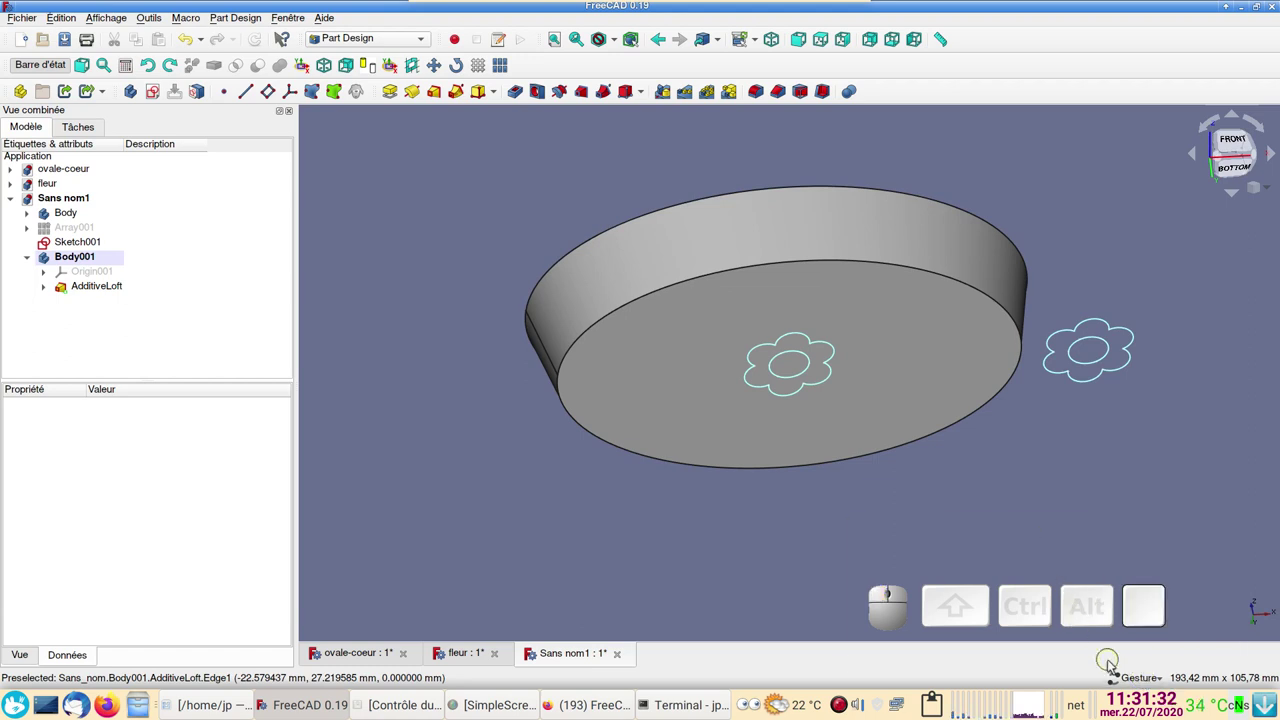
{"action": "right_click", "coordinate": [1125, 678]}
{"action": "left_click", "coordinate": [1129, 681]}
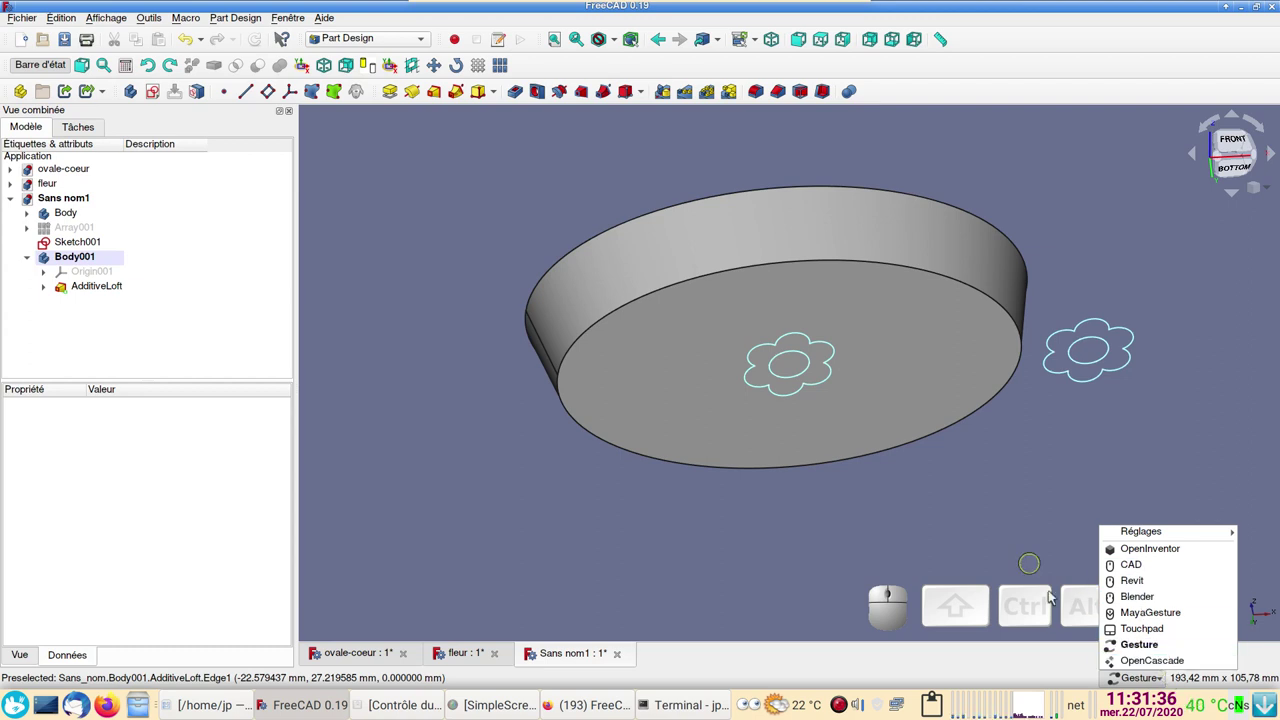
{"action": "left_click", "coordinate": [1036, 545]}
{"action": "left_click", "coordinate": [1160, 682]}
{"action": "left_click", "coordinate": [1143, 685]}
{"action": "left_click", "coordinate": [1143, 685]}
{"action": "right_click", "coordinate": [1141, 681]}
{"action": "left_click", "coordinate": [1103, 517]}
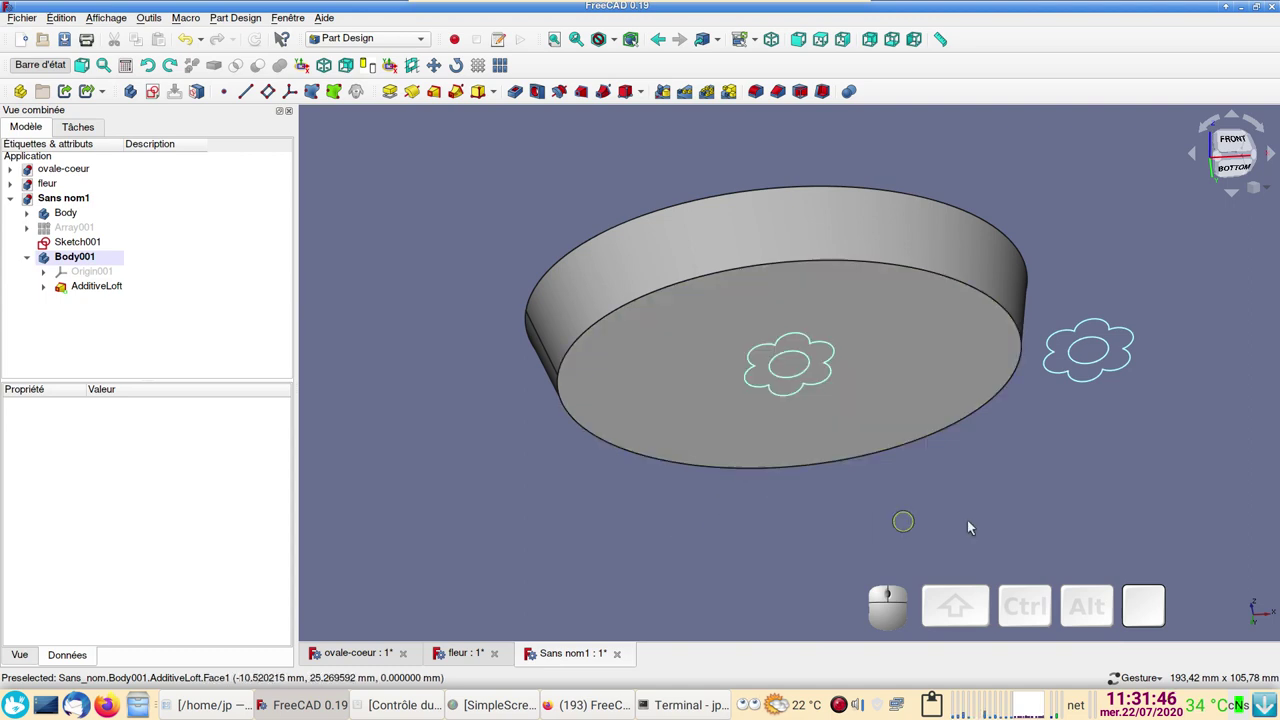
{"action": "left_click", "coordinate": [998, 489]}
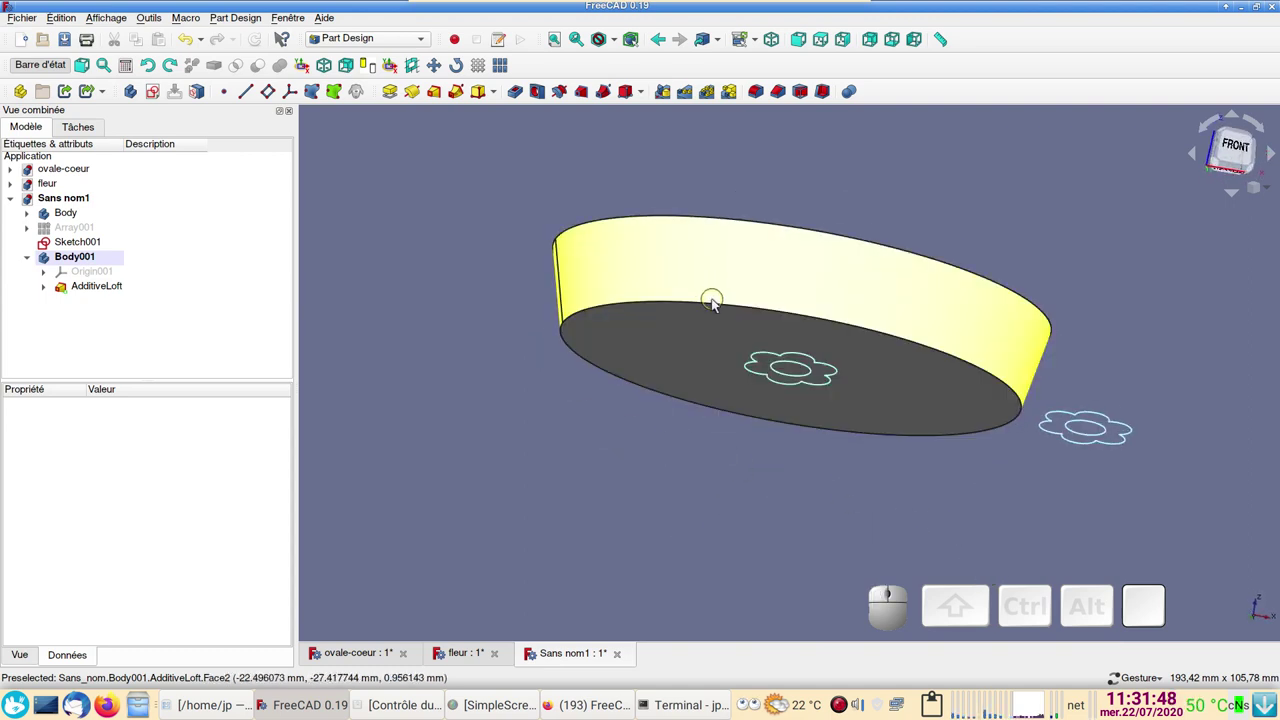
- Fillet the dish's bottom rim edge with a 4 mm radius
{"action": "left_click", "coordinate": [720, 307]}
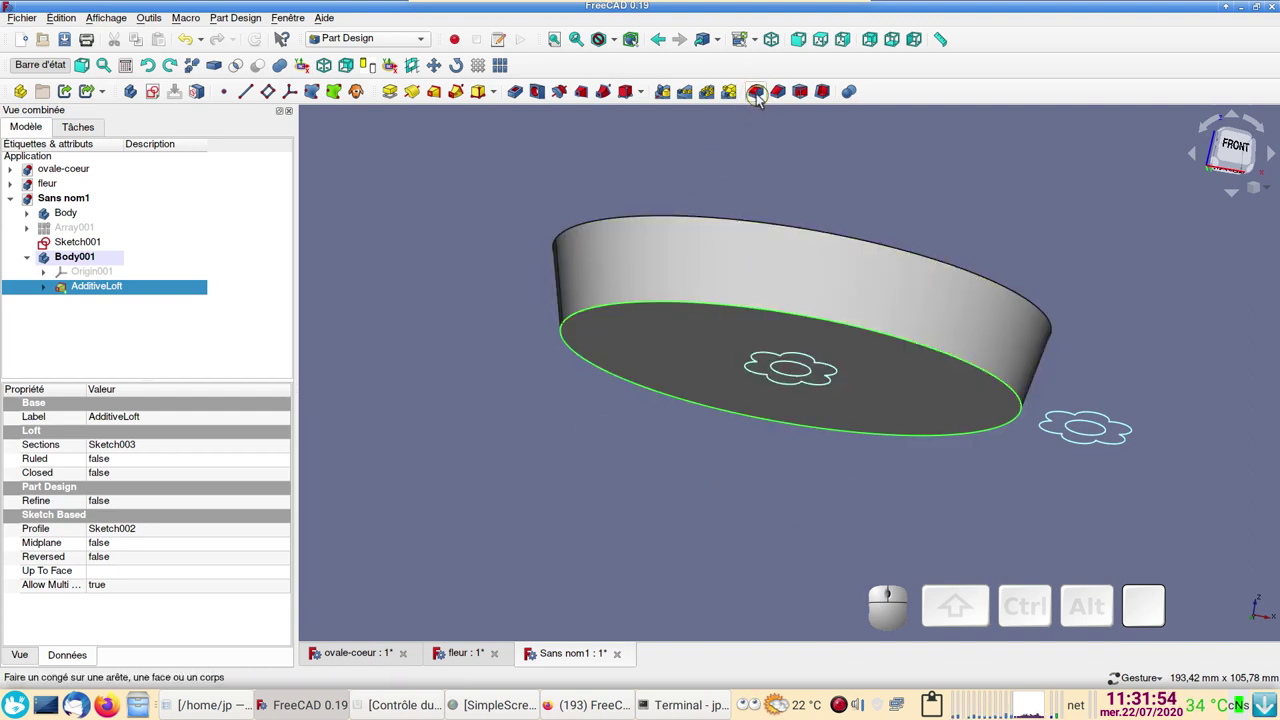
{"action": "left_click", "coordinate": [757, 93]}
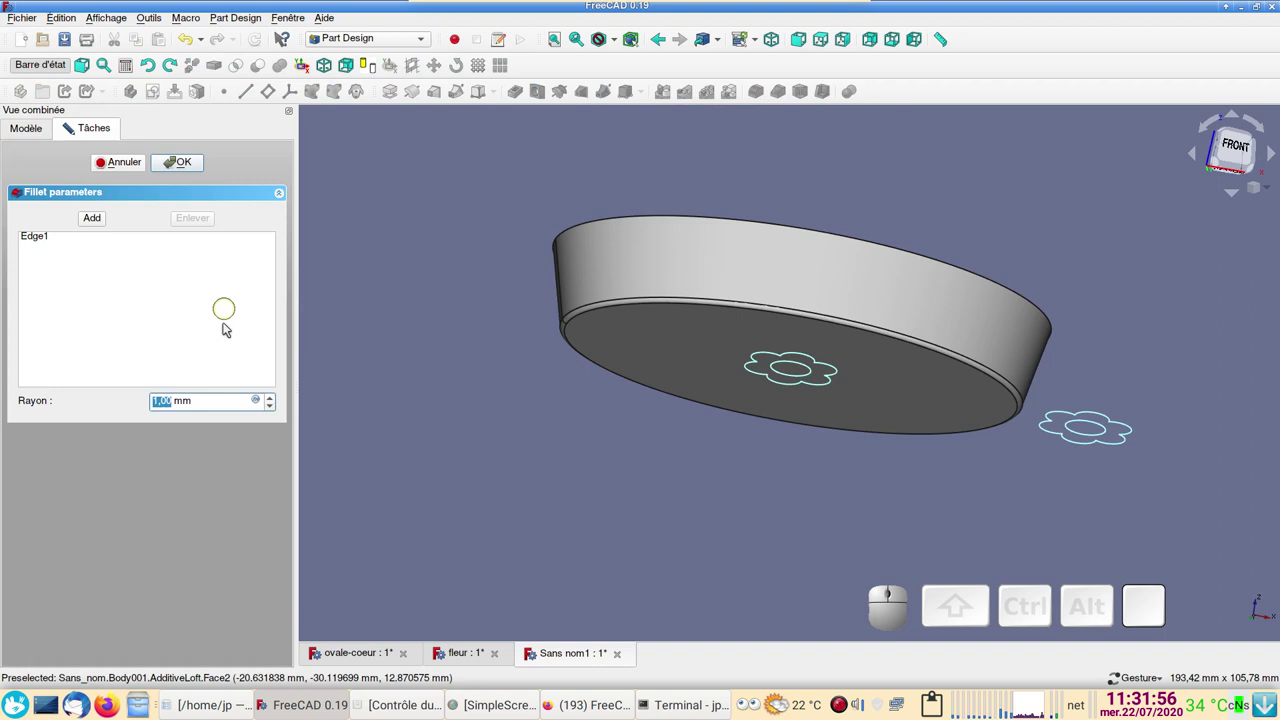
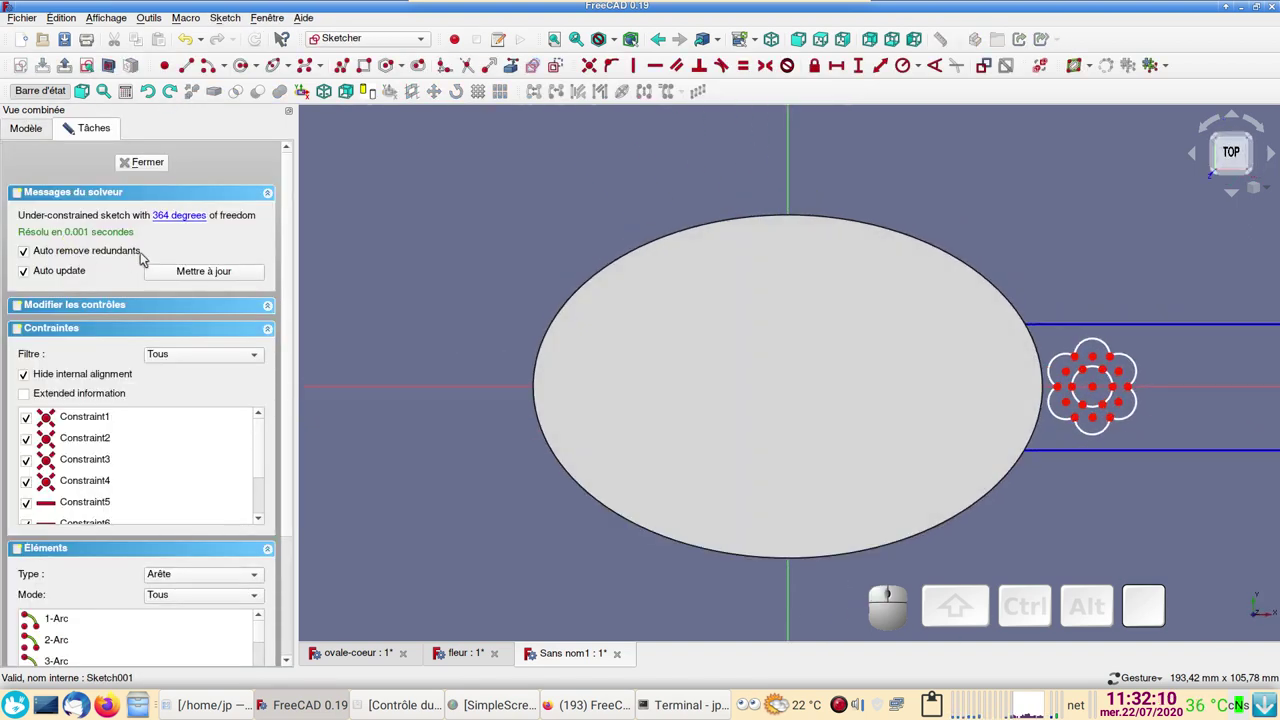
{"action": "key", "text": "Escape"}
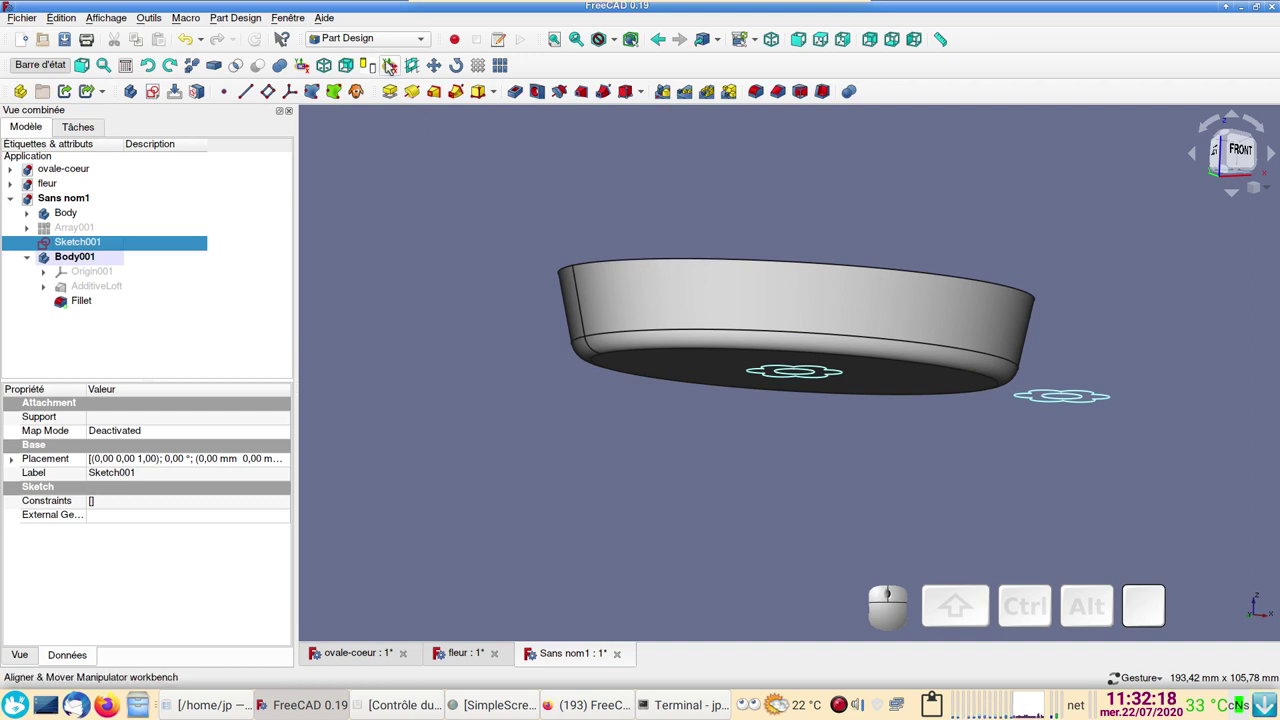
- Map Sketch001 onto the dish's outer side wall face with InertialCS attachment mode
{"action": "left_click", "coordinate": [729, 299]}
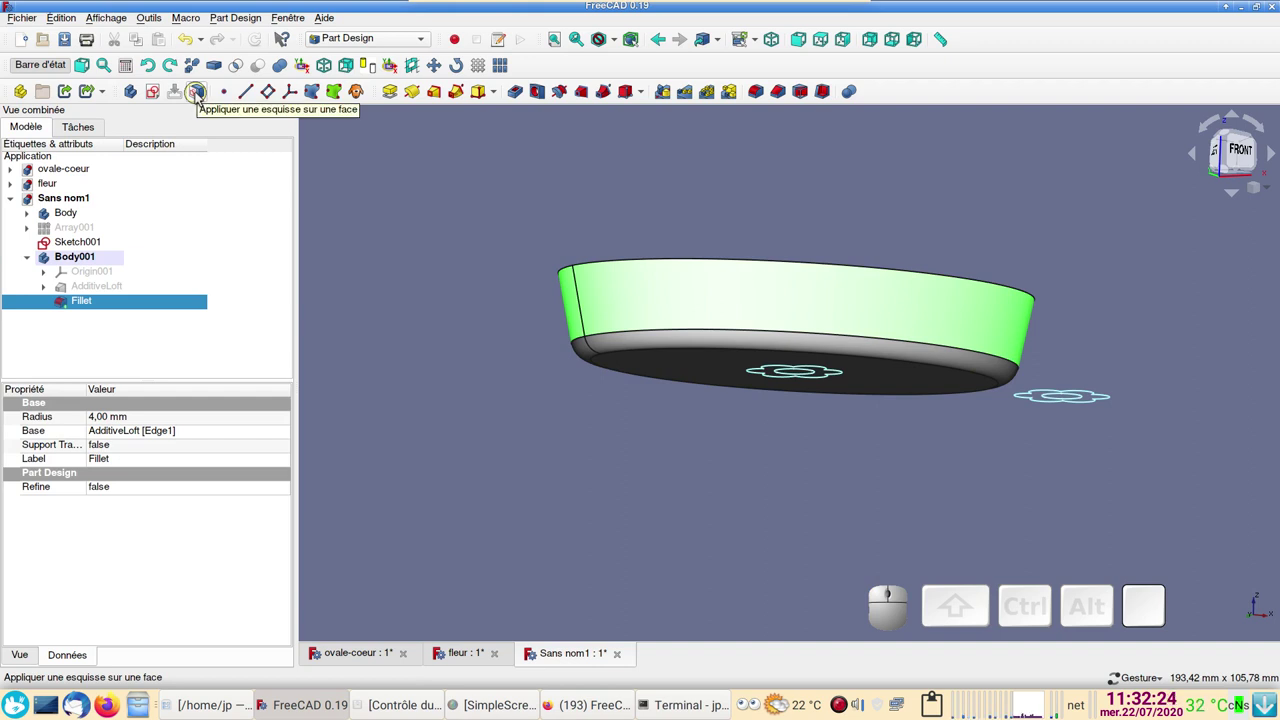
{"action": "left_click", "coordinate": [202, 97]}
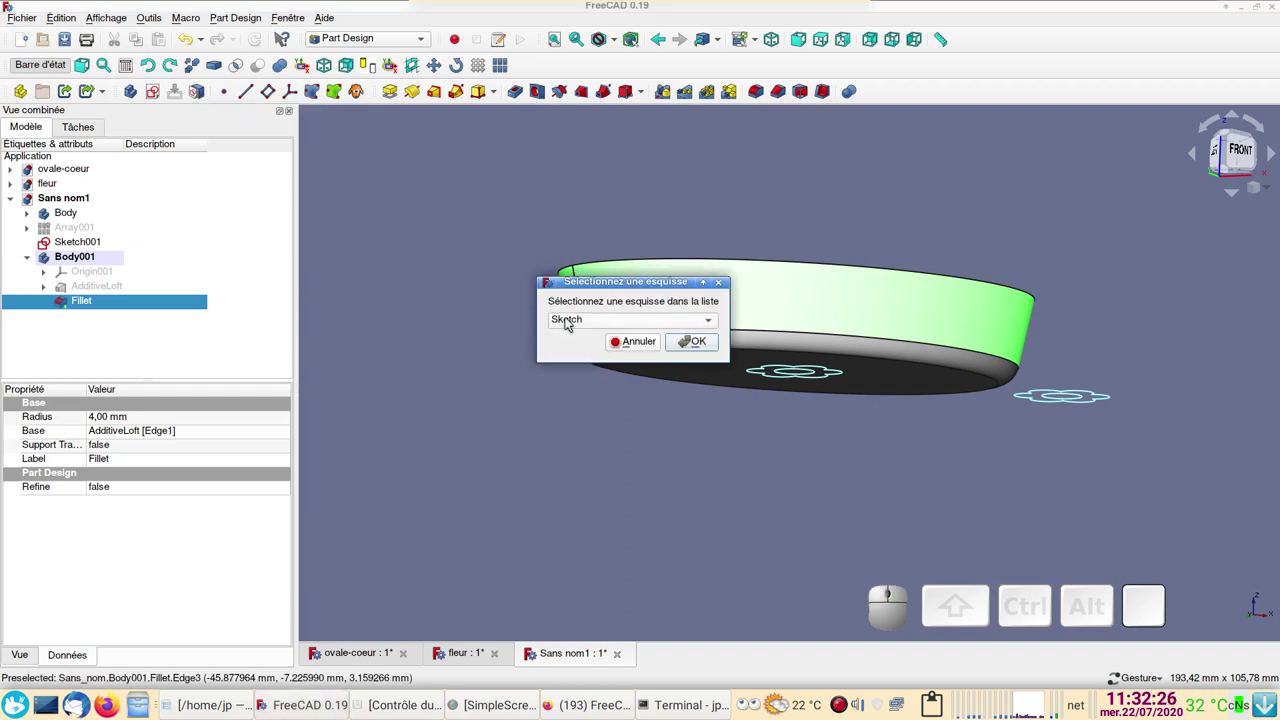
{"action": "left_click", "coordinate": [610, 320]}
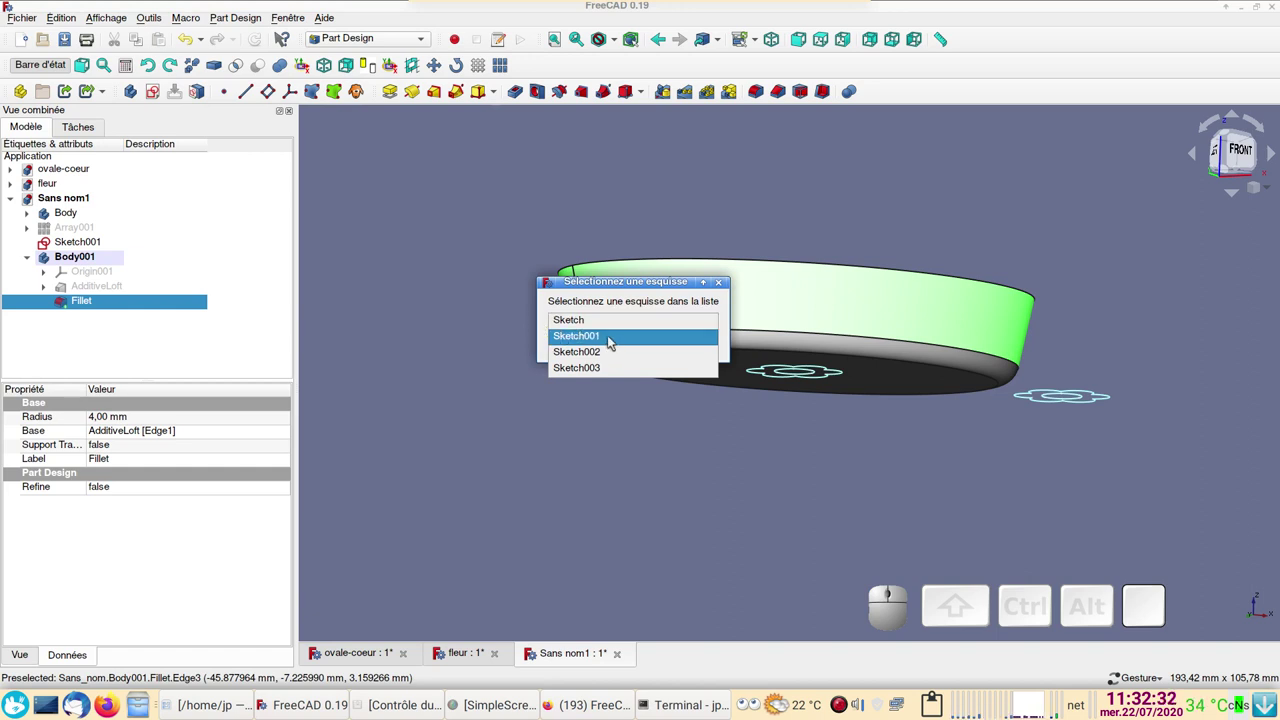
{"action": "left_click", "coordinate": [614, 342]}
{"action": "left_click", "coordinate": [683, 347]}
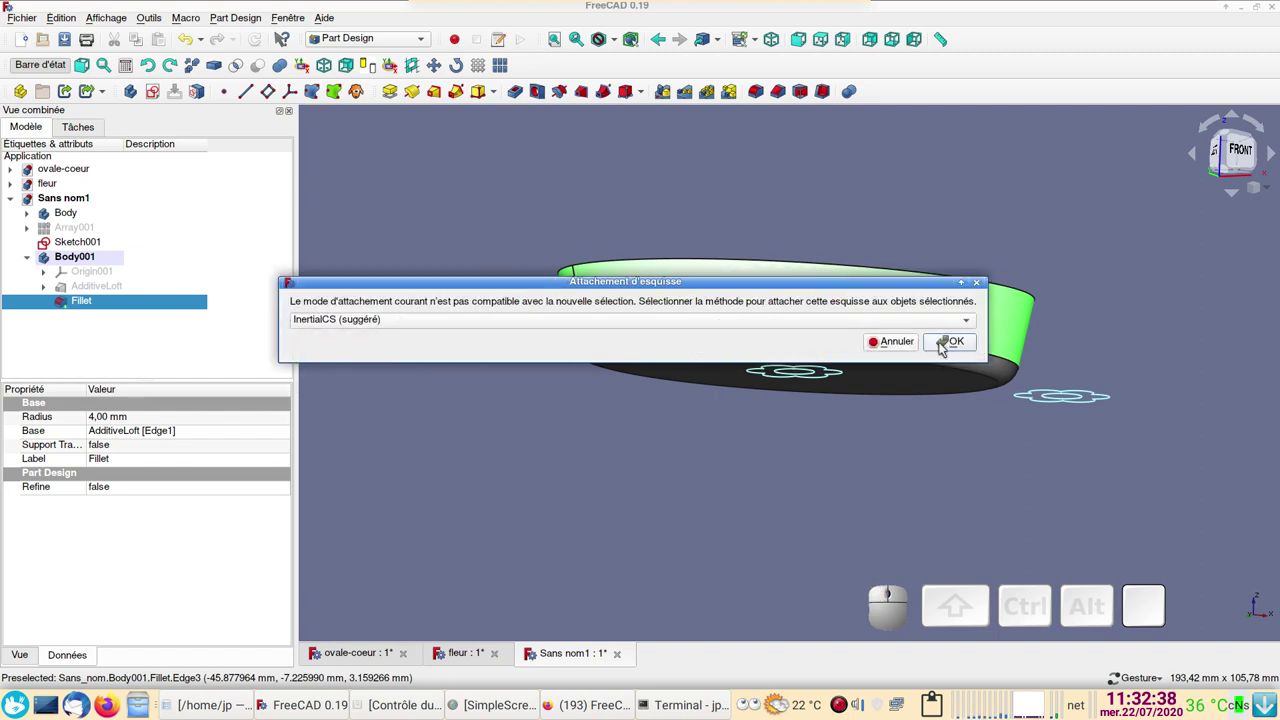
{"action": "left_click", "coordinate": [945, 345]}
{"action": "scroll", "scroll_direction": "down", "scroll_amount": 3}
{"action": "left_click", "coordinate": [790, 430]}
{"action": "left_click_drag", "start_coordinate": [687, 473], "coordinate": [541, 415]}
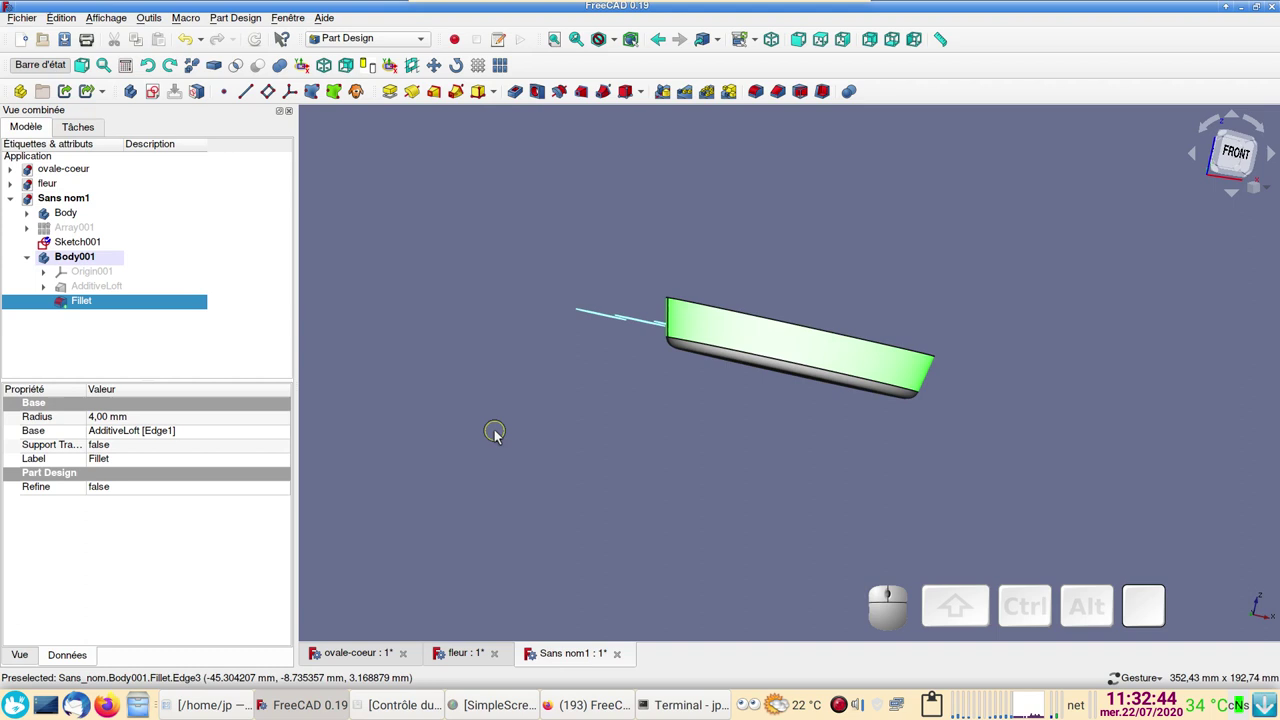
- In the Curves workbench apply Sketch on Surface to Sketch001, wrapping the flowers onto the side wall
{"action": "left_click", "coordinate": [501, 436]}
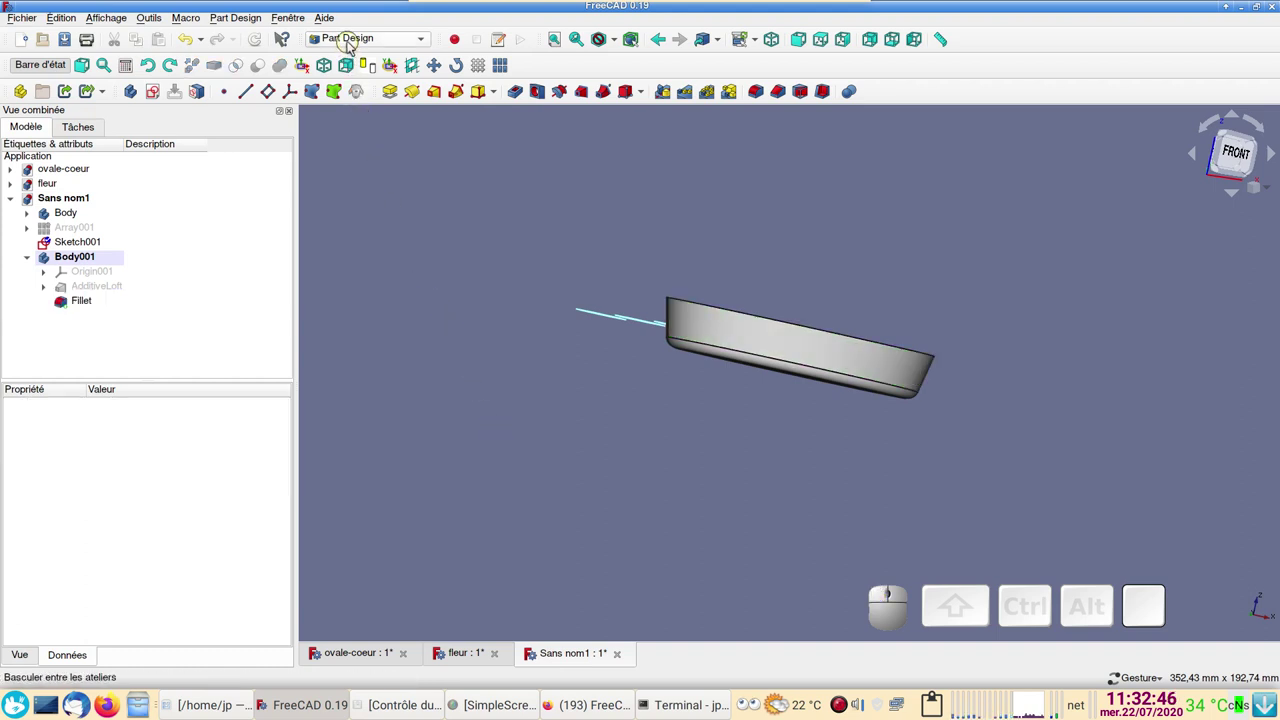
{"action": "left_click", "coordinate": [353, 47]}
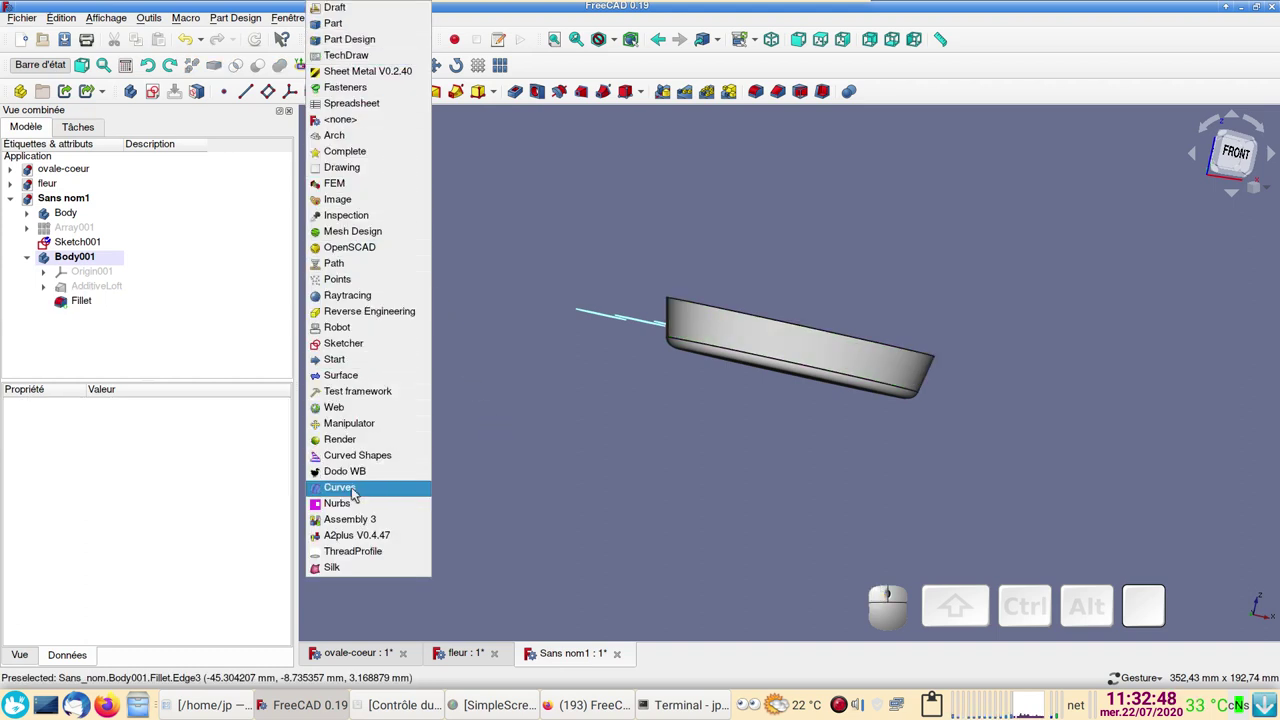
{"action": "left_click", "coordinate": [357, 490]}
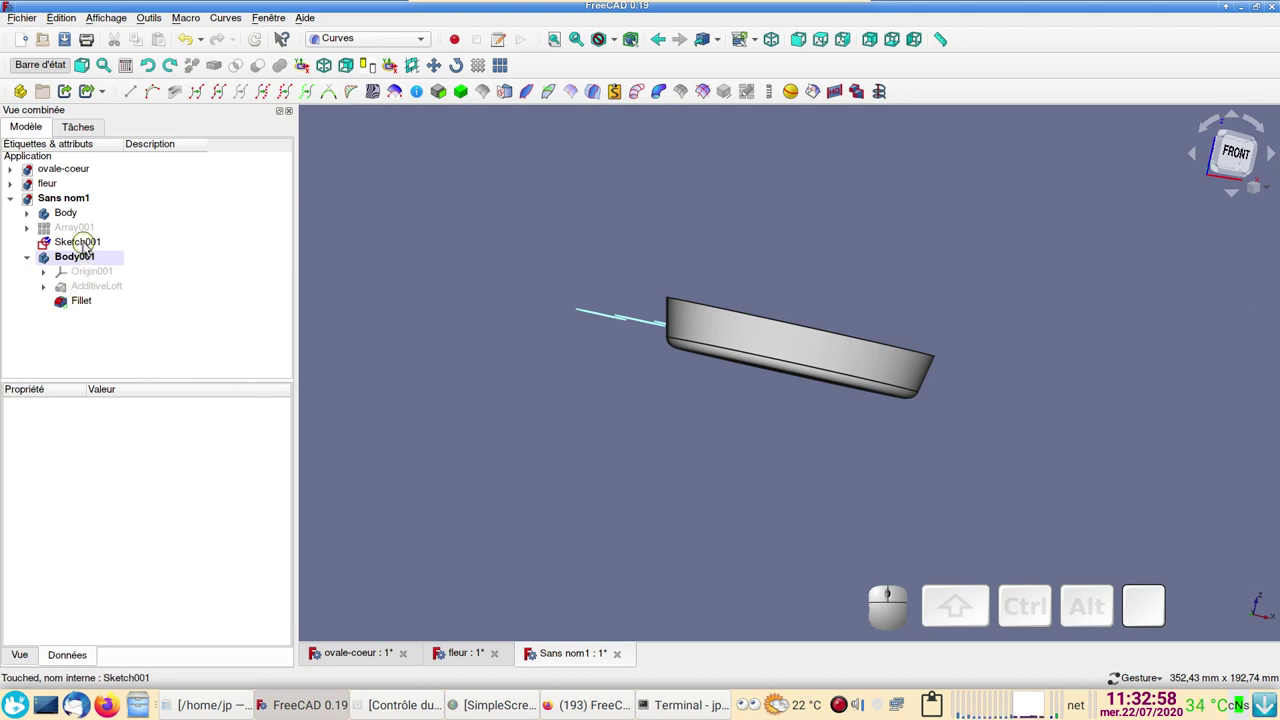
{"action": "left_click", "coordinate": [89, 246]}
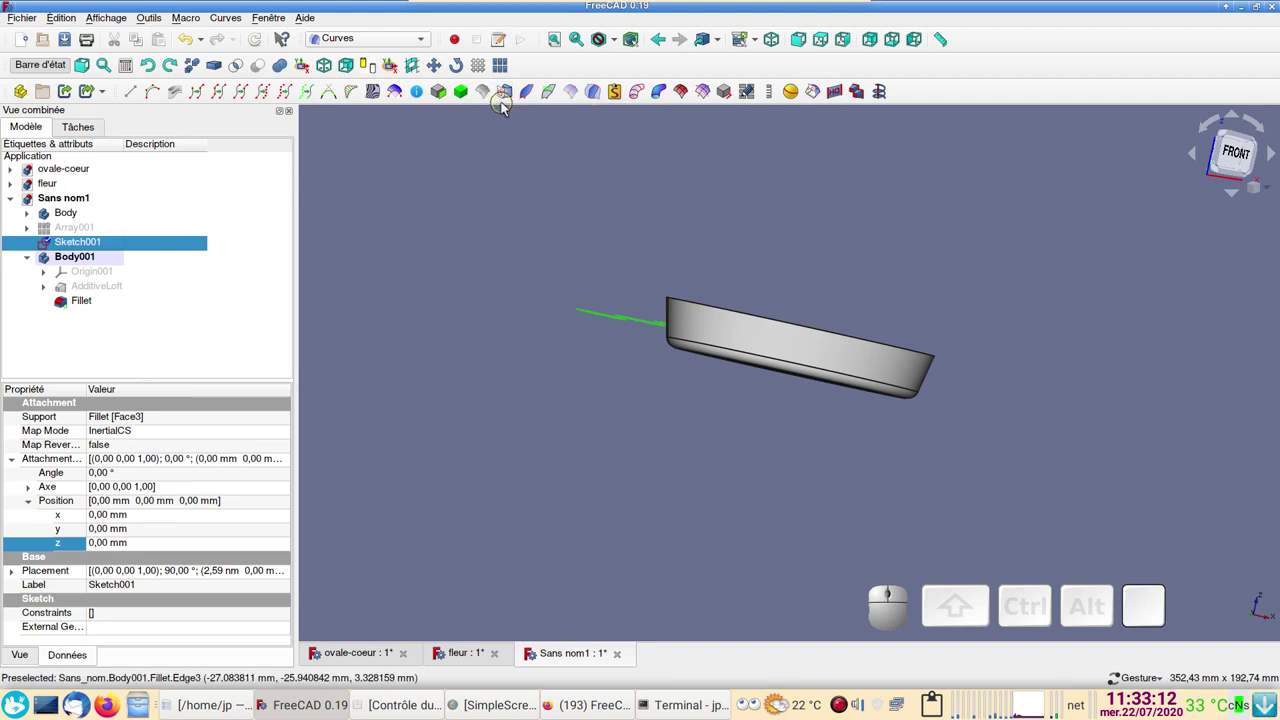
{"action": "left_click", "coordinate": [506, 98]}
{"action": "left_click_drag", "start_coordinate": [994, 368], "coordinate": [820, 426]}
{"action": "scroll", "scroll_direction": "up", "scroll_amount": 3}
{"action": "left_click_drag", "start_coordinate": [697, 460], "coordinate": [750, 428]}
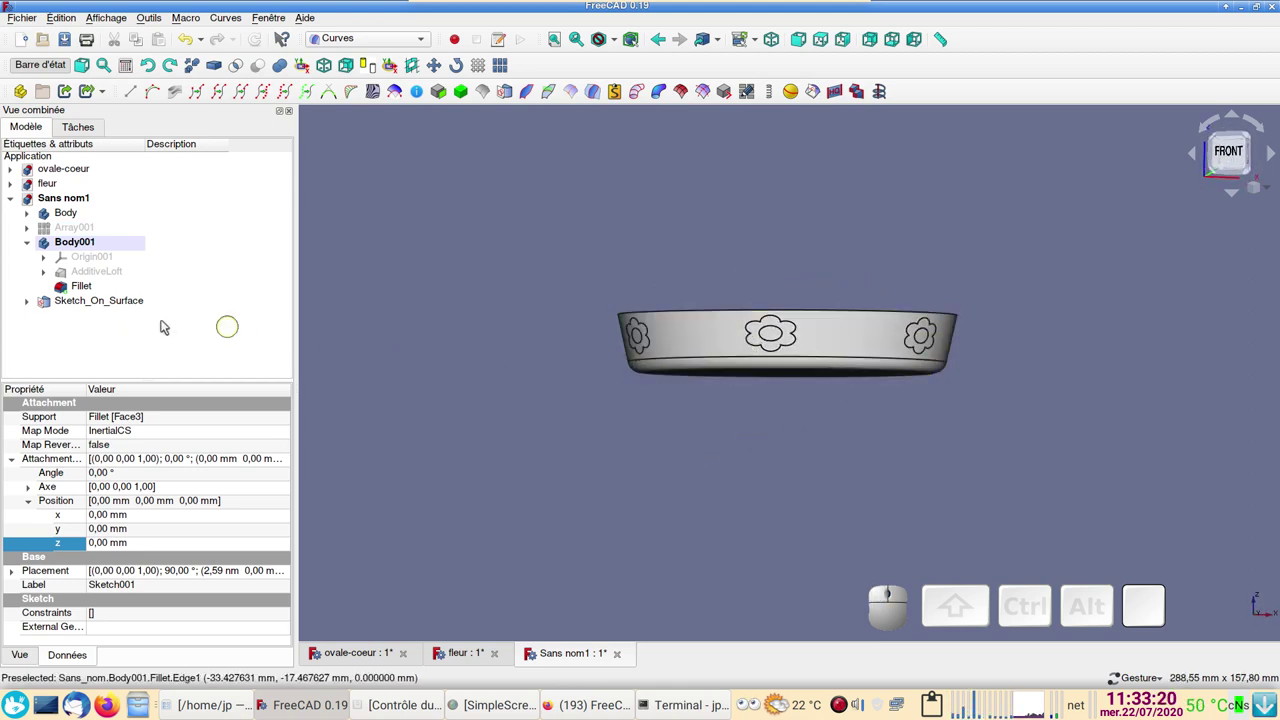
- Reopen Sketch001 inside Sketch_On_Surface and bring the flower profiles into view
{"action": "left_click", "coordinate": [36, 308]}
{"action": "left_click", "coordinate": [94, 319]}
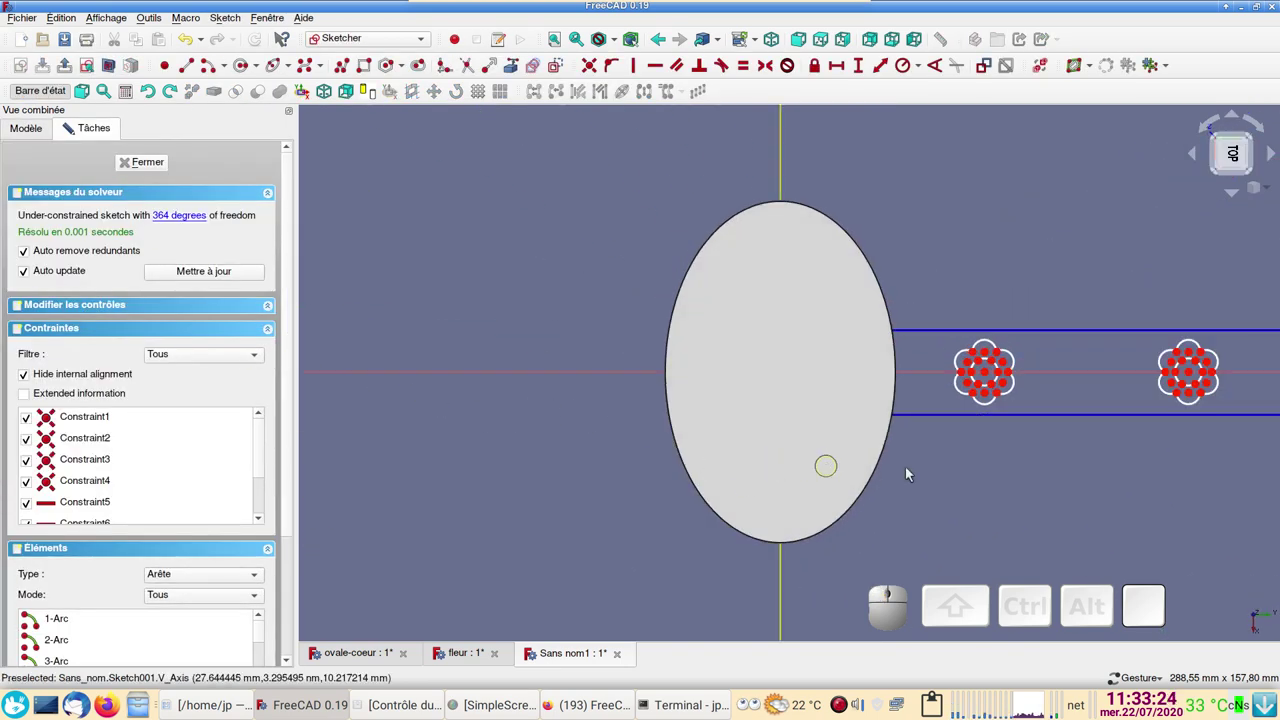
{"action": "scroll", "scroll_direction": "up", "scroll_amount": 3}
{"action": "left_click_drag", "start_coordinate": [972, 495], "coordinate": [575, 437]}
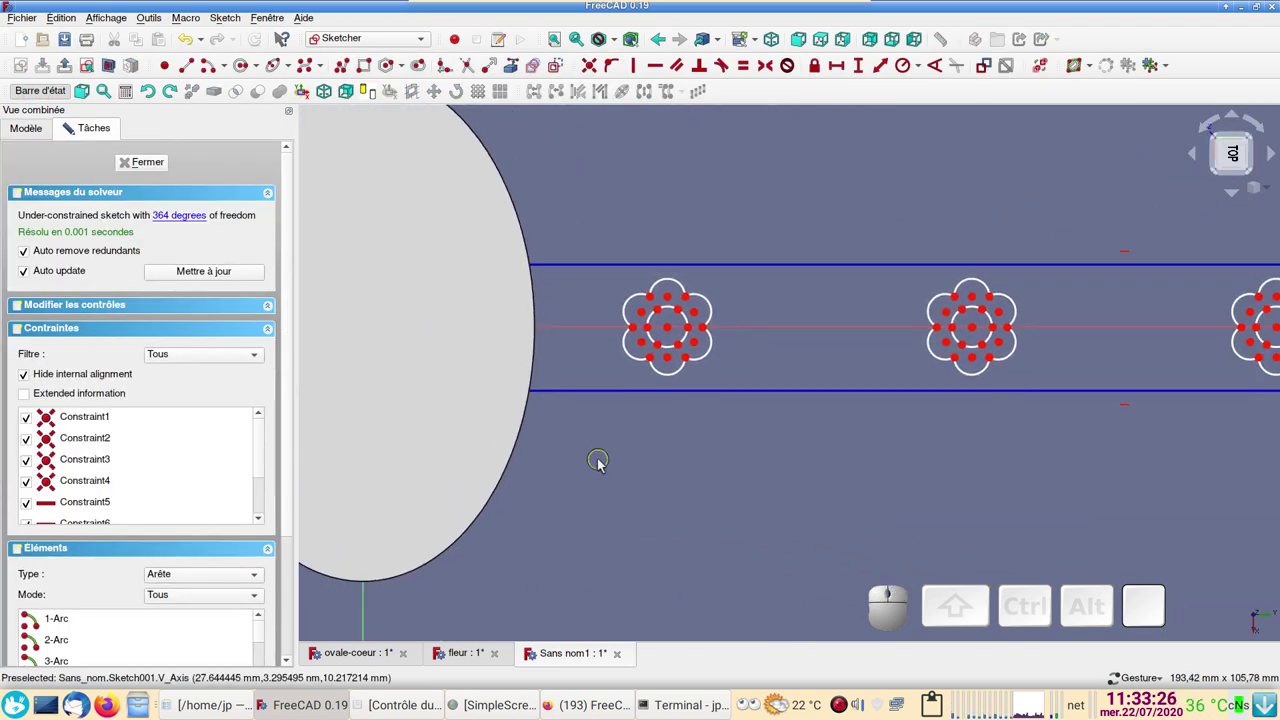
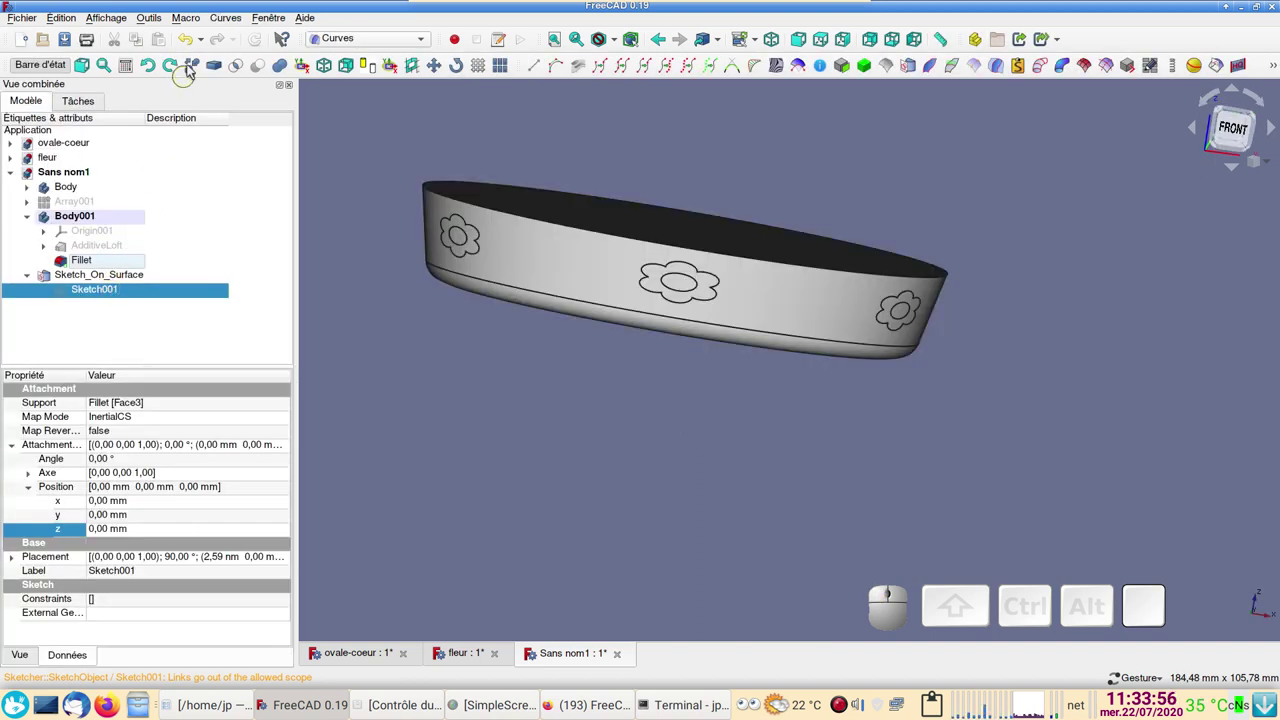
- Recompute the document so the enlarged flower outlines rewrap onto the dish wall
{"action": "left_click", "coordinate": [192, 44]}
{"action": "left_click", "coordinate": [192, 44]}
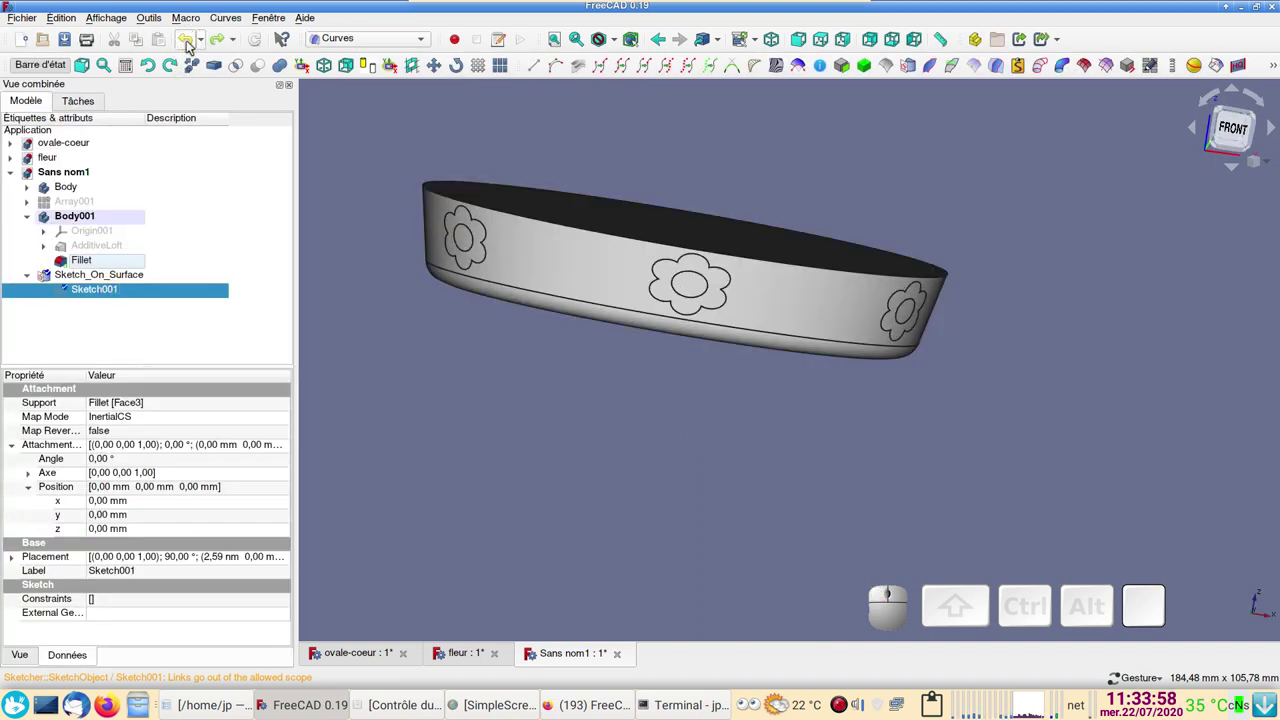
{"action": "scroll", "scroll_direction": "down", "scroll_amount": 3}
{"action": "scroll", "scroll_direction": "up", "scroll_amount": 3}
- Set the Sketch_On_Surface Thickness property to 2 mm so the flowers stand proud
{"action": "left_click_drag", "start_coordinate": [724, 458], "coordinate": [746, 454]}
{"action": "scroll", "scroll_direction": "up", "scroll_amount": 3}
{"action": "left_click", "coordinate": [98, 280]}
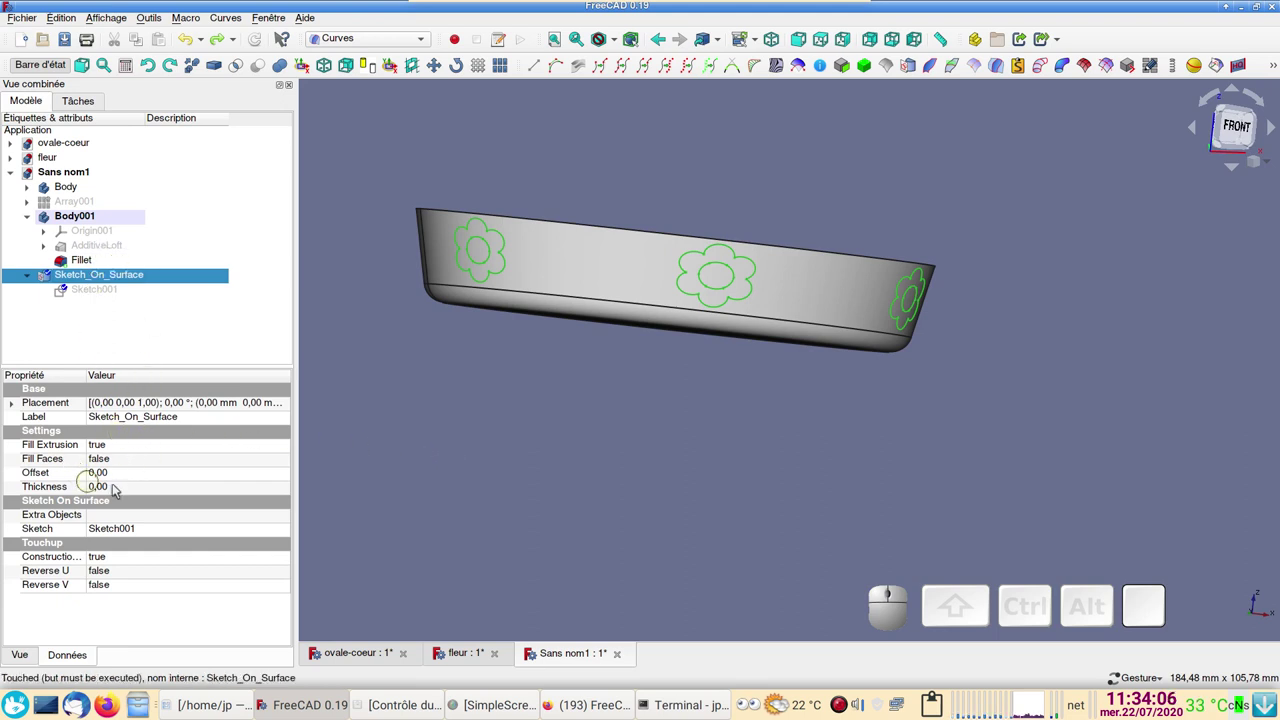
{"action": "left_click", "coordinate": [139, 491]}
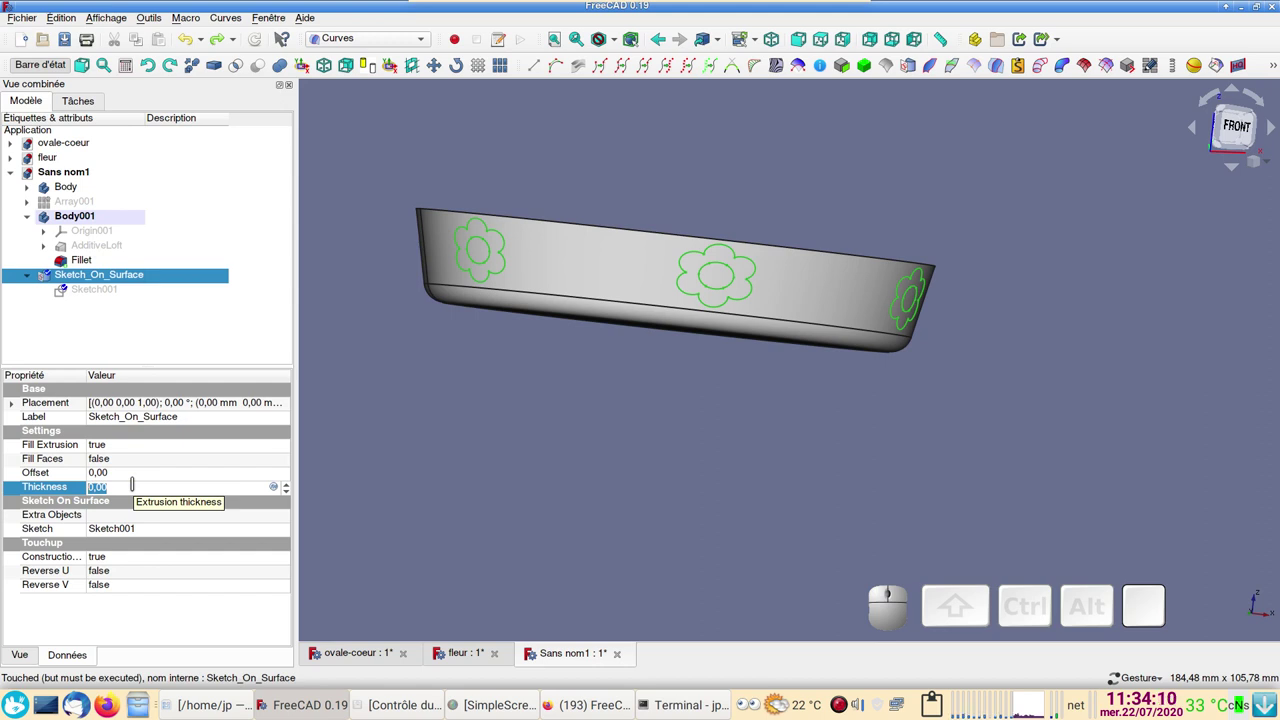
{"action": "key", "text": "KP_2"}
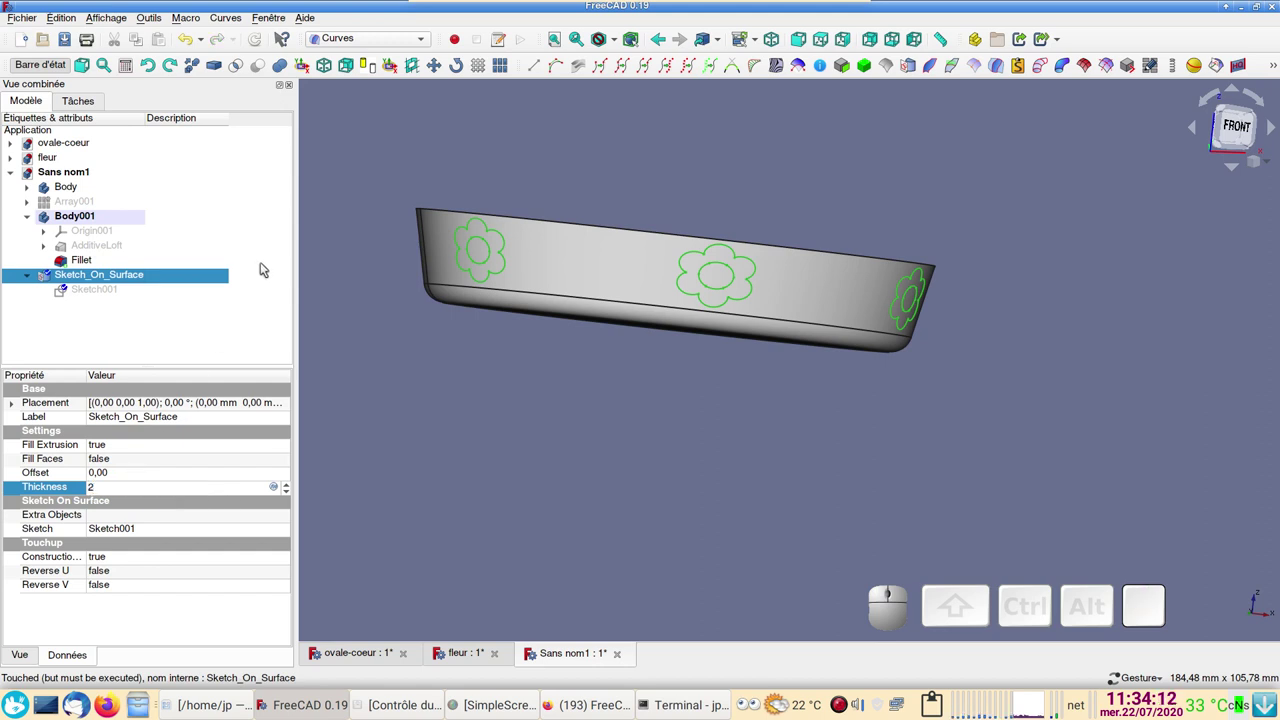
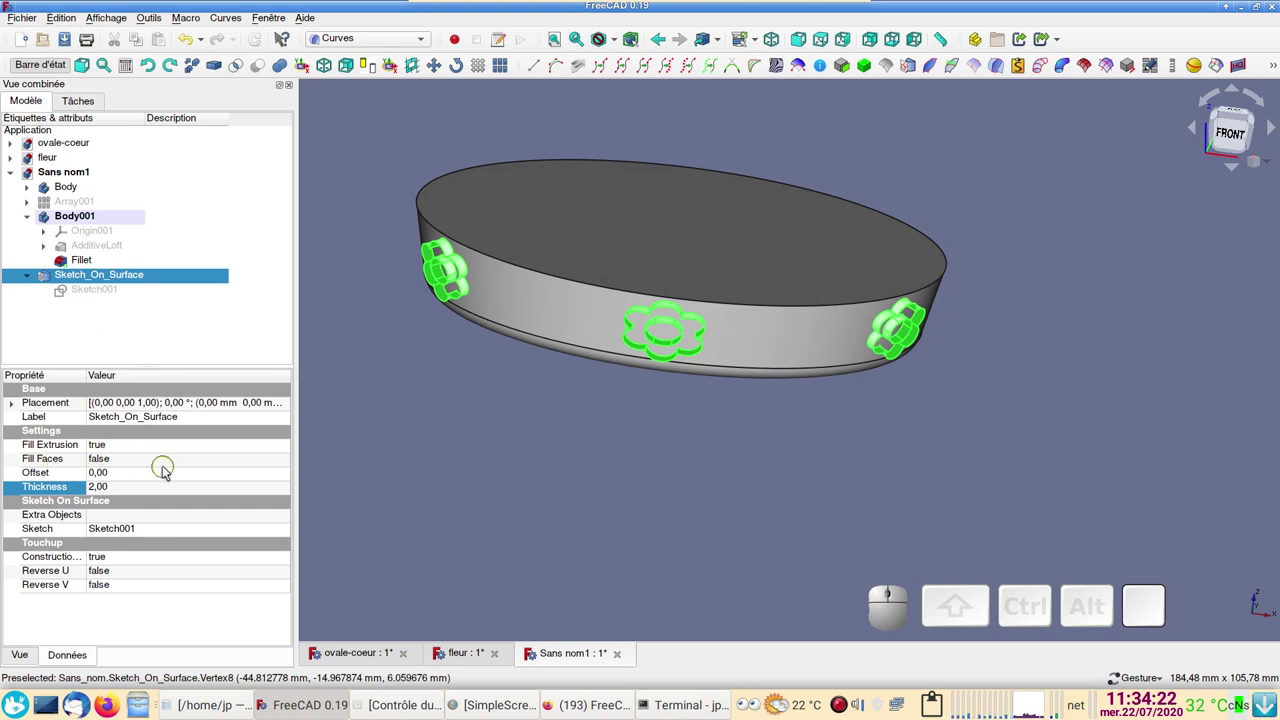
- Set Fill Faces to true and recompute so the flowers become solid raised rings
{"action": "left_click", "coordinate": [155, 462]}
{"action": "left_click", "coordinate": [155, 462]}
{"action": "left_click", "coordinate": [158, 475]}
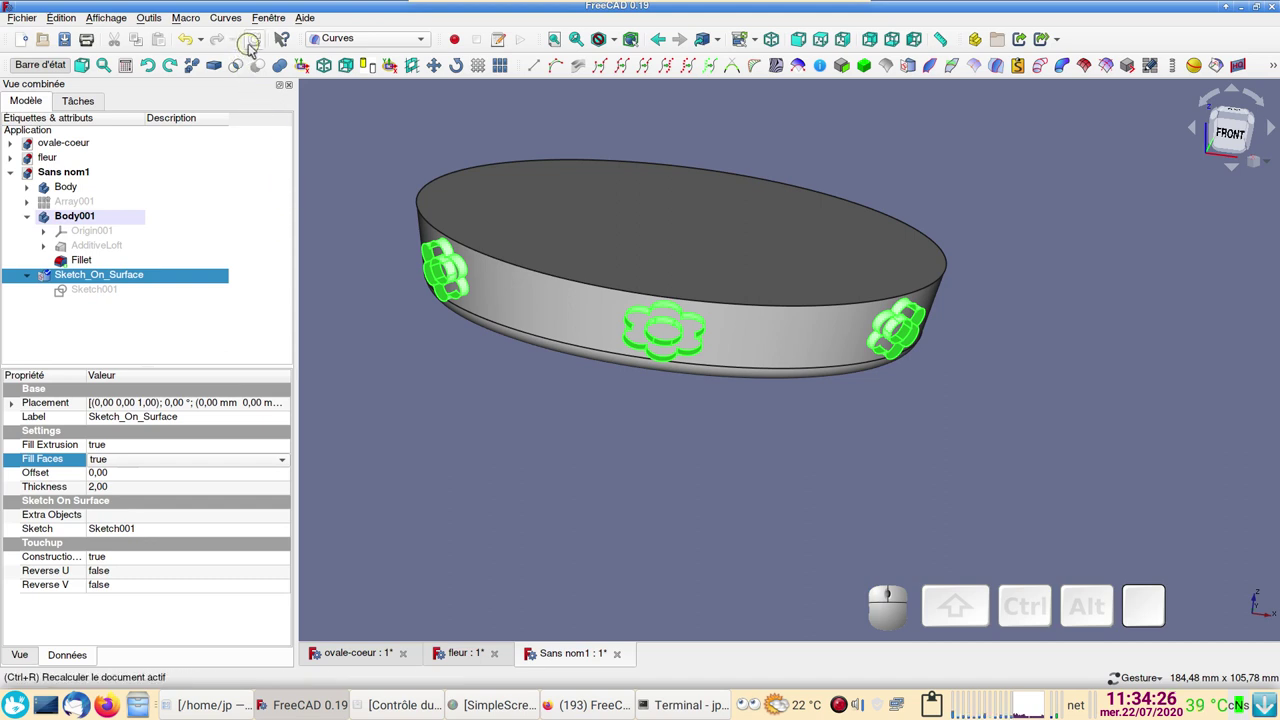
{"action": "left_click", "coordinate": [255, 44]}
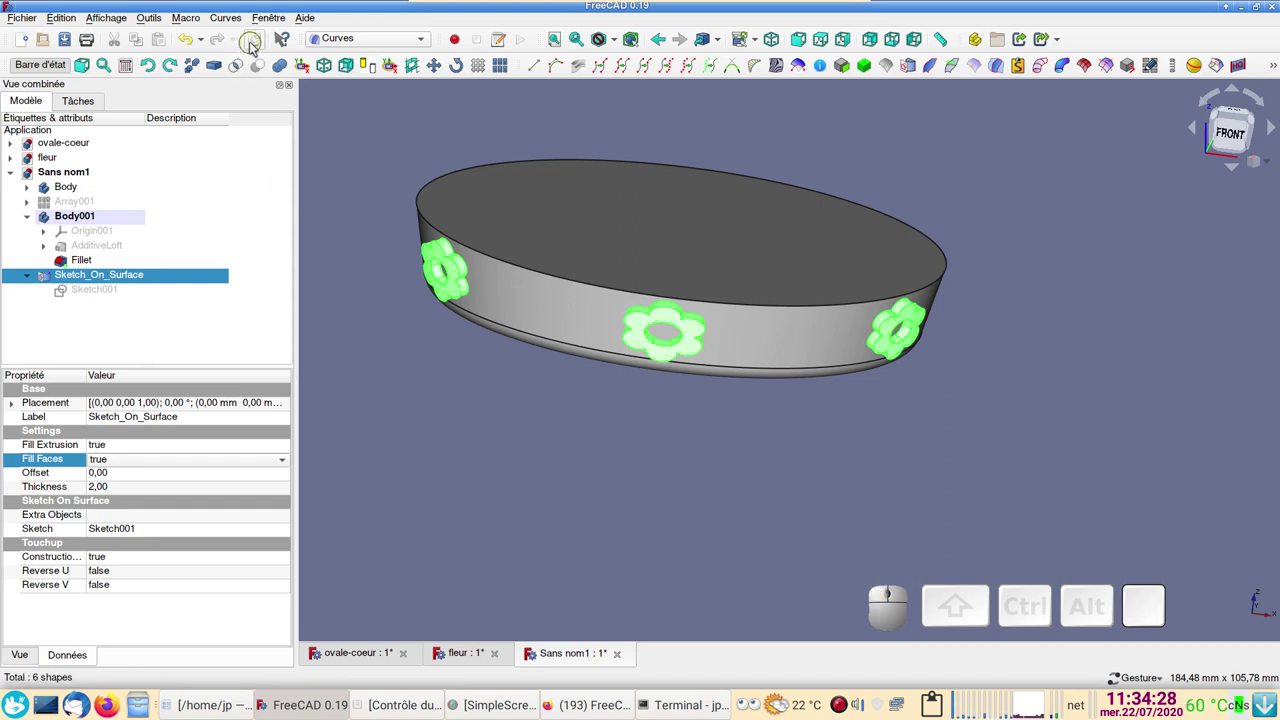
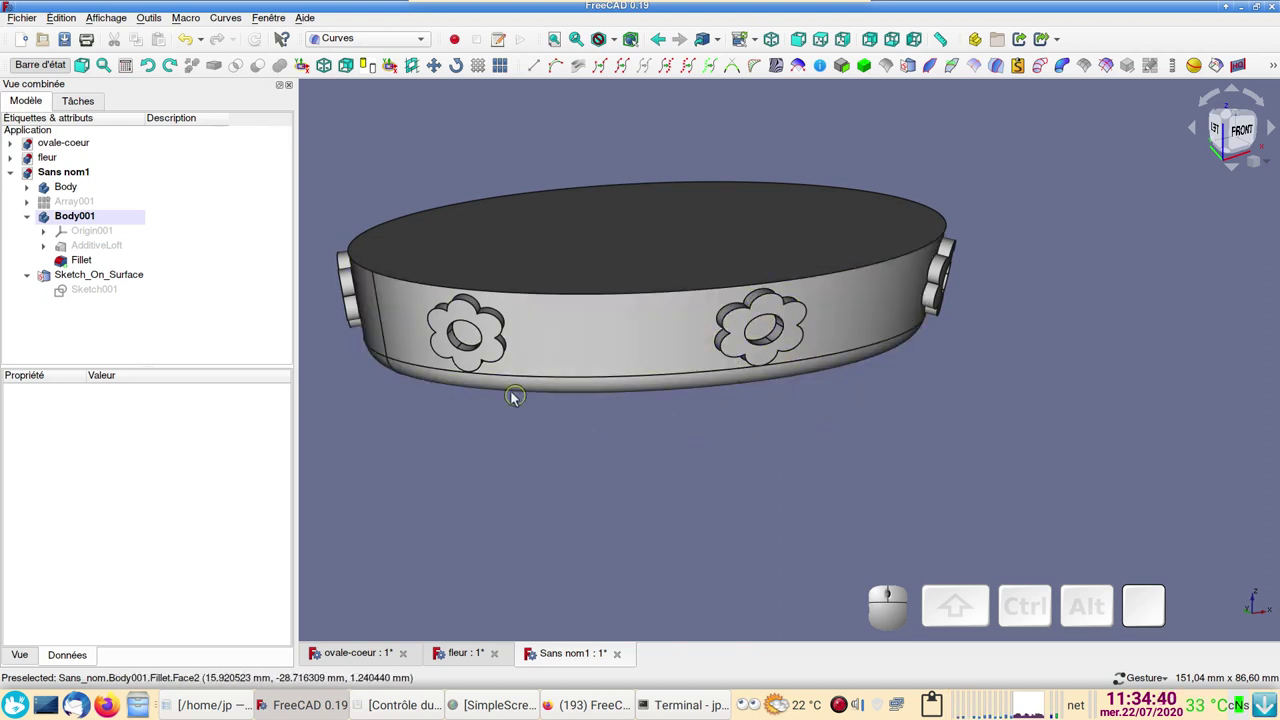
- Inspect the raised flower rings from several angles, then switch to the Part workbench
{"action": "left_click", "coordinate": [473, 355]}
{"action": "left_click", "coordinate": [770, 351]}
{"action": "left_click", "coordinate": [1003, 447]}
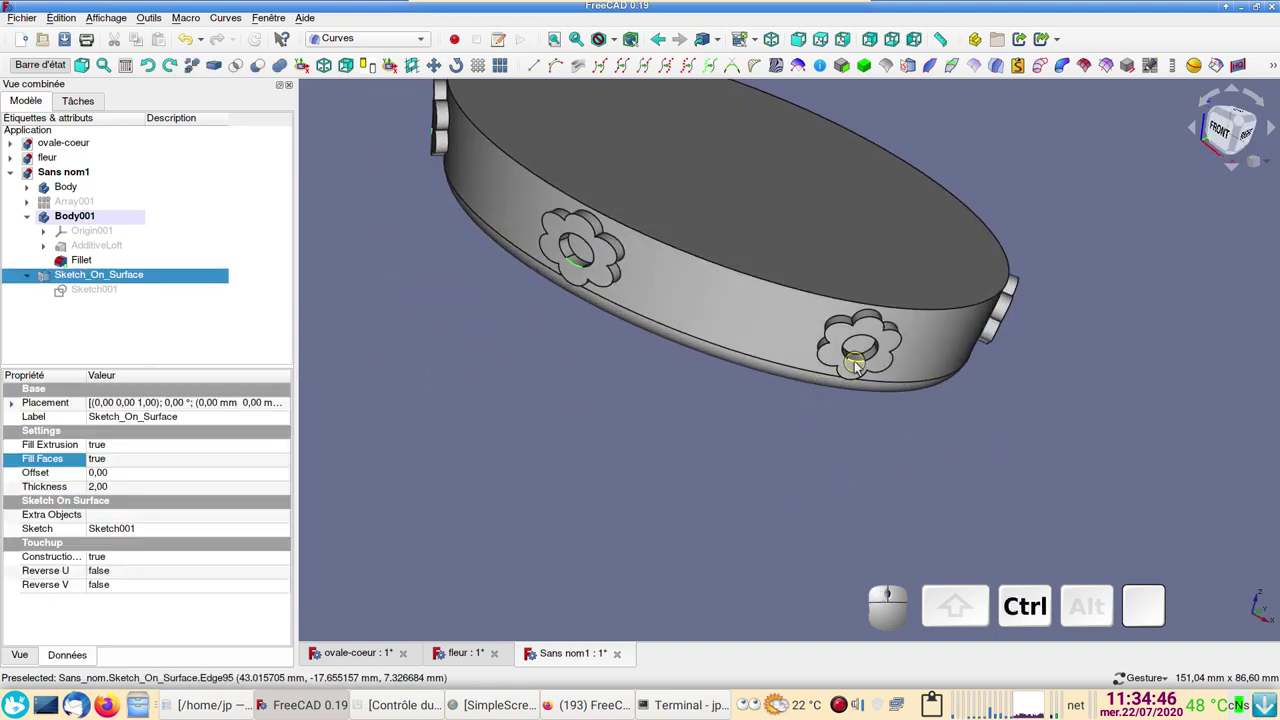
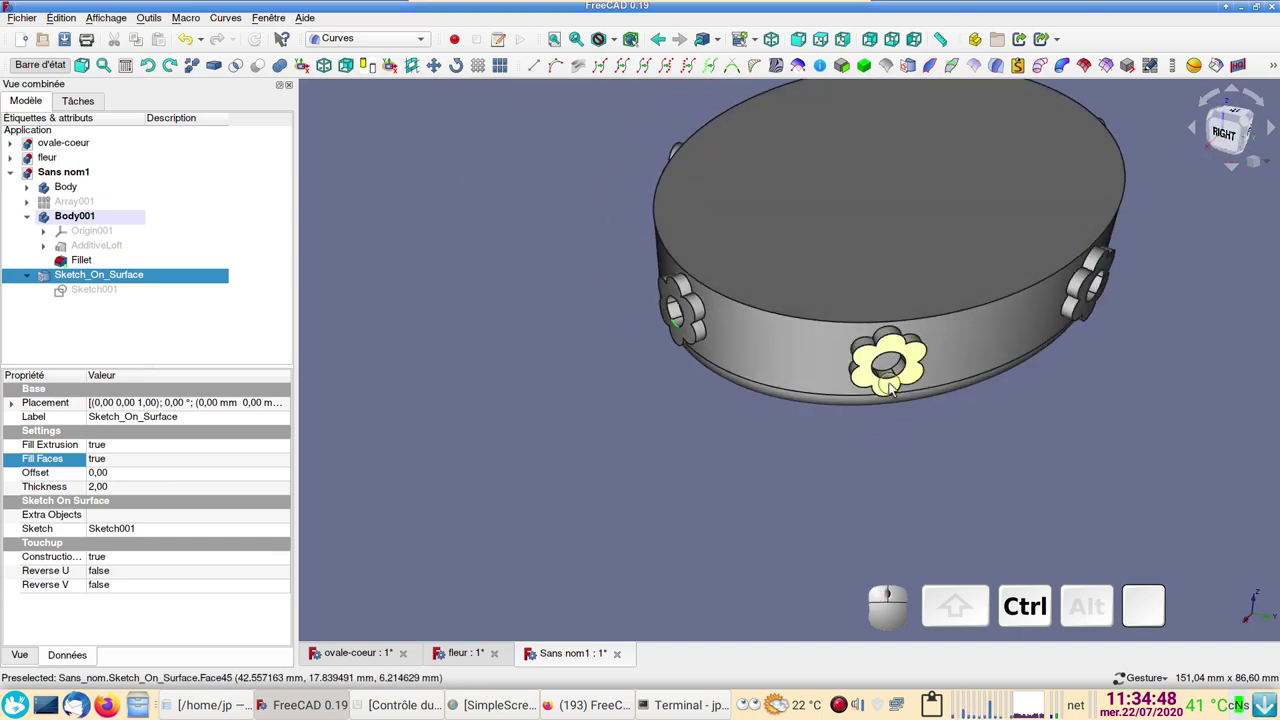
{"action": "left_click", "coordinate": [892, 382]}
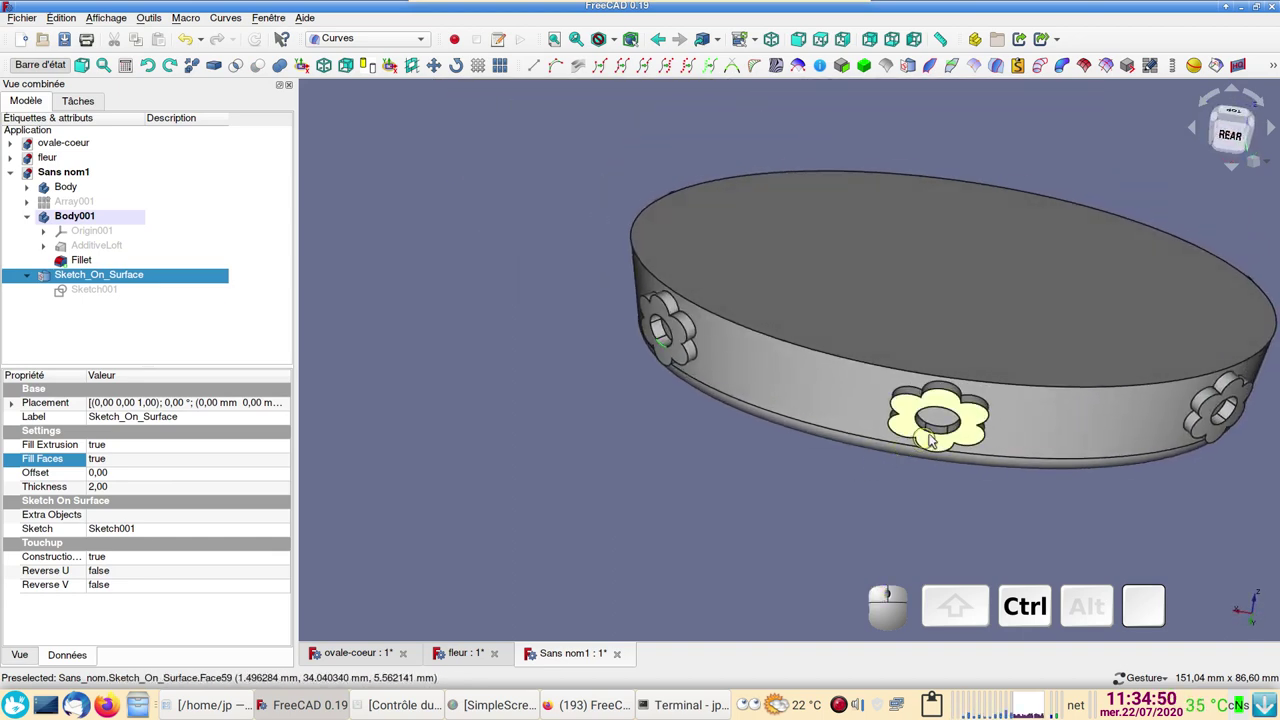
{"action": "left_click", "coordinate": [941, 436]}
{"action": "left_click_drag", "start_coordinate": [1141, 487], "coordinate": [837, 370]}
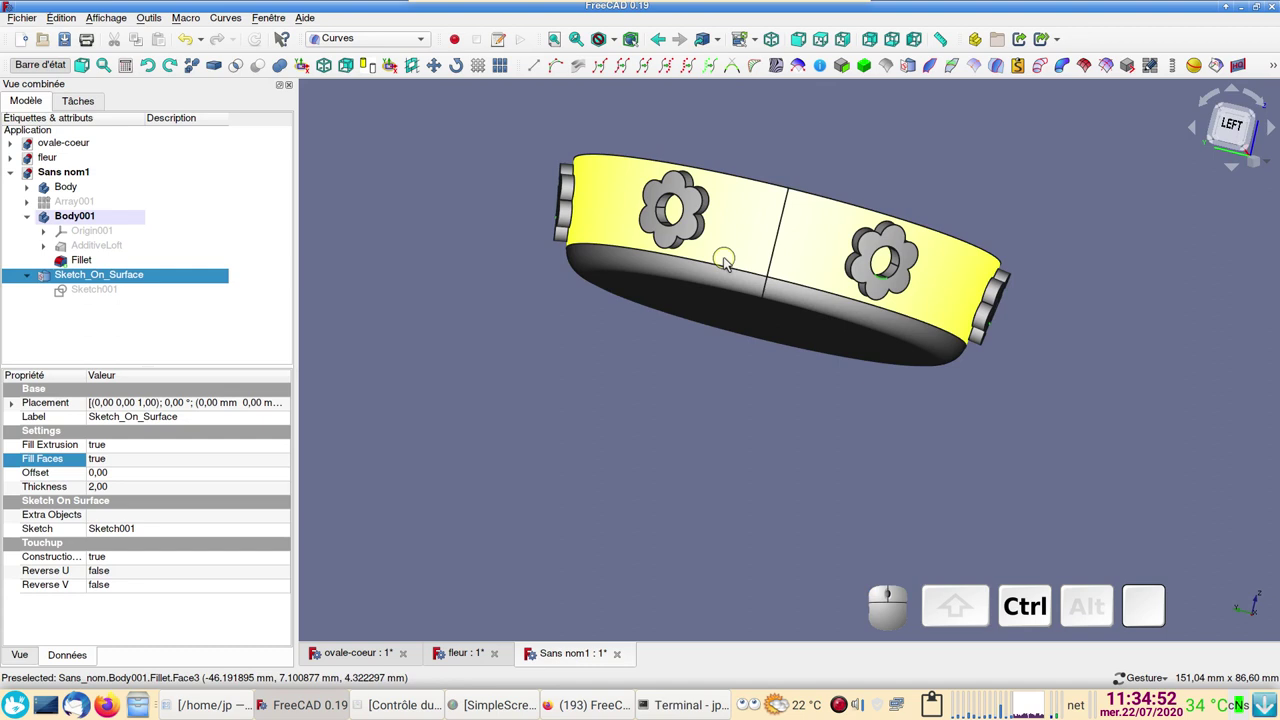
{"action": "left_click", "coordinate": [669, 228]}
{"action": "left_click_drag", "start_coordinate": [807, 446], "coordinate": [656, 263]}
{"action": "left_click", "coordinate": [354, 42]}
{"action": "left_click", "coordinate": [356, 24]}
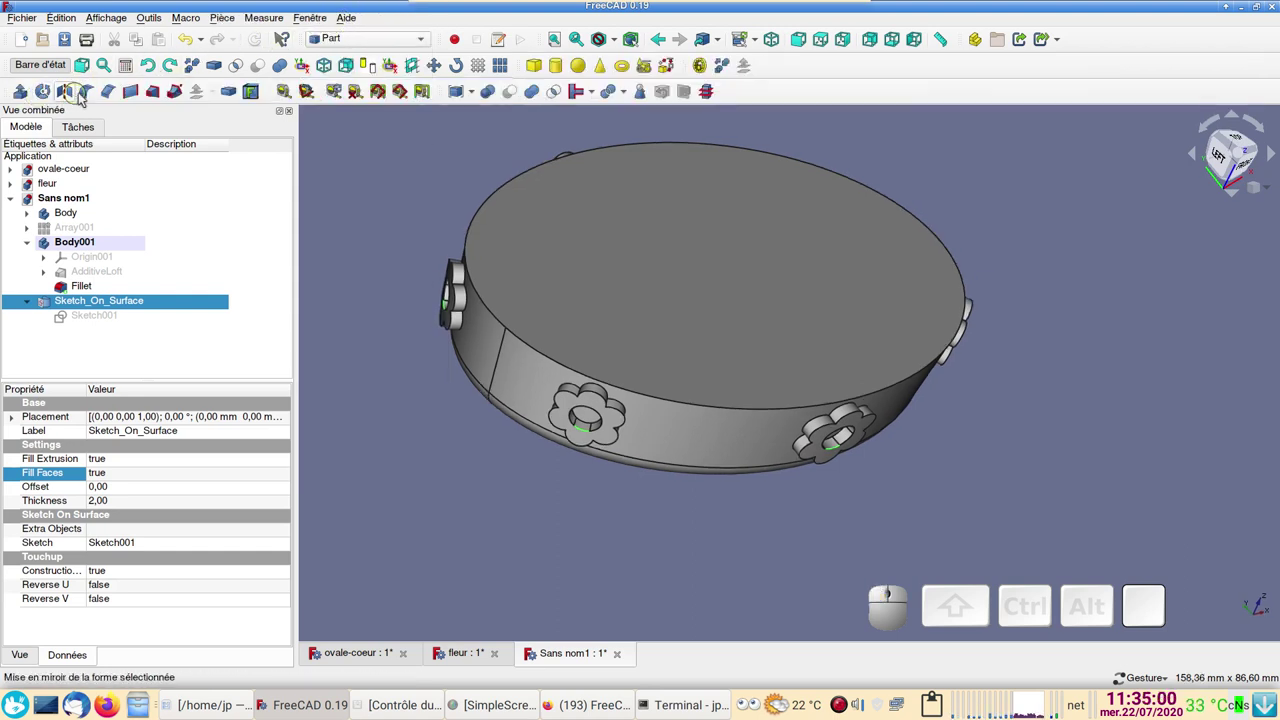
- Apply a Part Fillet of 1 mm radius to the flower rings and check the rounding
{"action": "left_click", "coordinate": [94, 95]}
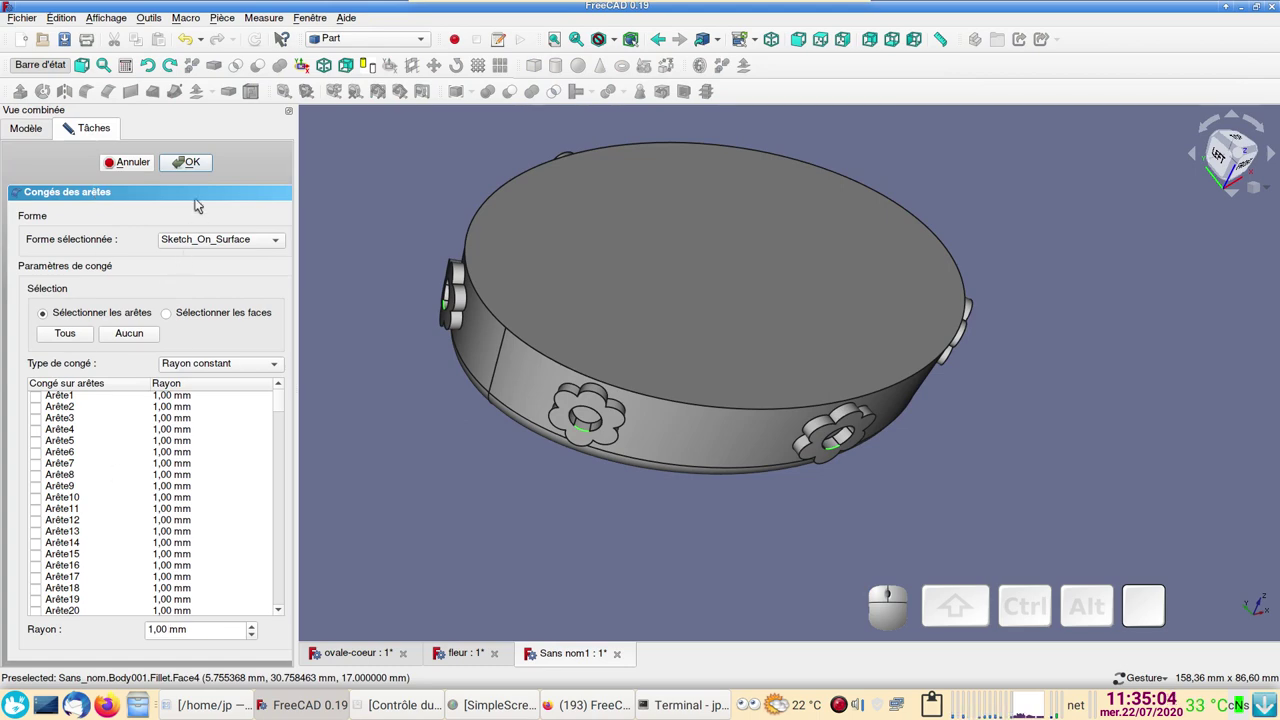
{"action": "left_click", "coordinate": [183, 160]}
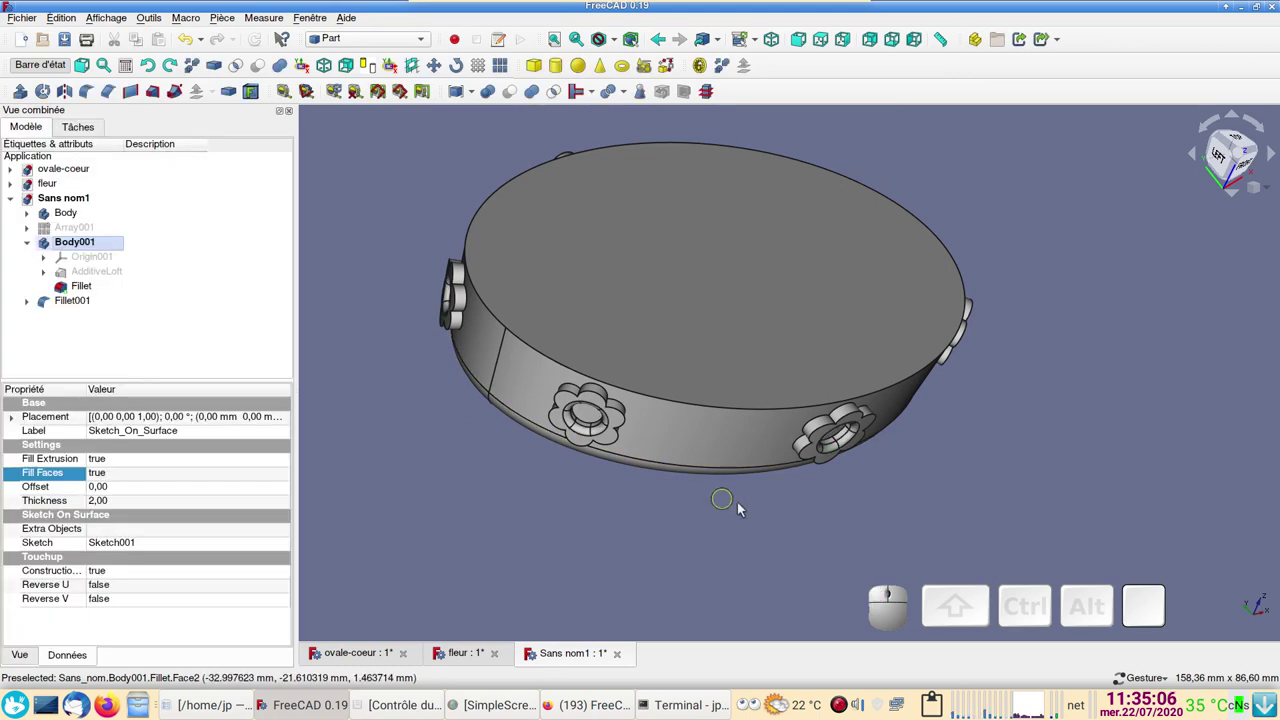
{"action": "left_click_drag", "start_coordinate": [831, 546], "coordinate": [889, 496]}
{"action": "scroll", "scroll_direction": "down", "scroll_amount": 3}
{"action": "left_click_drag", "start_coordinate": [624, 454], "coordinate": [646, 477]}
{"action": "scroll", "scroll_direction": "up", "scroll_amount": 3}
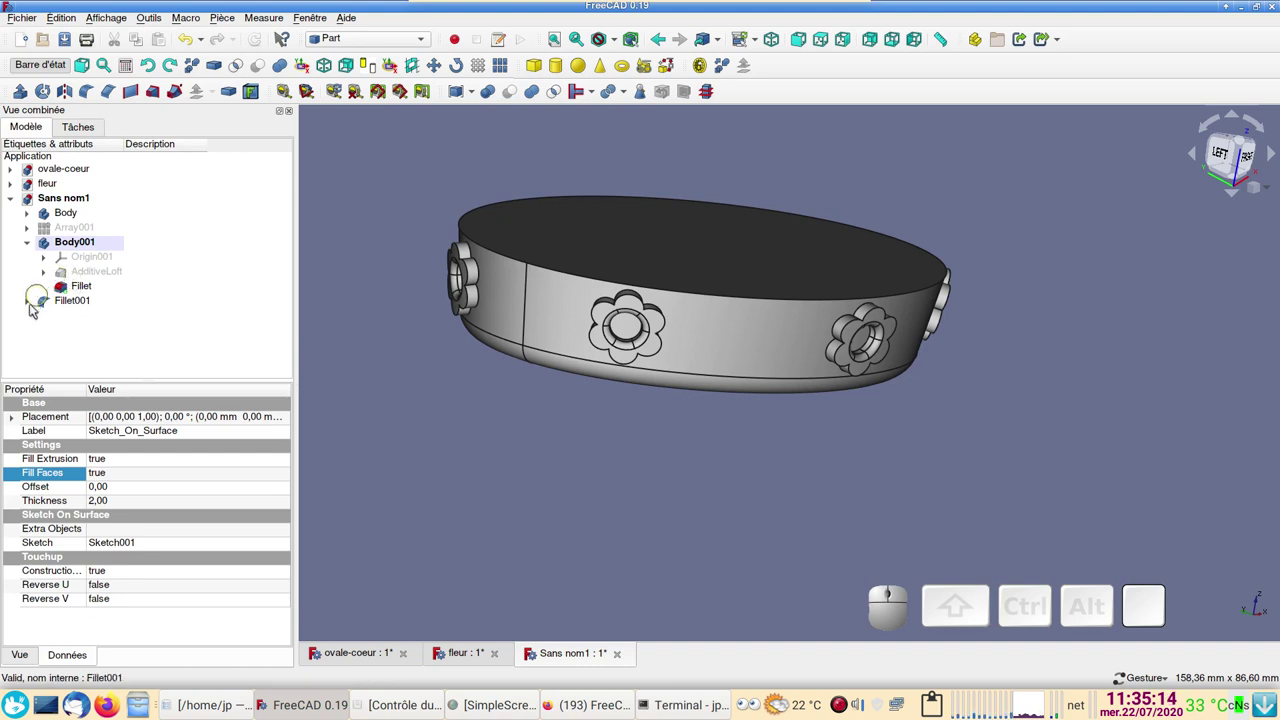
- Select Sketch_On_Surface inside Fillet001 and start editing its Offset property
{"action": "left_click", "coordinate": [34, 306]}
{"action": "left_click", "coordinate": [96, 325]}
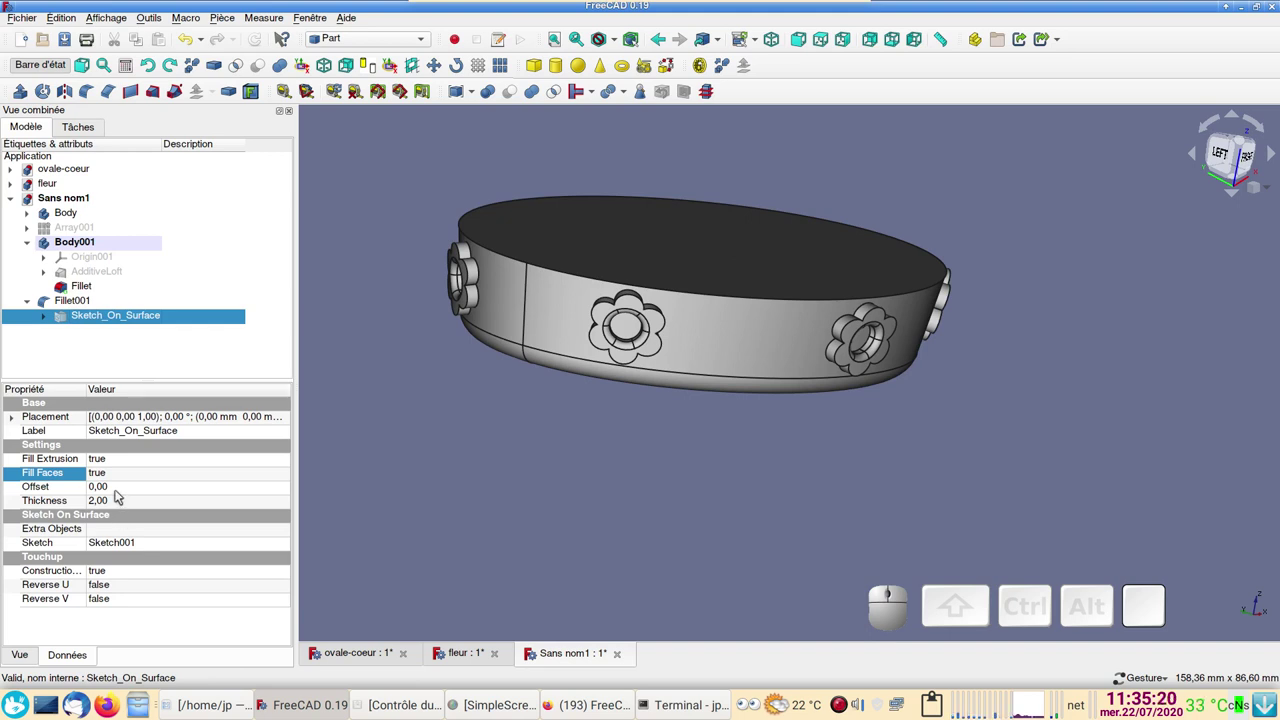
{"action": "left_click", "coordinate": [124, 488]}
- Enter -1 mm as the flower rings' surface offset
{"action": "key", "text": "KP_Subtract"}
{"action": "key", "text": "KP_1"}
{"action": "key", "text": "KP_Enter"}
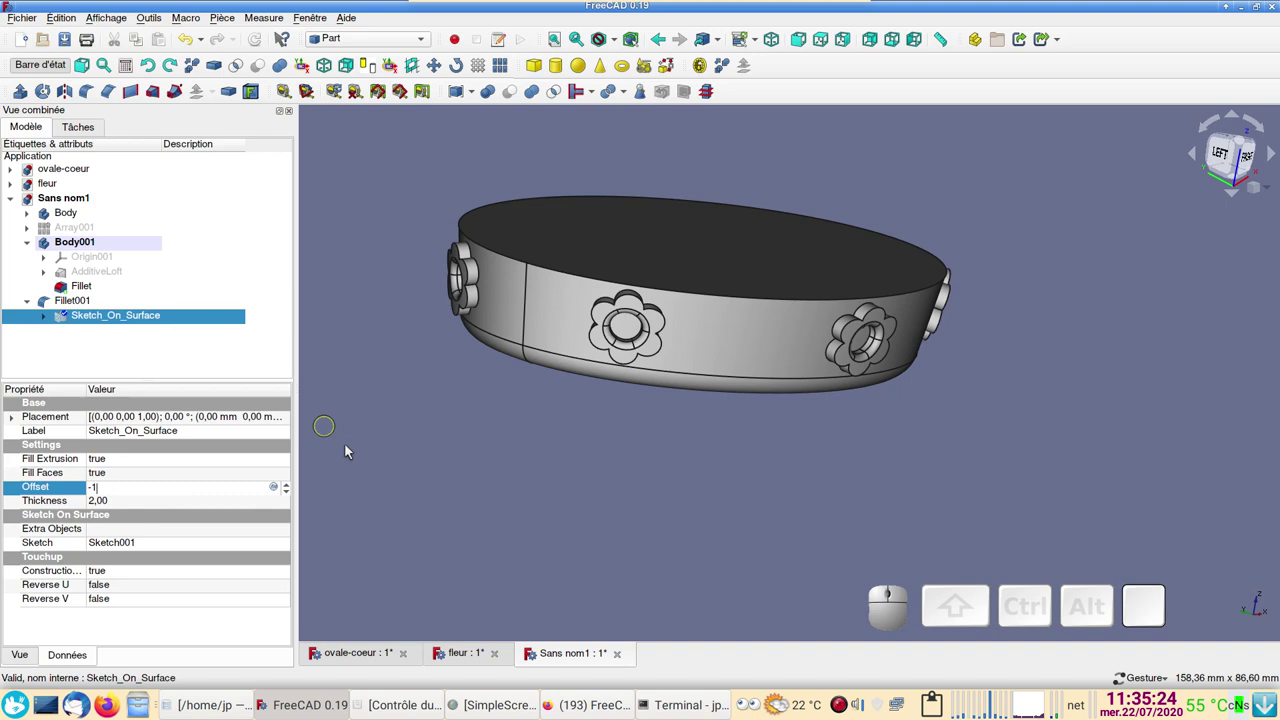
- Select a flower ring face and bring up its Display properties panel
{"action": "left_click_drag", "start_coordinate": [830, 430], "coordinate": [634, 450]}
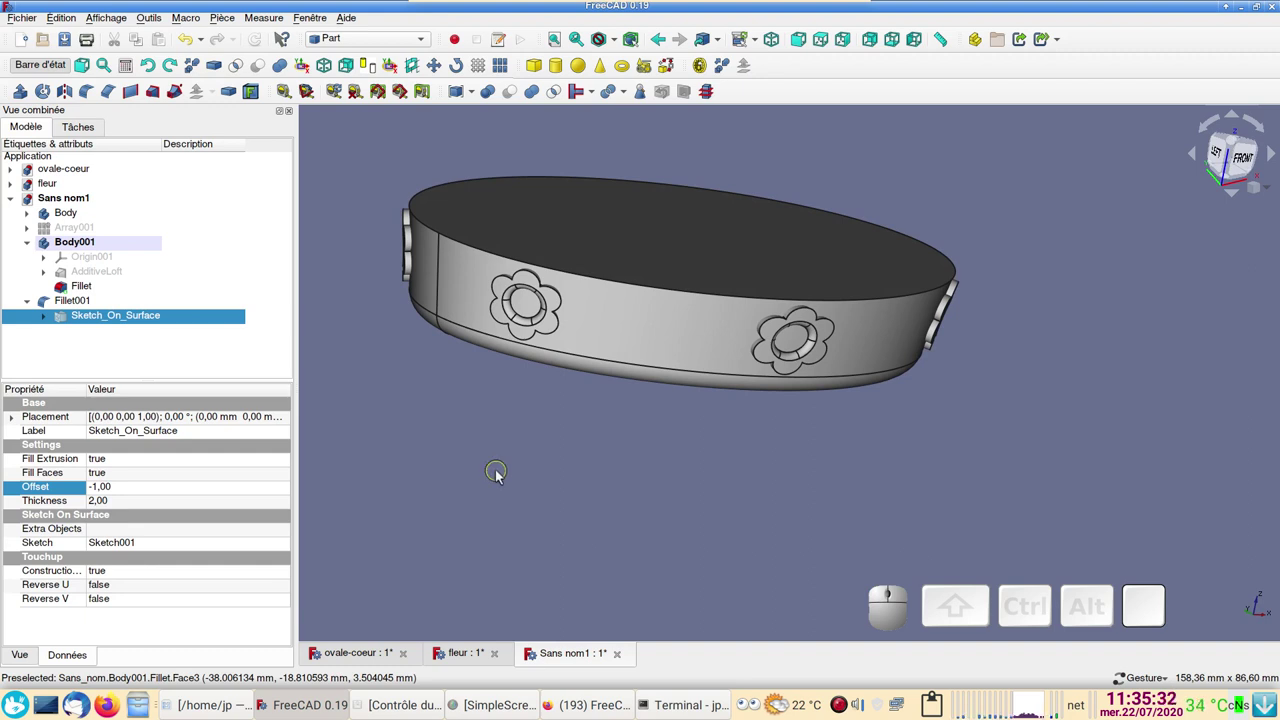
{"action": "left_click", "coordinate": [553, 333]}
{"action": "key", "text": "ctrl+d"}
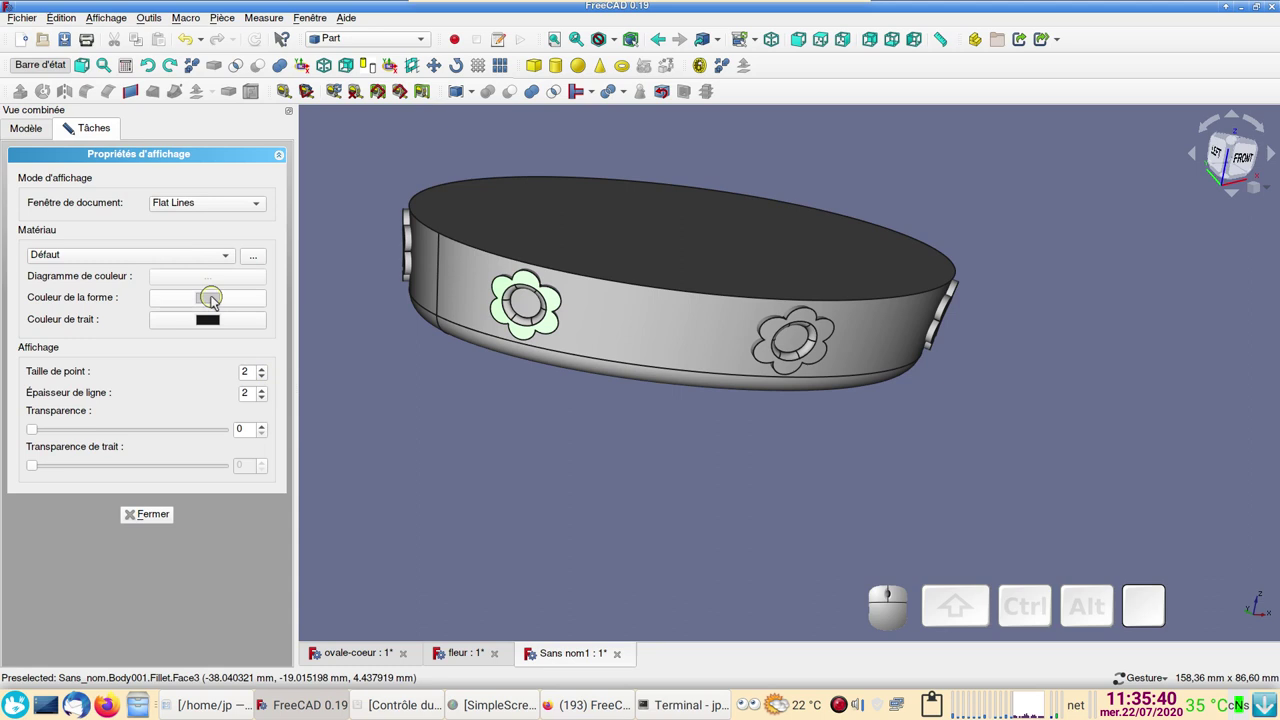
- Set the flower rings' shape colour to cyan and close their appearance panel
{"action": "left_click", "coordinate": [217, 300]}
{"action": "left_click", "coordinate": [593, 251]}
{"action": "left_click", "coordinate": [789, 450]}
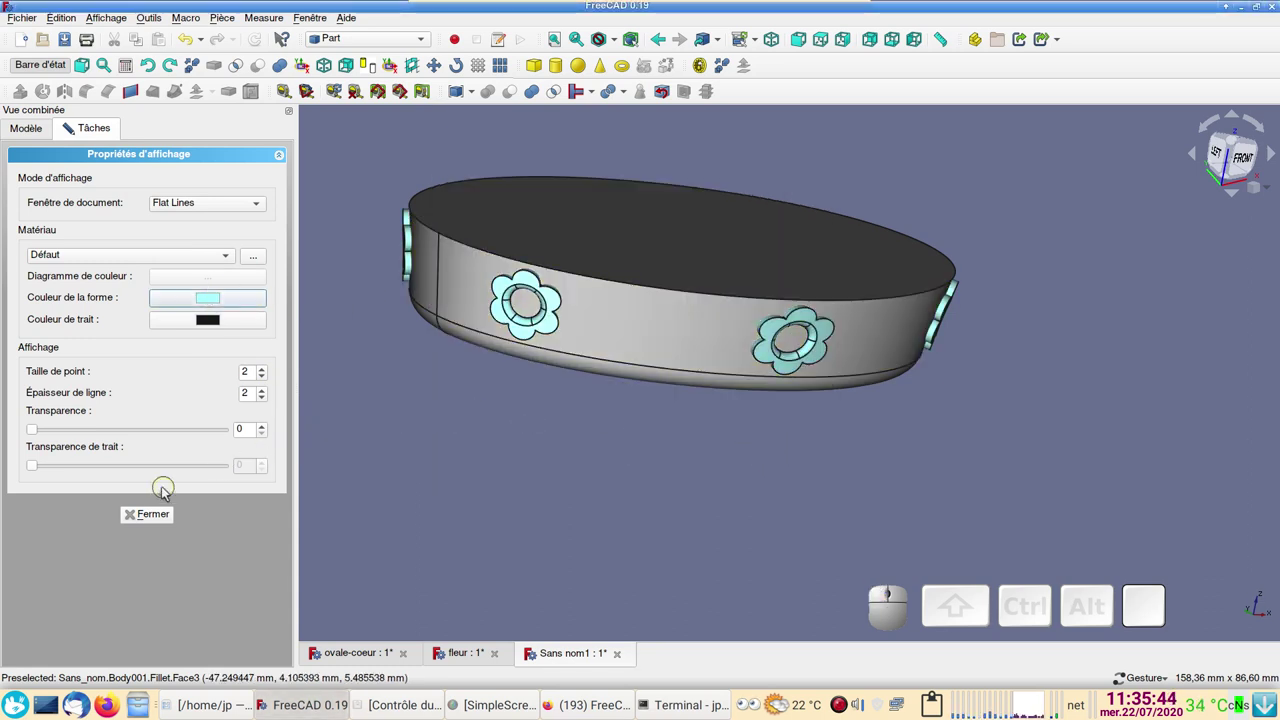
{"action": "left_click", "coordinate": [149, 523]}
- Give the dish body Shaded display mode with the Plastique brillant material
{"action": "left_click", "coordinate": [480, 531]}
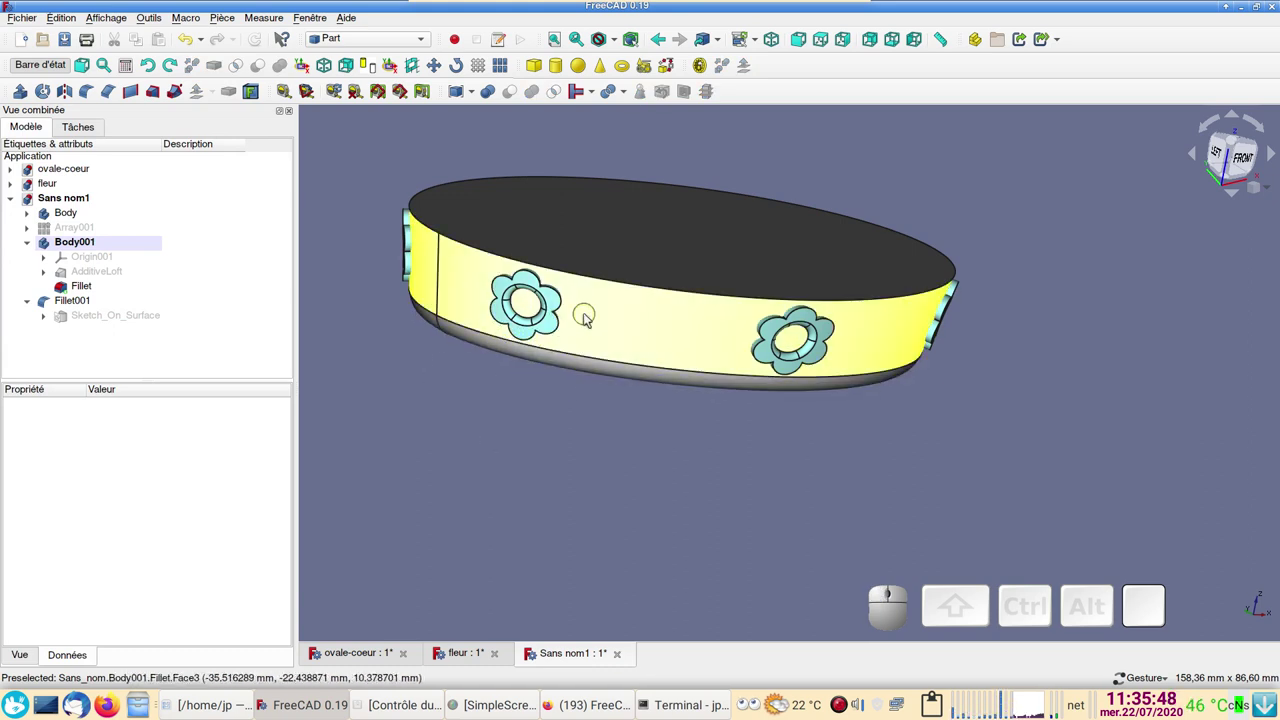
{"action": "left_click", "coordinate": [607, 326]}
{"action": "key", "text": "ctrl+d"}
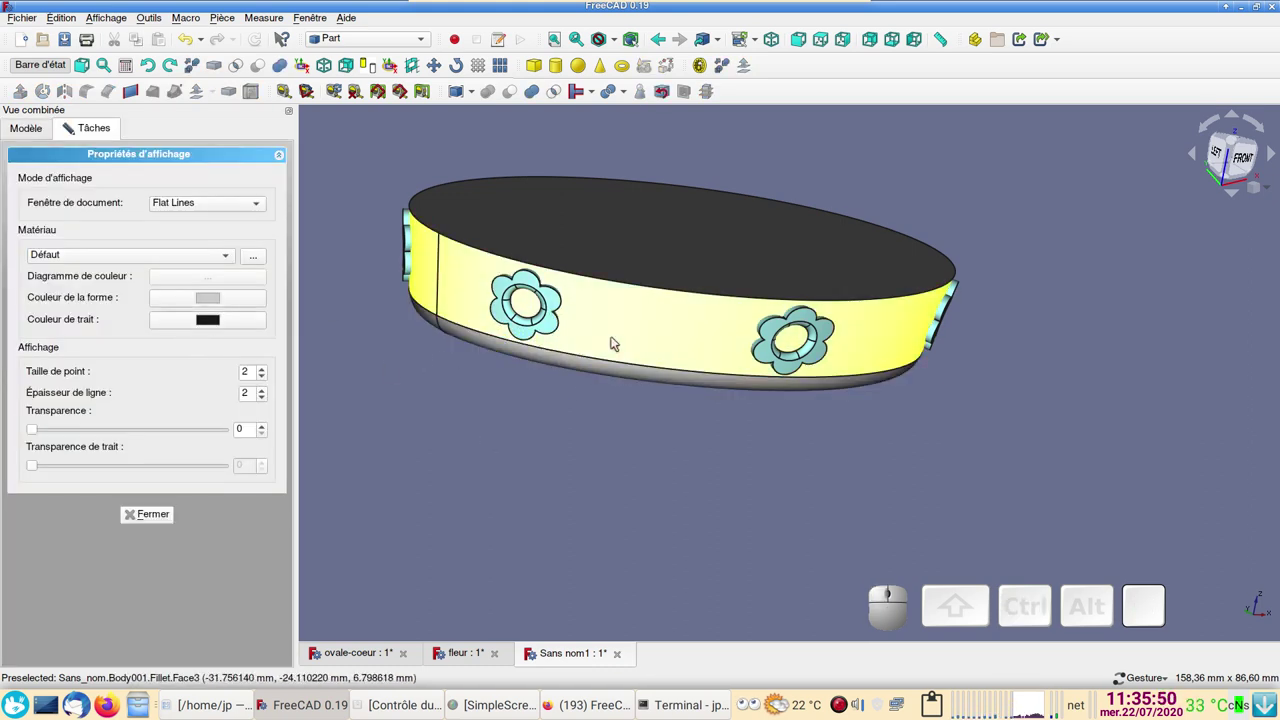
{"action": "left_click", "coordinate": [220, 207]}
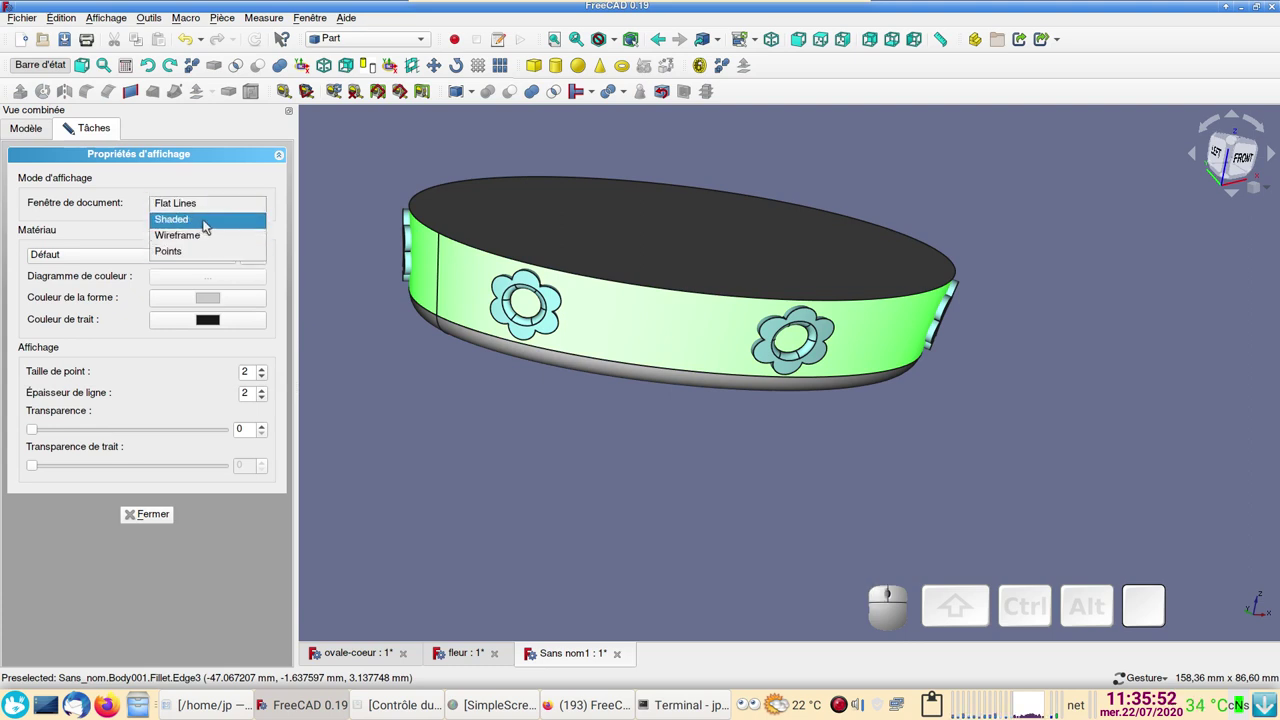
{"action": "left_click", "coordinate": [216, 185]}
{"action": "left_click", "coordinate": [222, 208]}
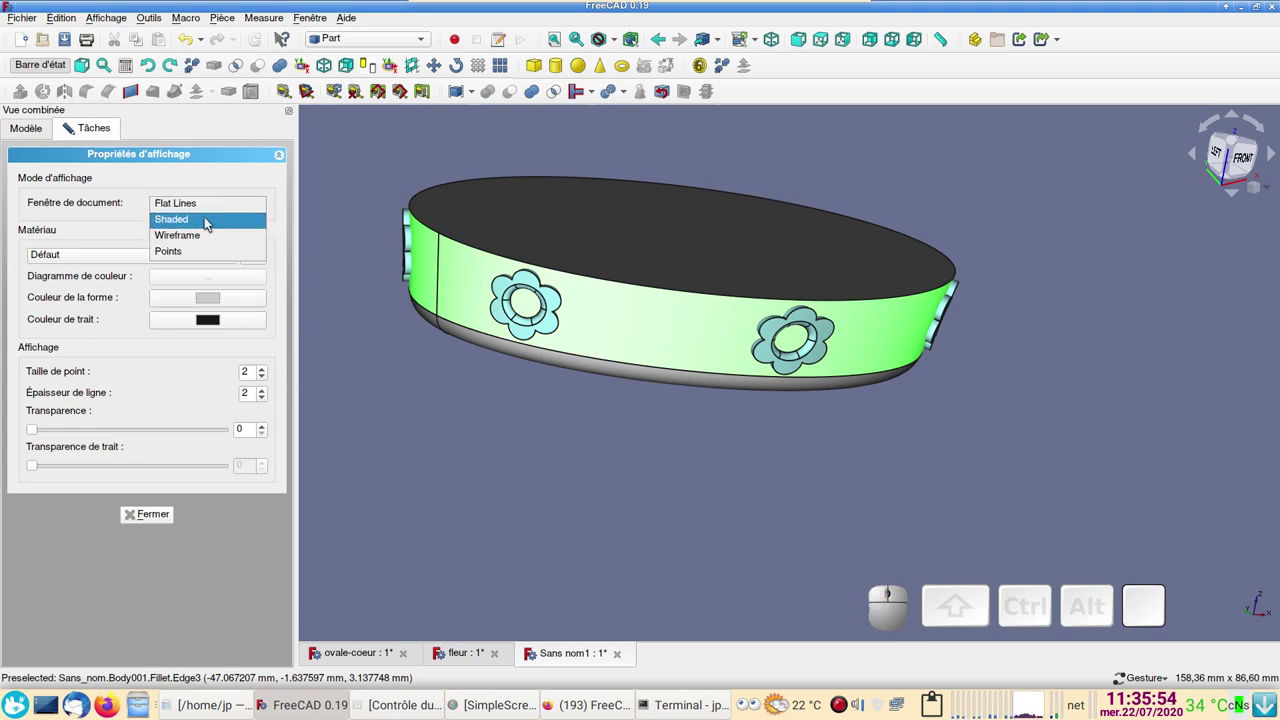
{"action": "left_click", "coordinate": [211, 224]}
{"action": "left_click", "coordinate": [186, 260]}
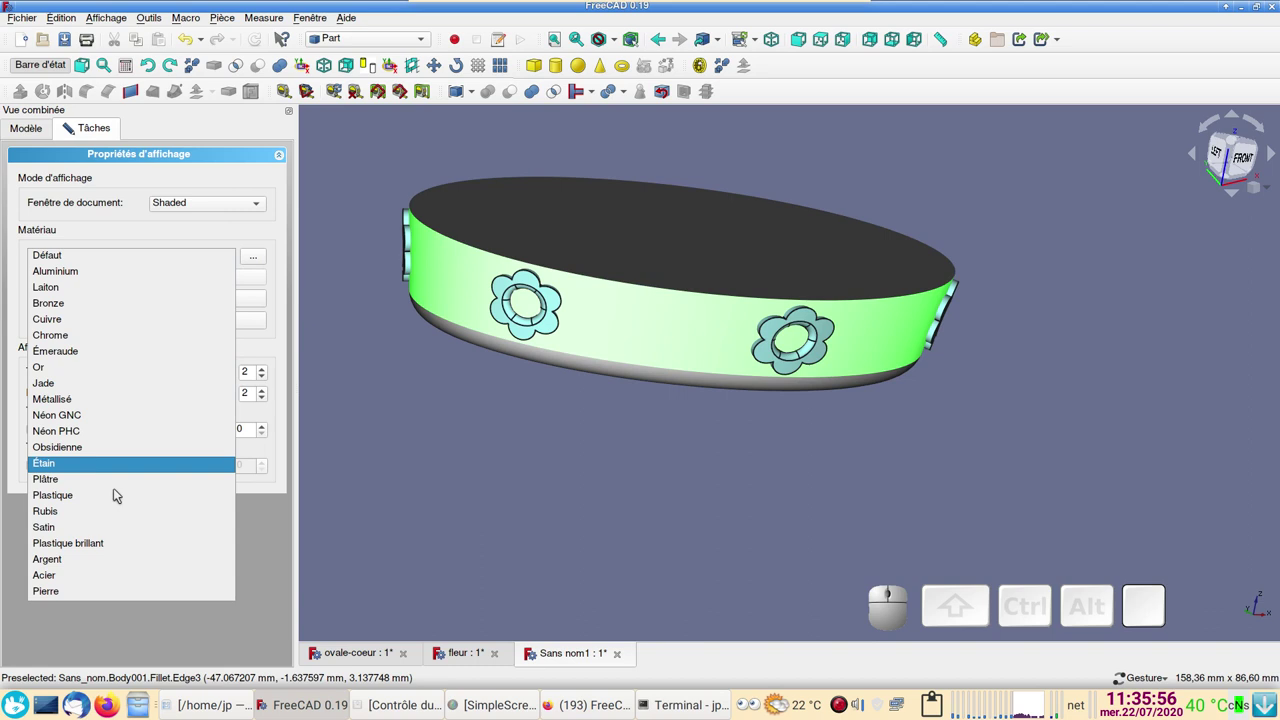
{"action": "left_click", "coordinate": [124, 538]}
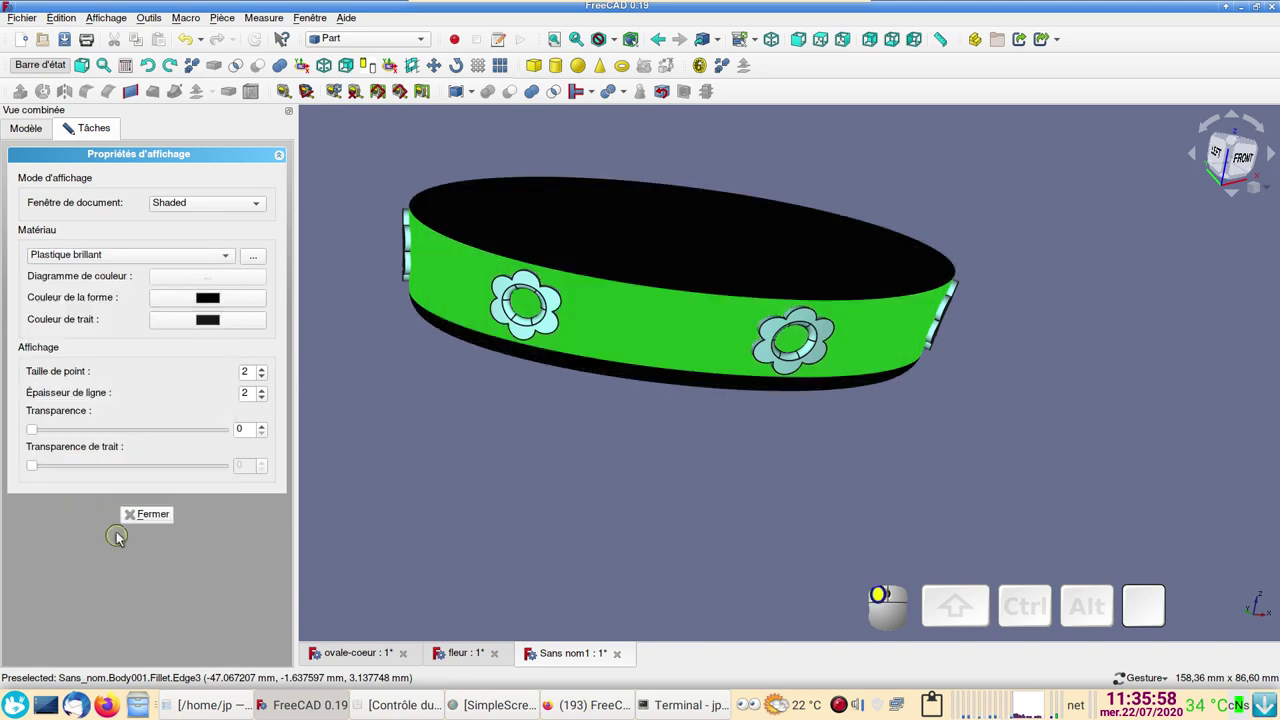
- Set the dish shape colour to salmon #ffaa7f, close the panel and select its top face
{"action": "left_click", "coordinate": [183, 306]}
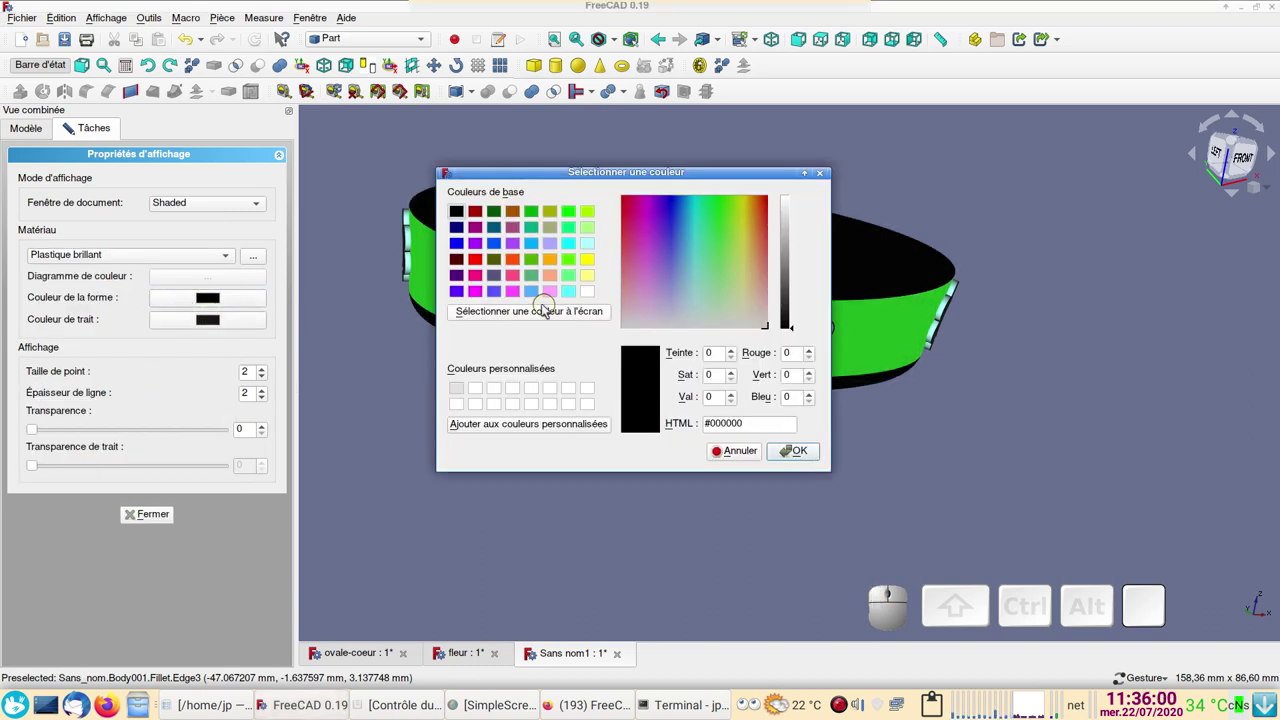
{"action": "left_click", "coordinate": [553, 285]}
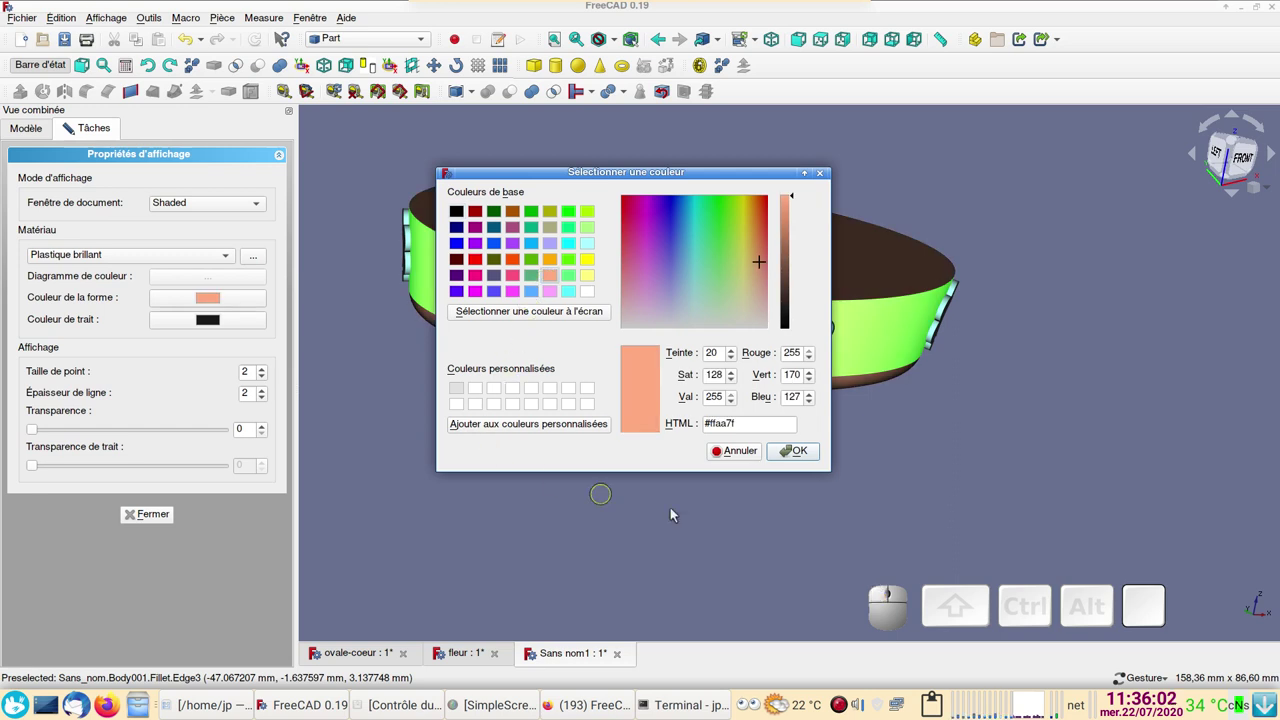
{"action": "left_click", "coordinate": [800, 450]}
{"action": "left_click", "coordinate": [158, 515]}
{"action": "left_click", "coordinate": [569, 514]}
{"action": "left_click_drag", "start_coordinate": [744, 527], "coordinate": [725, 540]}
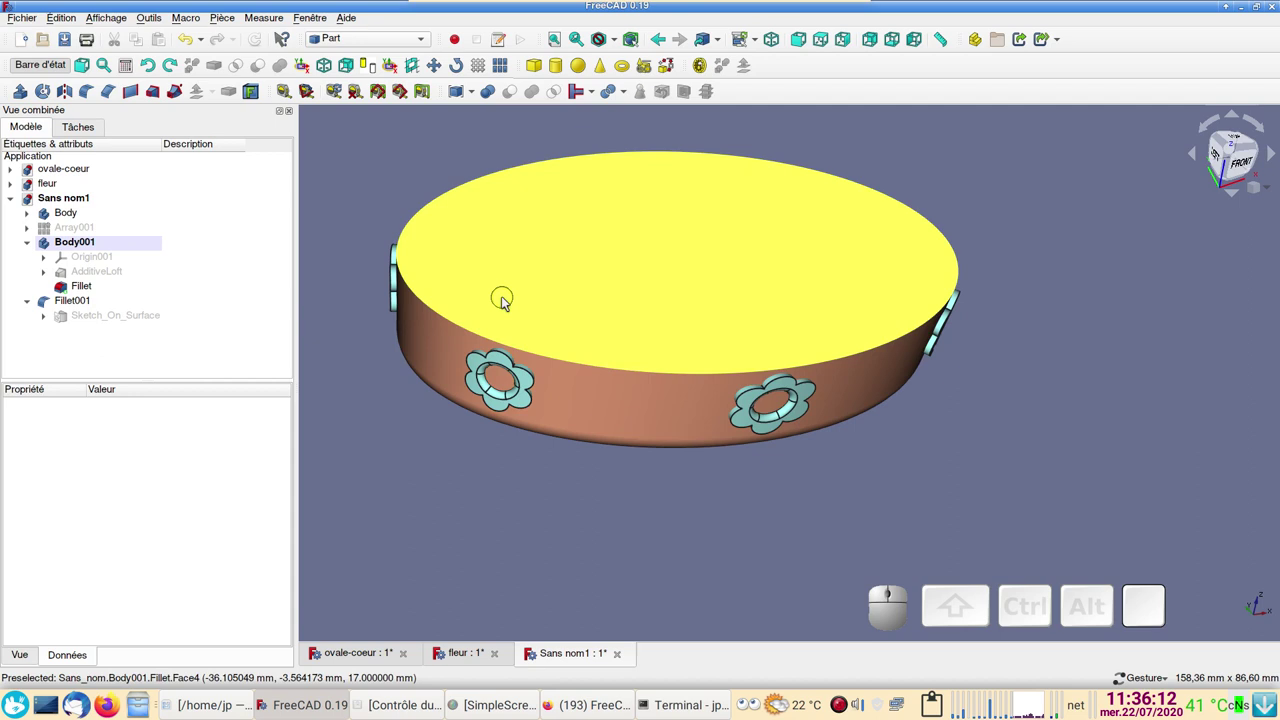
{"action": "left_click", "coordinate": [506, 300]}
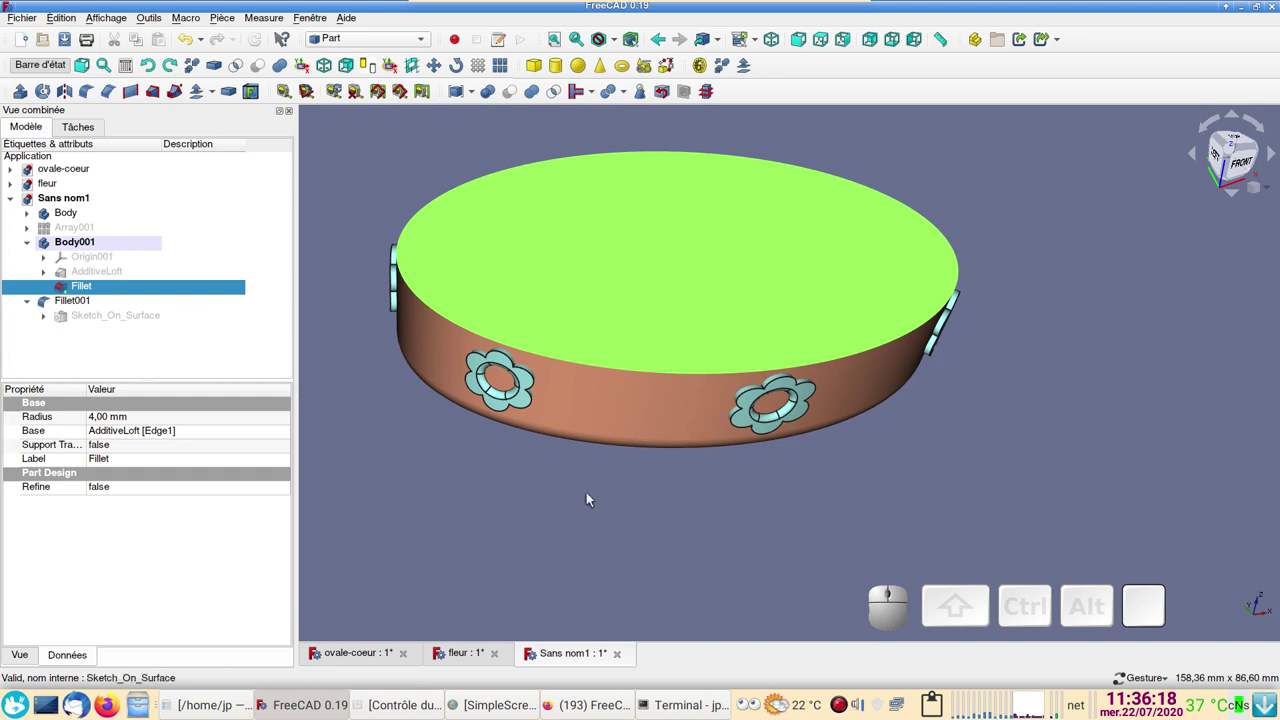
- In Part Design, hollow the dish with an inward Thickness of 1,5 mm from the top face
{"action": "left_click", "coordinate": [386, 37]}
{"action": "left_click", "coordinate": [376, 51]}
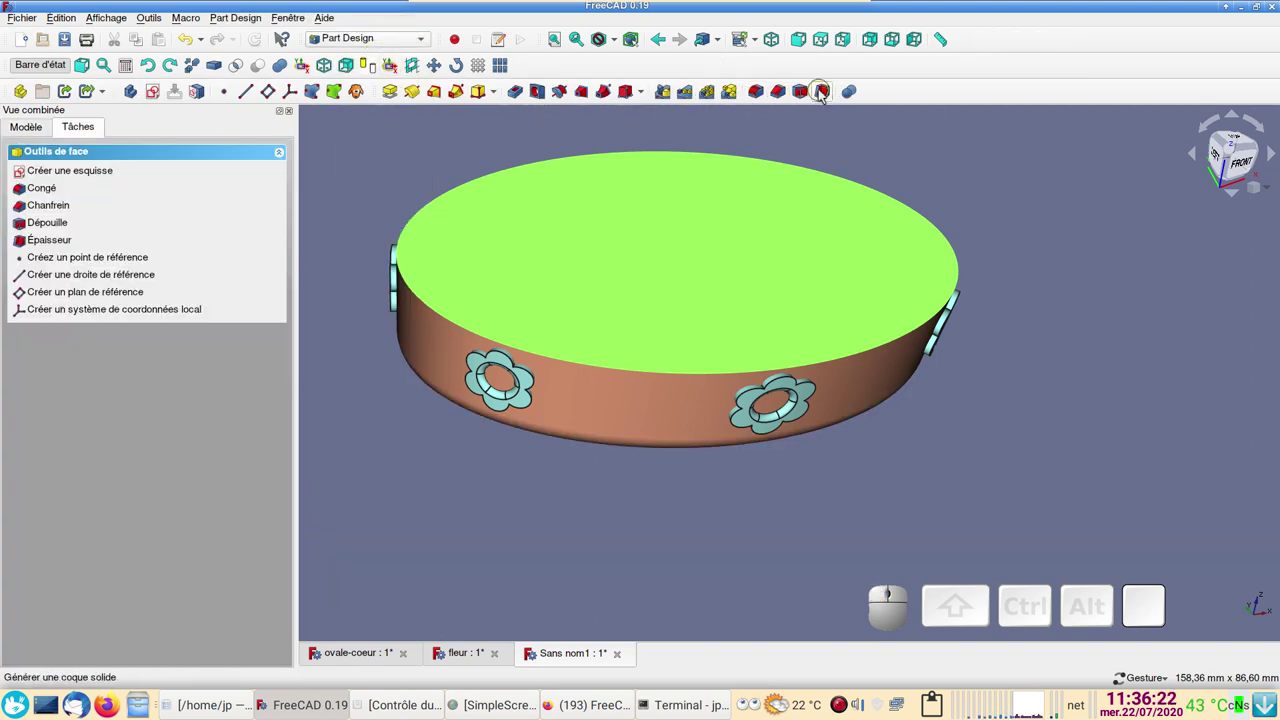
{"action": "left_click", "coordinate": [825, 96]}
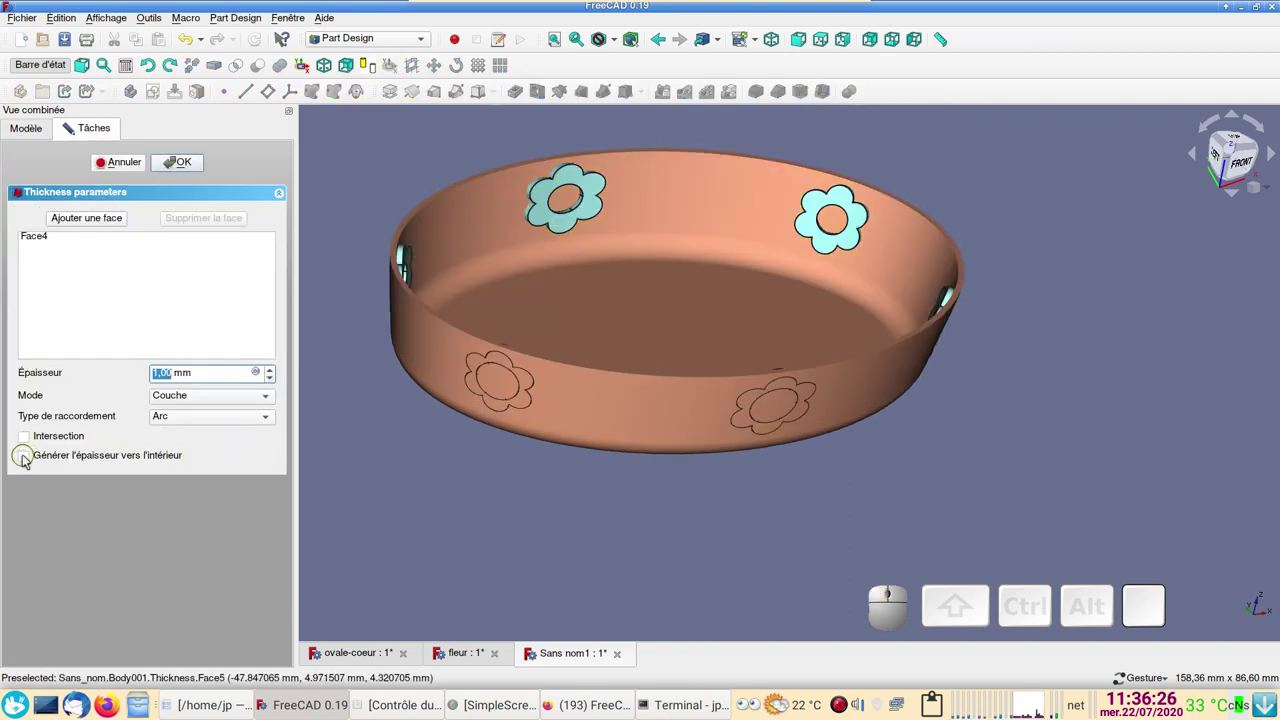
{"action": "left_click", "coordinate": [28, 458]}
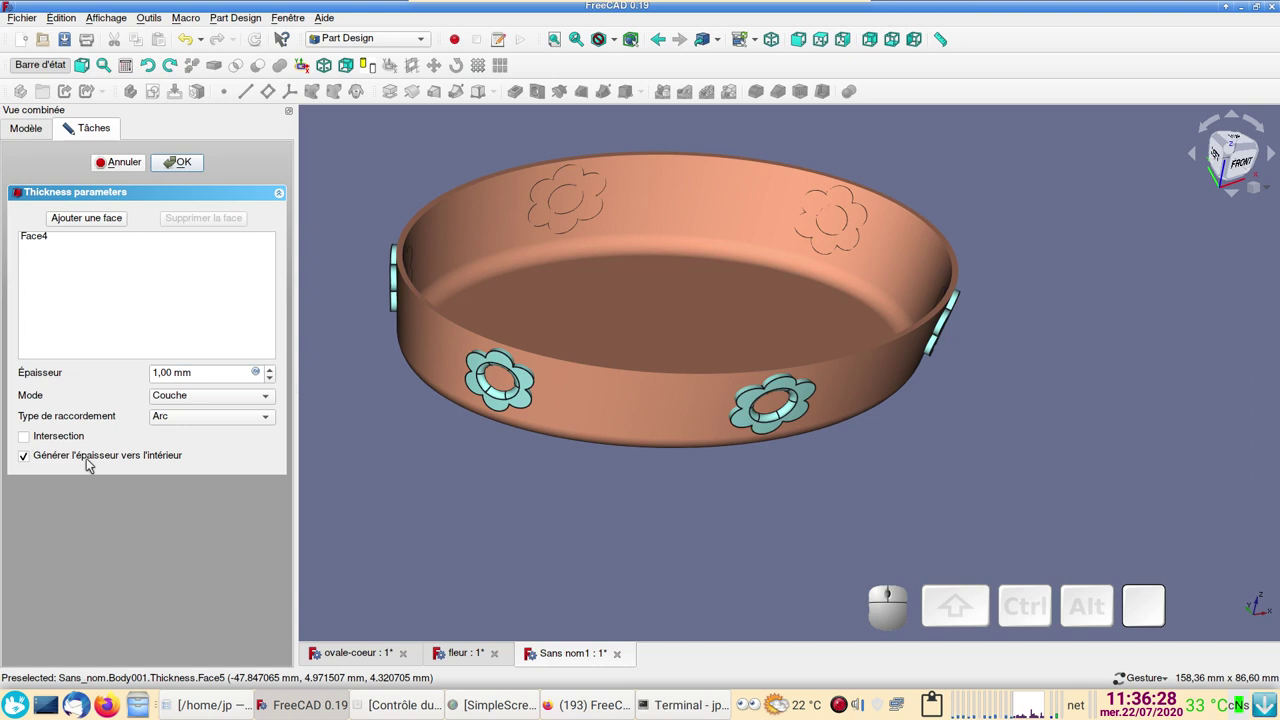
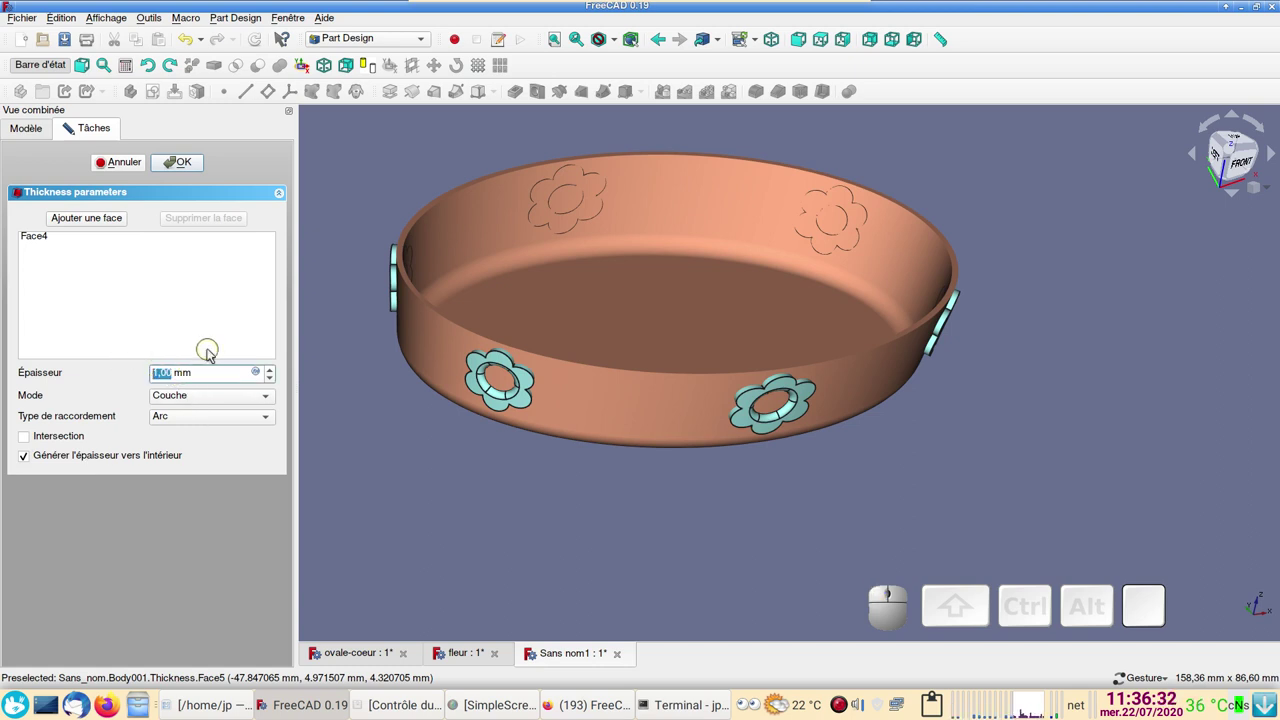
{"action": "key", "text": "KP_1"}
{"action": "key", "text": ","}
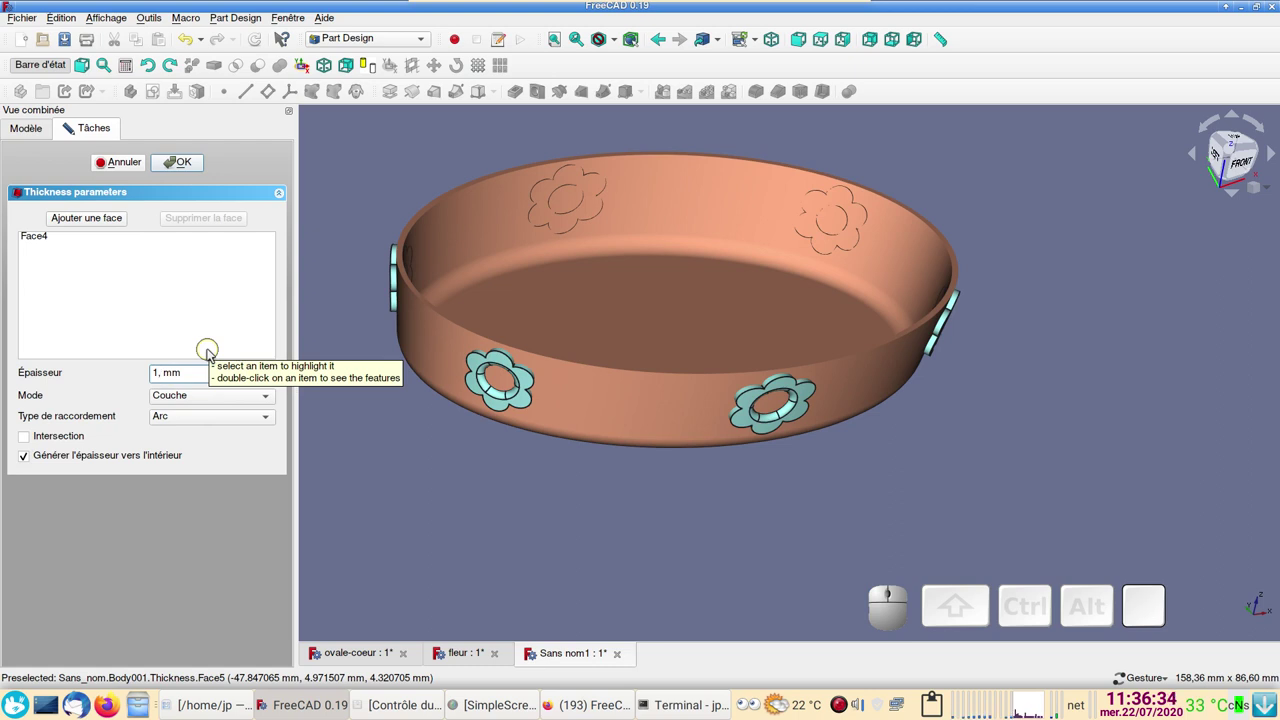
{"action": "key", "text": "KP_5"}
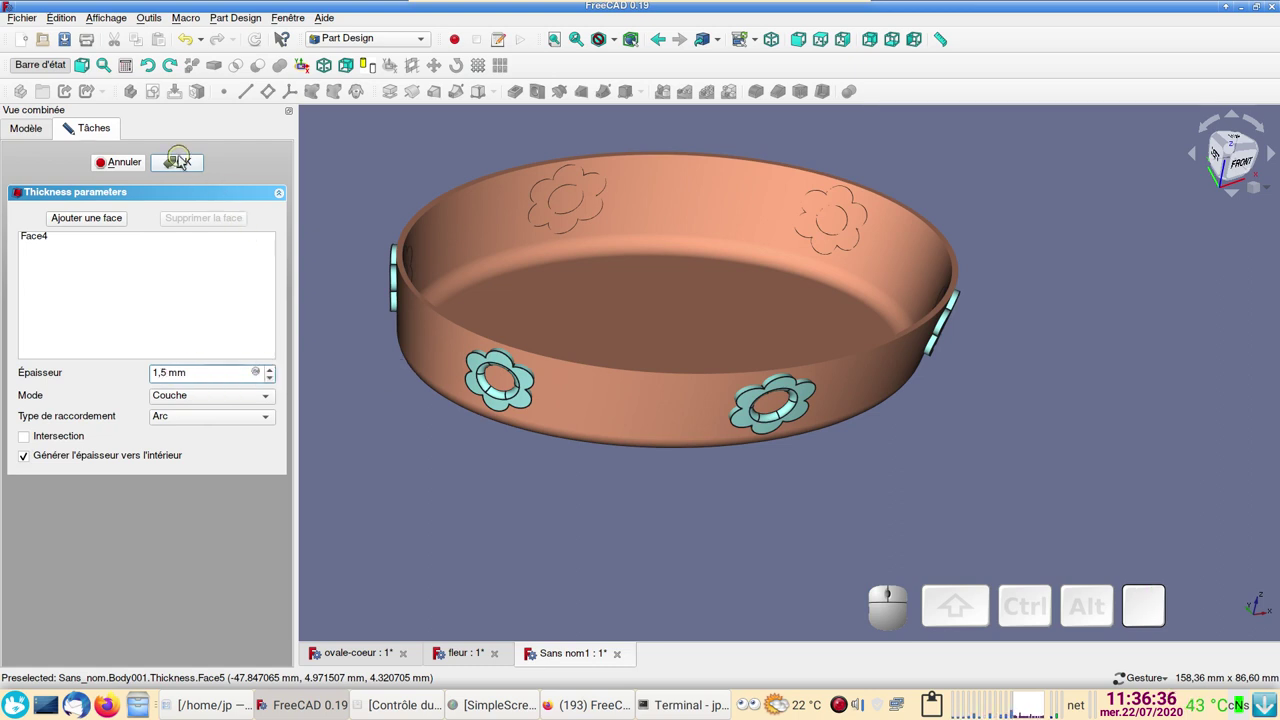
{"action": "left_click", "coordinate": [184, 161]}
{"action": "left_click", "coordinate": [660, 529]}
{"action": "left_click_drag", "start_coordinate": [774, 552], "coordinate": [754, 548]}
{"action": "scroll", "scroll_direction": "up", "scroll_amount": 3}
{"action": "right_click", "coordinate": [820, 537]}
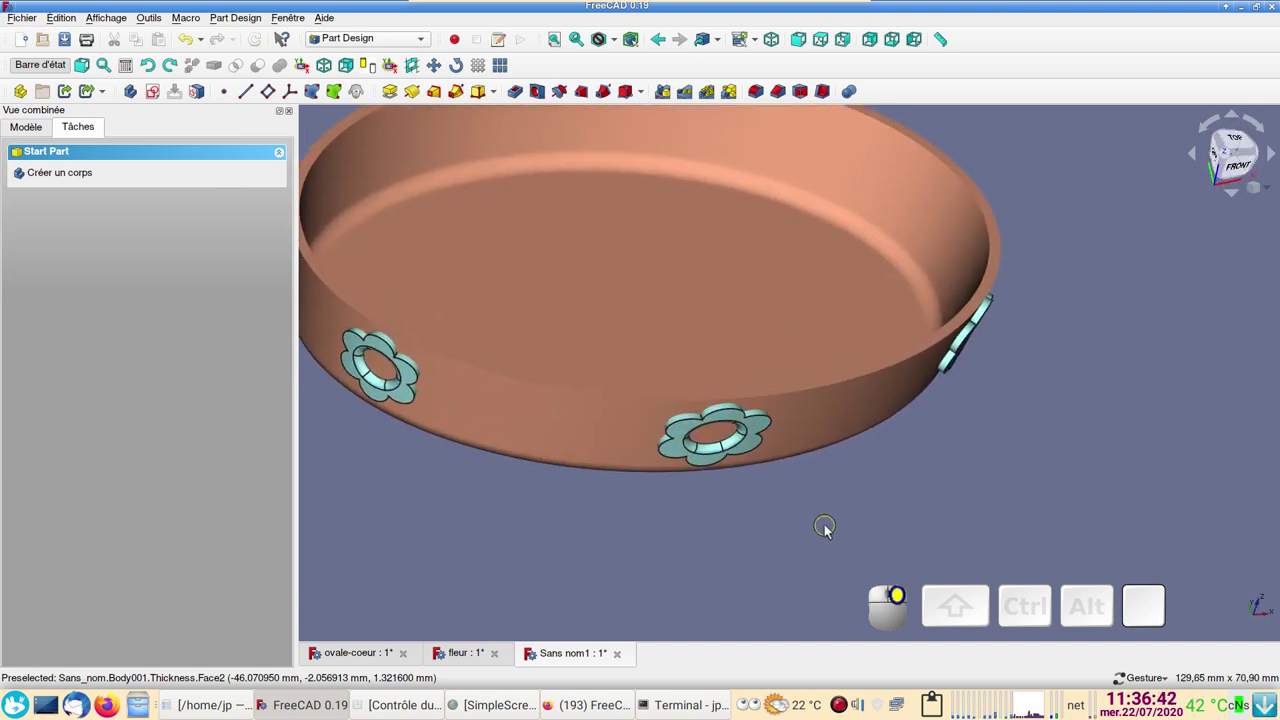
{"action": "scroll", "scroll_direction": "down", "scroll_amount": 3}
{"action": "left_click_drag", "start_coordinate": [916, 529], "coordinate": [785, 446]}
{"action": "left_click_drag", "start_coordinate": [769, 448], "coordinate": [647, 472]}
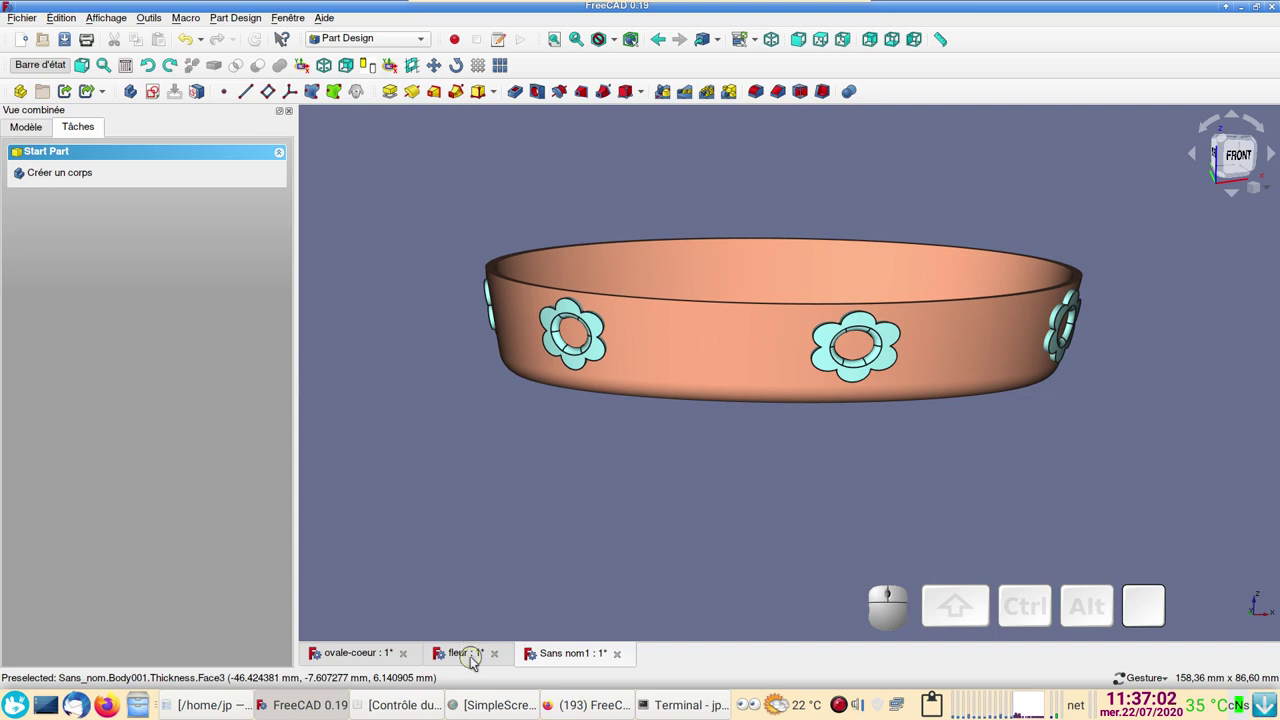
{"action": "left_click", "coordinate": [344, 659]}
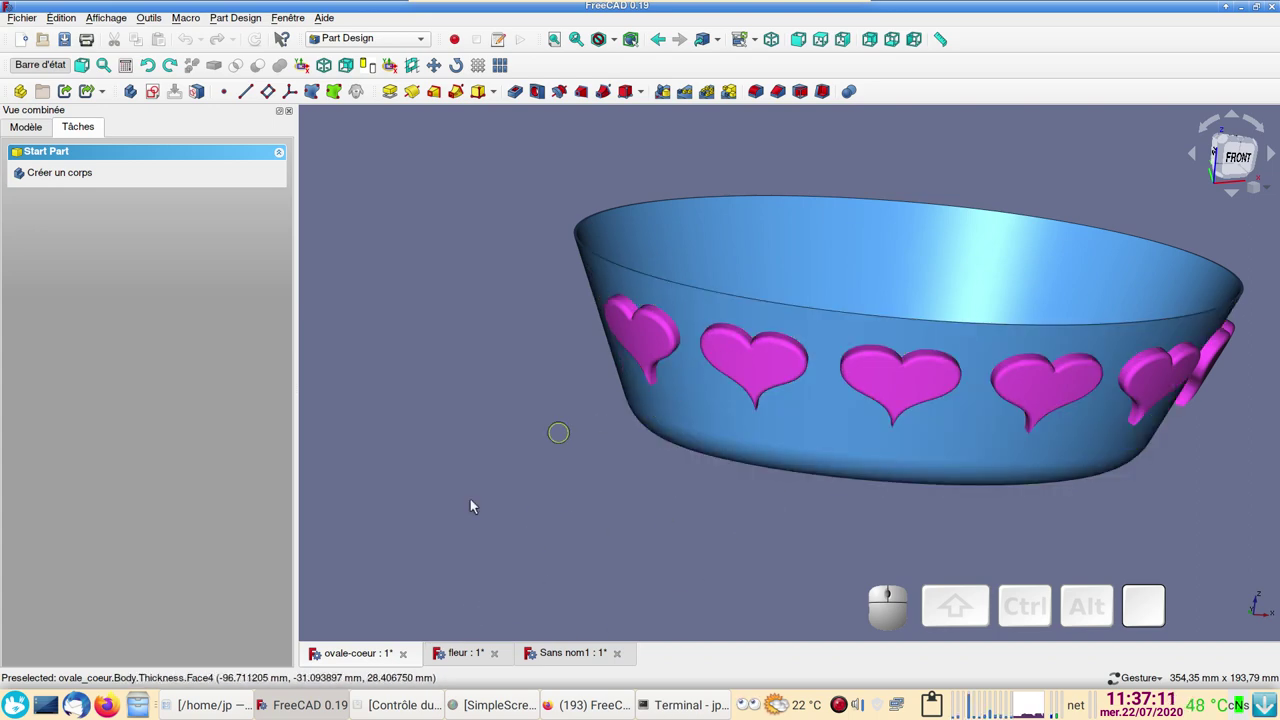
{"action": "left_click", "coordinate": [347, 654]}
{"action": "left_click", "coordinate": [564, 659]}
{"action": "scroll", "scroll_direction": "up", "scroll_amount": 3}
{"action": "left_click_drag", "start_coordinate": [608, 547], "coordinate": [539, 553]}
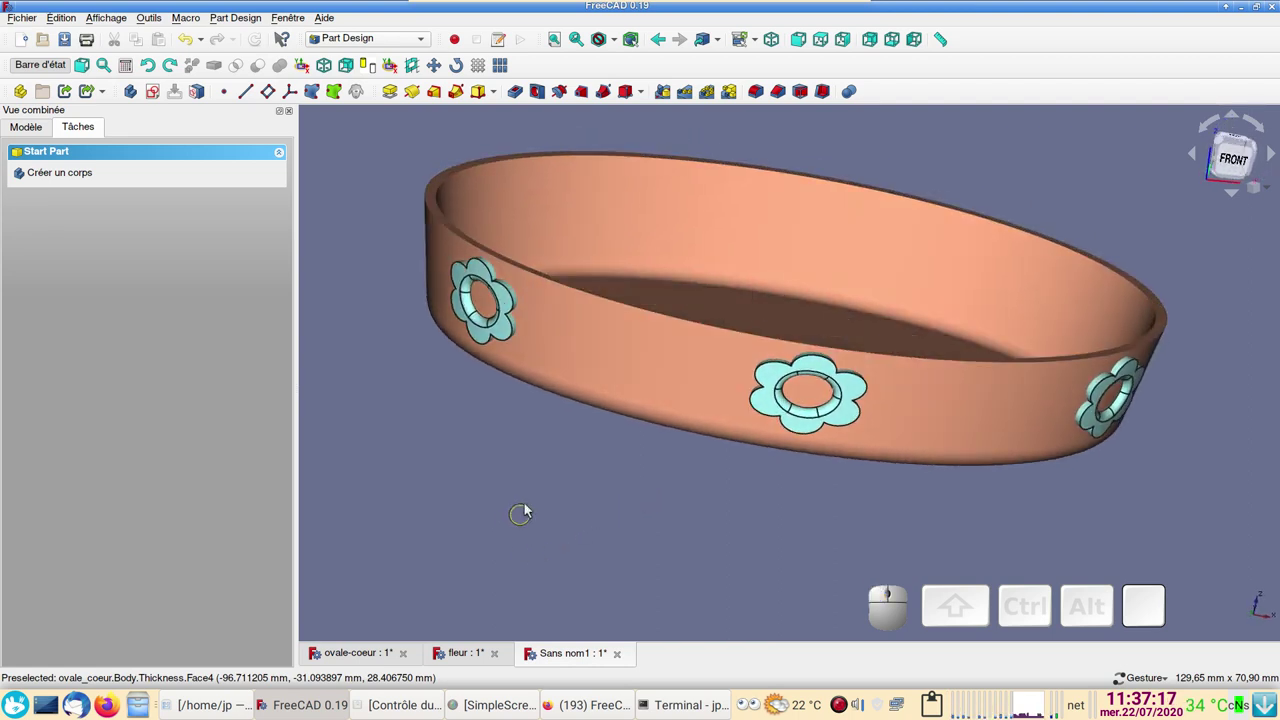